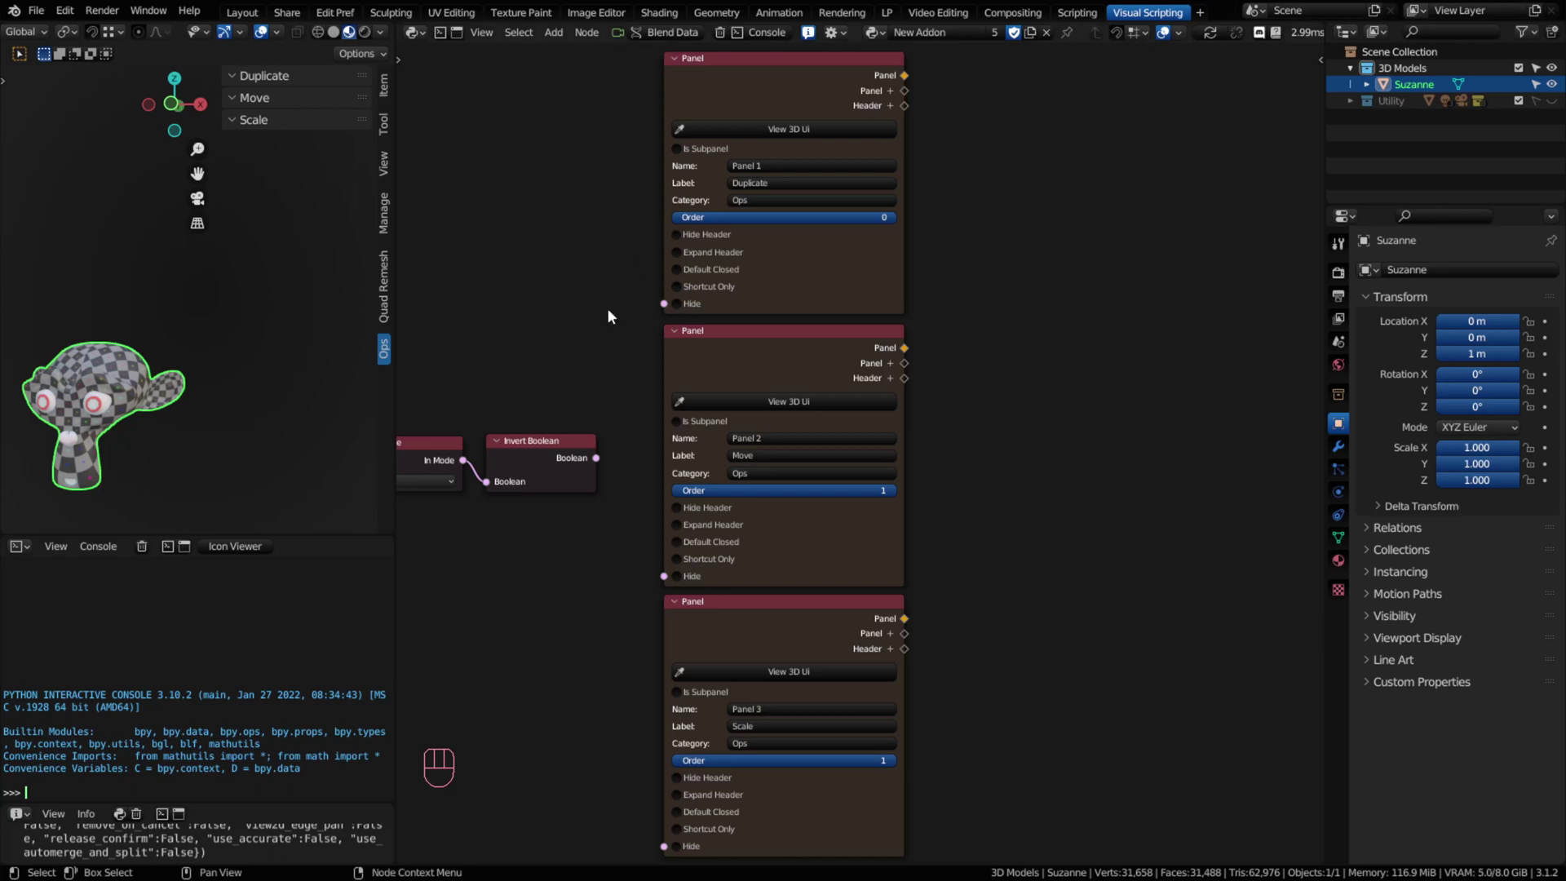
Step: Select and arrange the Duplicate, Move and Scale Panel nodes in the node editor
{"action": "left_click", "coordinate": [709, 96]}
{"action": "left_click", "coordinate": [713, 344]}
{"action": "left_click", "coordinate": [724, 631]}
{"action": "left_click_drag", "start_coordinate": [555, 43], "coordinate": [405, 211]}
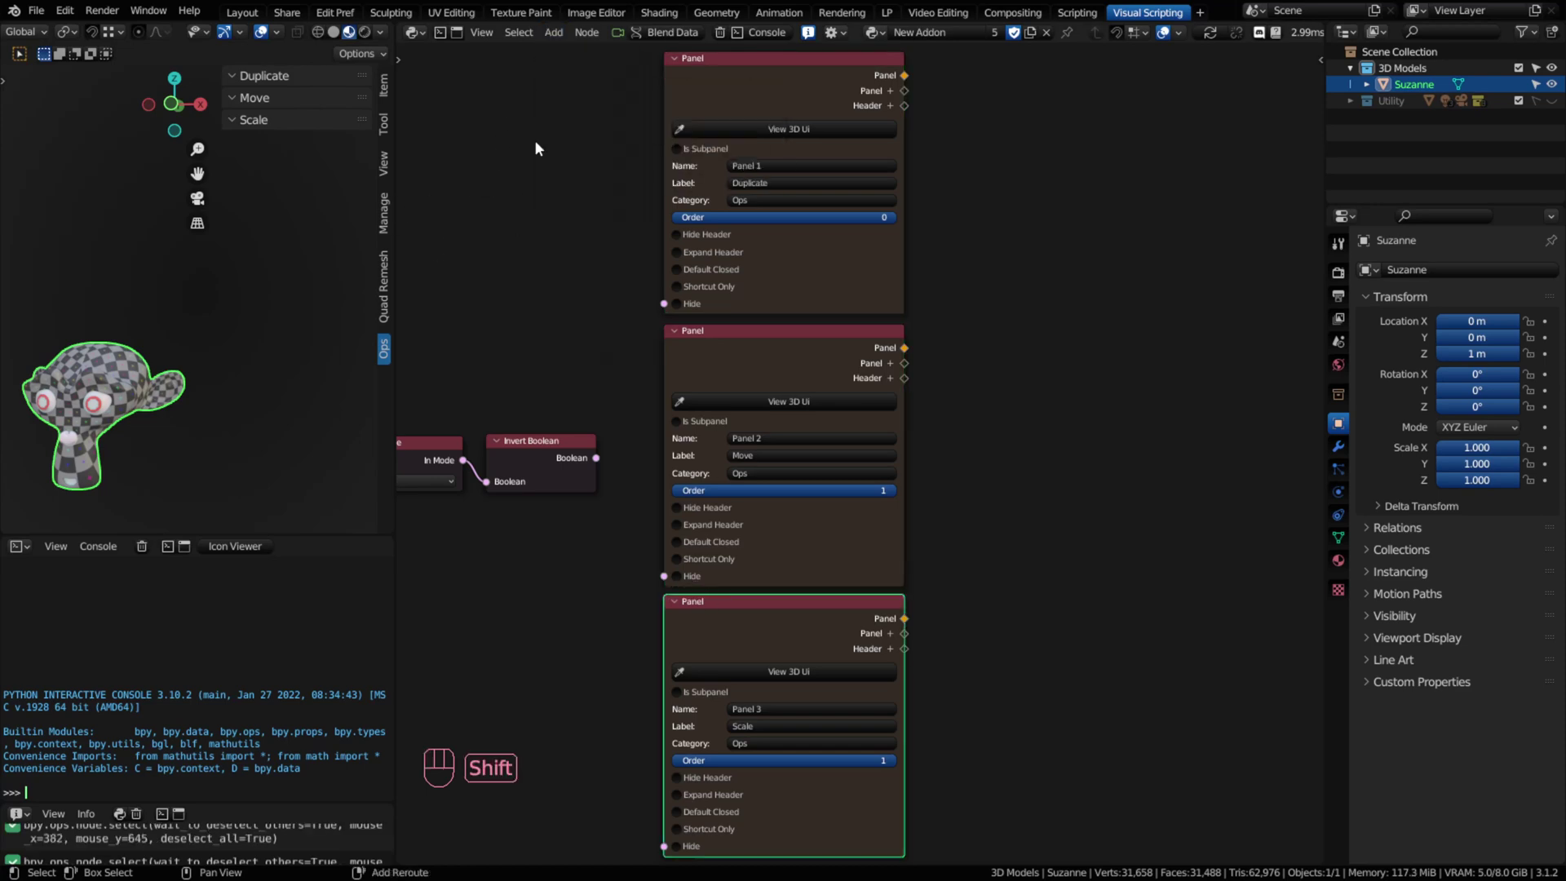
{"action": "key", "text": "shift+a"}
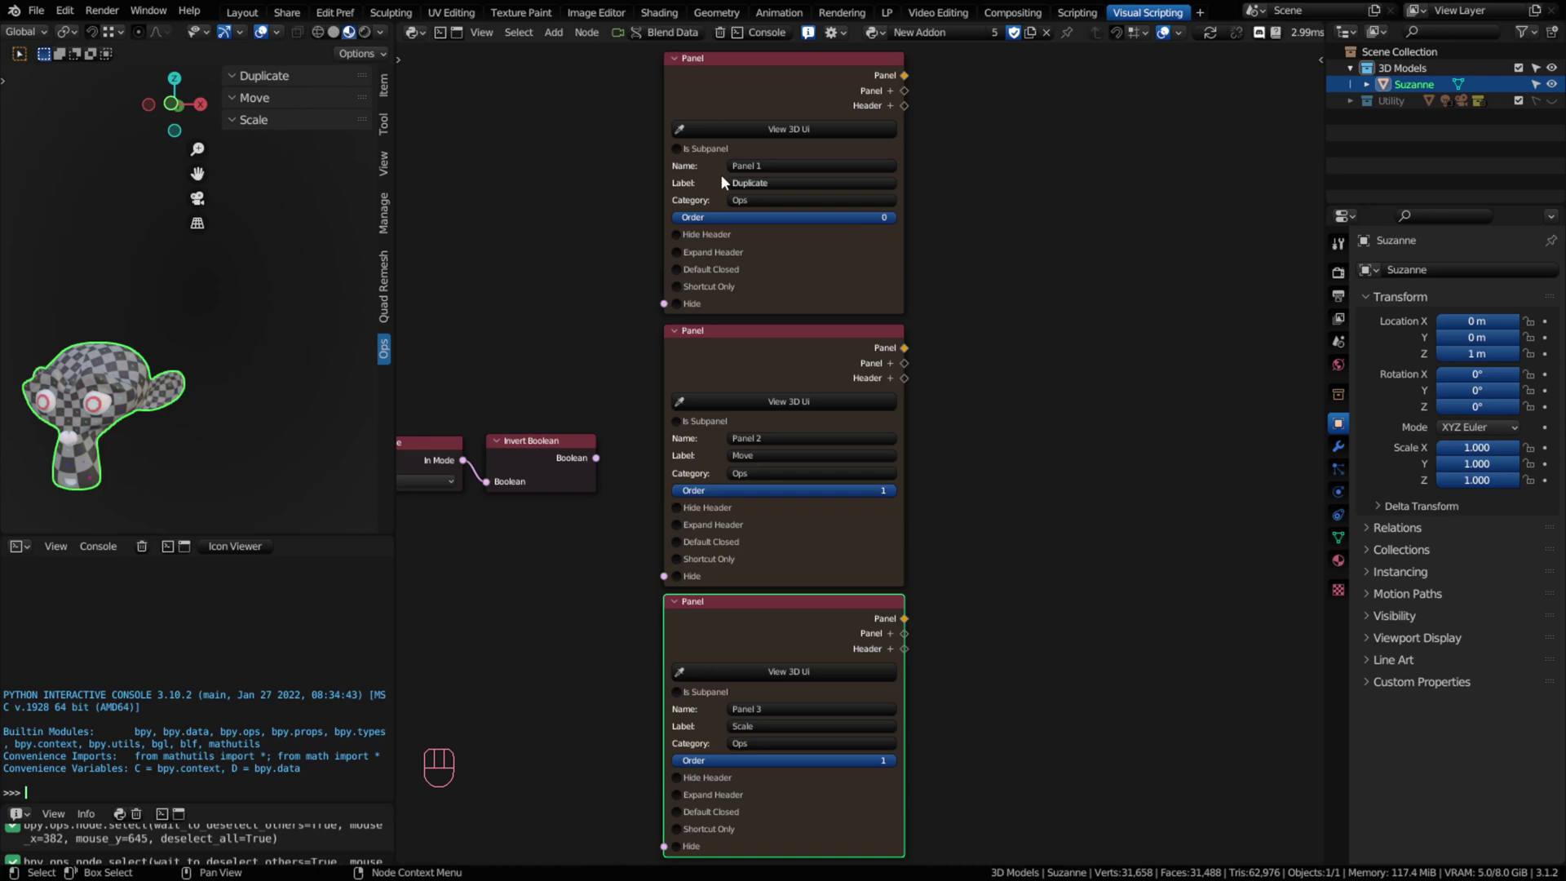
{"action": "left_click", "coordinate": [584, 160]}
{"action": "left_click", "coordinate": [700, 96]}
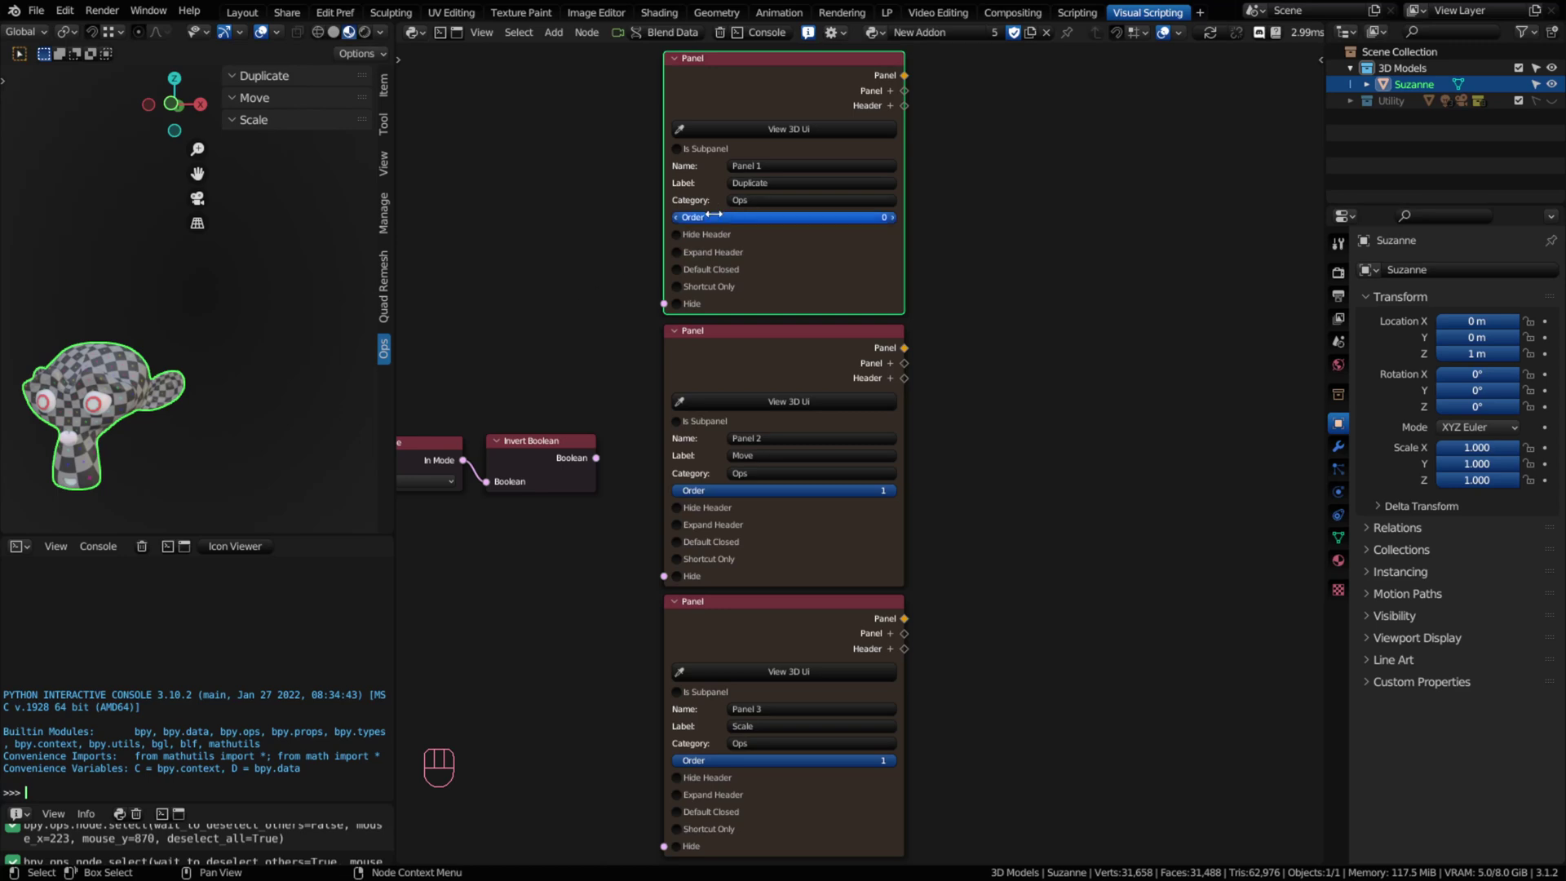
Step: Experiment with the Move subpanel's order (0, 2) and leave it at 1, after Duplicate
{"action": "left_click", "coordinate": [685, 495]}
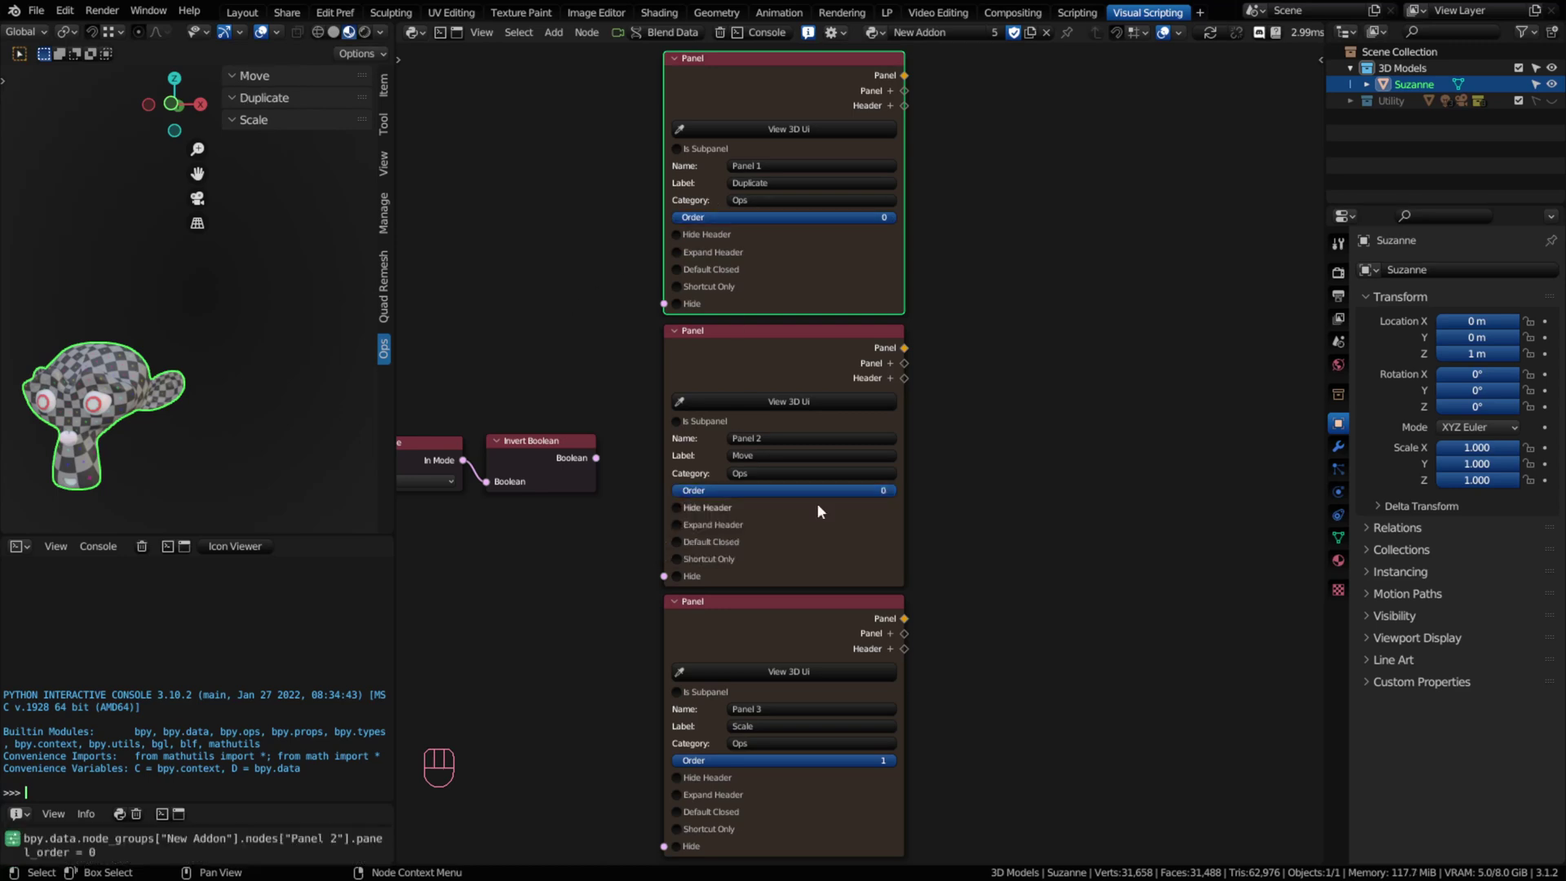
{"action": "left_click", "coordinate": [900, 499]}
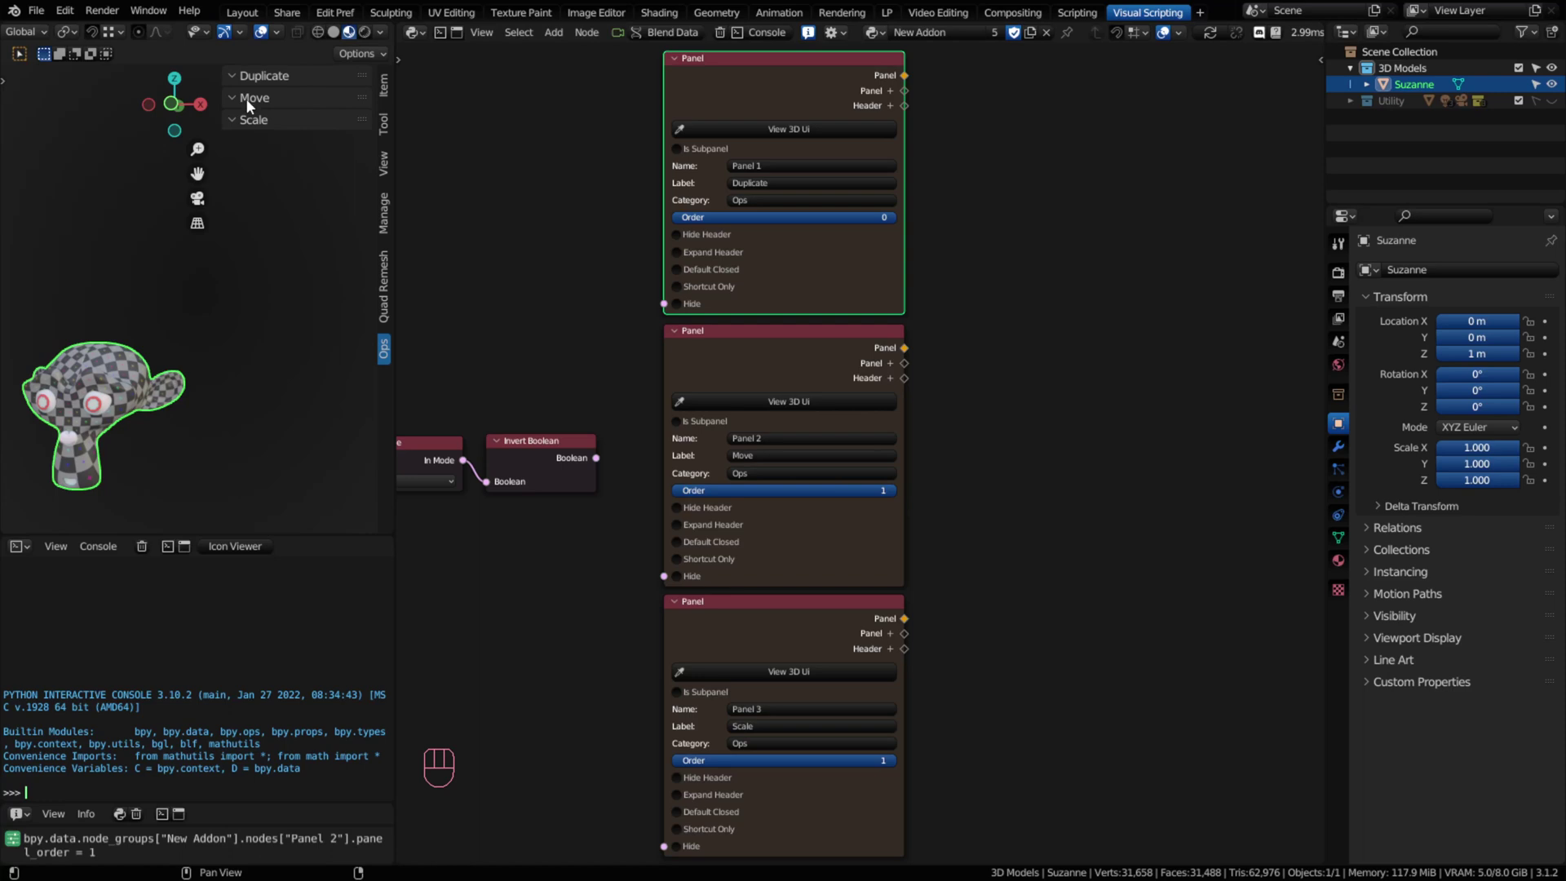
{"action": "left_click", "coordinate": [680, 492]}
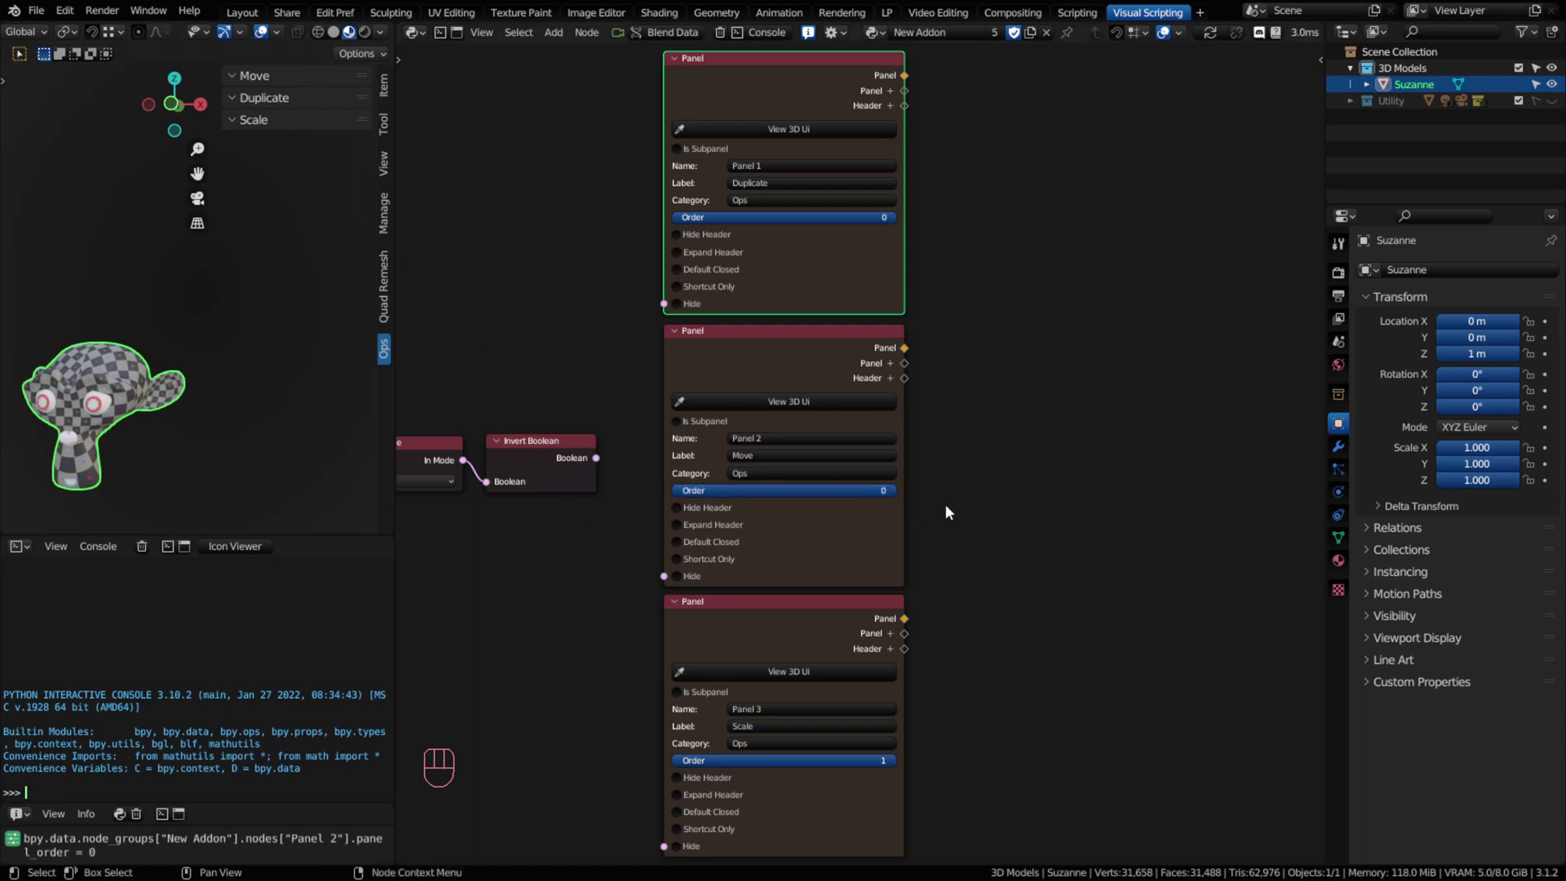
{"action": "double_click", "coordinate": [901, 495]}
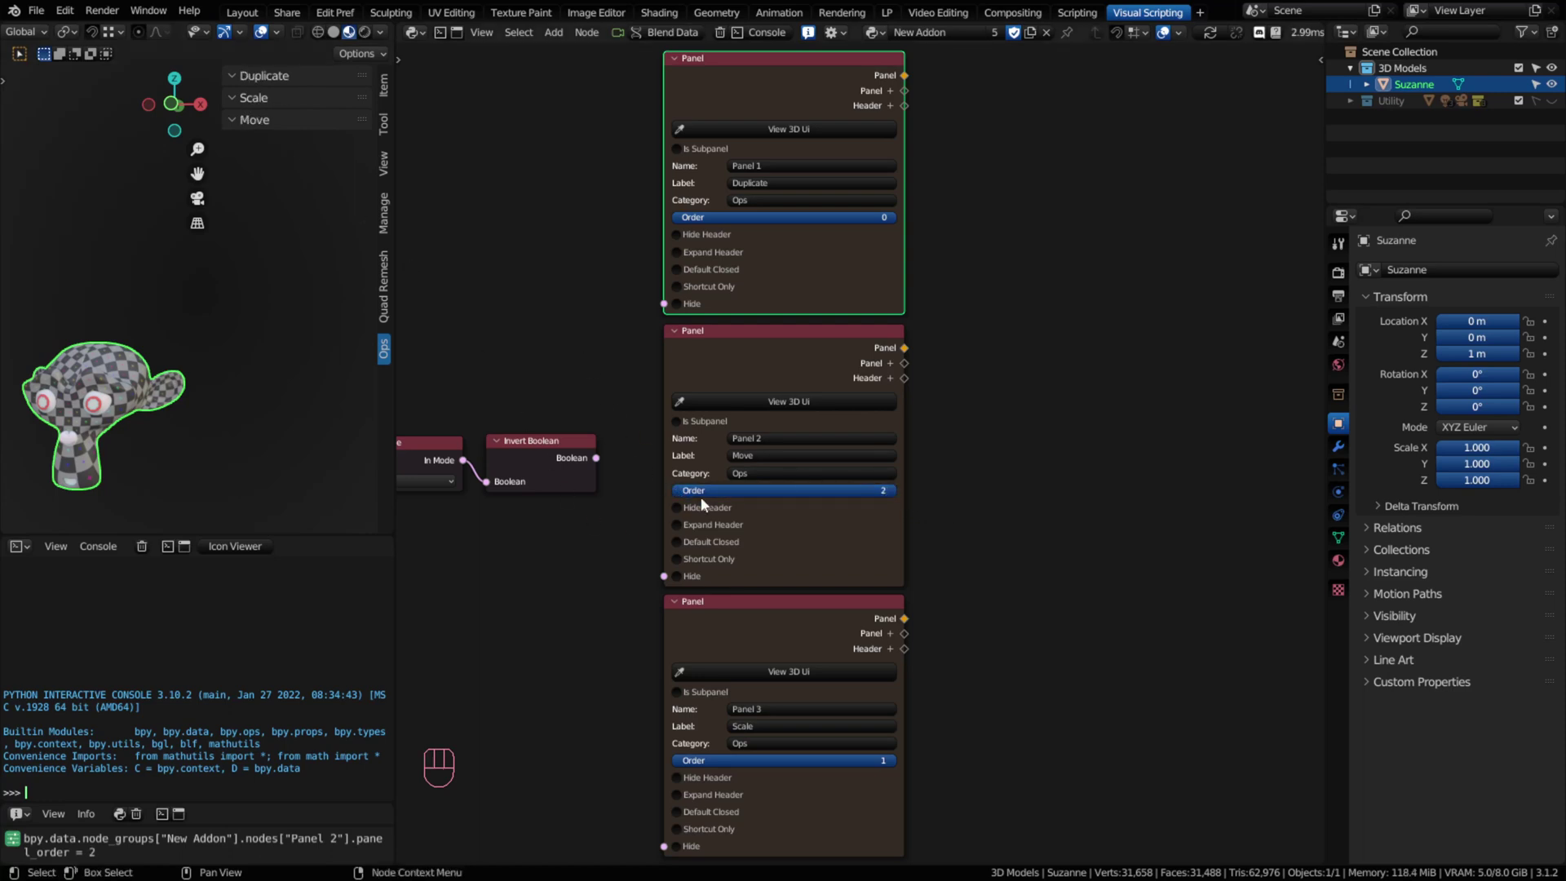
{"action": "left_click", "coordinate": [685, 494]}
{"action": "left_click", "coordinate": [685, 494]}
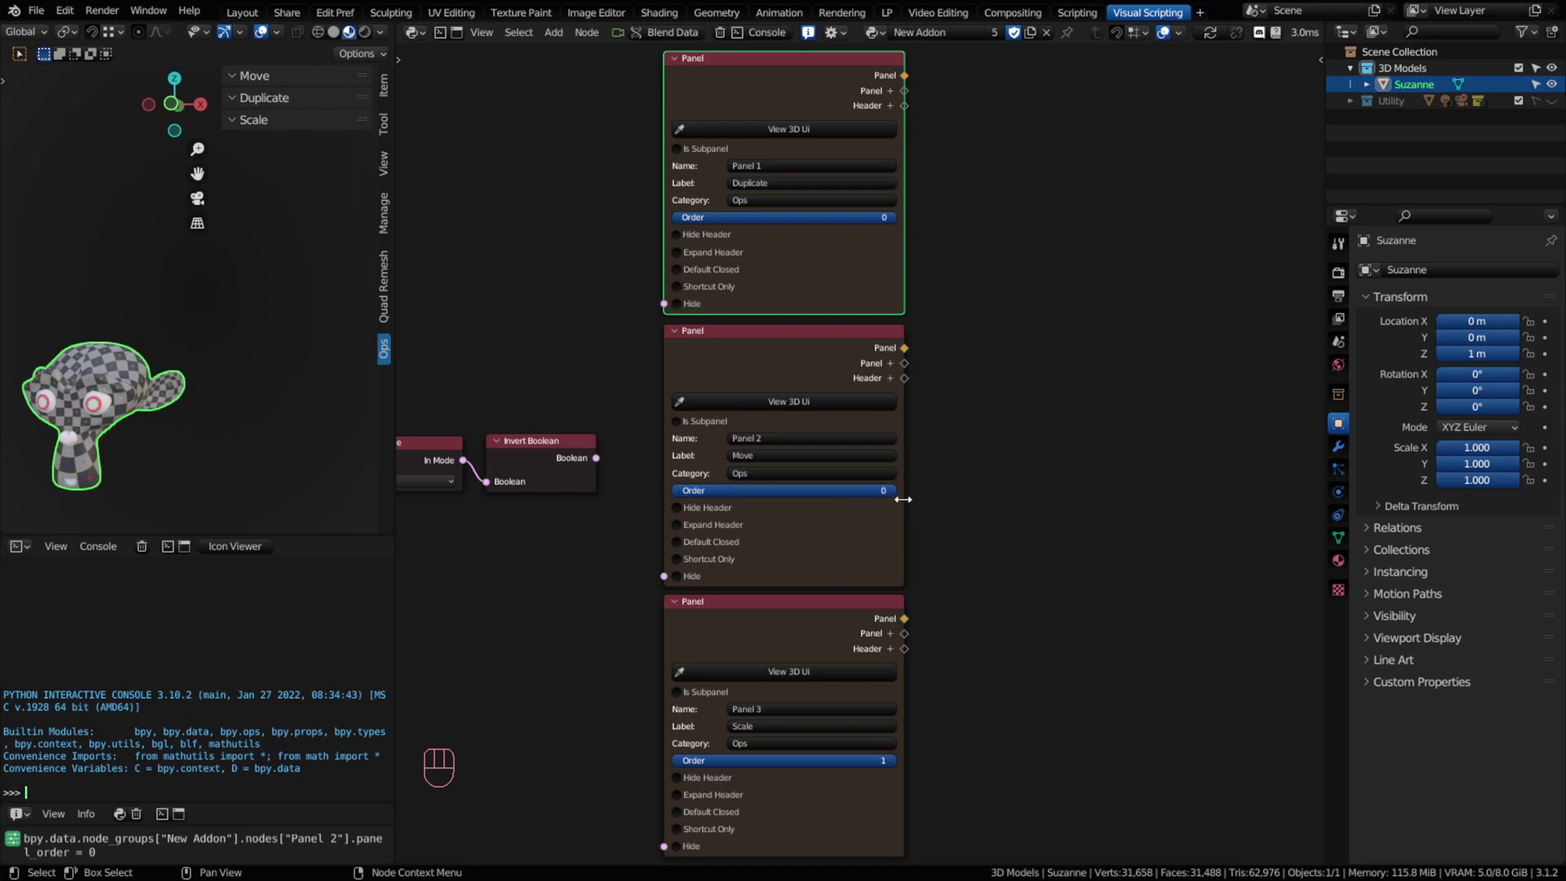
{"action": "left_click", "coordinate": [898, 496]}
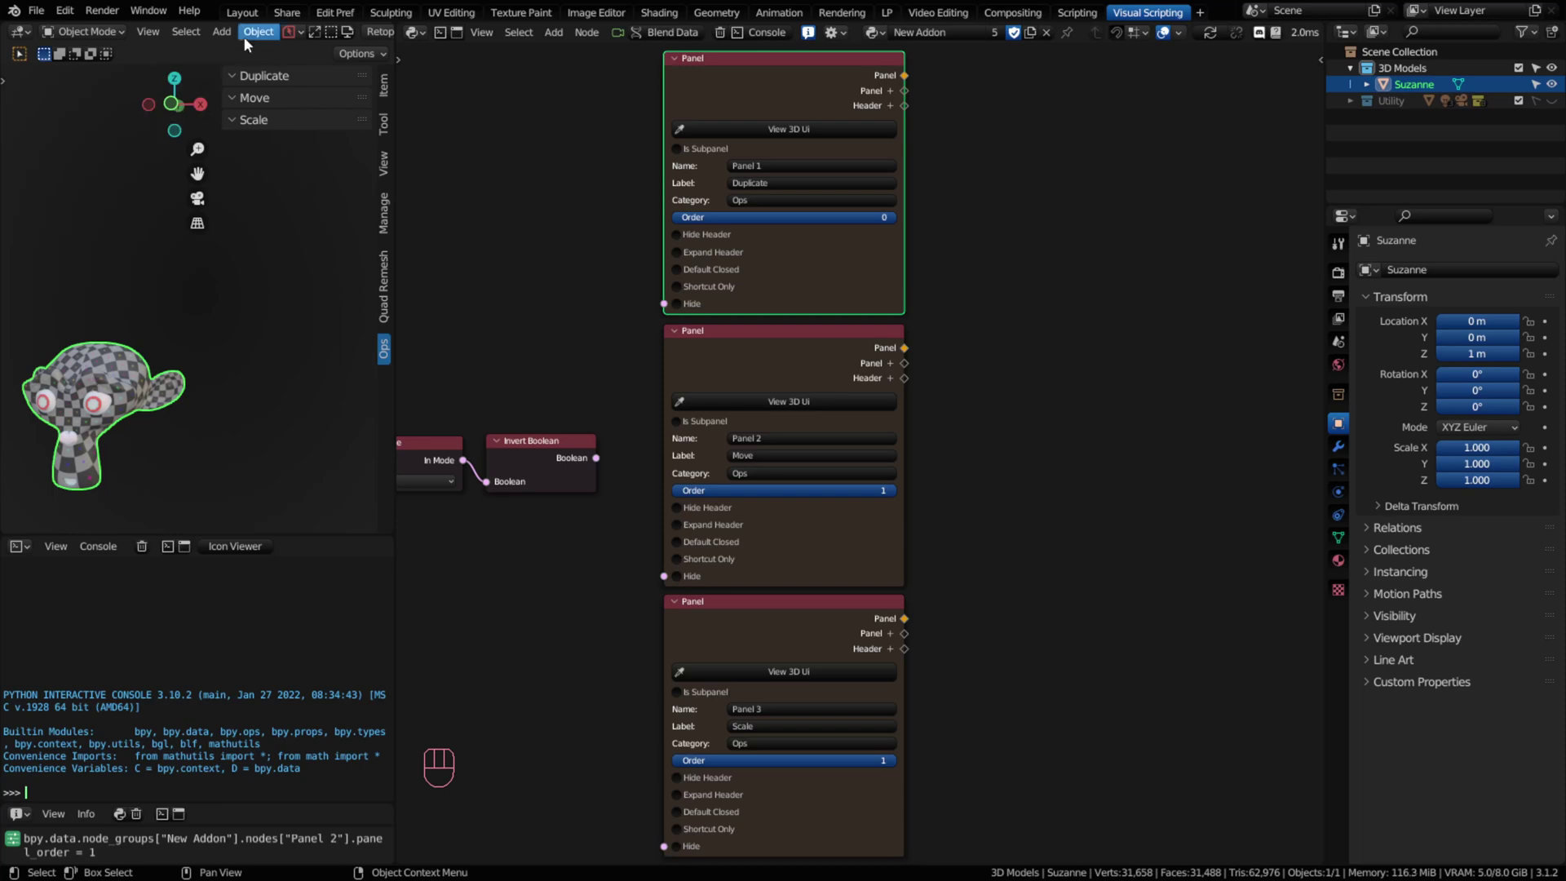
Step: Paste the copied Duplicate Objects operator command into the Python console
{"action": "left_click_drag", "start_coordinate": [251, 40], "coordinate": [170, 359]}
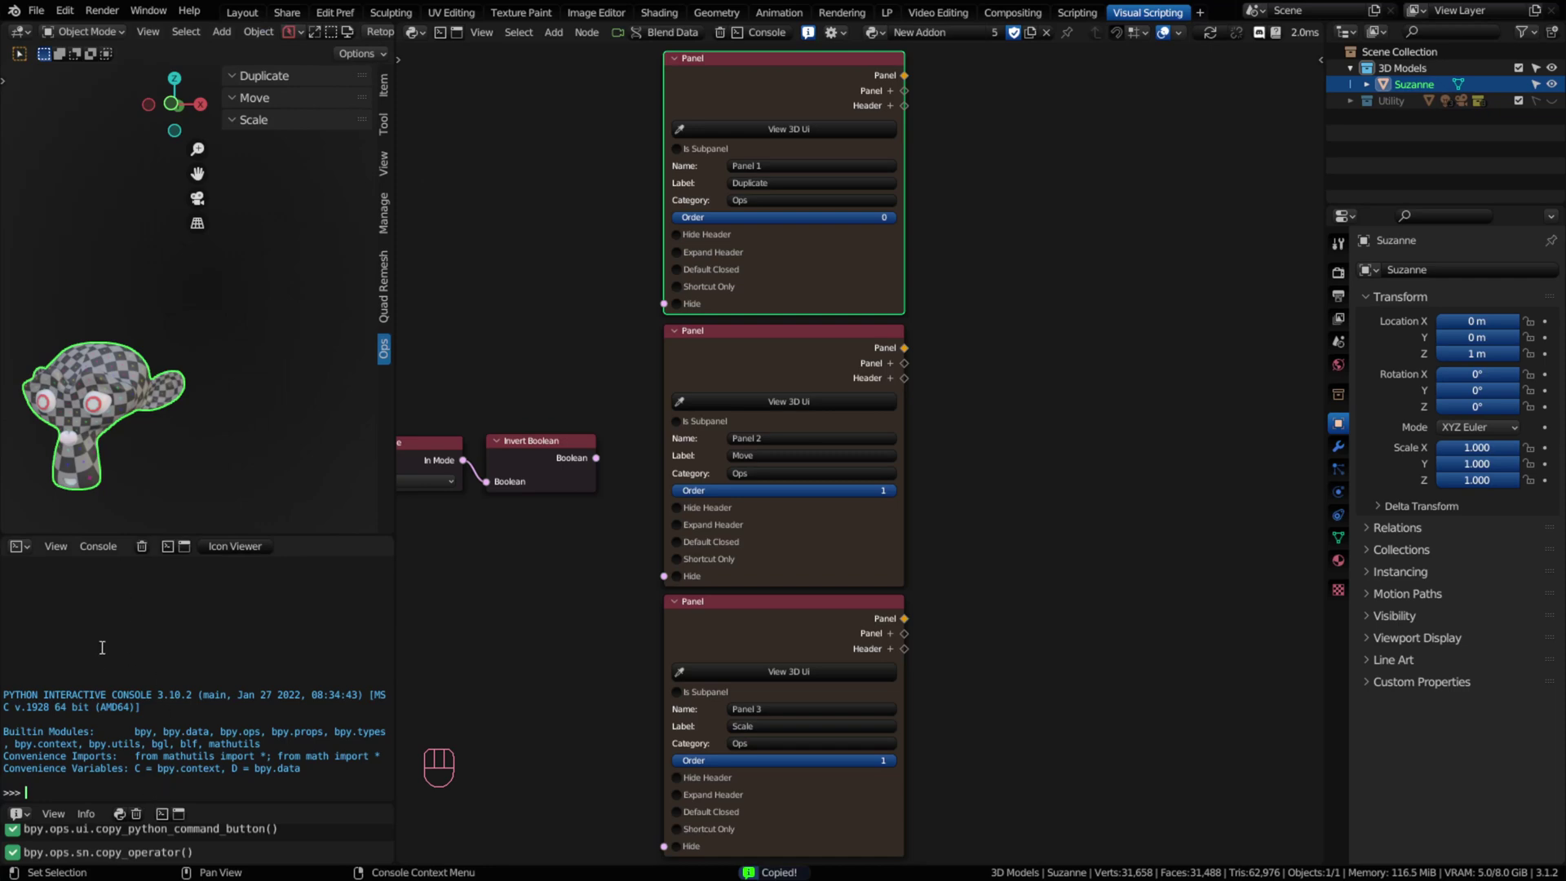
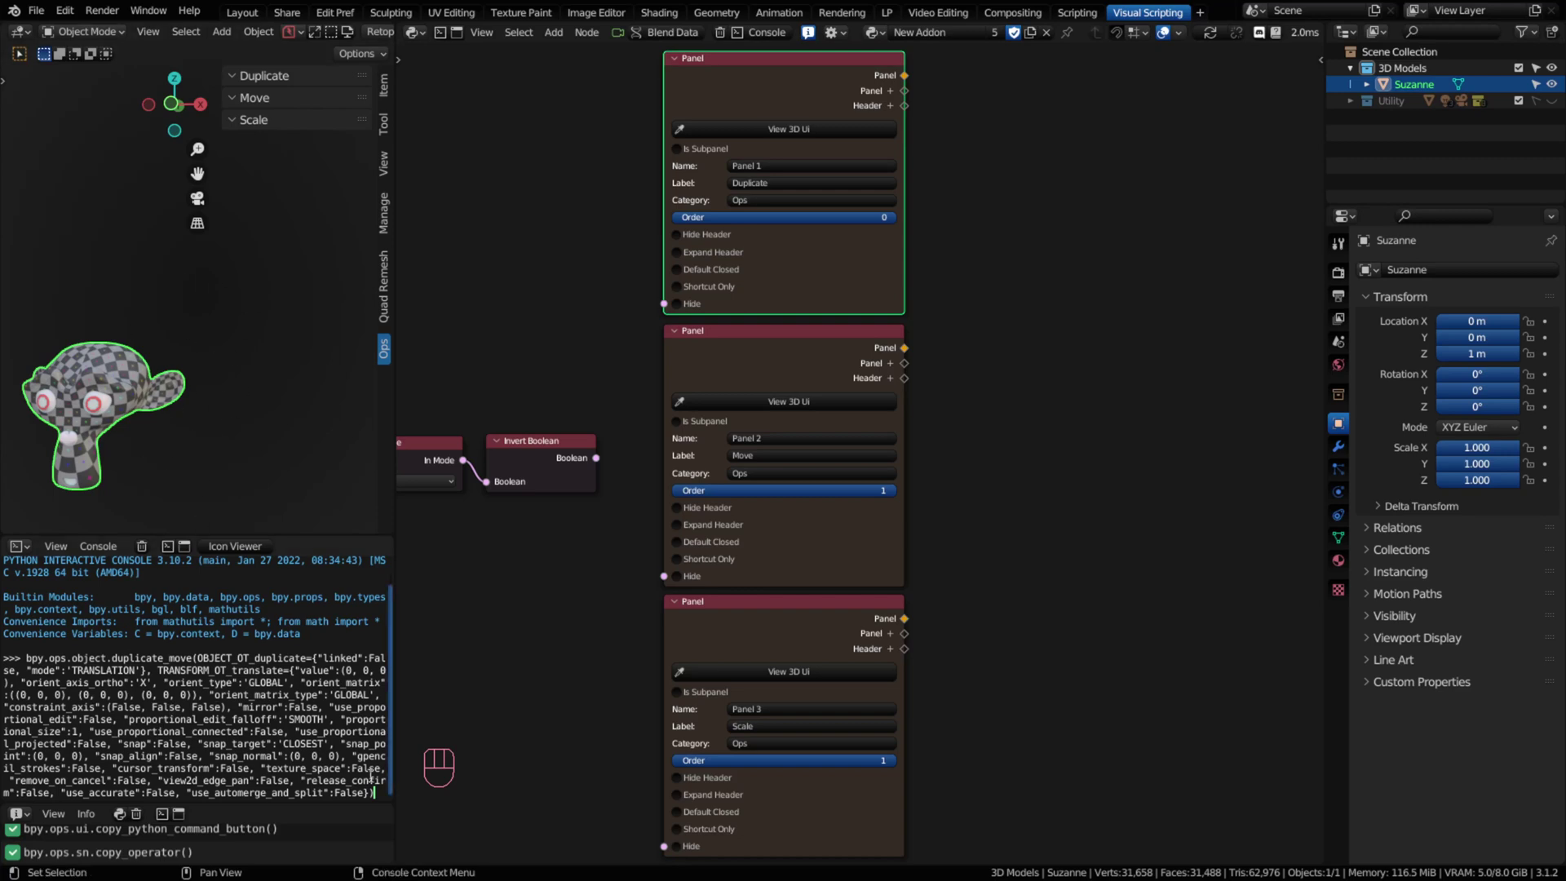
{"action": "key", "text": "Up"}
{"action": "key", "text": "Down"}
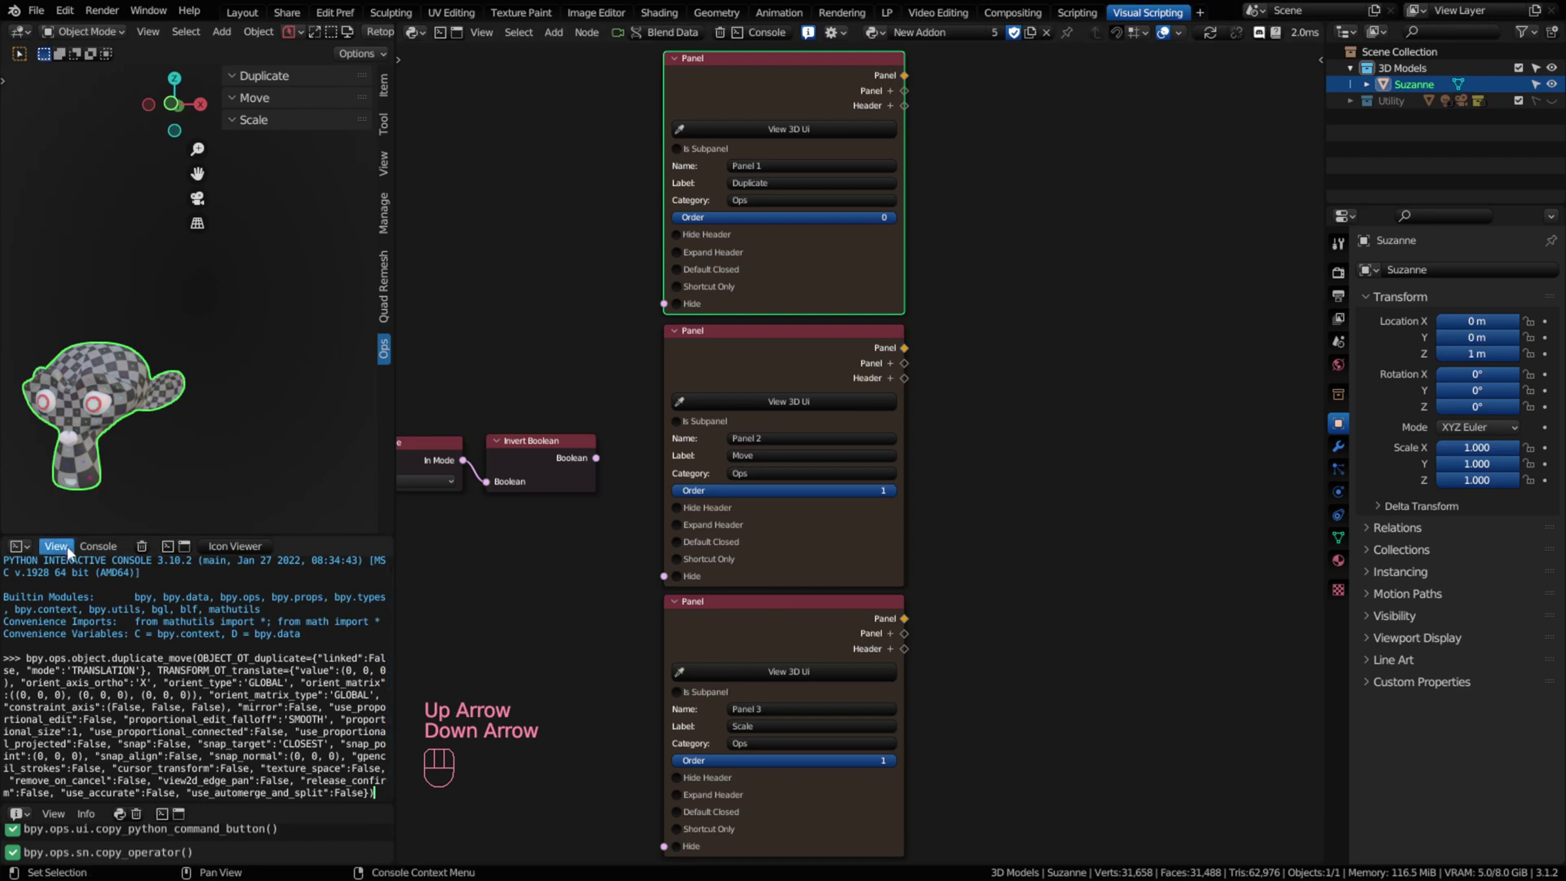
Step: Clear the console, then add a Button node near the Duplicate panel and widen it
{"action": "left_click", "coordinate": [1098, 276]}
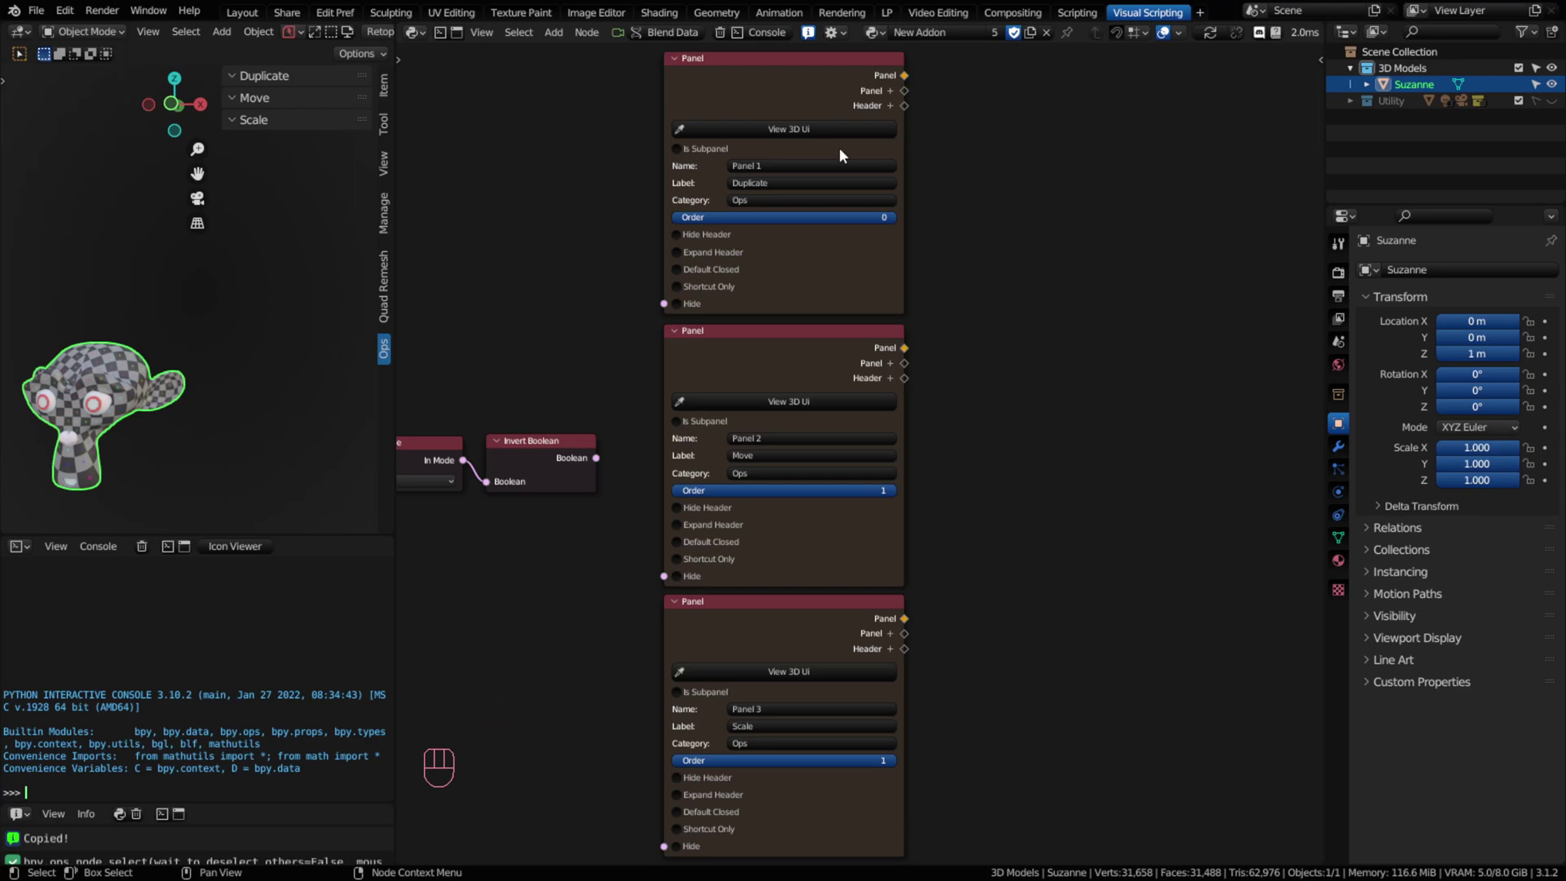
{"action": "left_click_drag", "start_coordinate": [560, 38], "coordinate": [1010, 77]}
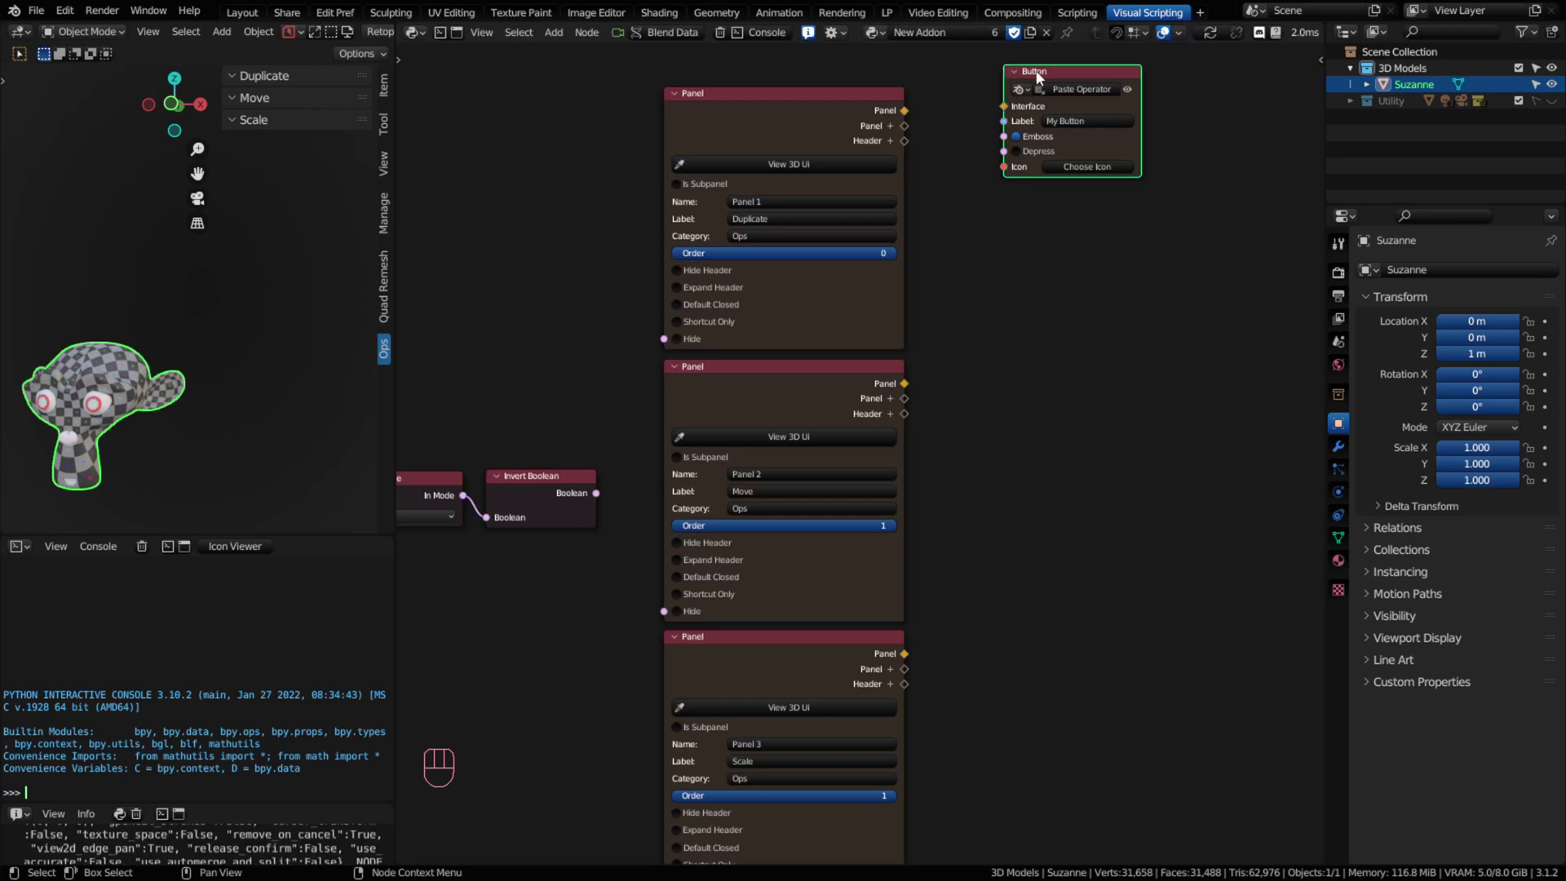
{"action": "left_click_drag", "start_coordinate": [1051, 78], "coordinate": [1058, 112]}
{"action": "left_click", "coordinate": [1077, 115]}
{"action": "key", "text": "shift+KP_6"}
{"action": "key", "text": "shift+KP_6"}
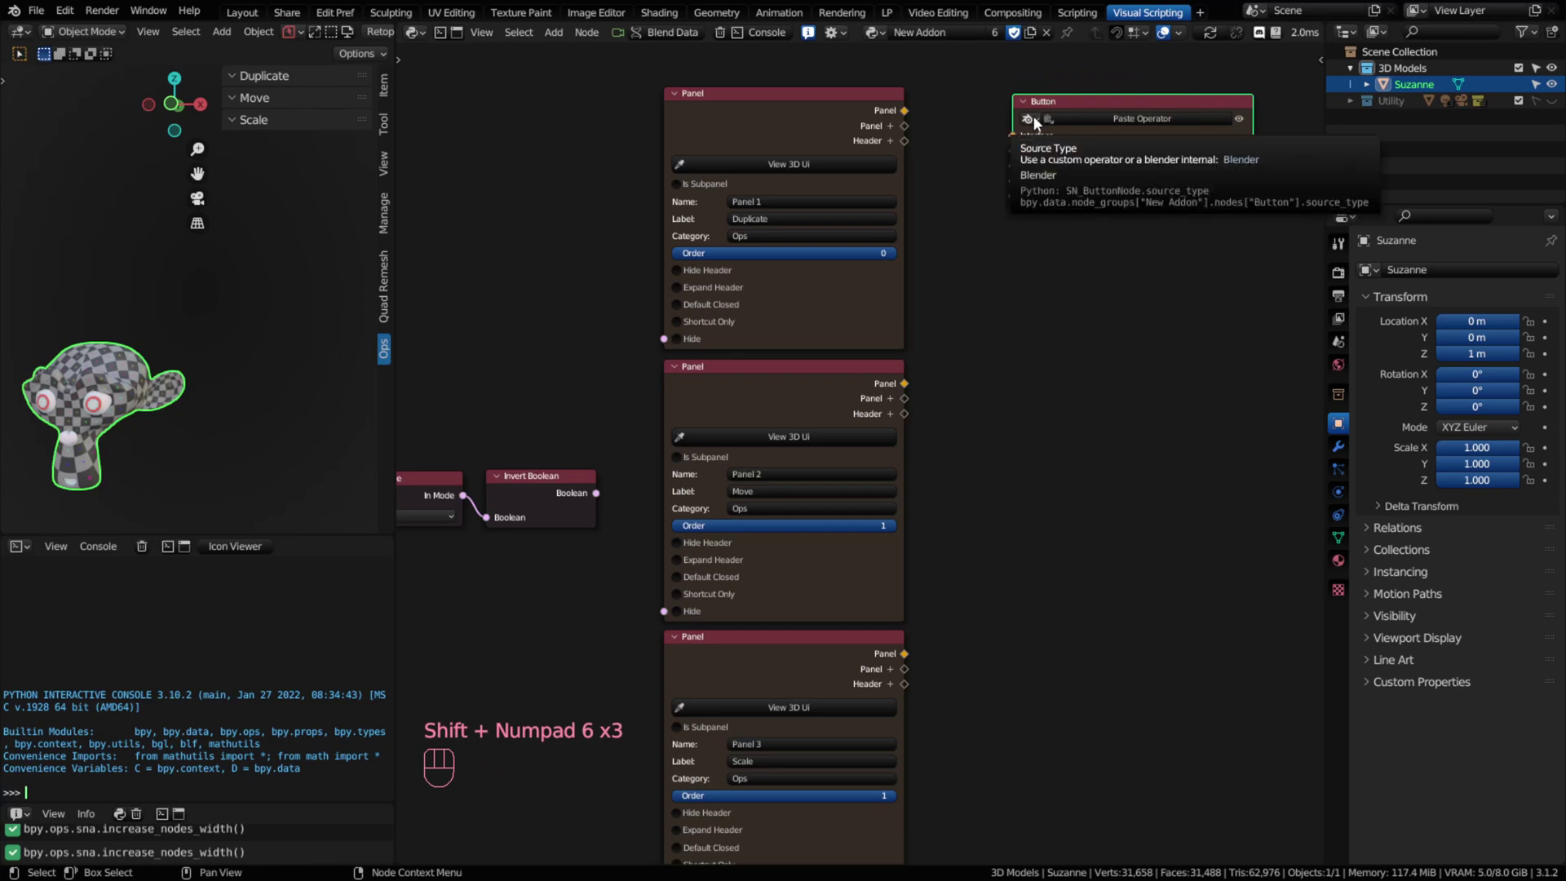
Step: Paste the Duplicate Objects operator into the button, wire it to Panel 1, label it Duplicate with an icon
{"action": "left_click", "coordinate": [1131, 122]}
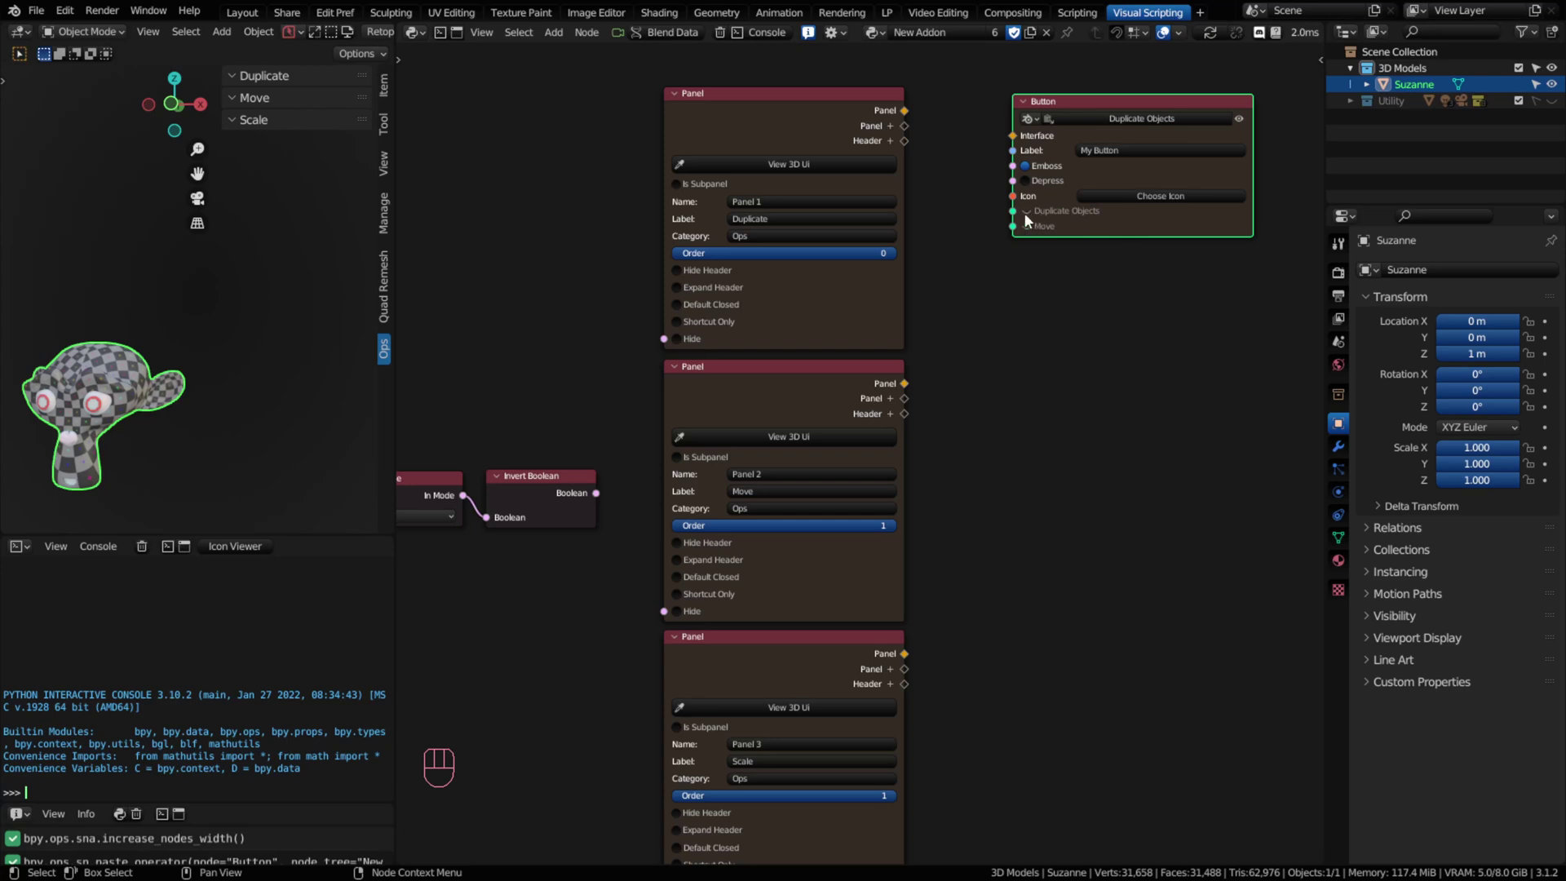
{"action": "left_click_drag", "start_coordinate": [911, 112], "coordinate": [1020, 139]}
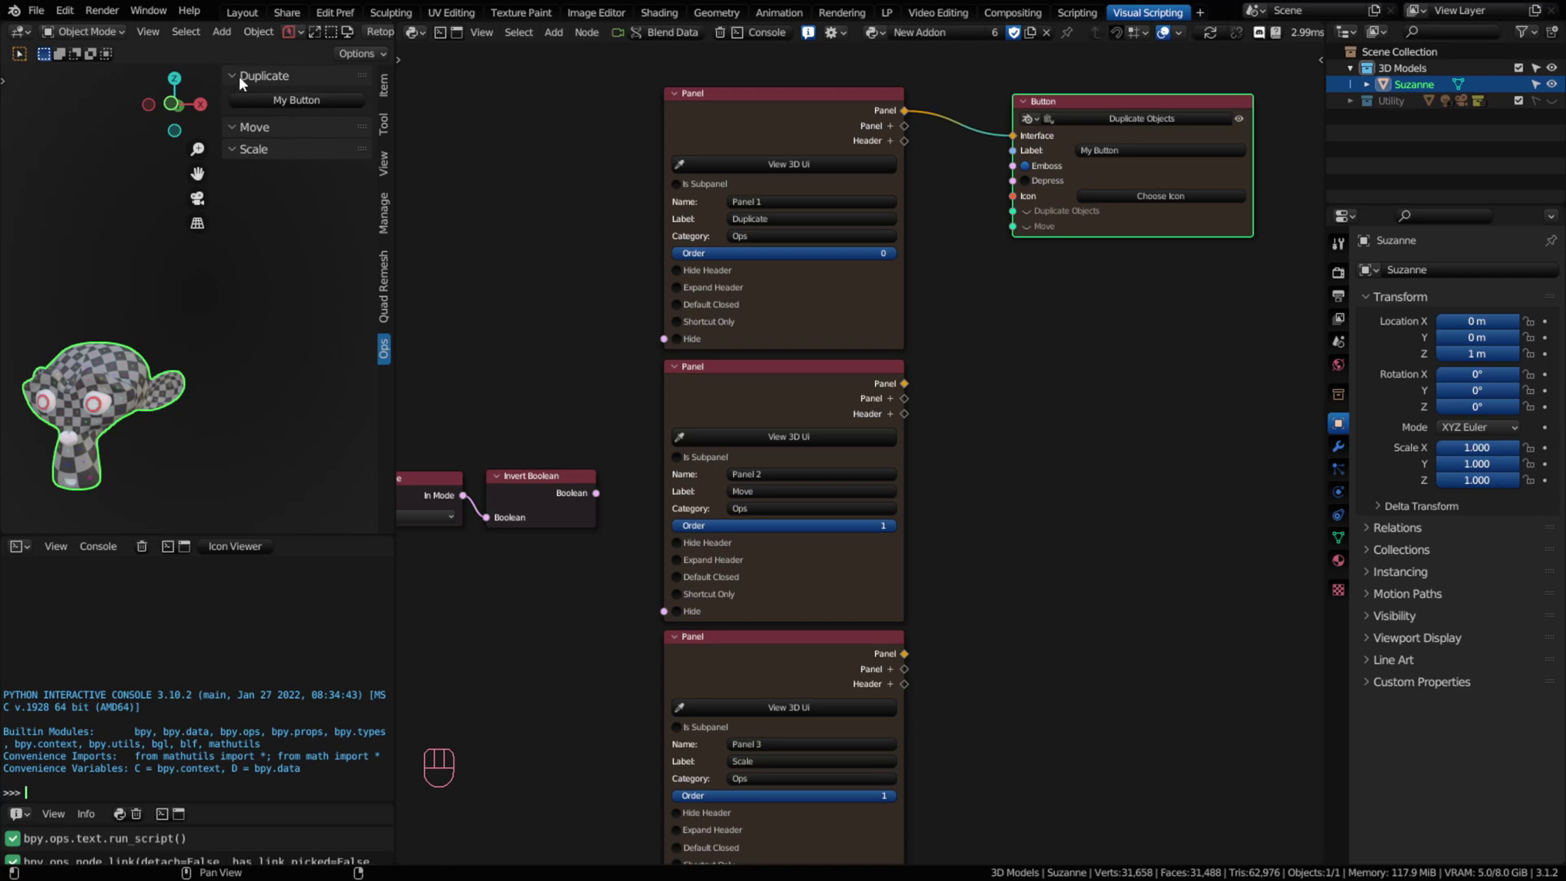
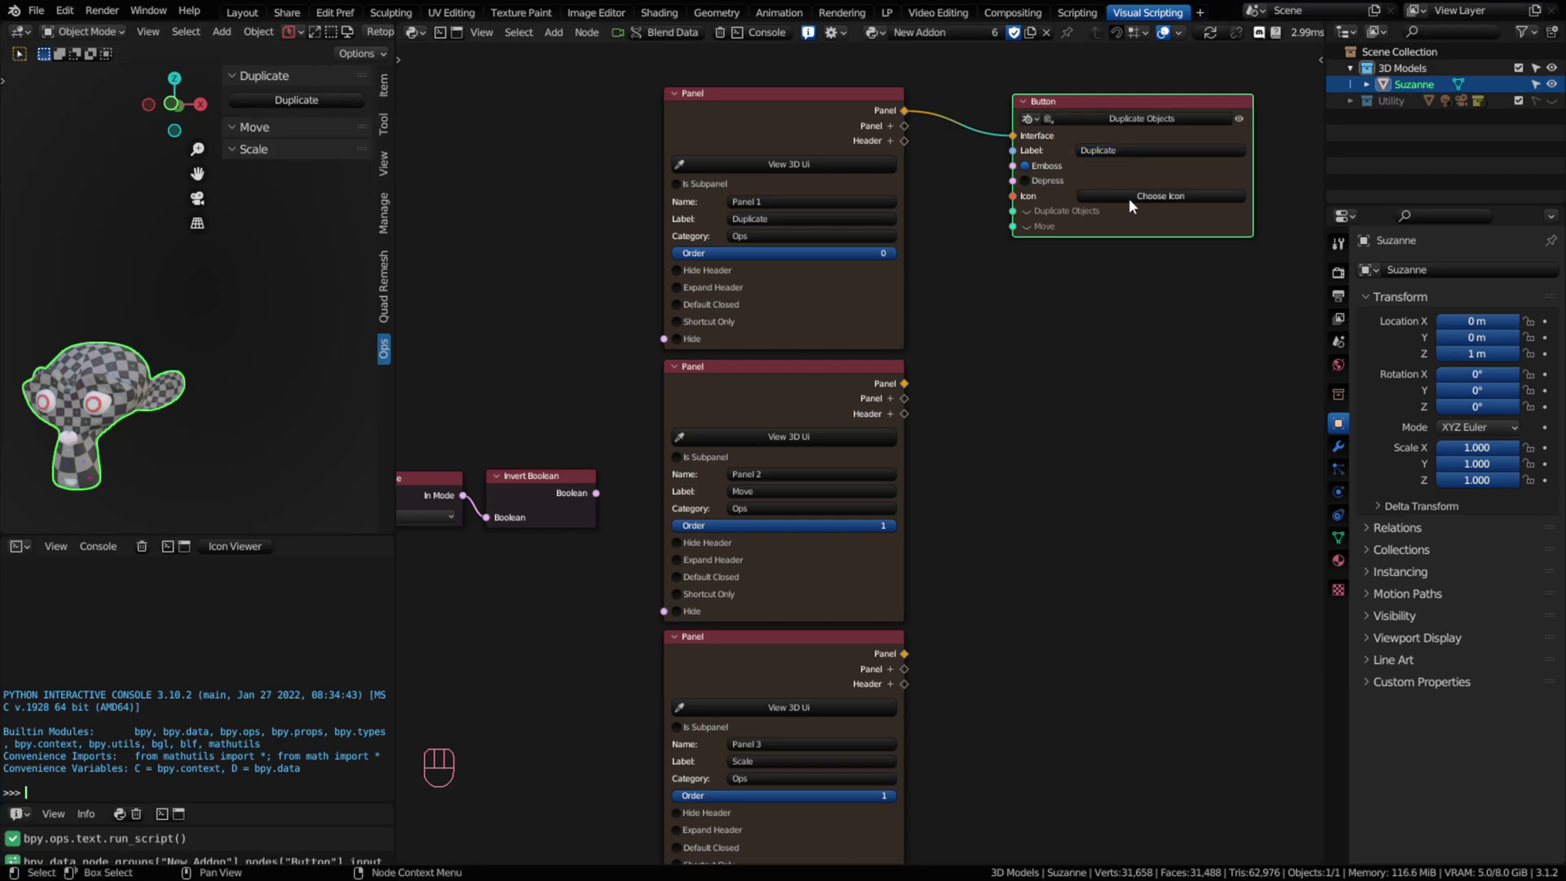
{"action": "left_click_drag", "start_coordinate": [1137, 195], "coordinate": [505, 295]}
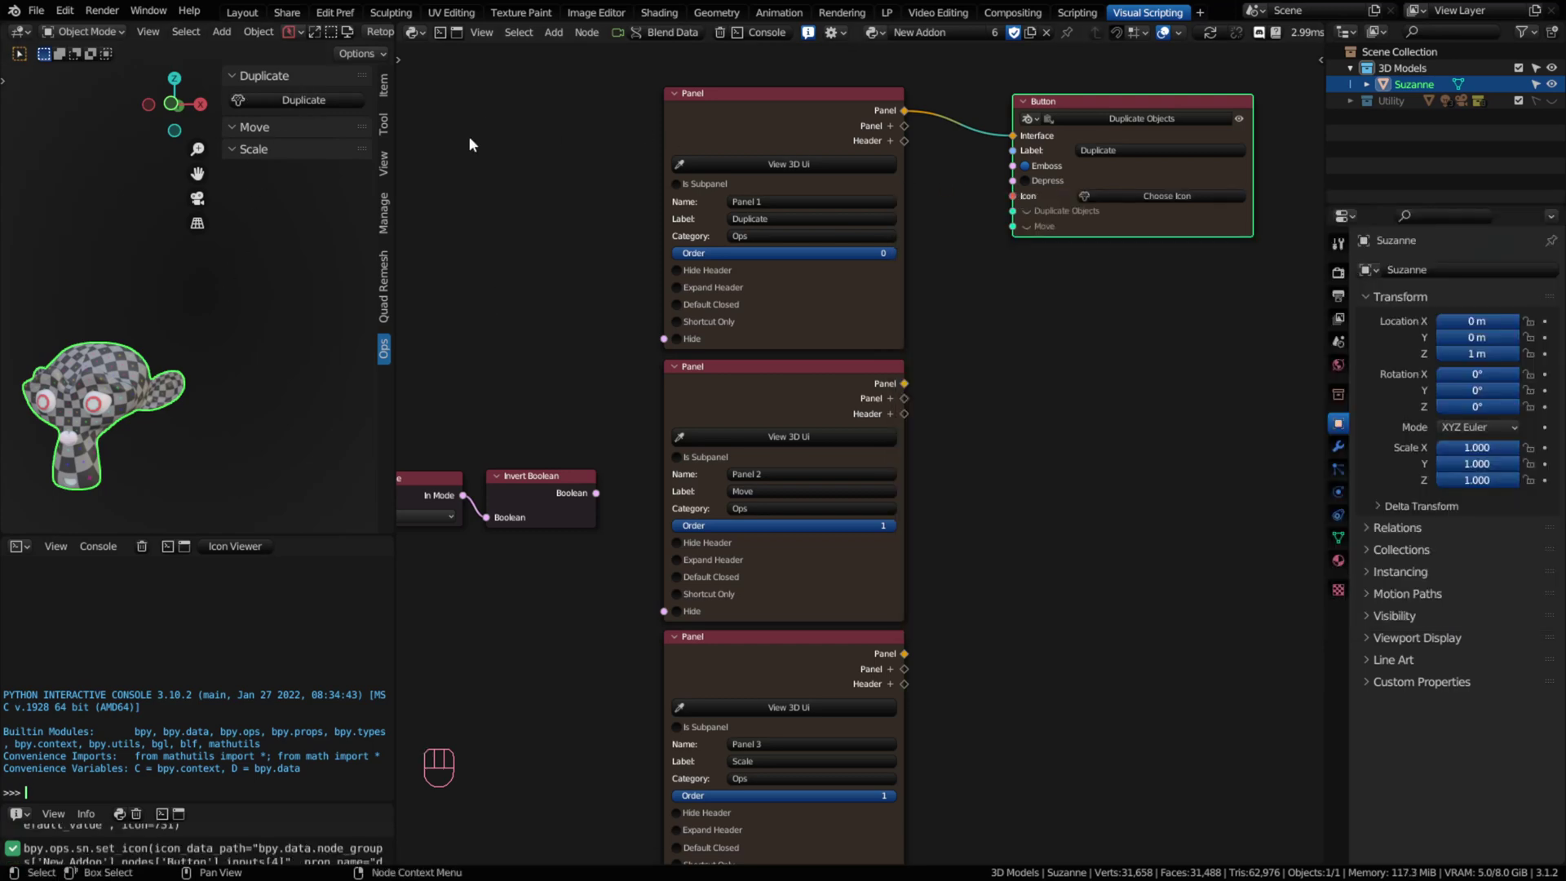
Step: Run the sidebar Duplicate button and drop a Suzanne copy about 2.8 m beside the original
{"action": "left_click", "coordinate": [250, 105]}
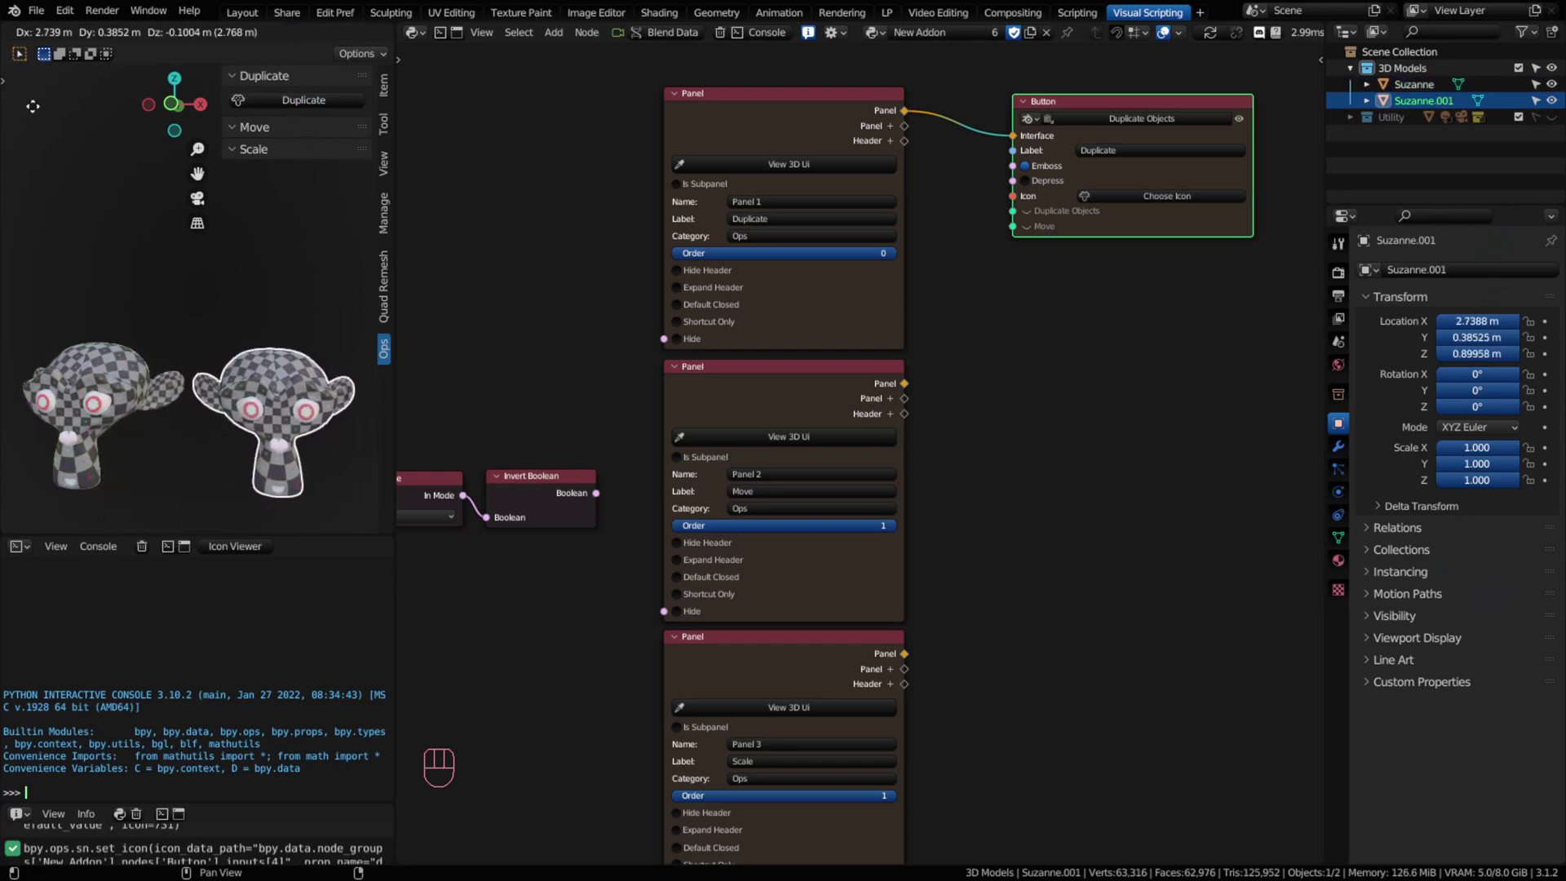
{"action": "left_click", "coordinate": [46, 106]}
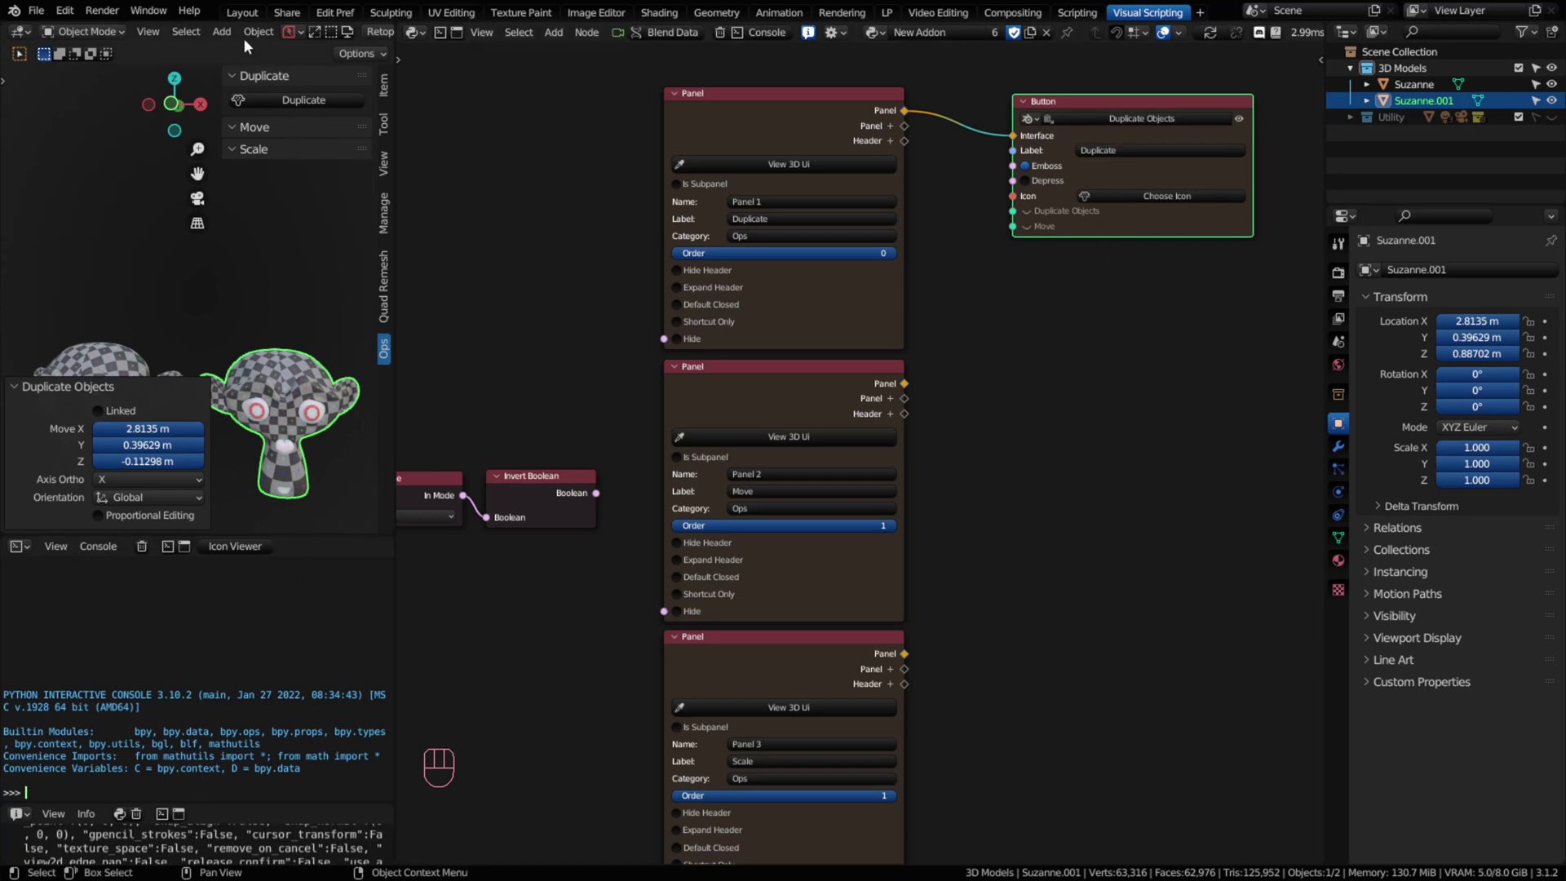
{"action": "left_click_drag", "start_coordinate": [254, 40], "coordinate": [559, 111]}
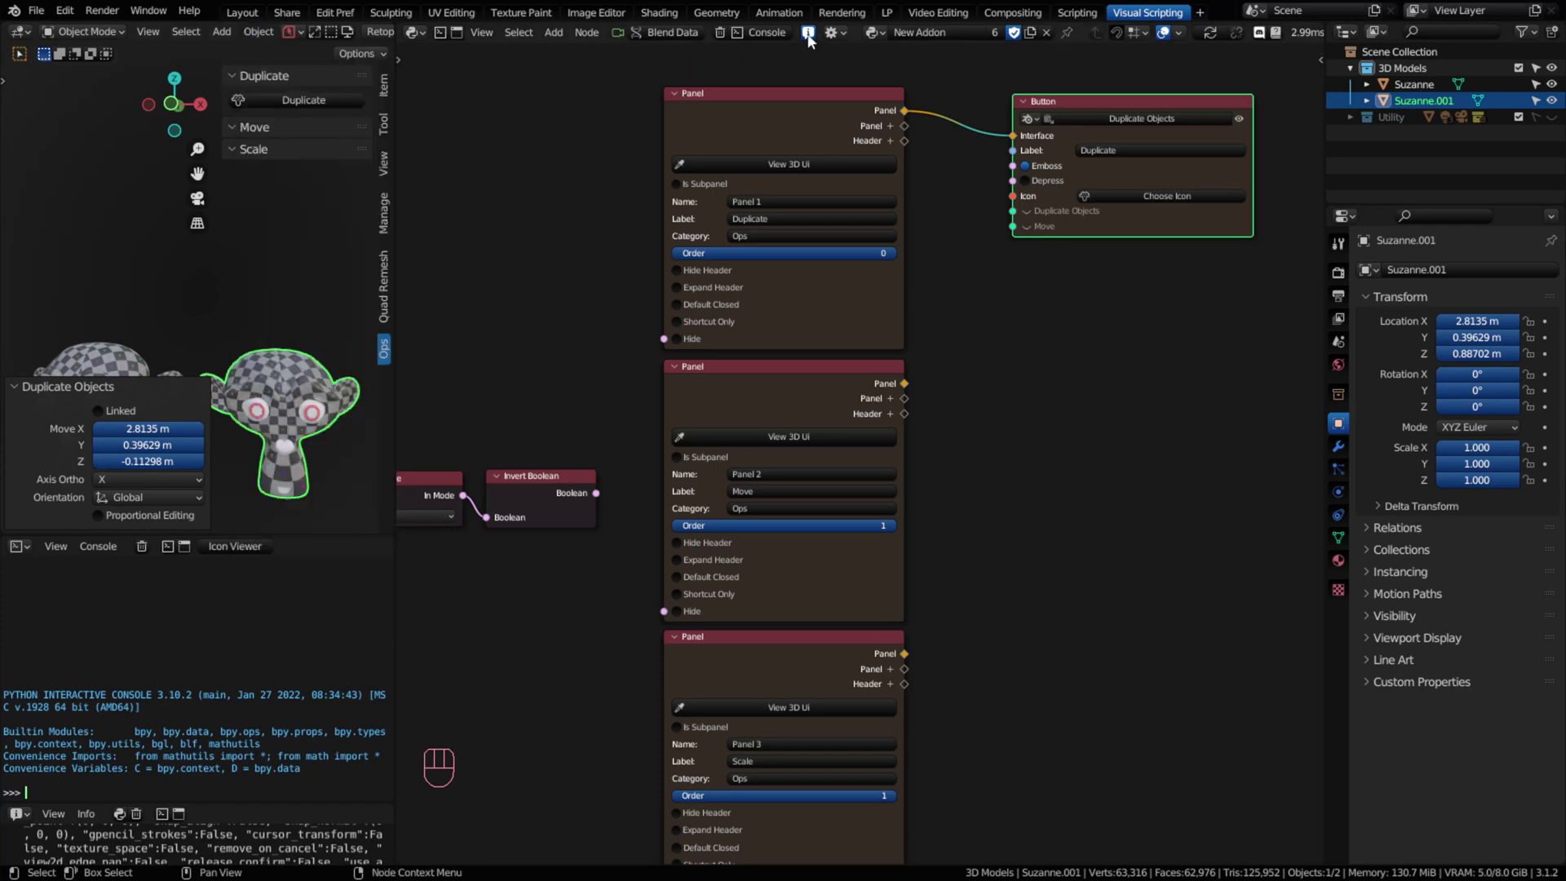
{"action": "left_click", "coordinate": [816, 43]}
Step: Write bpy.ops.object in the Python console
{"action": "left_click", "coordinate": [816, 43]}
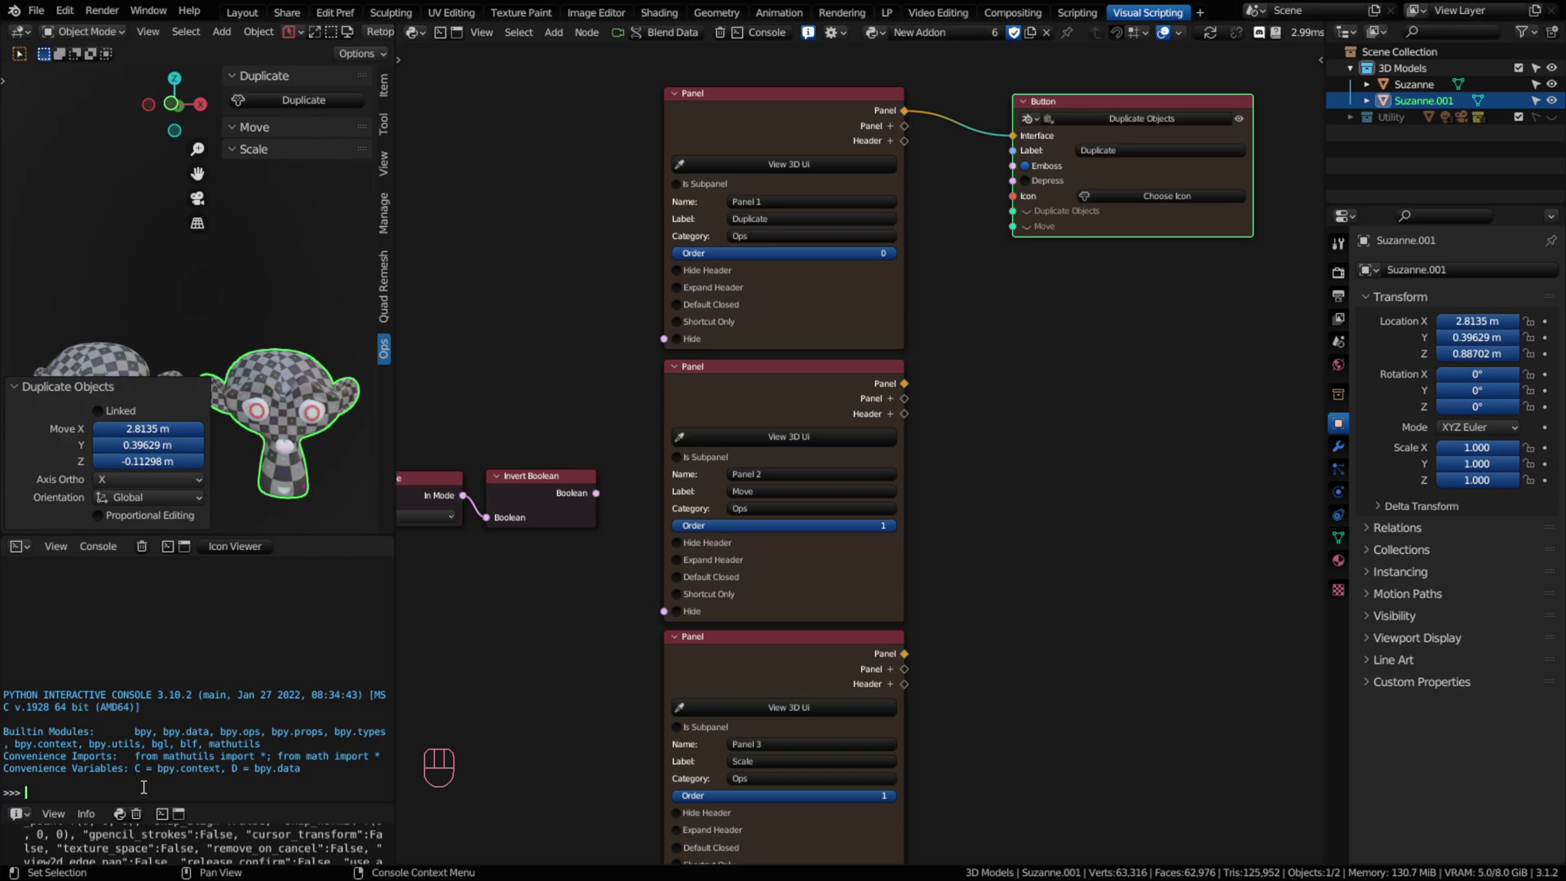
{"action": "key", "text": "b"}
{"action": "key", "text": "p"}
{"action": "key", "text": "h"}
{"action": "key", "text": "y"}
{"action": "key", "text": "BackSpace"}
{"action": "key", "text": "BackSpace"}
{"action": "key", "text": "y"}
{"action": "key", "text": "."}
{"action": "key", "text": "o"}
{"action": "key", "text": "p"}
{"action": "key", "text": "s"}
{"action": "type", "text": ".OPS."}
{"action": "type", "text": "object"}
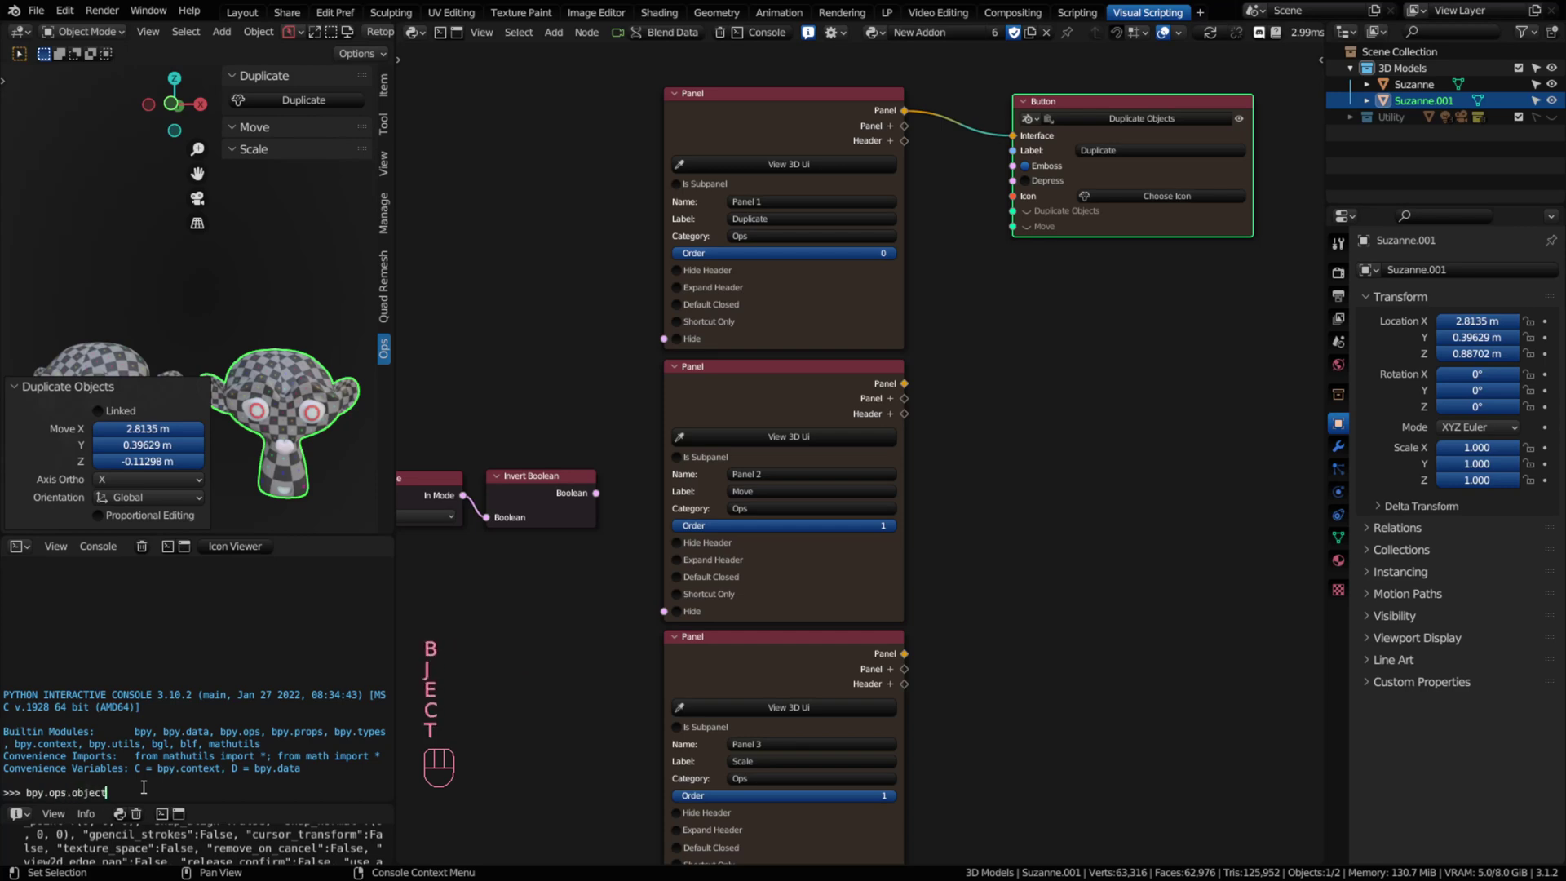
Step: Autocomplete to bpy.ops.object.duplicate() and list its signature and description
{"action": "key", "text": "."}
{"action": "key", "text": "d"}
{"action": "key", "text": "u"}
{"action": "key", "text": "Tab"}
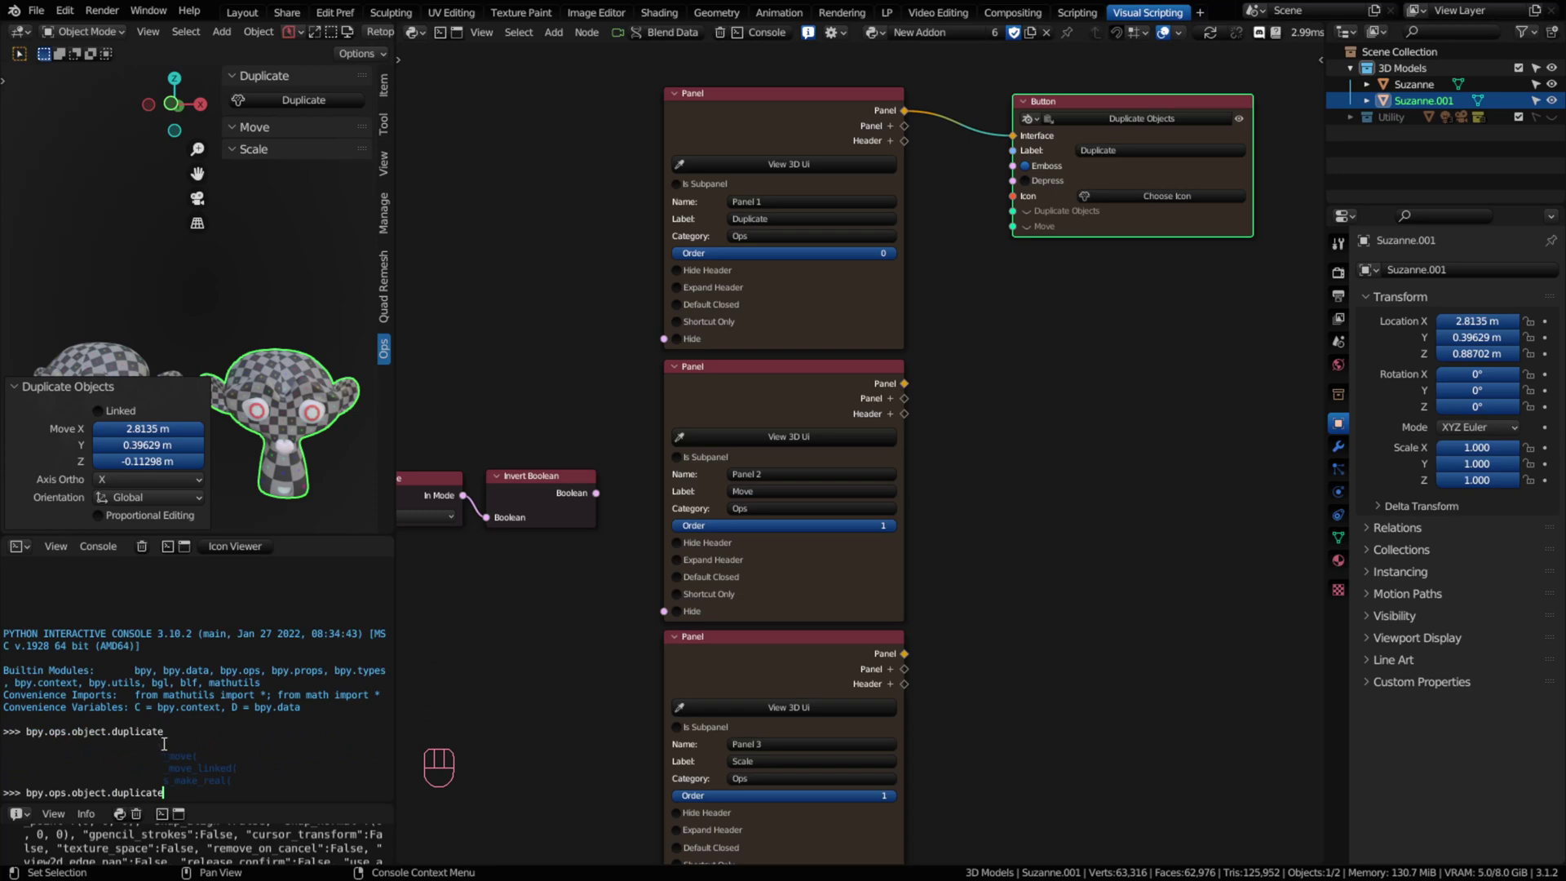
{"action": "key", "text": "shift+9"}
{"action": "key", "text": "Tab"}
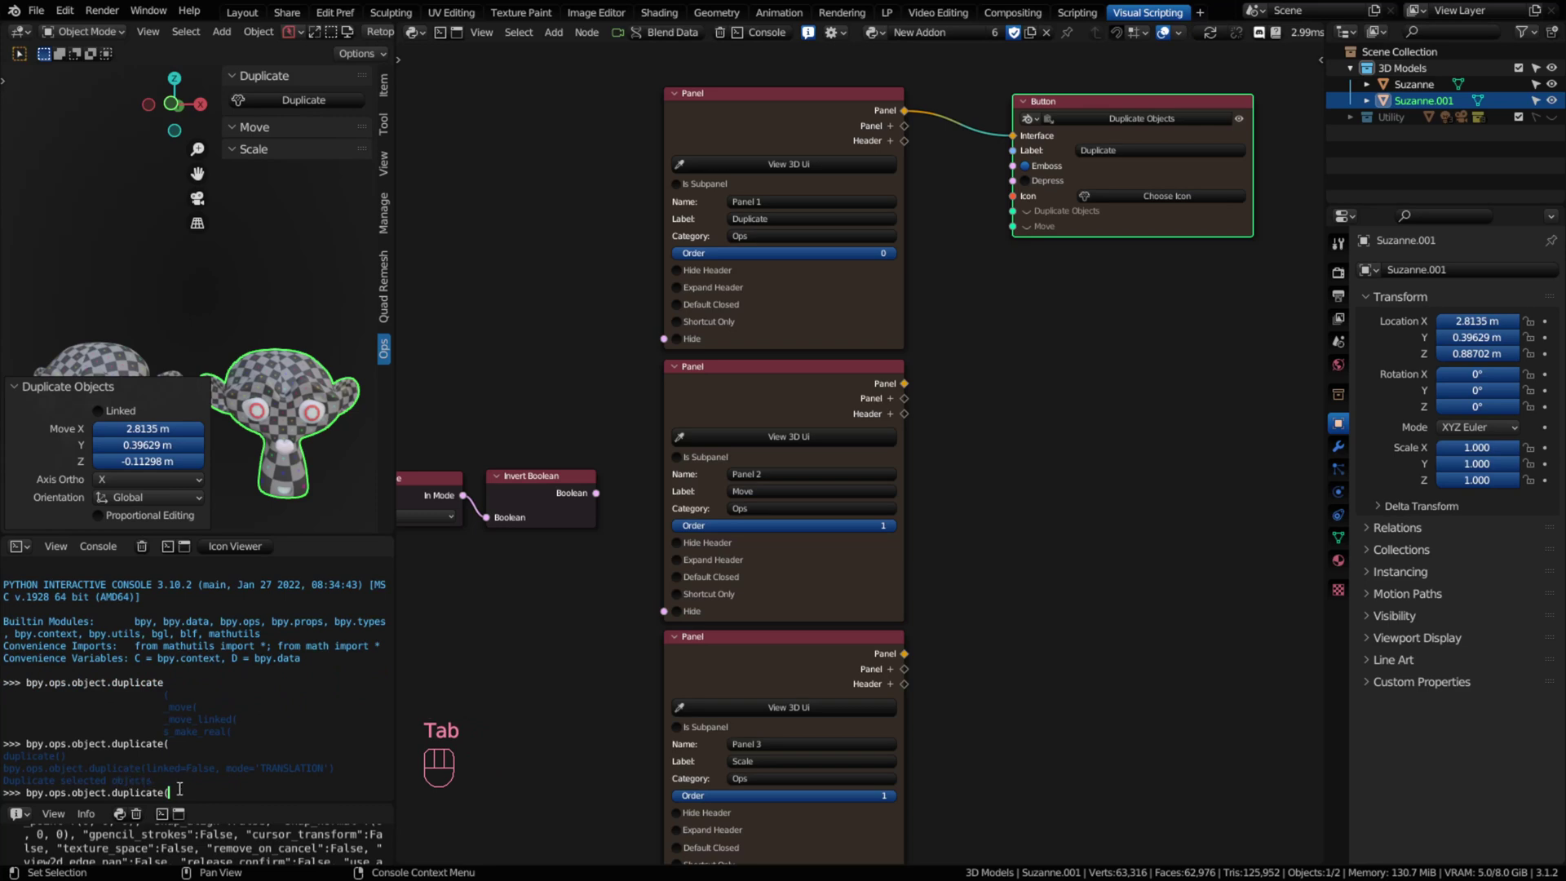
{"action": "key", "text": "shift+0"}
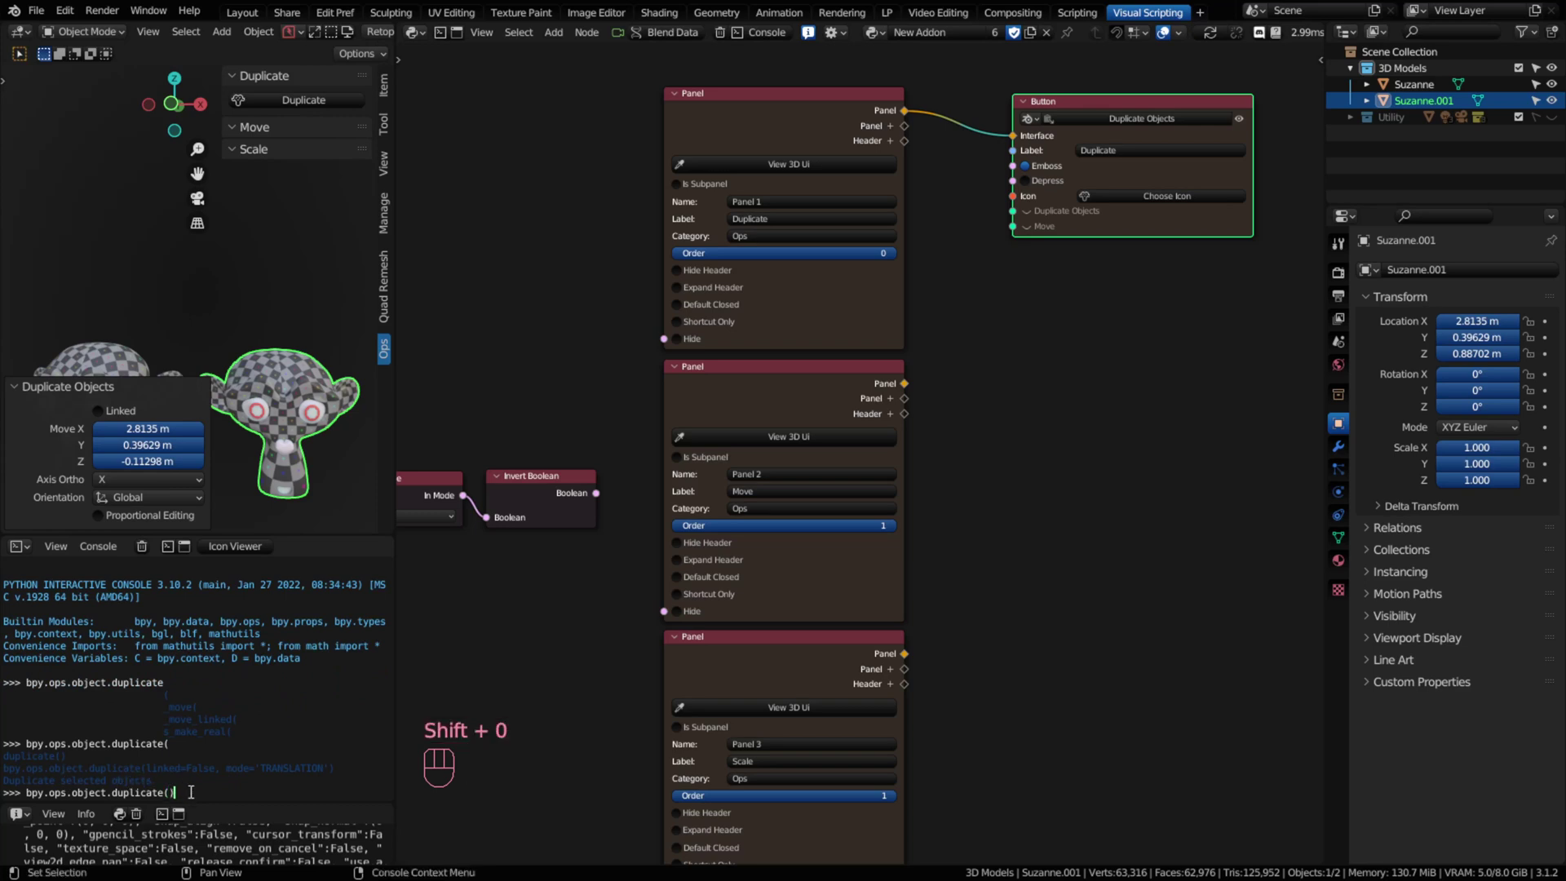
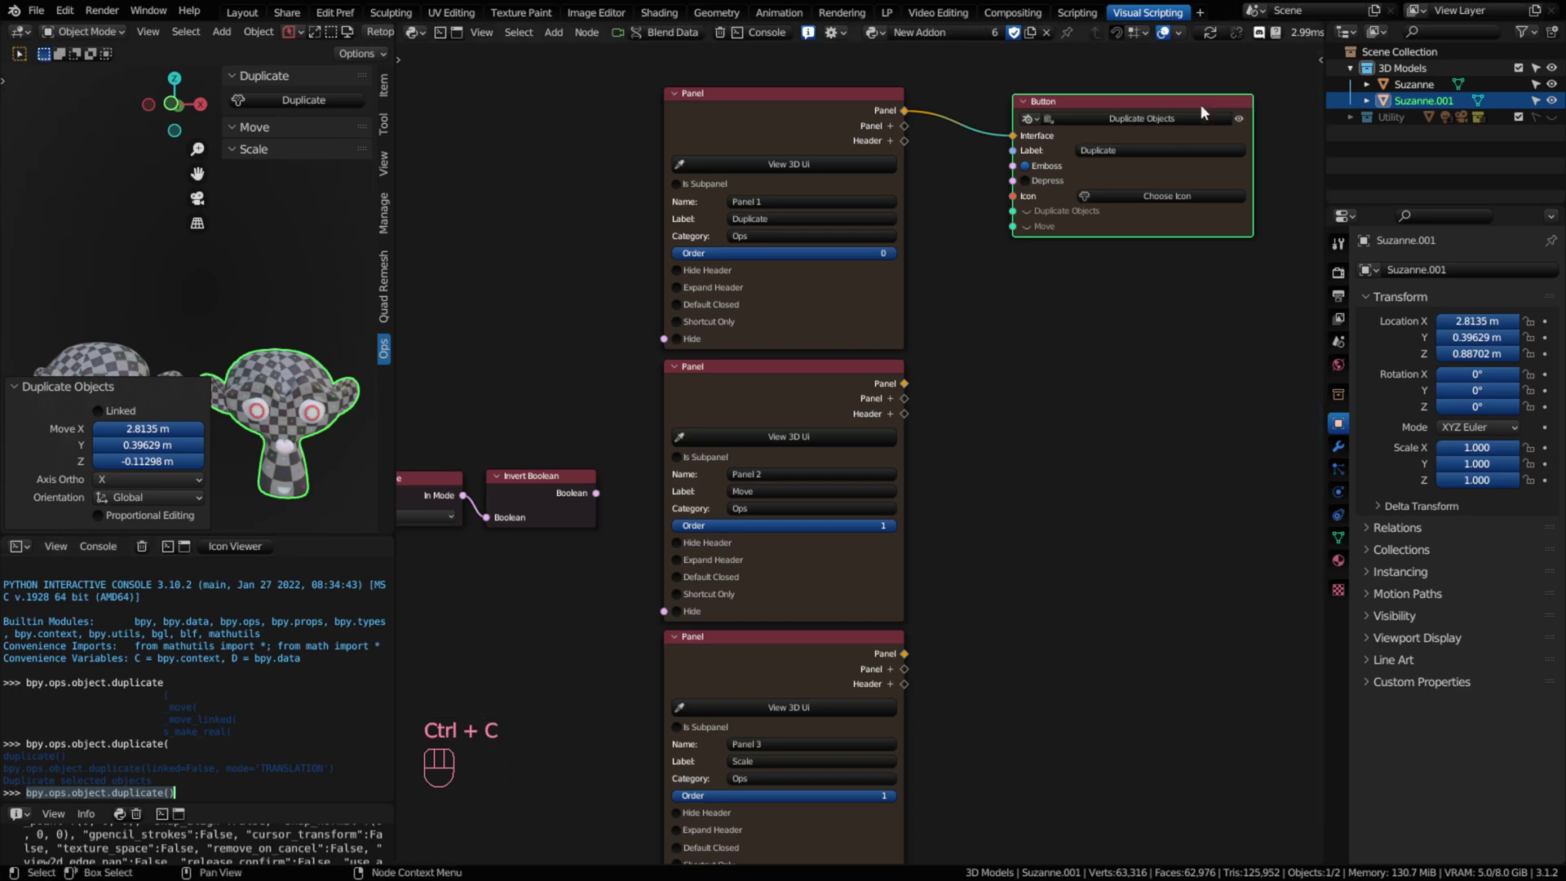
Step: Delete the shifted Suzanne.001 copy
{"action": "left_click", "coordinate": [1145, 119]}
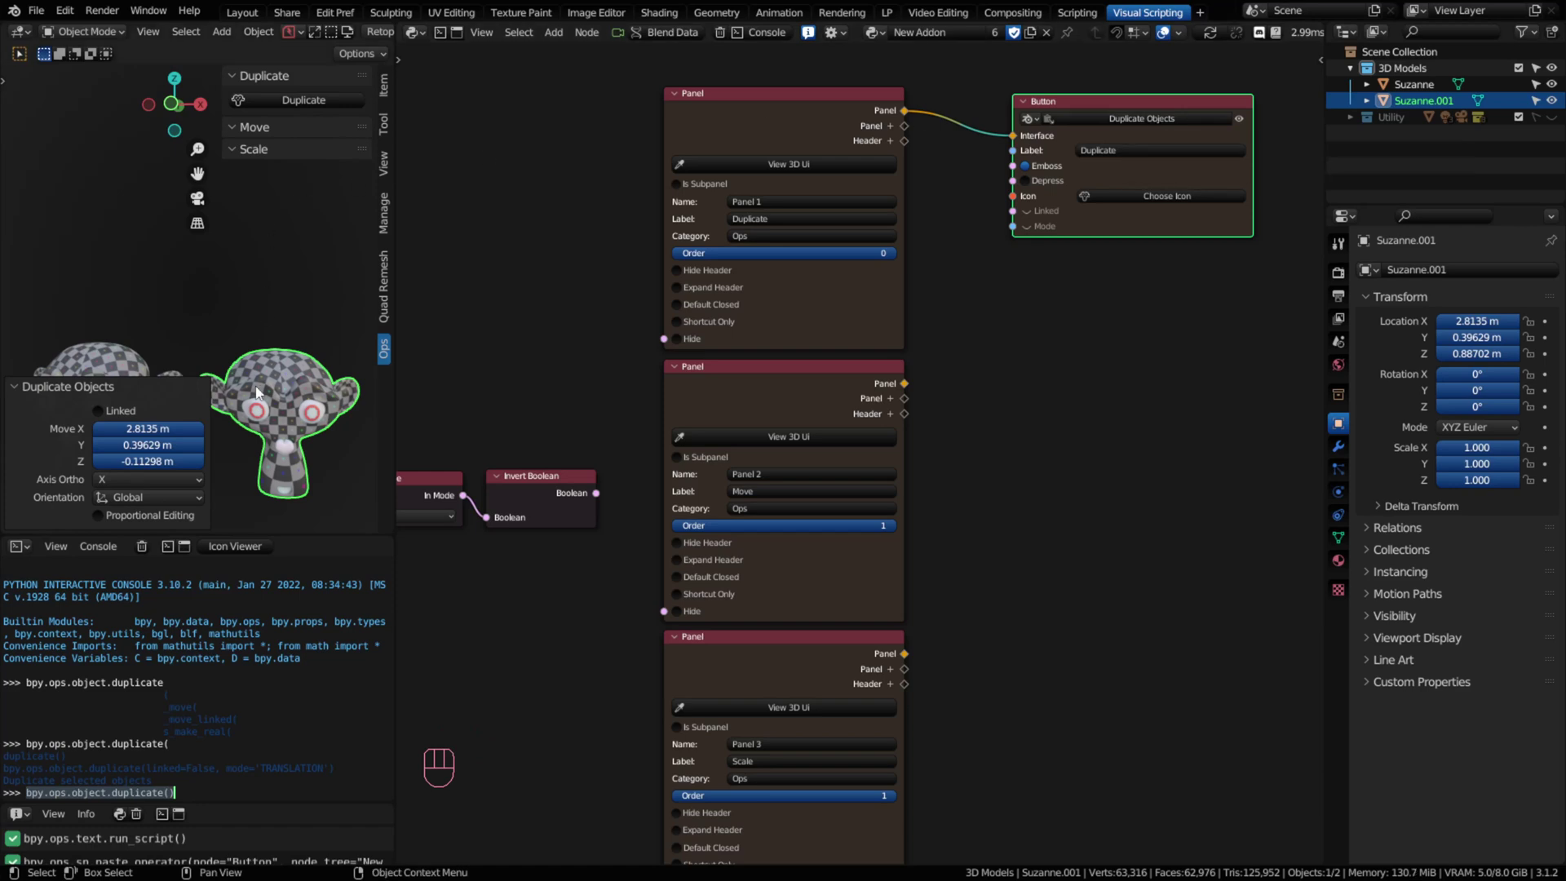
{"action": "key", "text": "x"}
{"action": "left_click", "coordinate": [133, 375]}
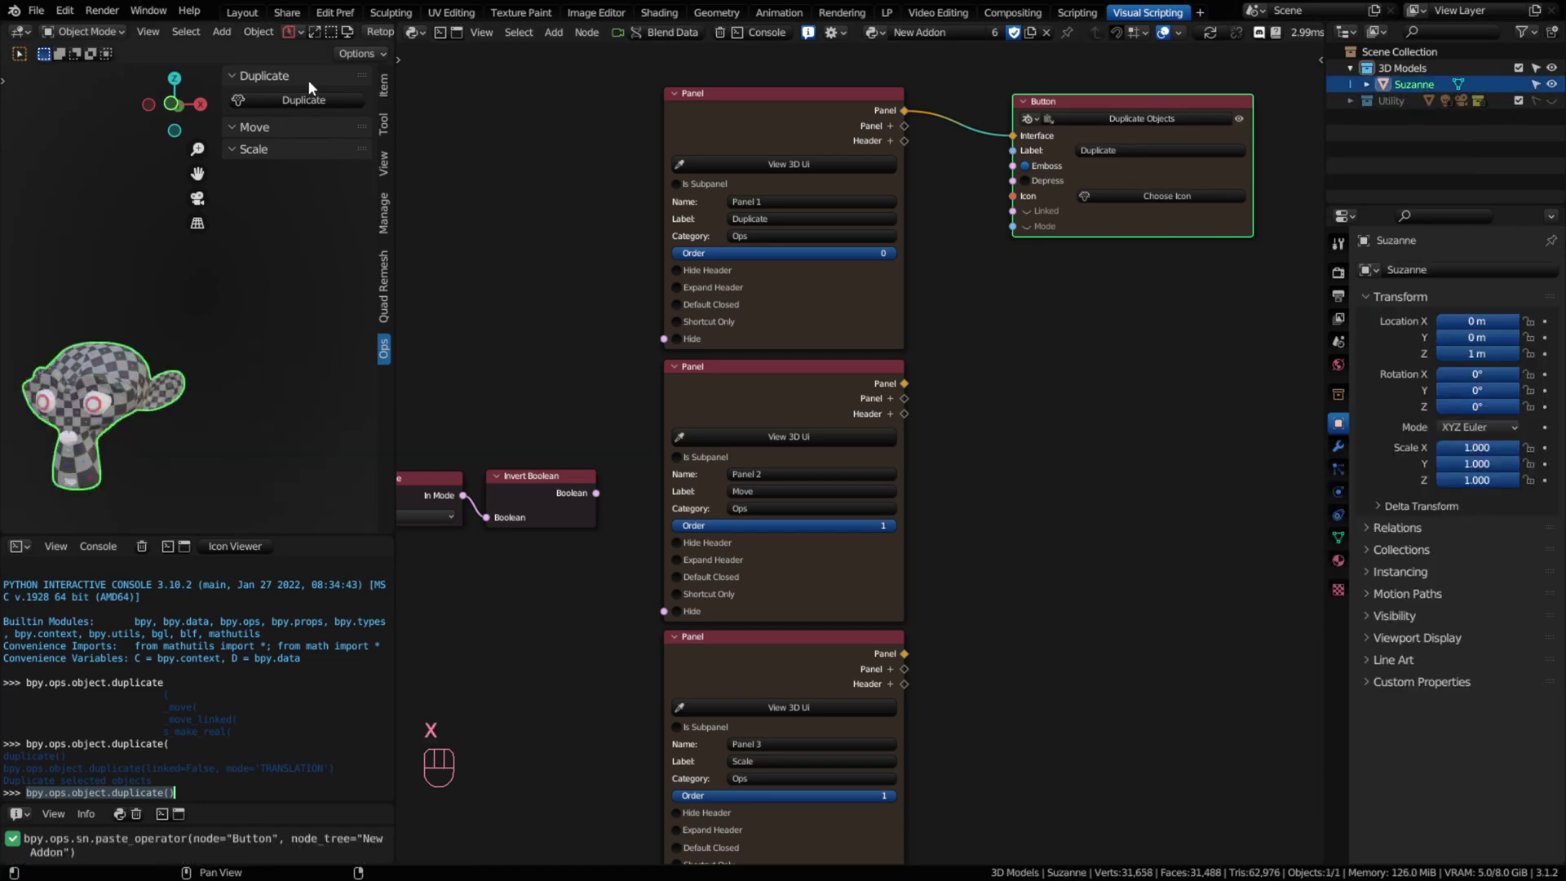
Step: Make a fresh duplicate of Suzanne and cancel the moves so it stays at 0, 0, 1 m
{"action": "left_click", "coordinate": [297, 105]}
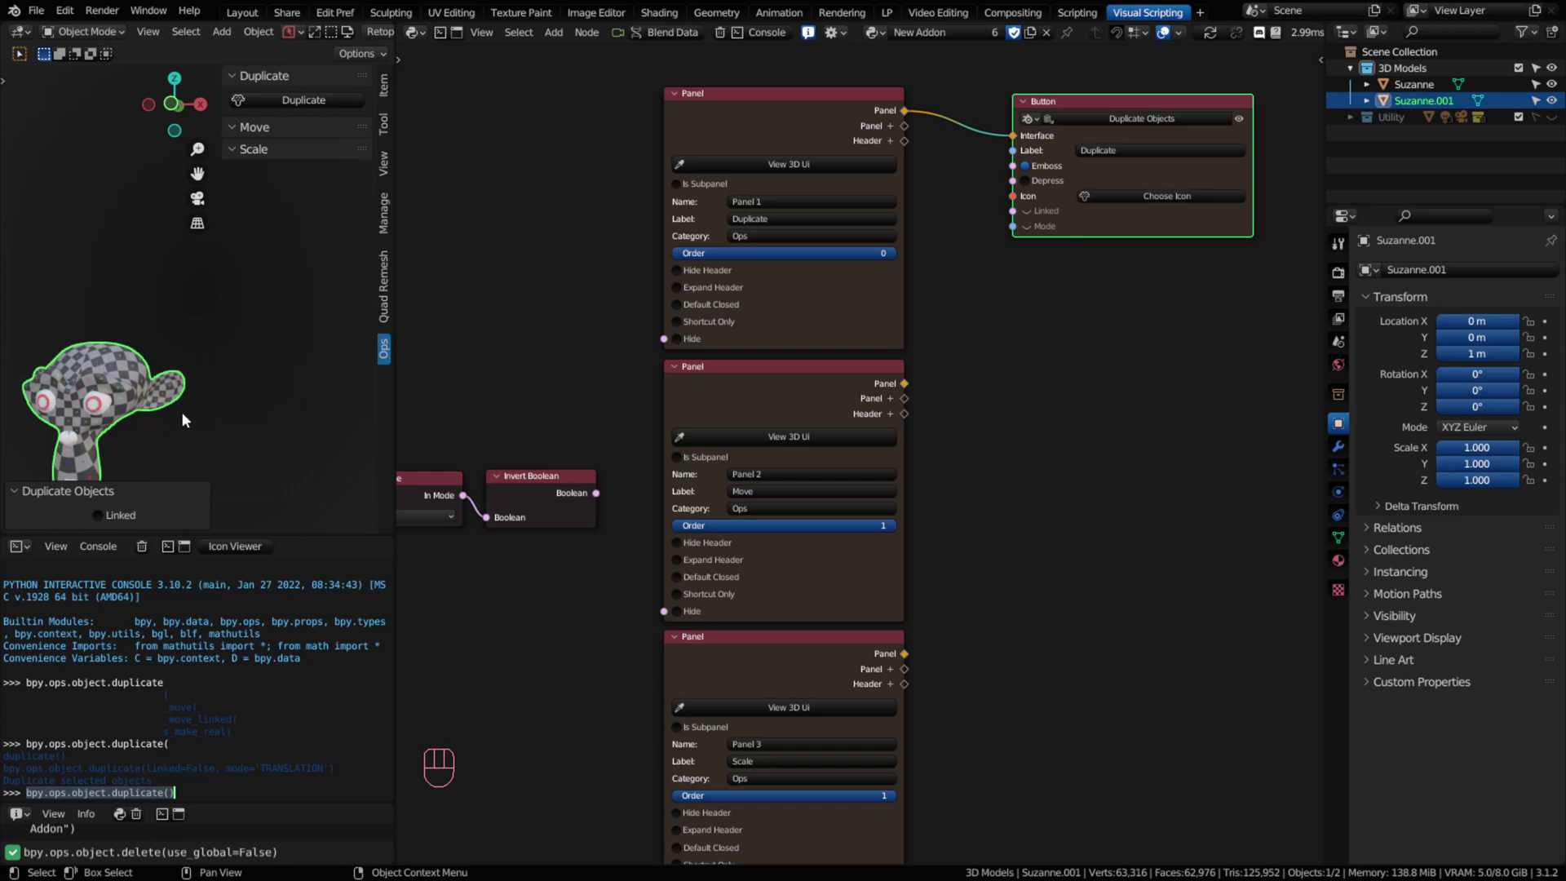
{"action": "key", "text": "g"}
{"action": "right_click", "coordinate": [308, 381]}
{"action": "key", "text": "g"}
{"action": "right_click", "coordinate": [210, 372]}
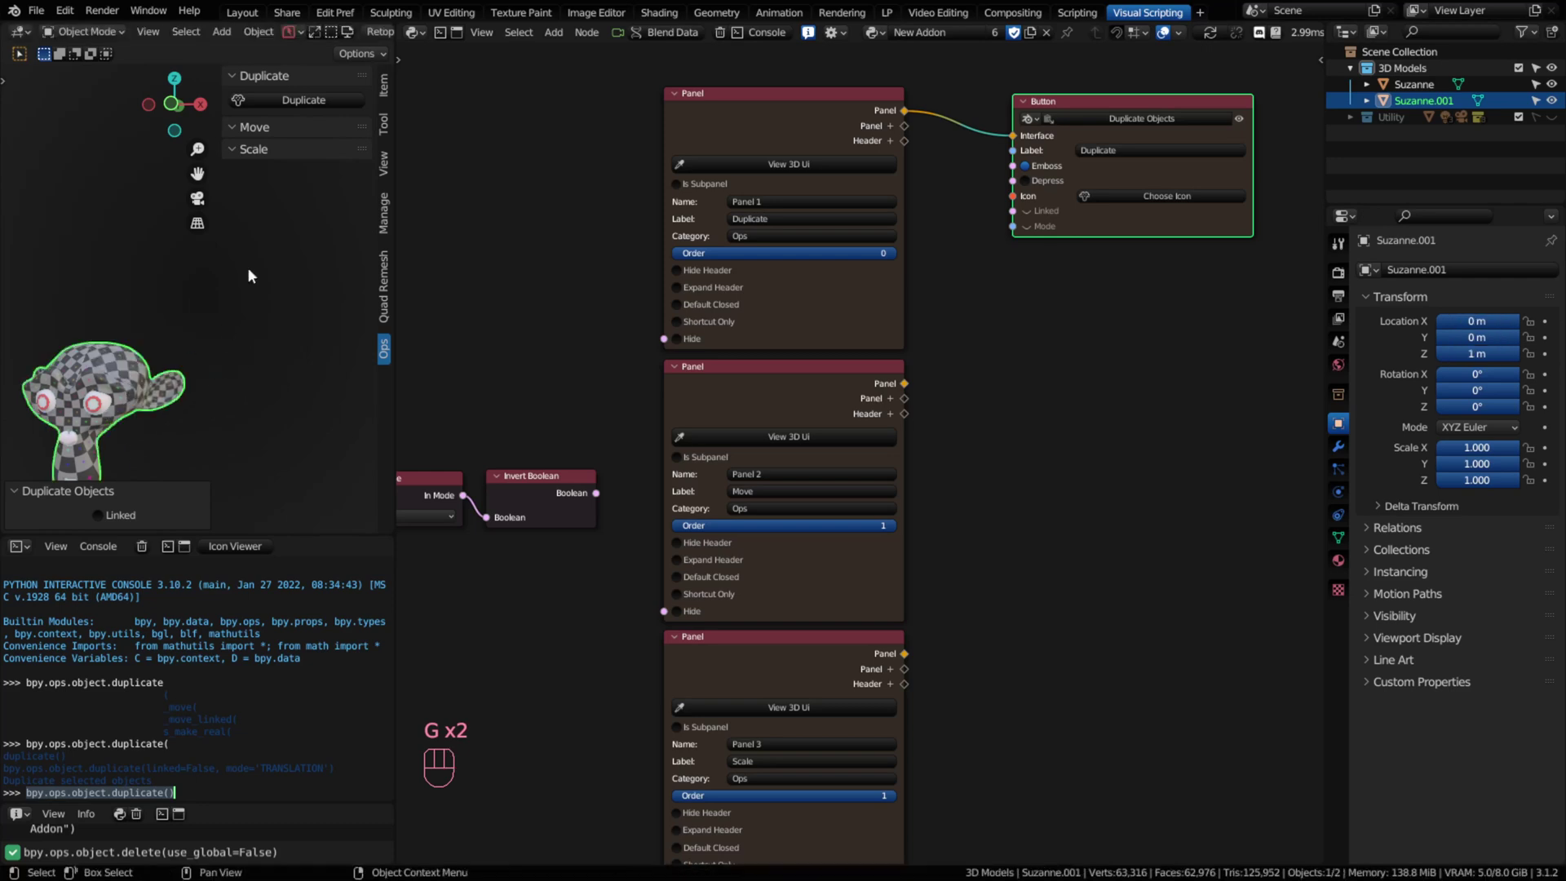
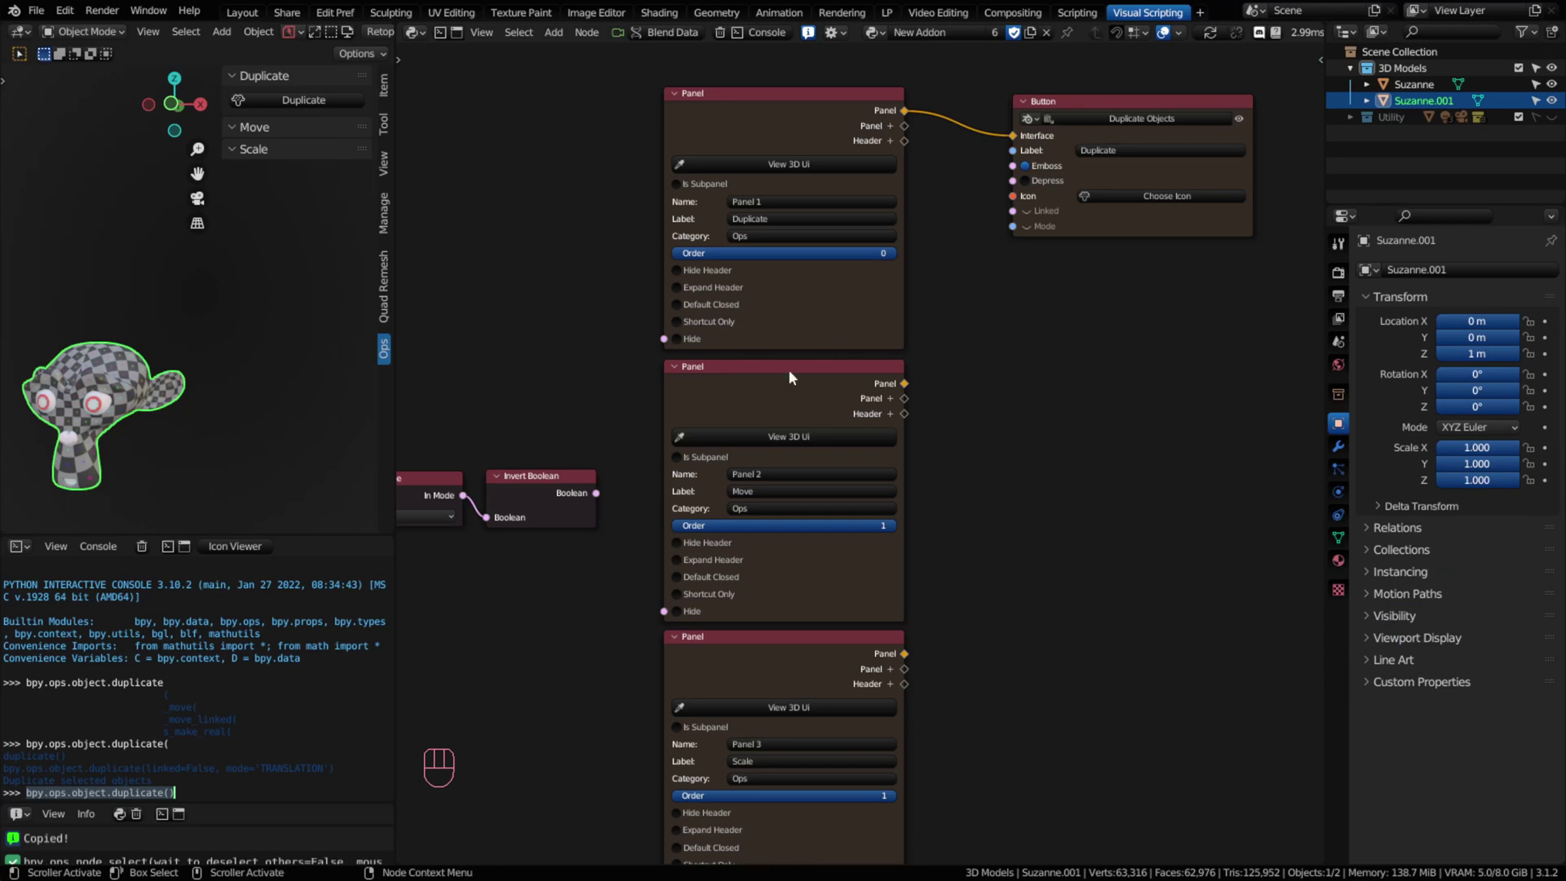
Step: Add a Display Property node and wire Panel 2's output into it, placed right of the Move panel
{"action": "left_click_drag", "start_coordinate": [558, 39], "coordinate": [1027, 365]}
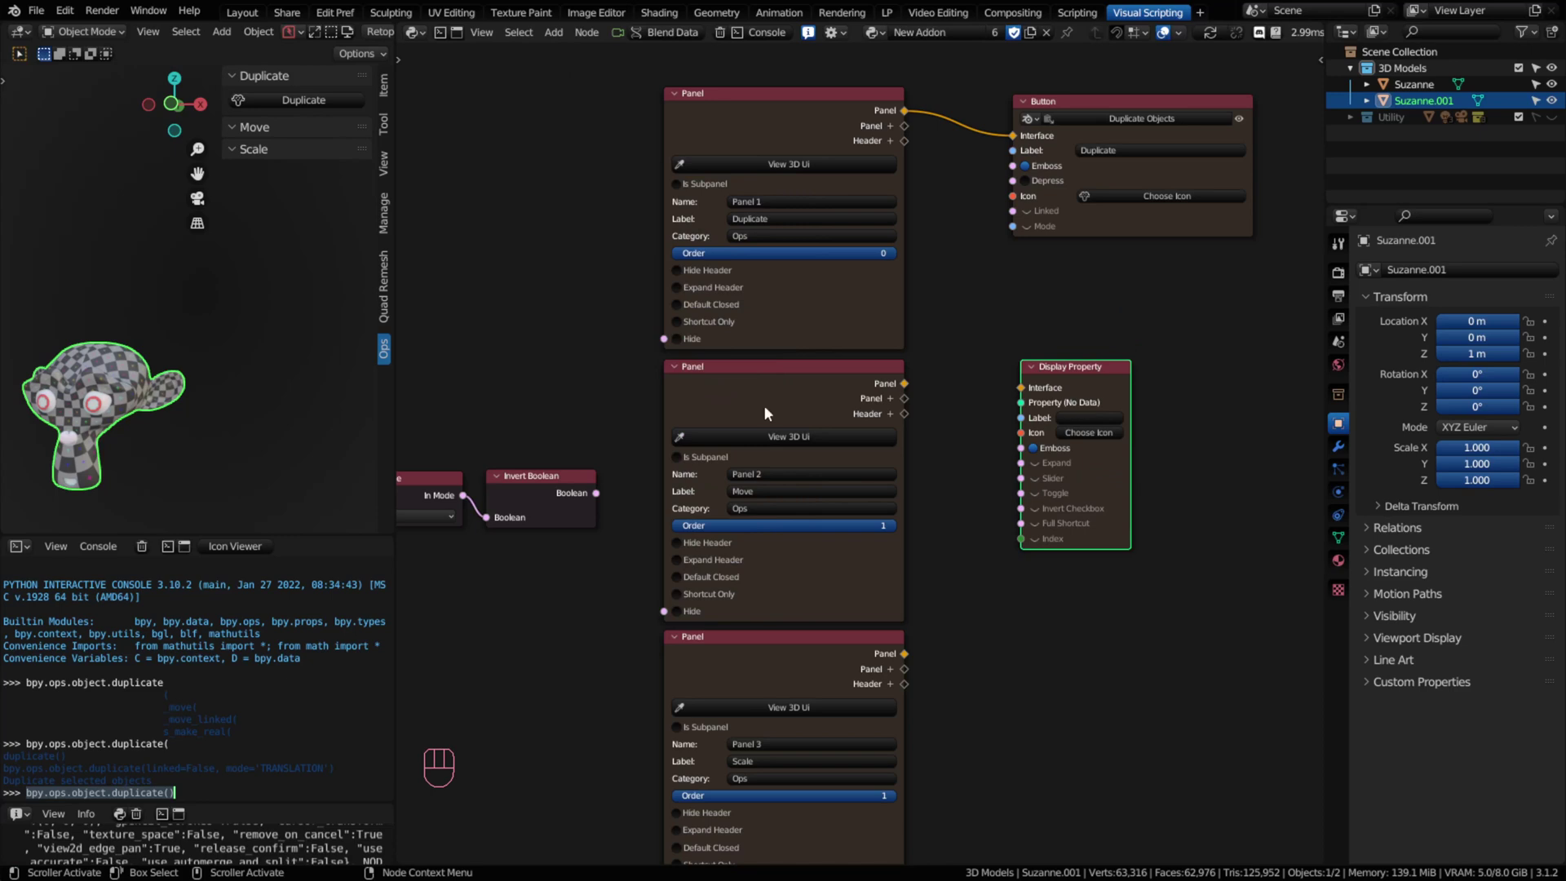
{"action": "left_click_drag", "start_coordinate": [908, 389], "coordinate": [1049, 386]}
{"action": "left_click_drag", "start_coordinate": [1078, 377], "coordinate": [1183, 370]}
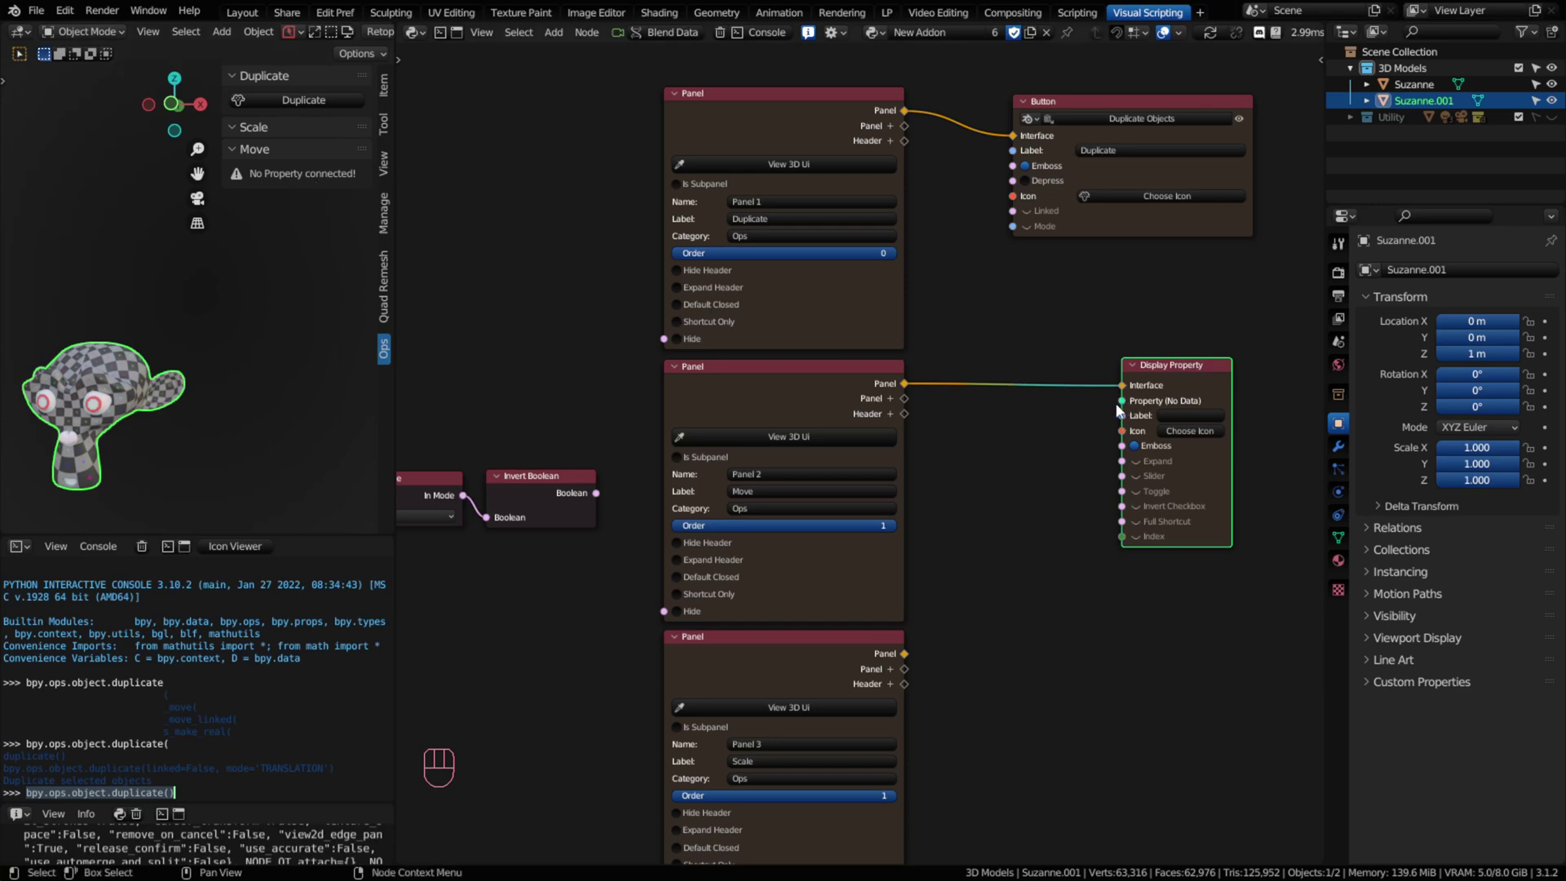
{"action": "left_click_drag", "start_coordinate": [1164, 369], "coordinate": [1189, 387]}
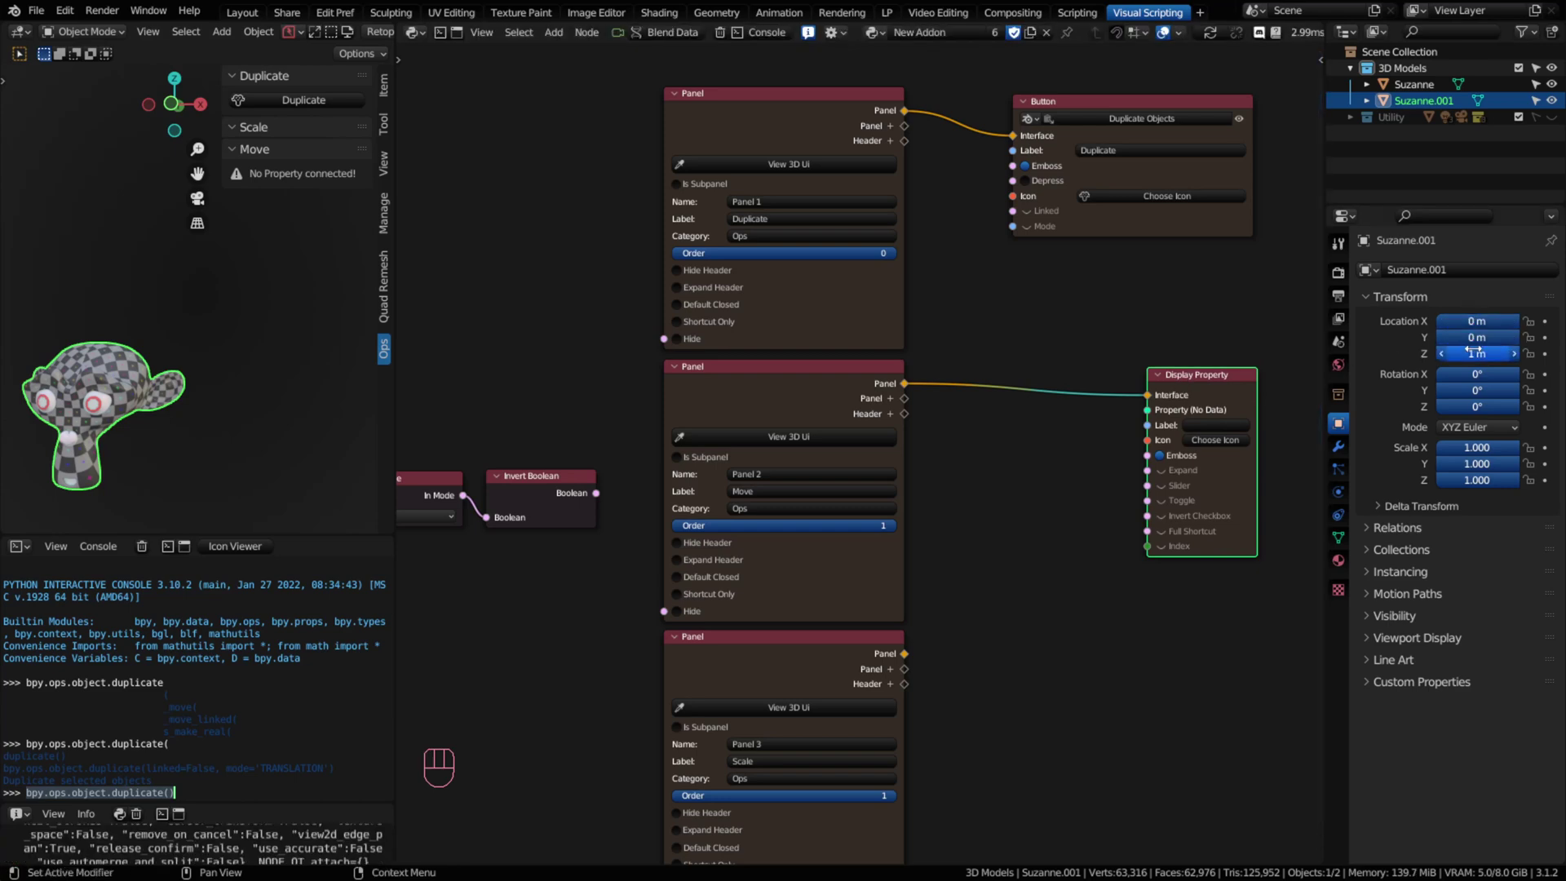
Step: Paste Suzanne.001's Location data path as a node, plus a Blender Property node with it pasted
{"action": "left_click", "coordinate": [1039, 448]}
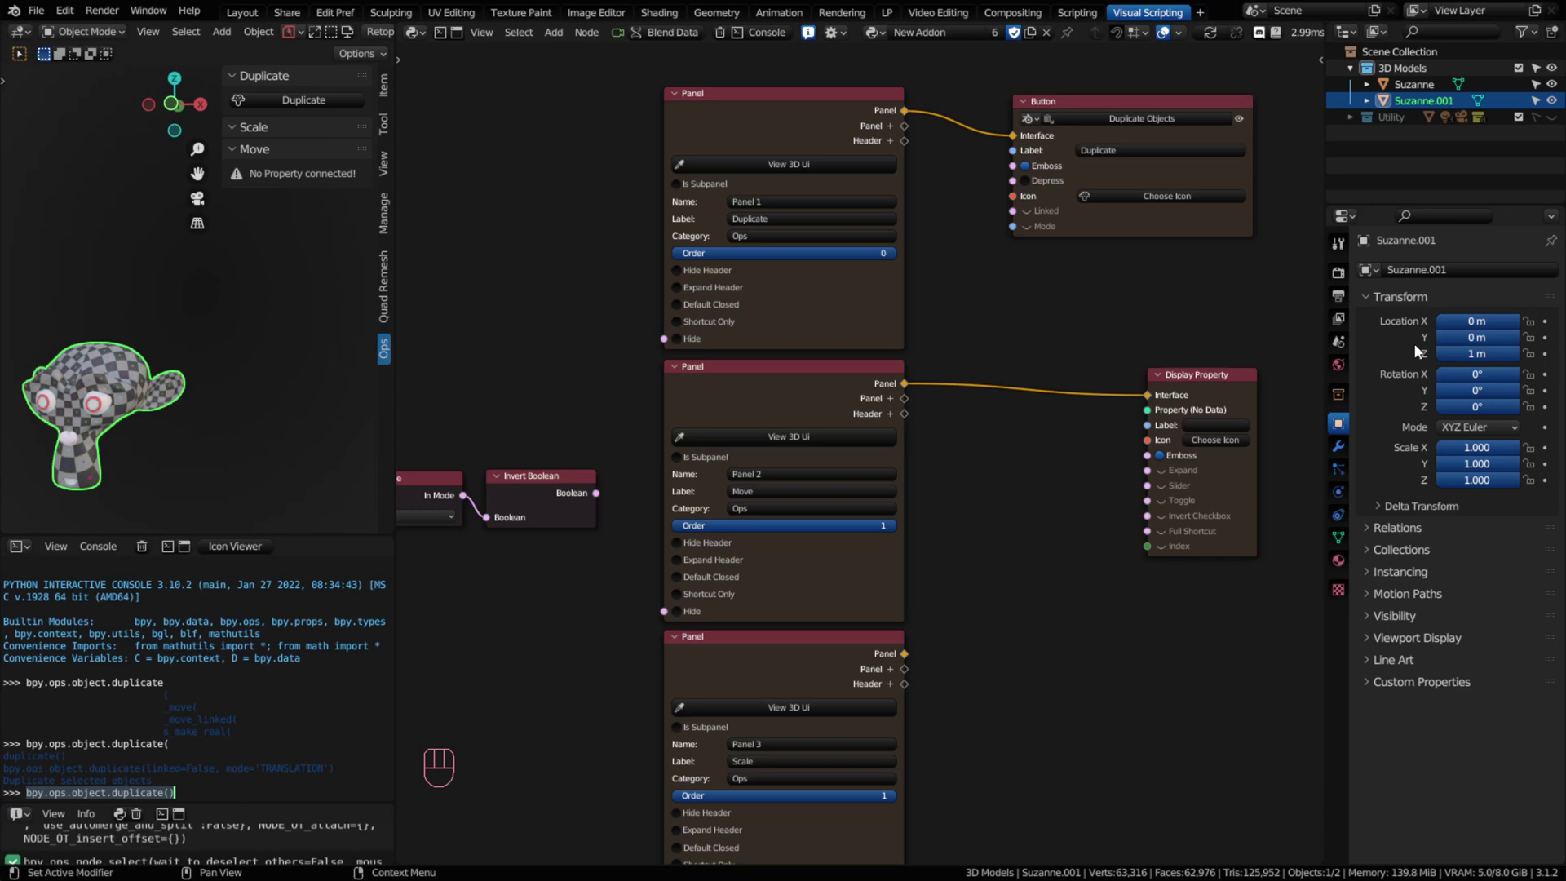
{"action": "left_click", "coordinate": [1046, 472]}
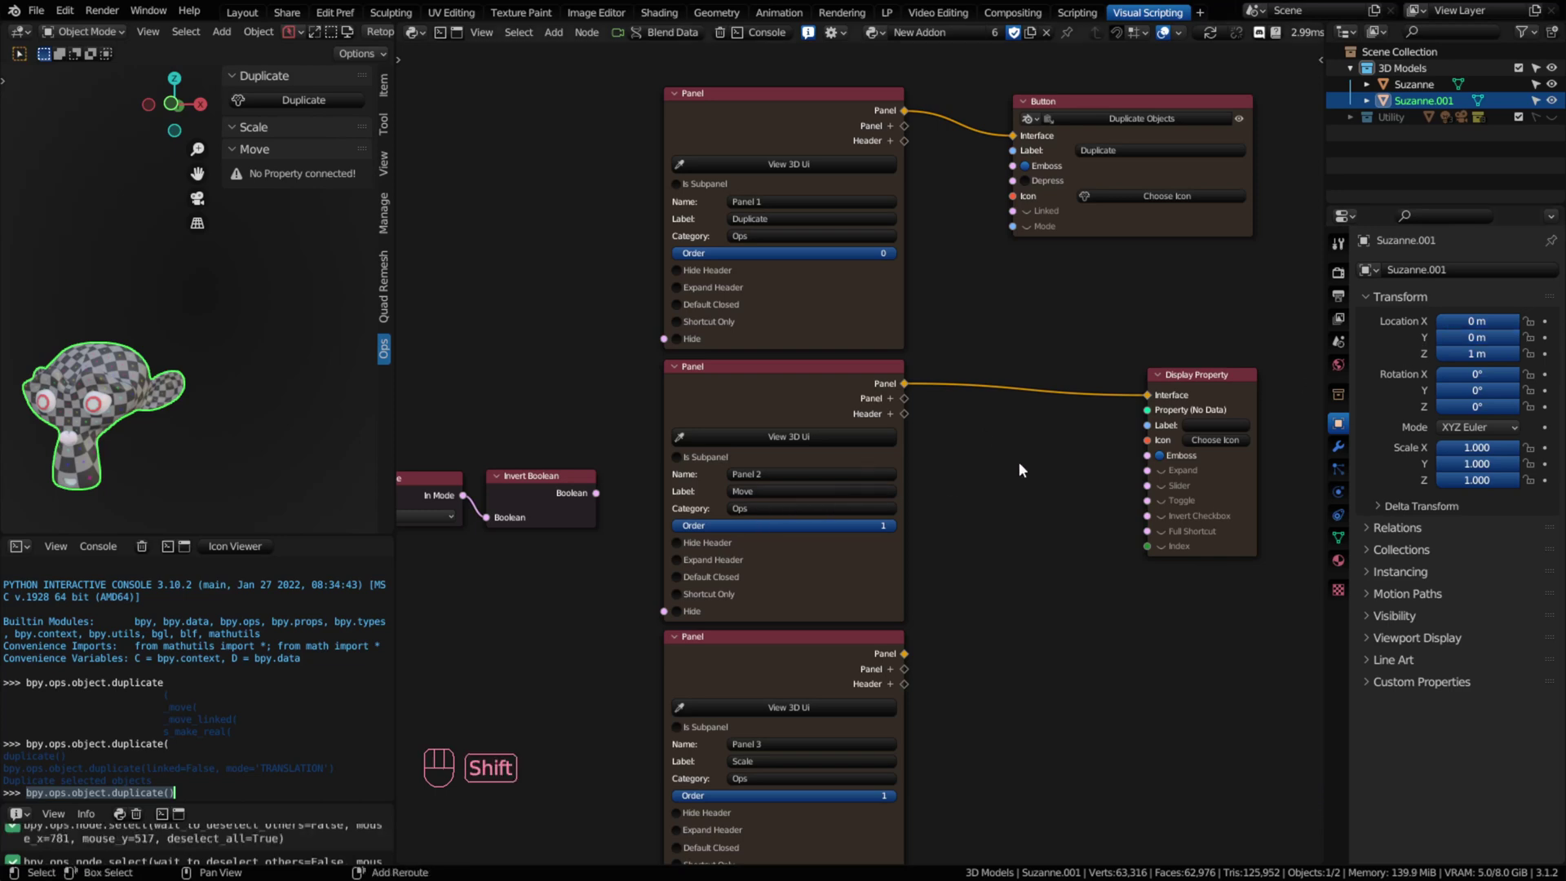
{"action": "key", "text": "shift+v"}
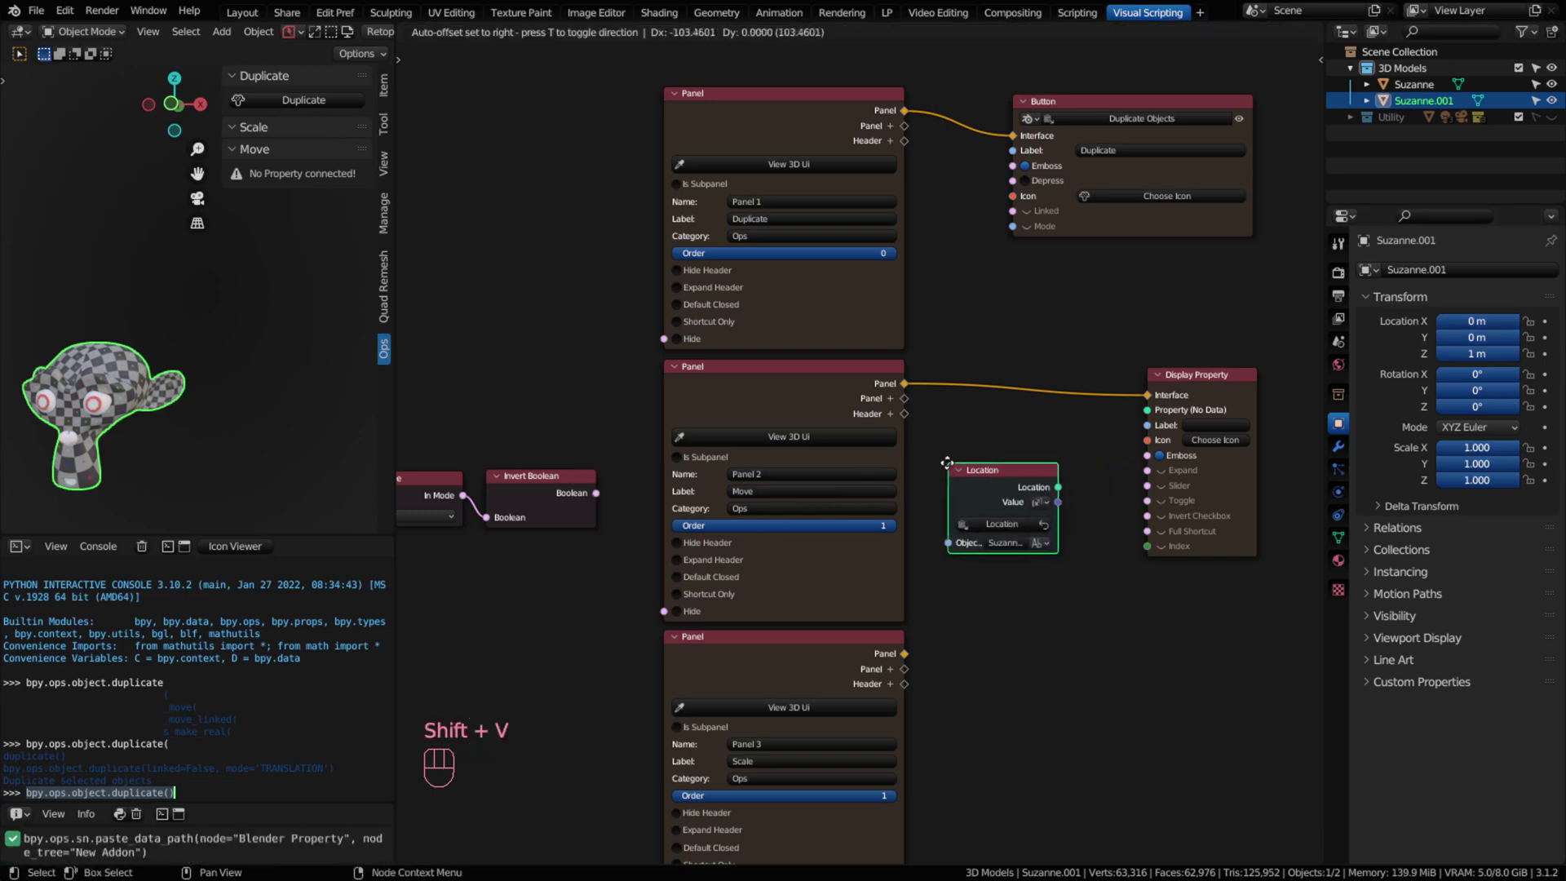
{"action": "left_click", "coordinate": [947, 464]}
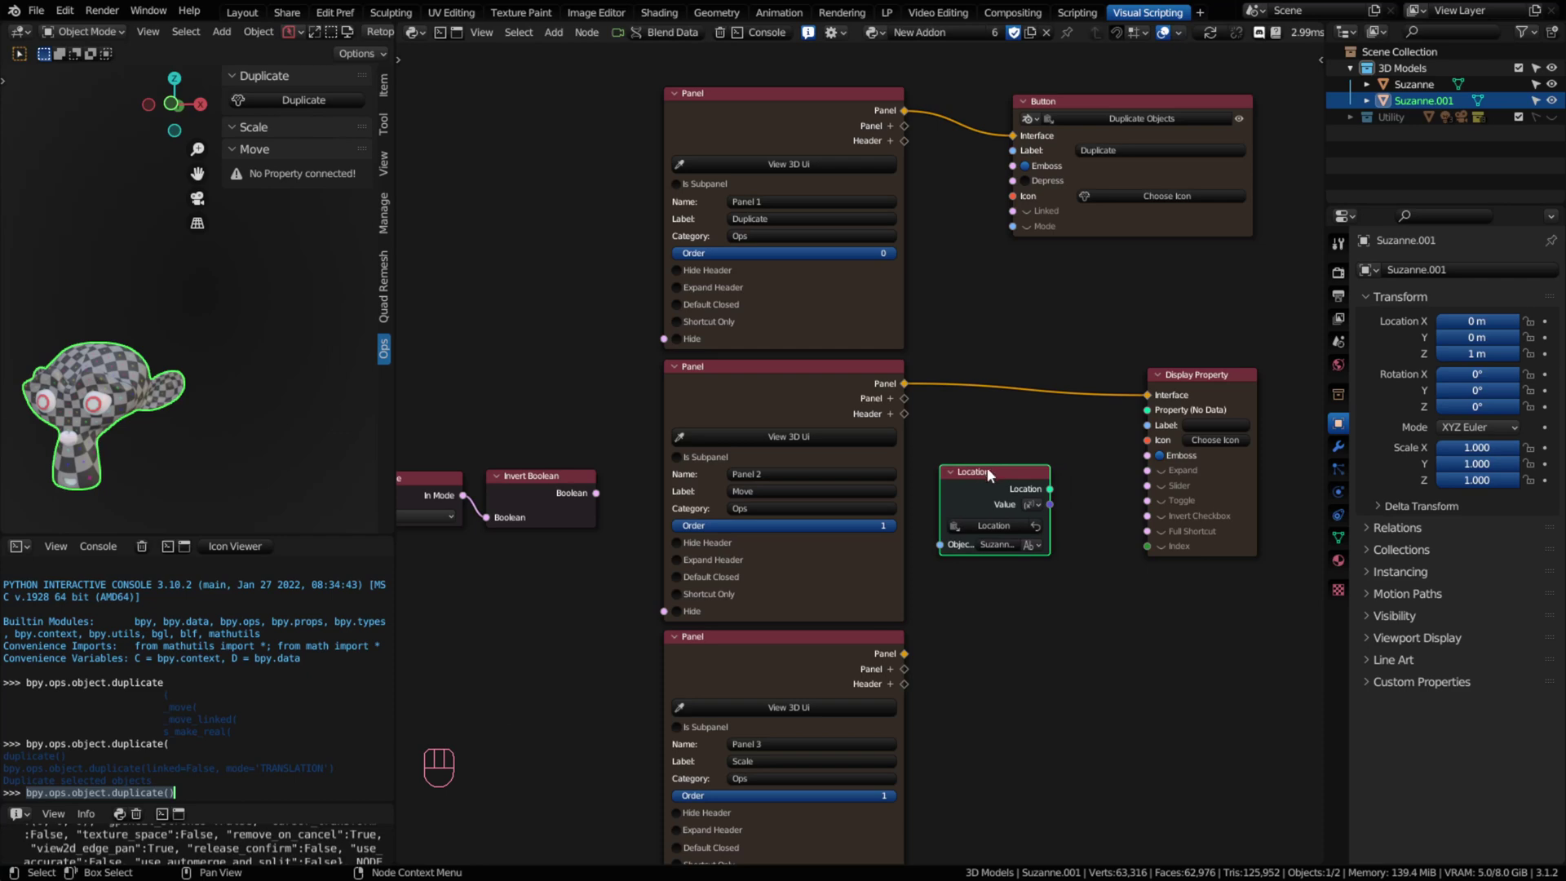
{"action": "left_click", "coordinate": [978, 612]}
{"action": "key", "text": "shift+a"}
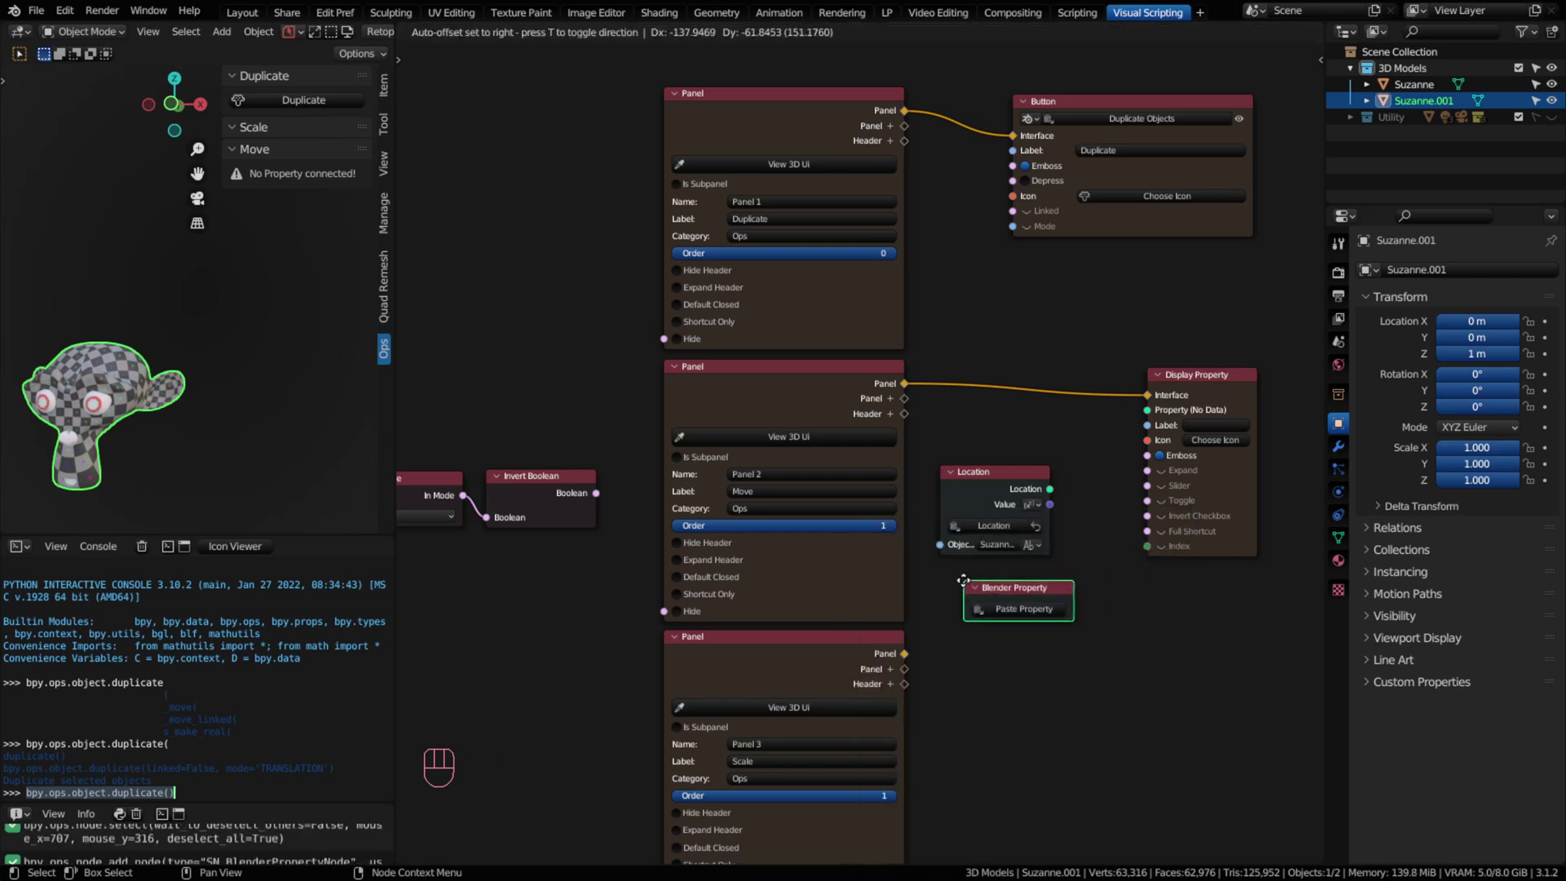
{"action": "left_click", "coordinate": [992, 607]}
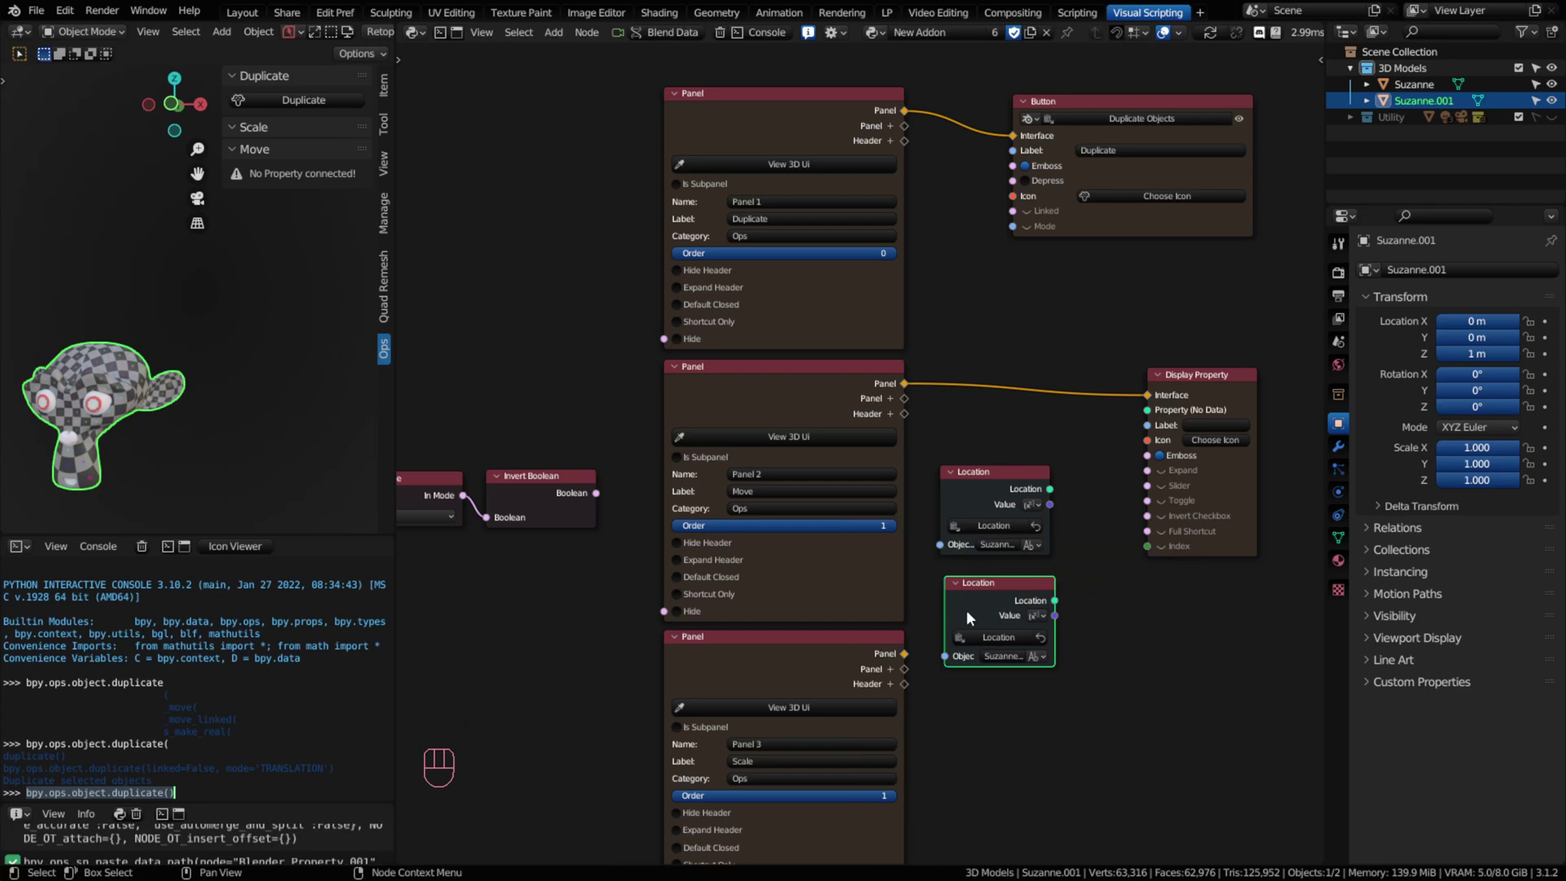
Step: Delete the spare Location node and feed the remaining one into Display Property's Property input
{"action": "left_click", "coordinate": [995, 596]}
{"action": "key", "text": "x"}
{"action": "left_click_drag", "start_coordinate": [1055, 496], "coordinate": [1153, 417]}
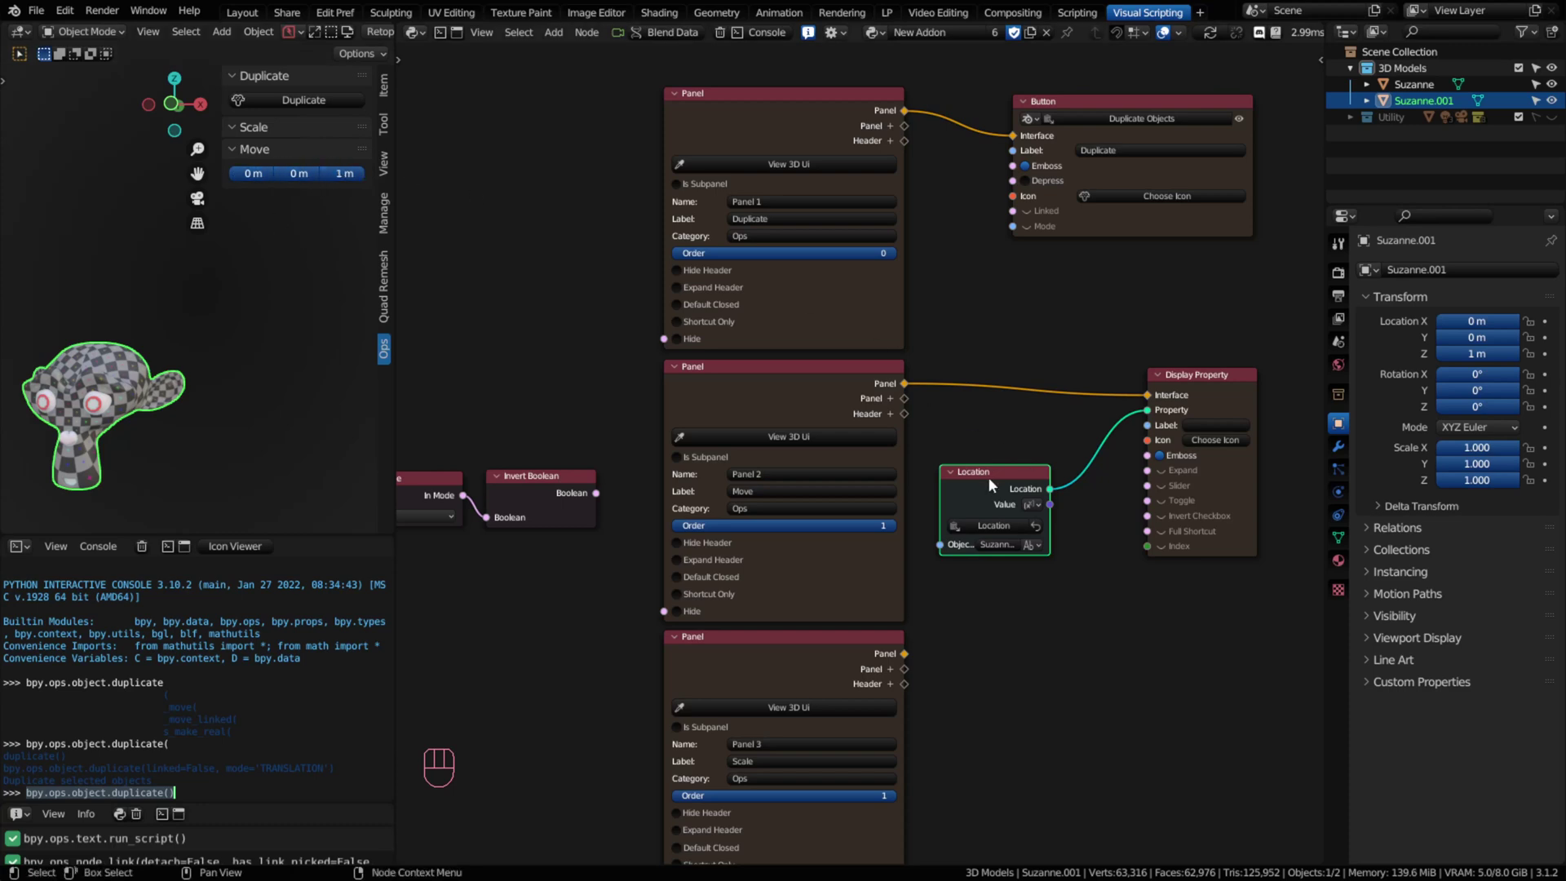
{"action": "left_click_drag", "start_coordinate": [989, 483], "coordinate": [1041, 427]}
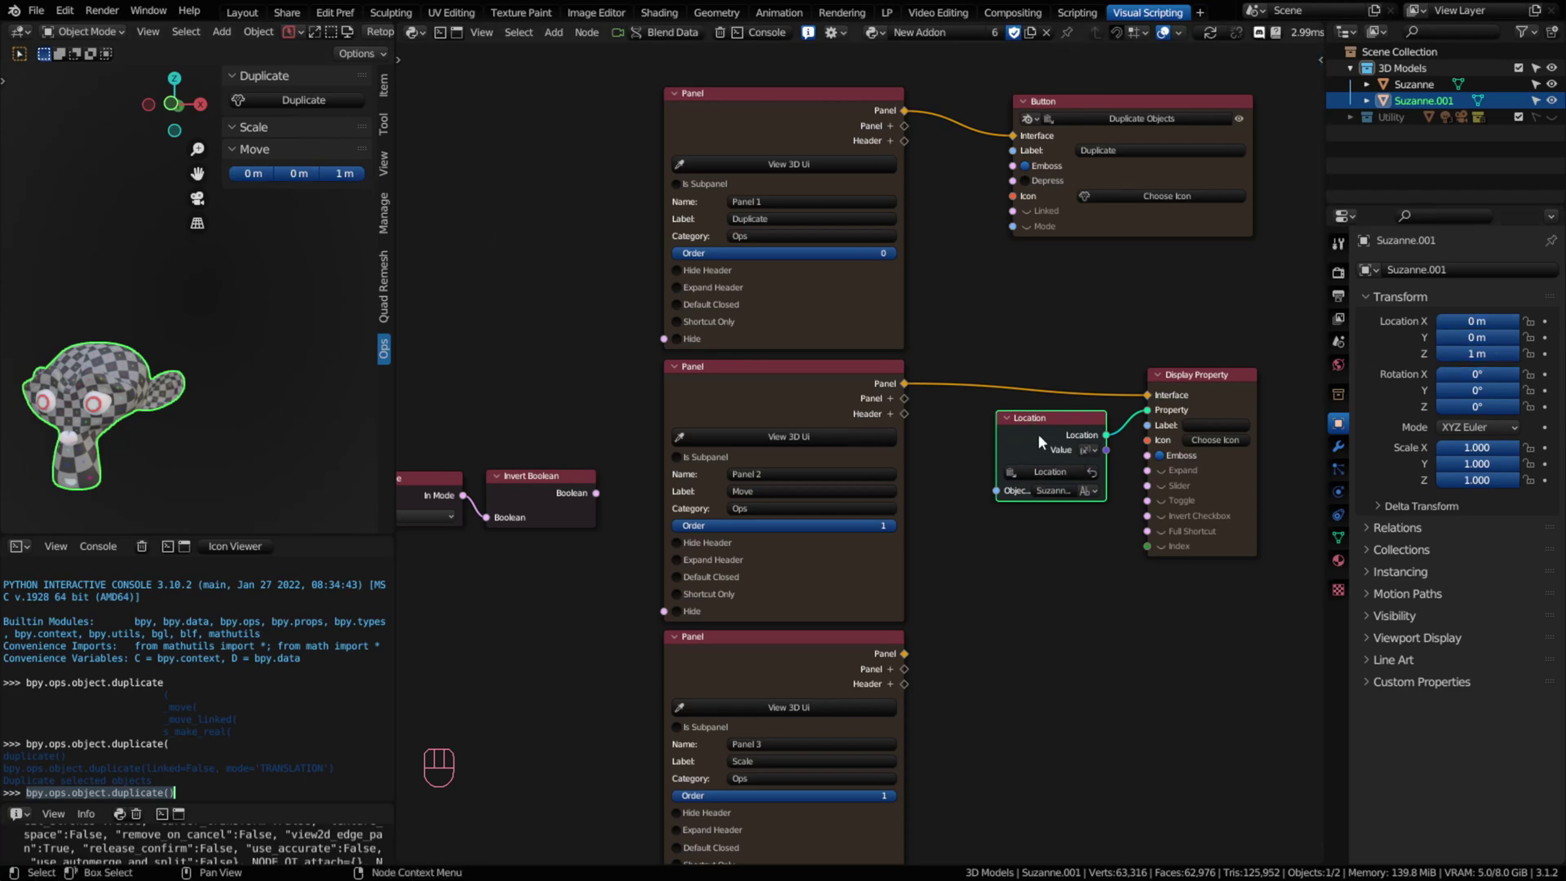
Step: Move the Location and Display Property nodes right to make room
{"action": "left_click_drag", "start_coordinate": [1035, 559], "coordinate": [1194, 380]}
{"action": "key", "text": "g"}
{"action": "left_click_drag", "start_coordinate": [1069, 435], "coordinate": [1030, 436]}
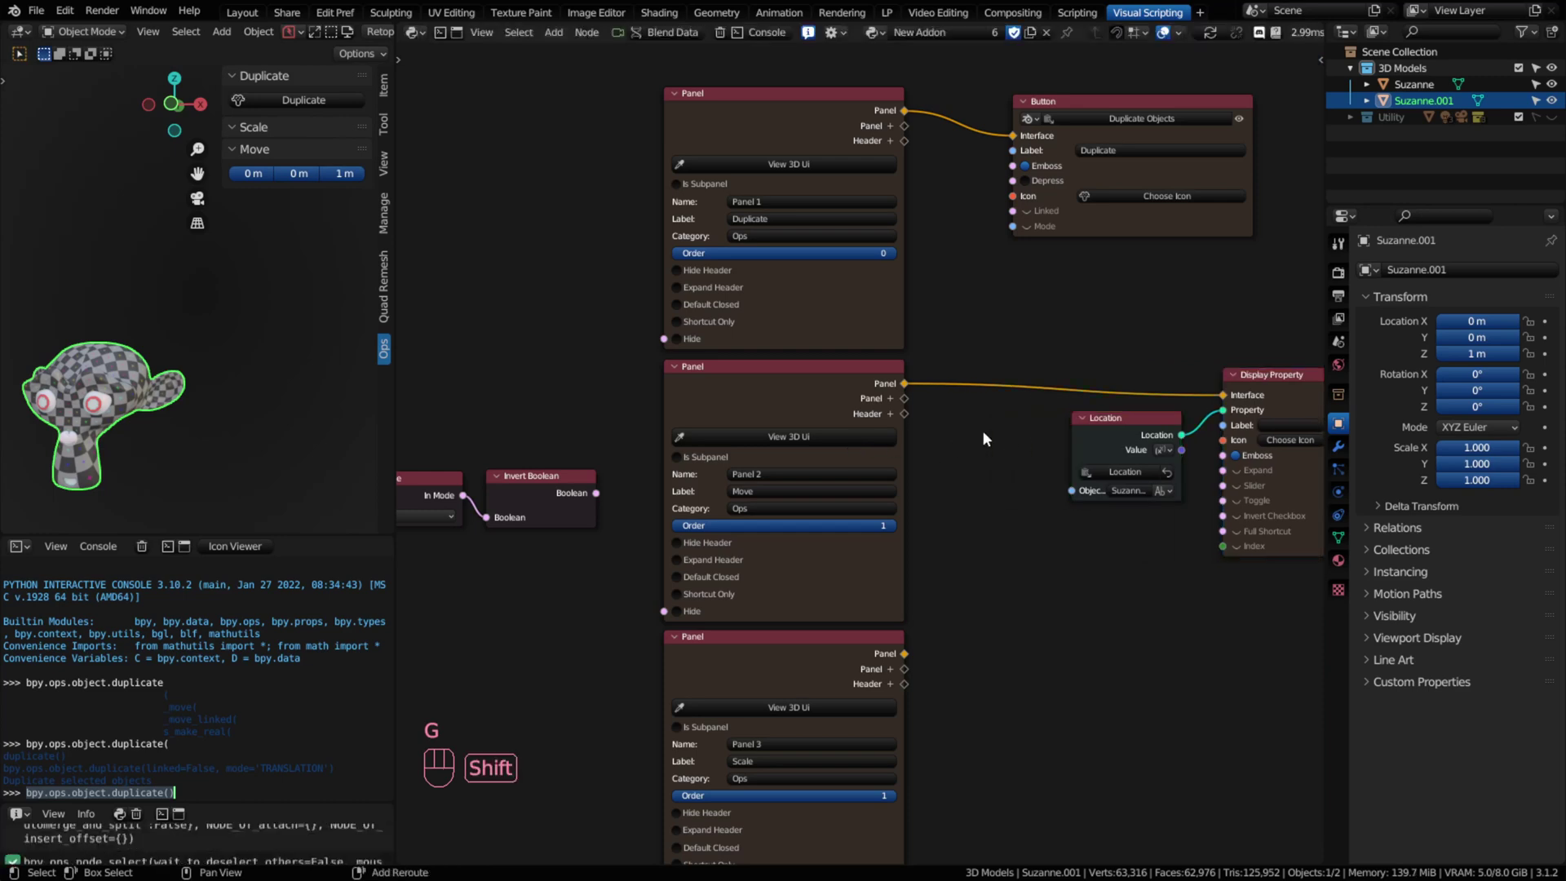
Step: Add a Row layout node between the Move panel and display and switch it to a Column
{"action": "key", "text": "shift+a"}
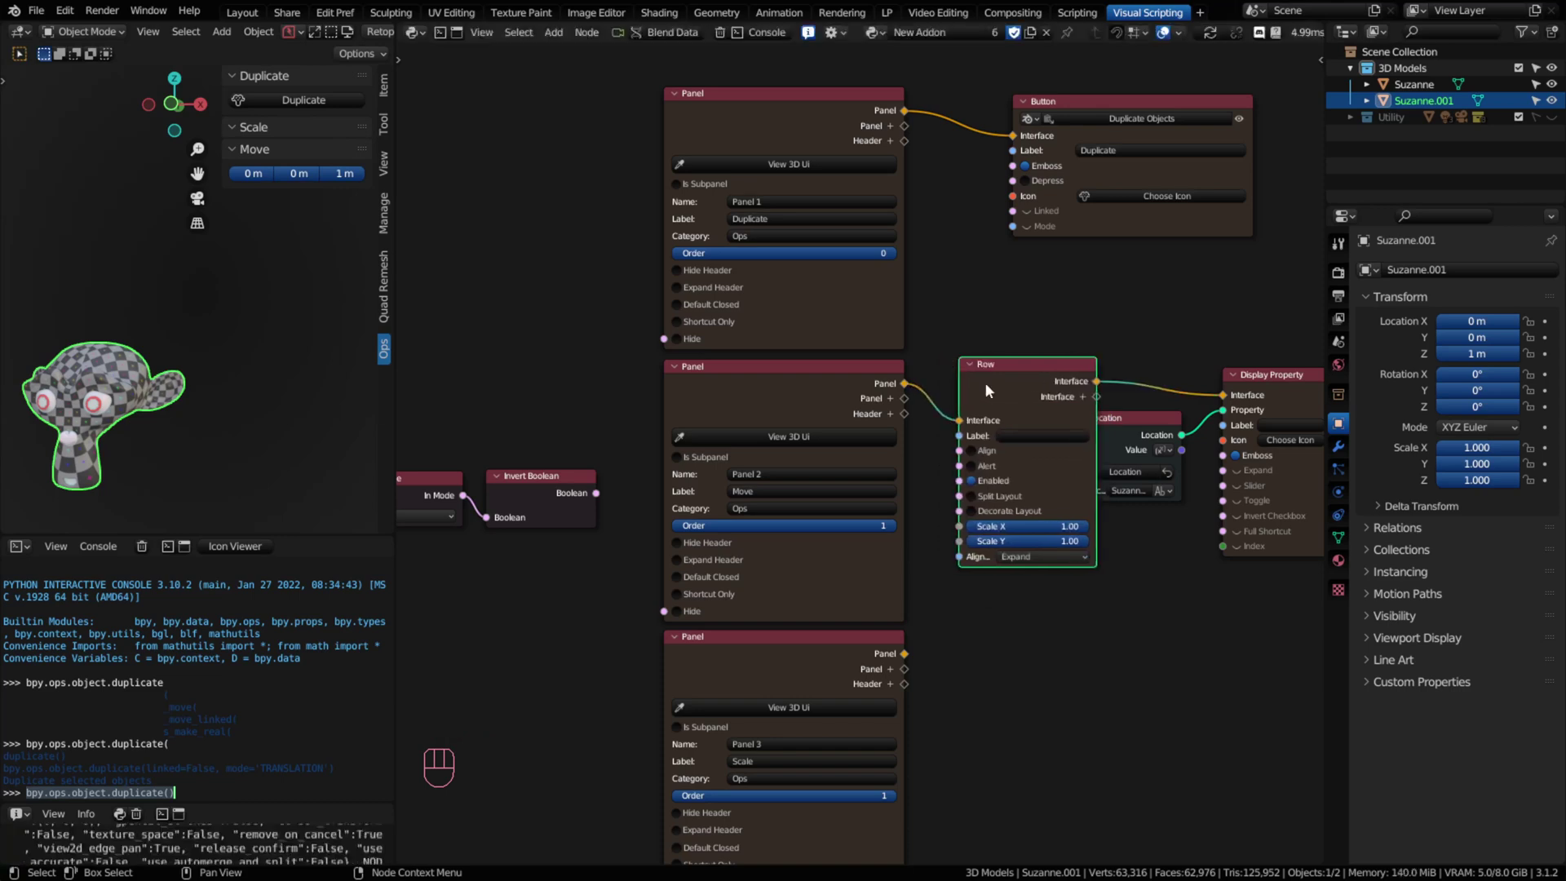
{"action": "middle_click", "coordinate": [1081, 452]}
{"action": "left_click", "coordinate": [913, 385]}
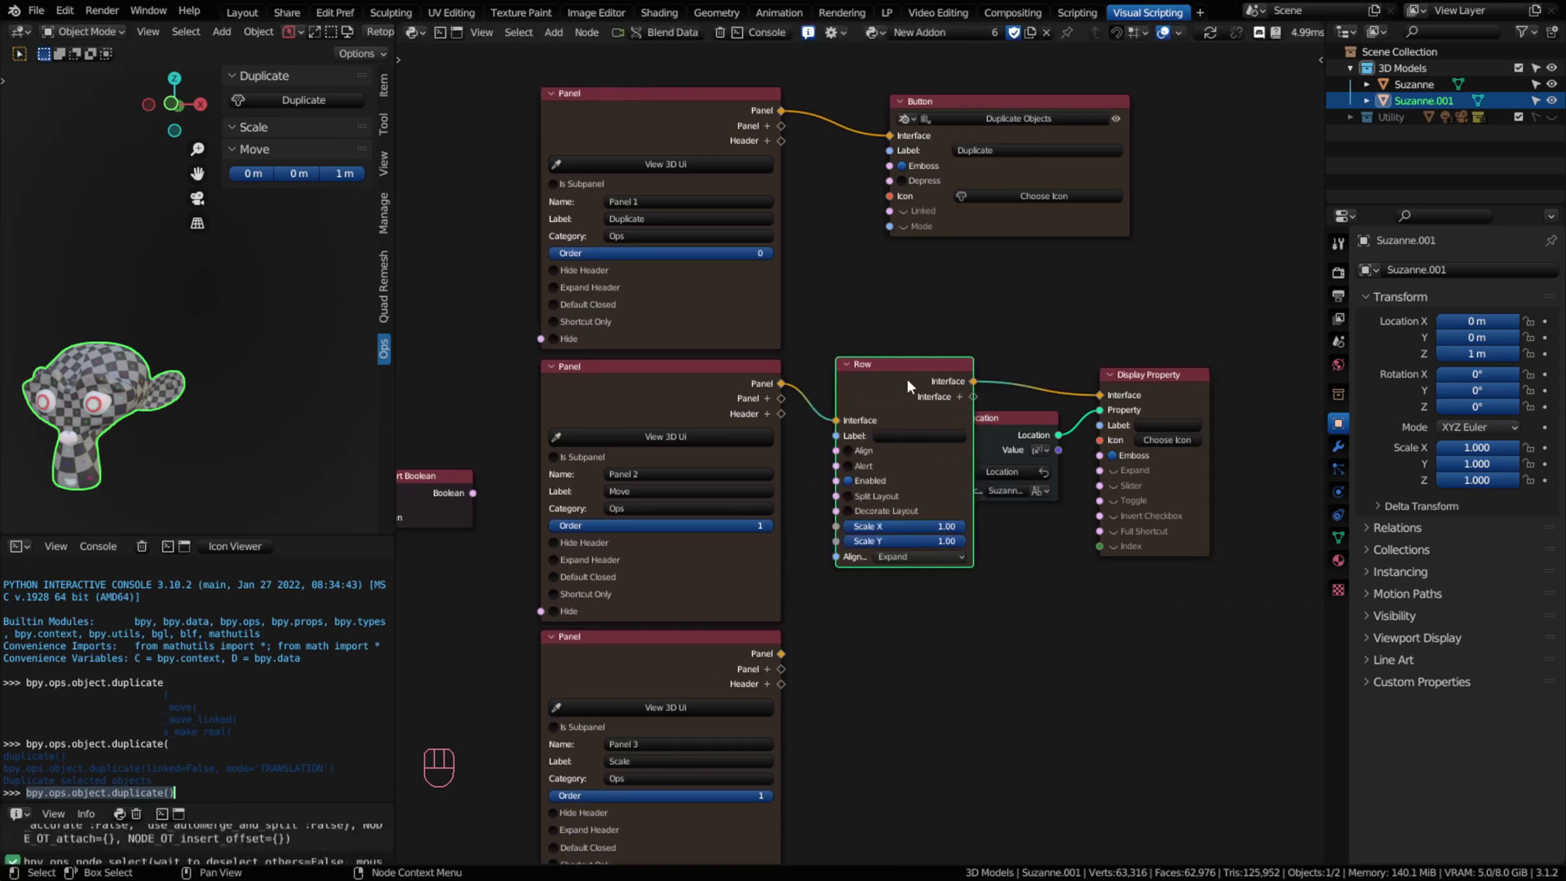
{"action": "key", "text": "x"}
{"action": "key", "text": "shift+a"}
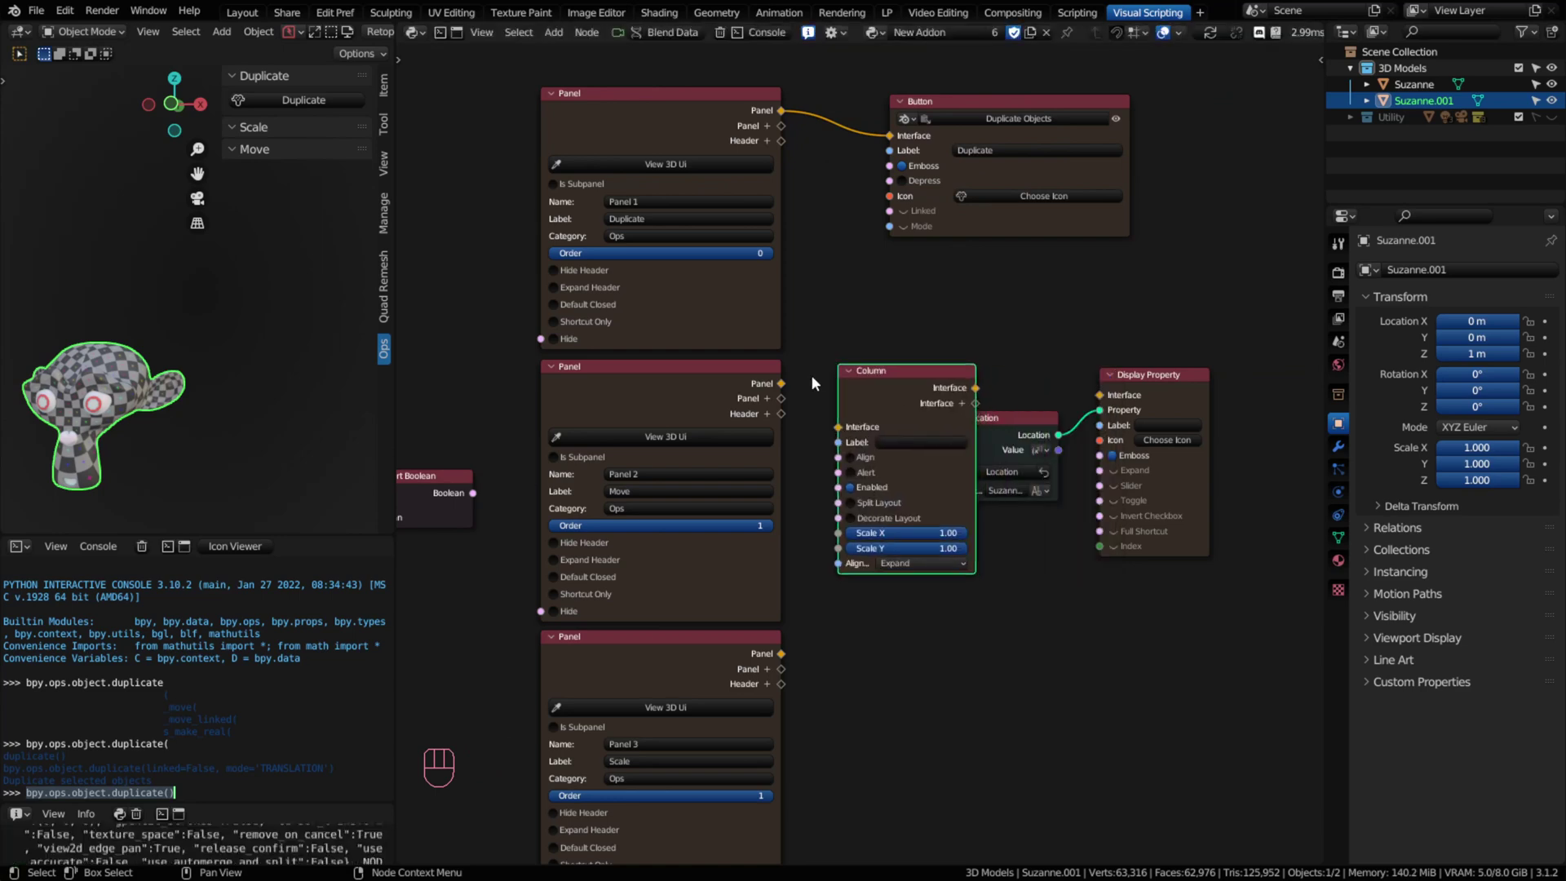
{"action": "key", "text": "shift+s"}
{"action": "key", "text": "shift+a"}
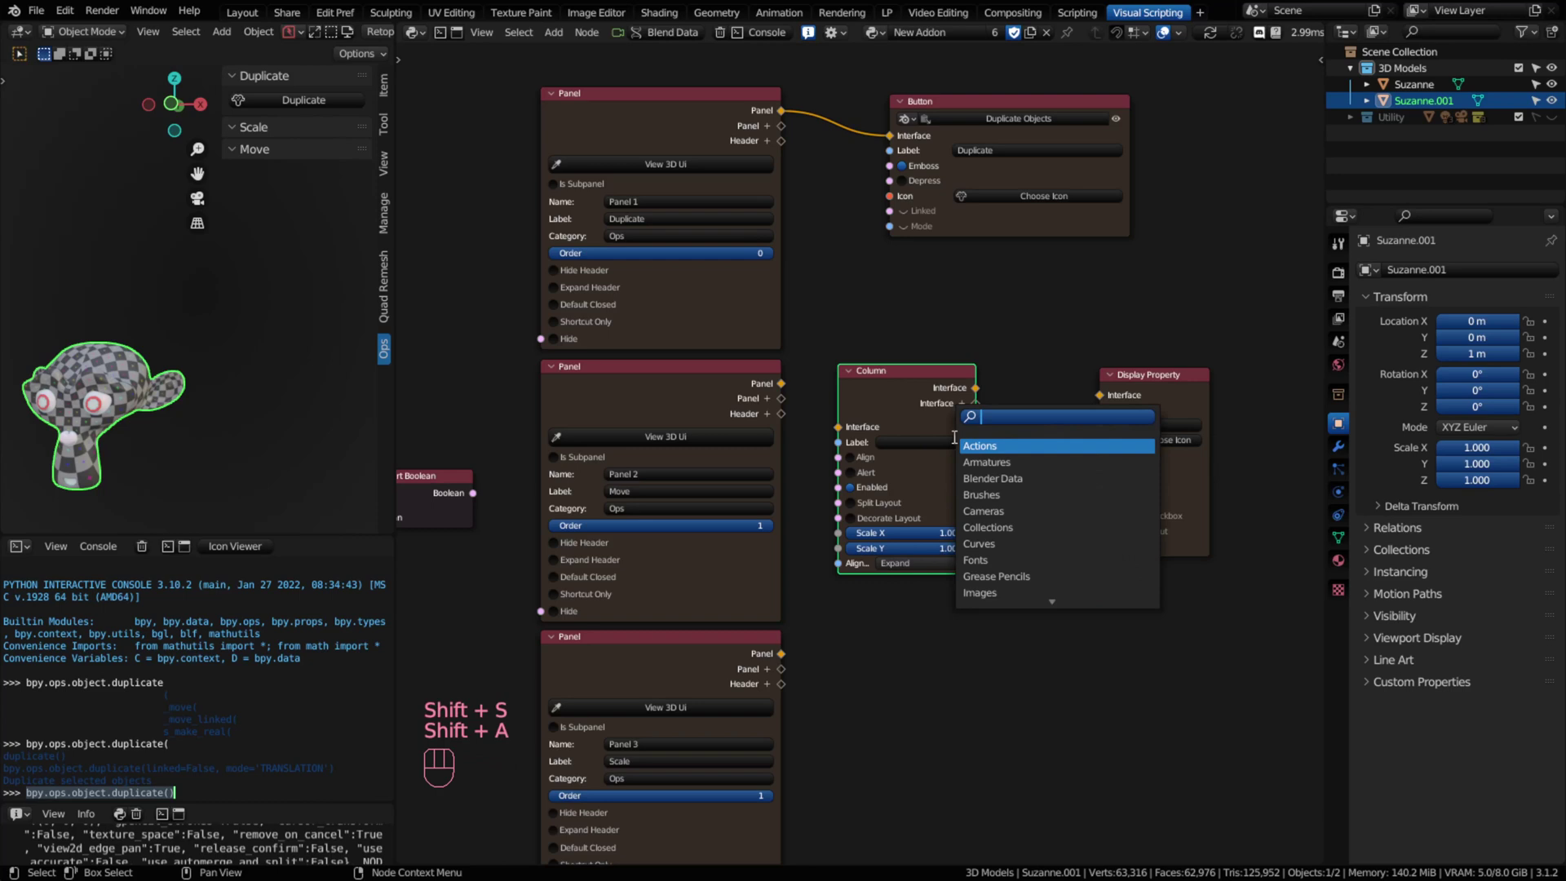
Step: Relink Panel 2 → Column → Display Property with Location reconnected, and tidy the nodes
{"action": "left_click_drag", "start_coordinate": [788, 382], "coordinate": [854, 425]}
{"action": "left_click_drag", "start_coordinate": [986, 387], "coordinate": [1107, 395]}
{"action": "left_click_drag", "start_coordinate": [1154, 548], "coordinate": [1072, 413]}
{"action": "left_click_drag", "start_coordinate": [1029, 362], "coordinate": [1184, 469]}
{"action": "left_click_drag", "start_coordinate": [1015, 429], "coordinate": [1071, 427]}
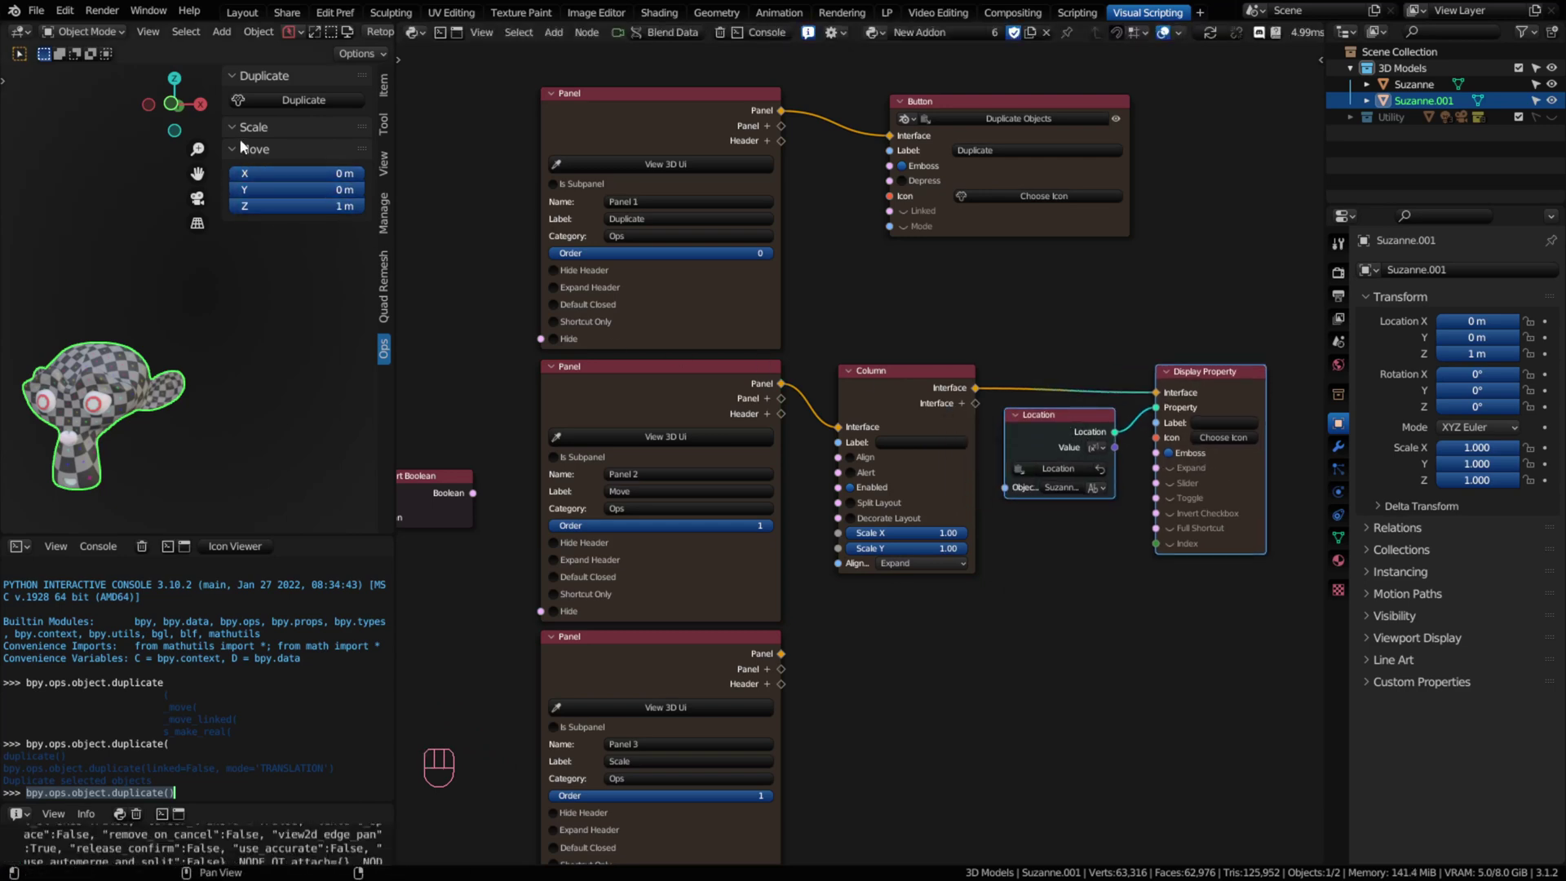
Step: Set Panel 3's order to 2 and wire the Scale panel into its copied Column node
{"action": "left_click", "coordinate": [643, 673]}
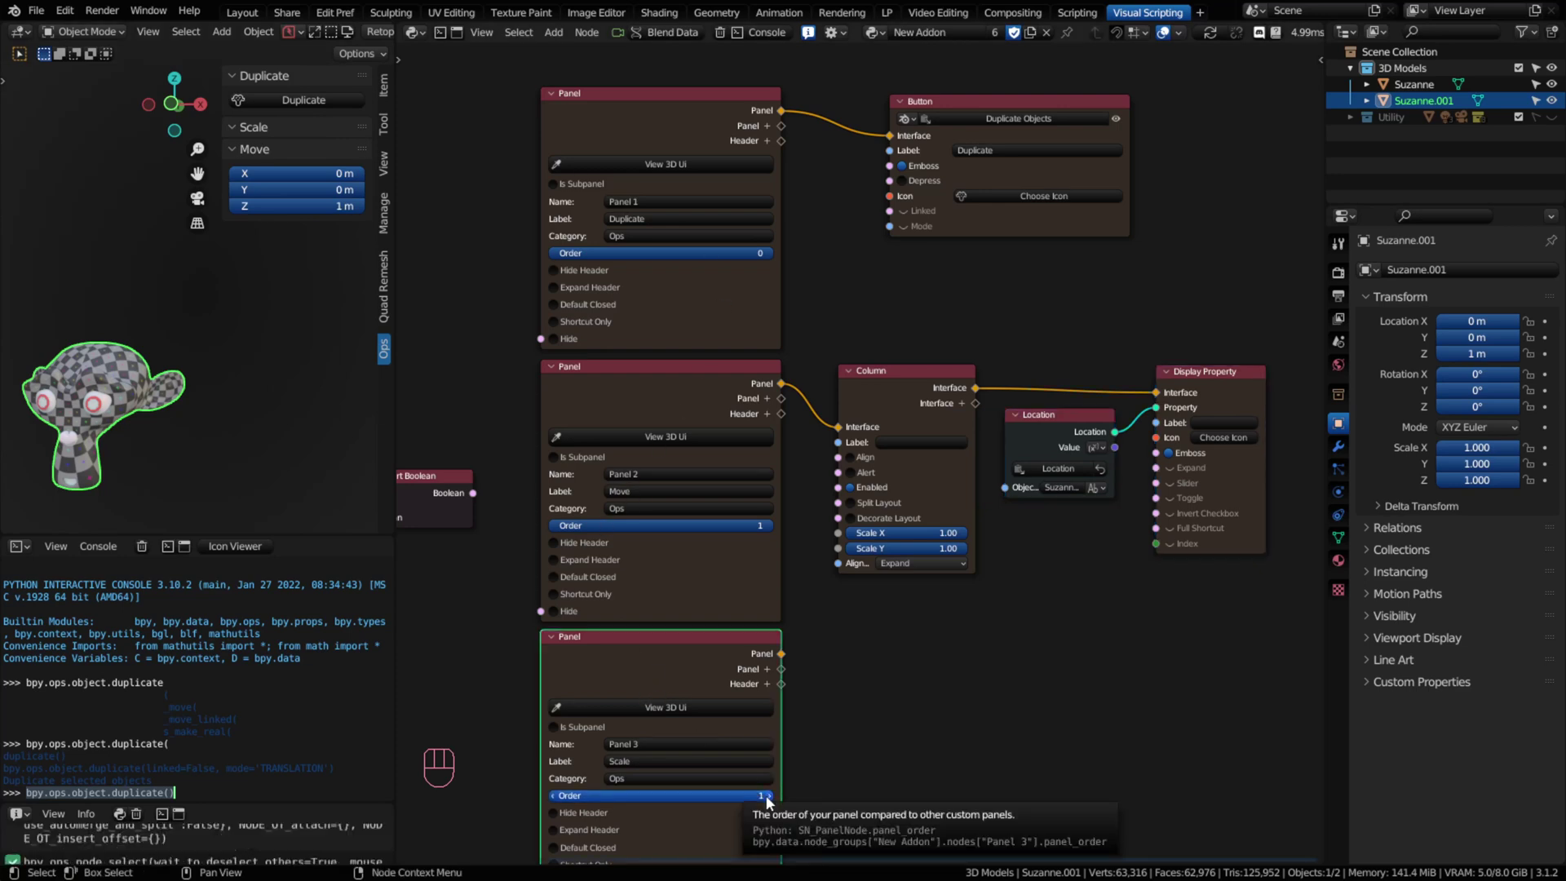
{"action": "left_click", "coordinate": [777, 795]}
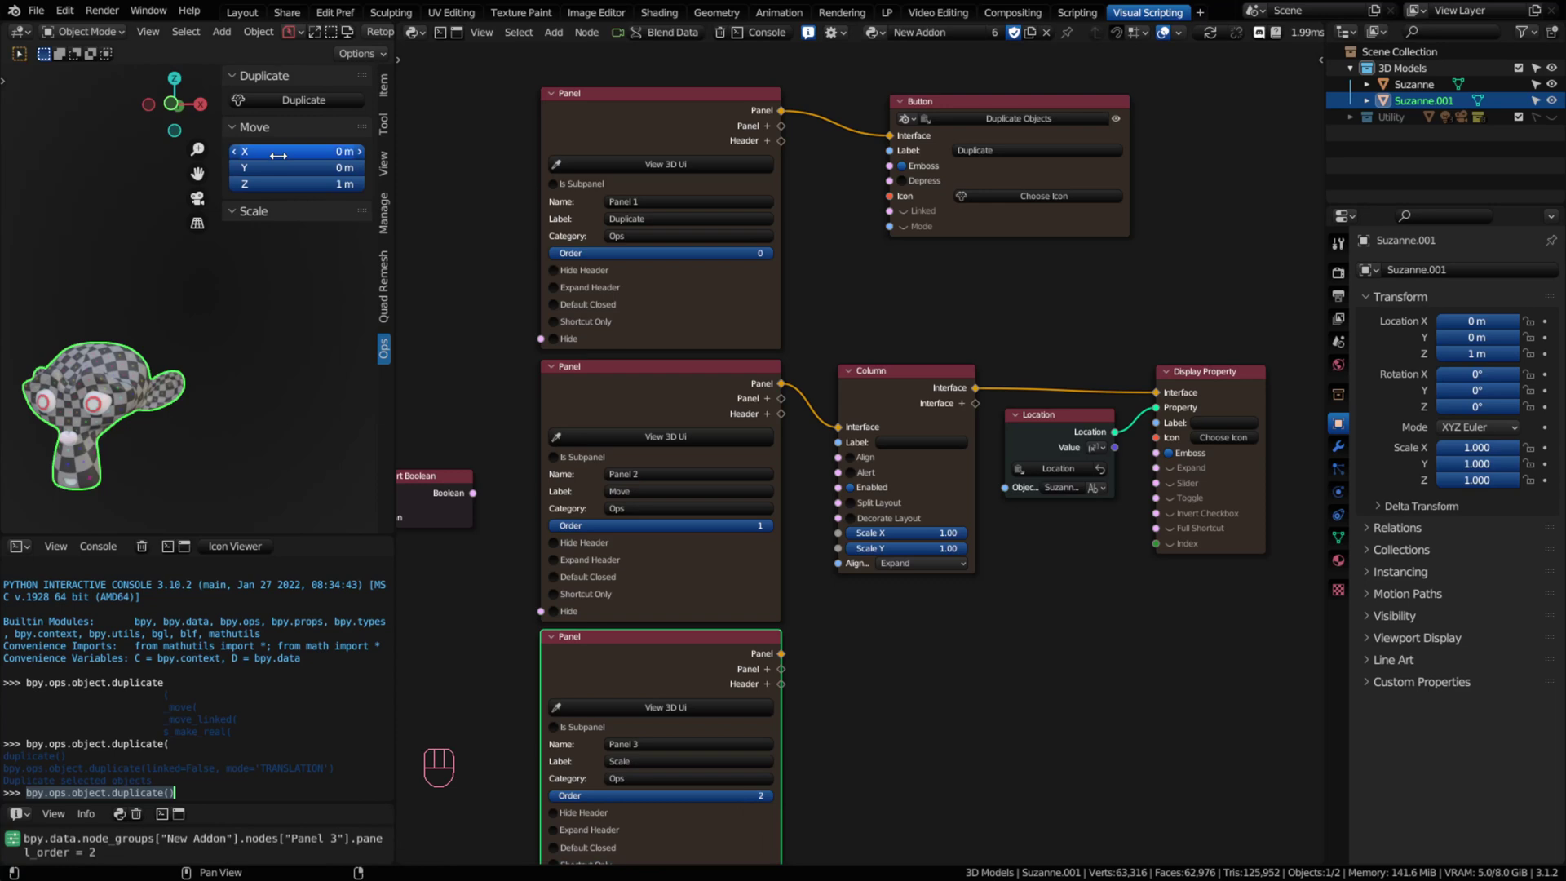
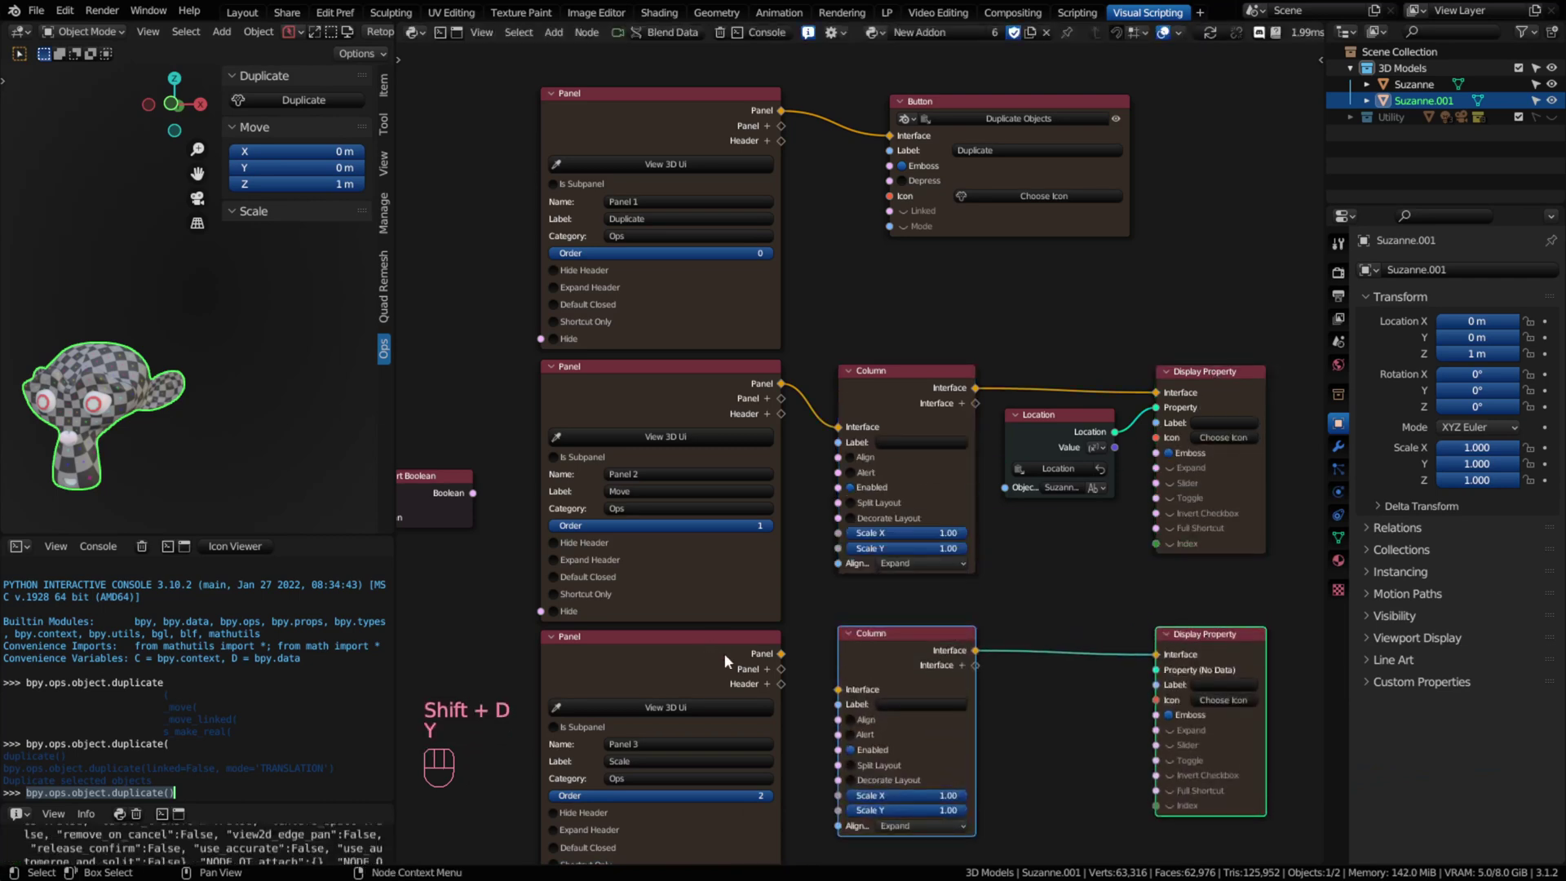
{"action": "left_click_drag", "start_coordinate": [786, 658], "coordinate": [851, 695]}
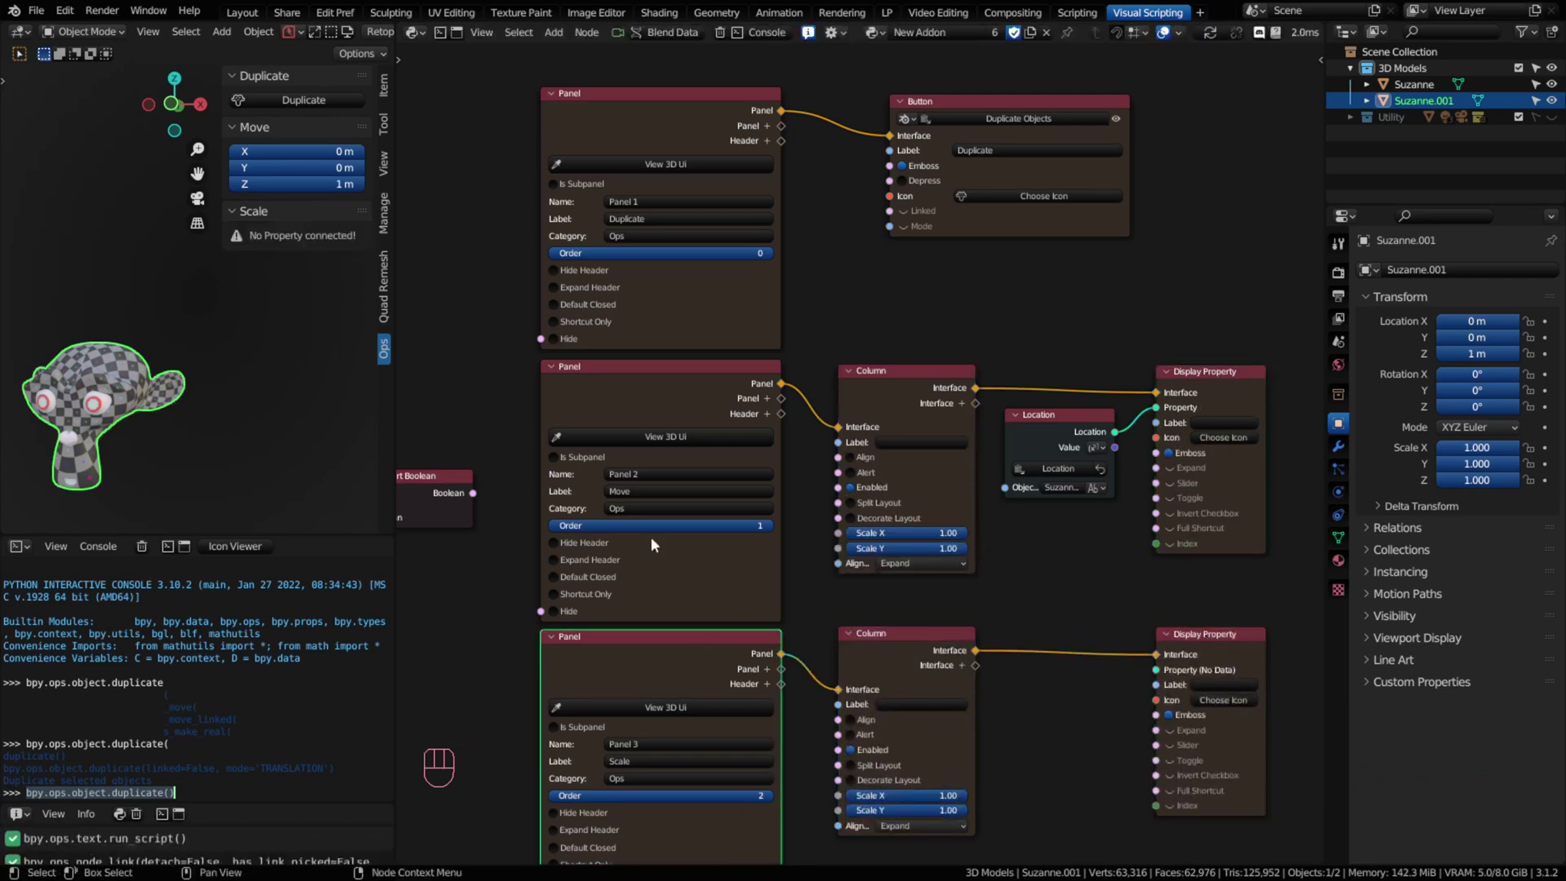
{"action": "left_click_drag", "start_coordinate": [1017, 755], "coordinate": [1008, 561]}
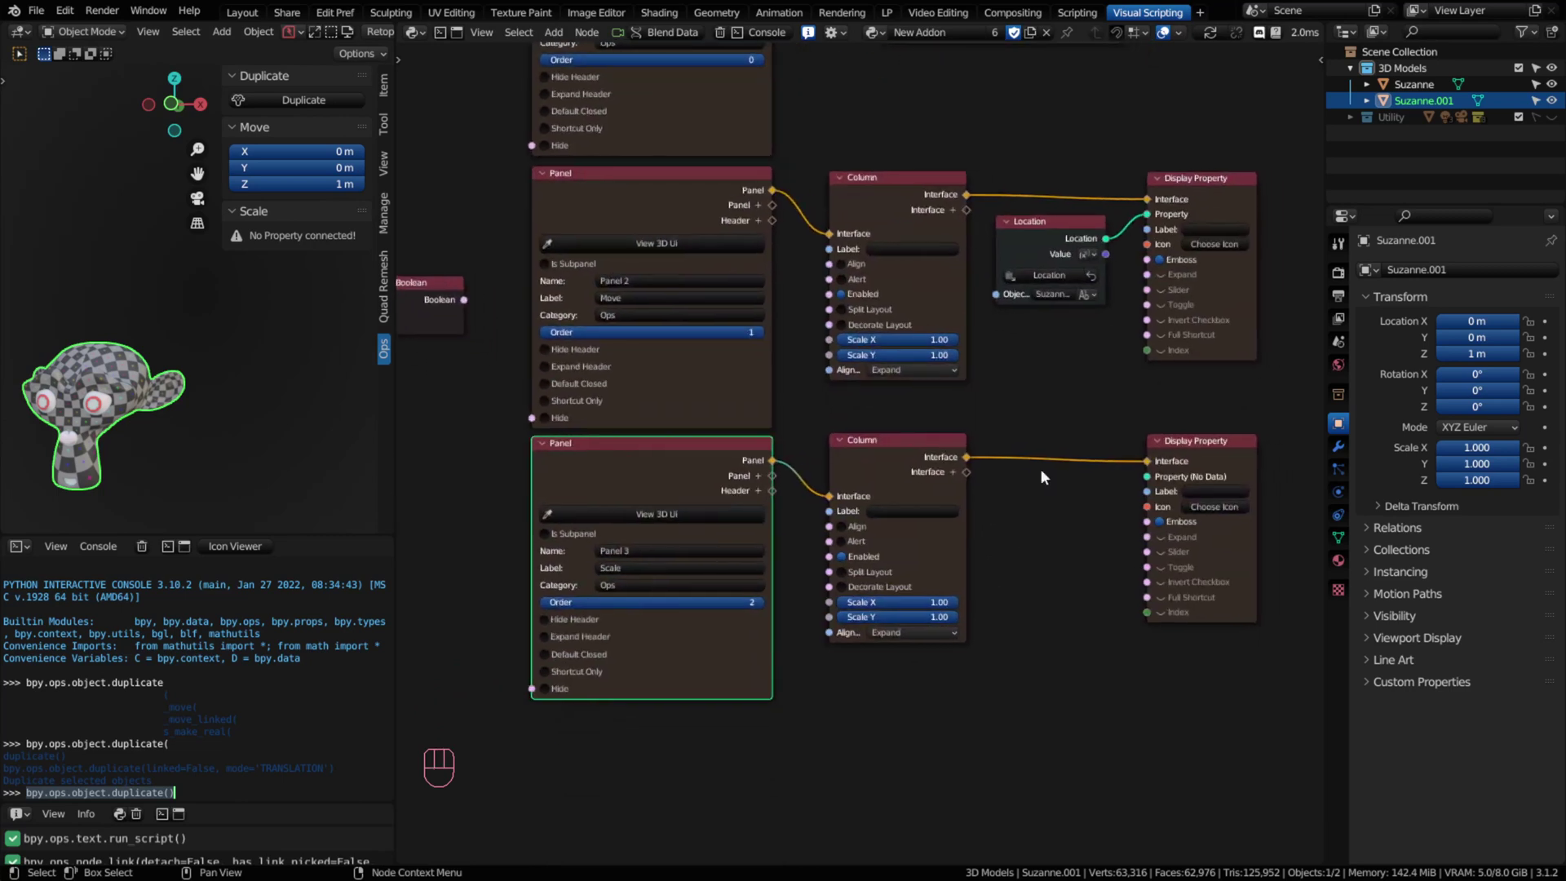
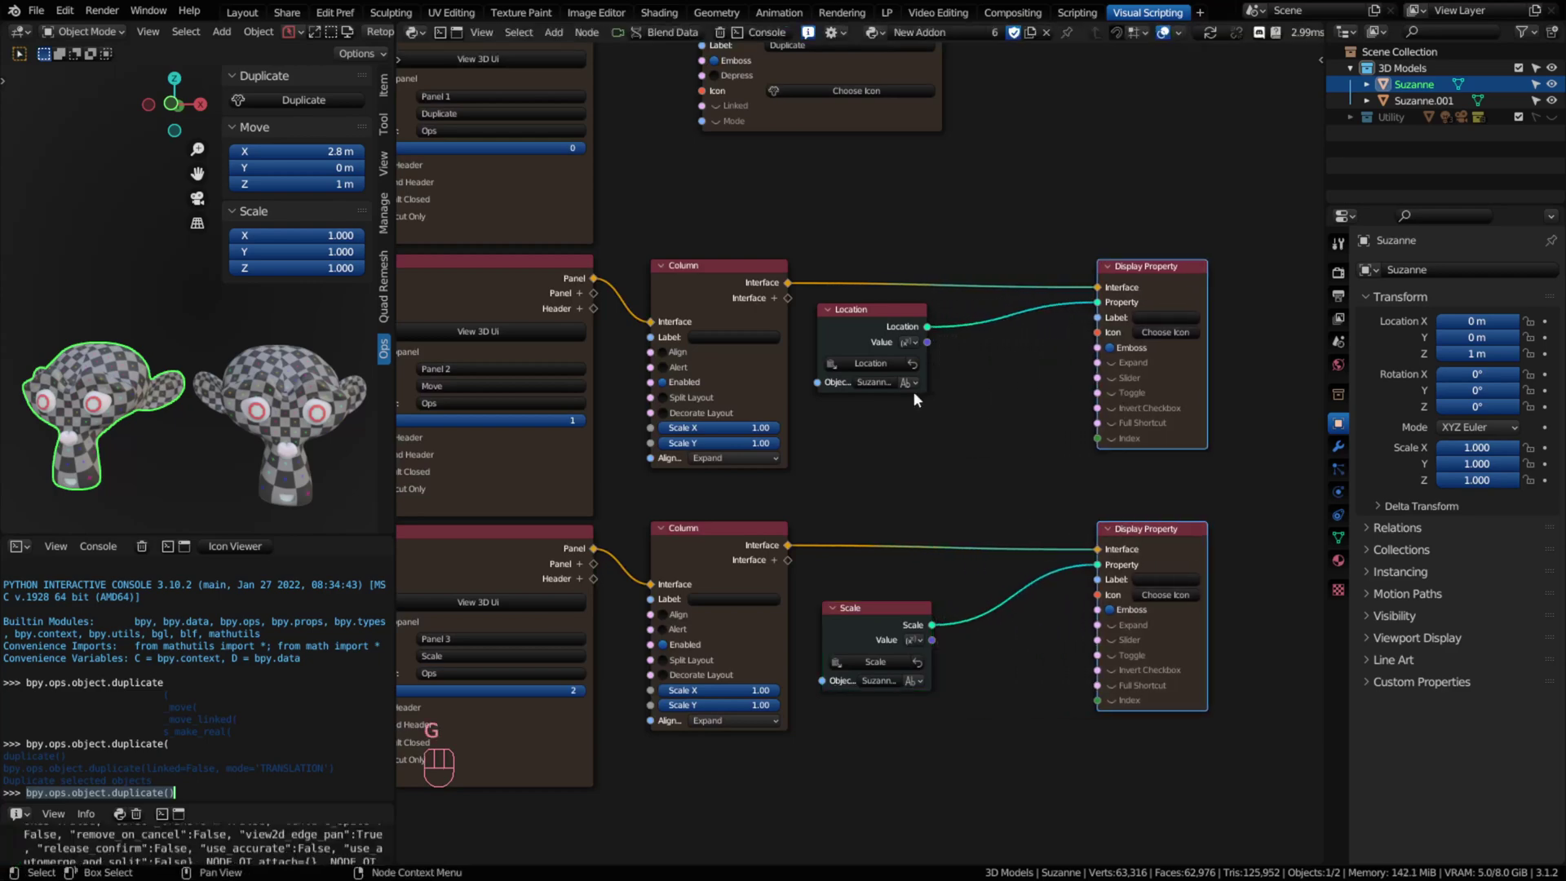
Step: Widen the Location and Scale property nodes and make the Suzanne.001 duplicate the active object
{"action": "left_click", "coordinate": [847, 322]}
{"action": "left_click", "coordinate": [866, 632]}
{"action": "key", "text": "shift+KP_6"}
{"action": "key", "text": "shift+KP_6"}
{"action": "left_click", "coordinate": [926, 568]}
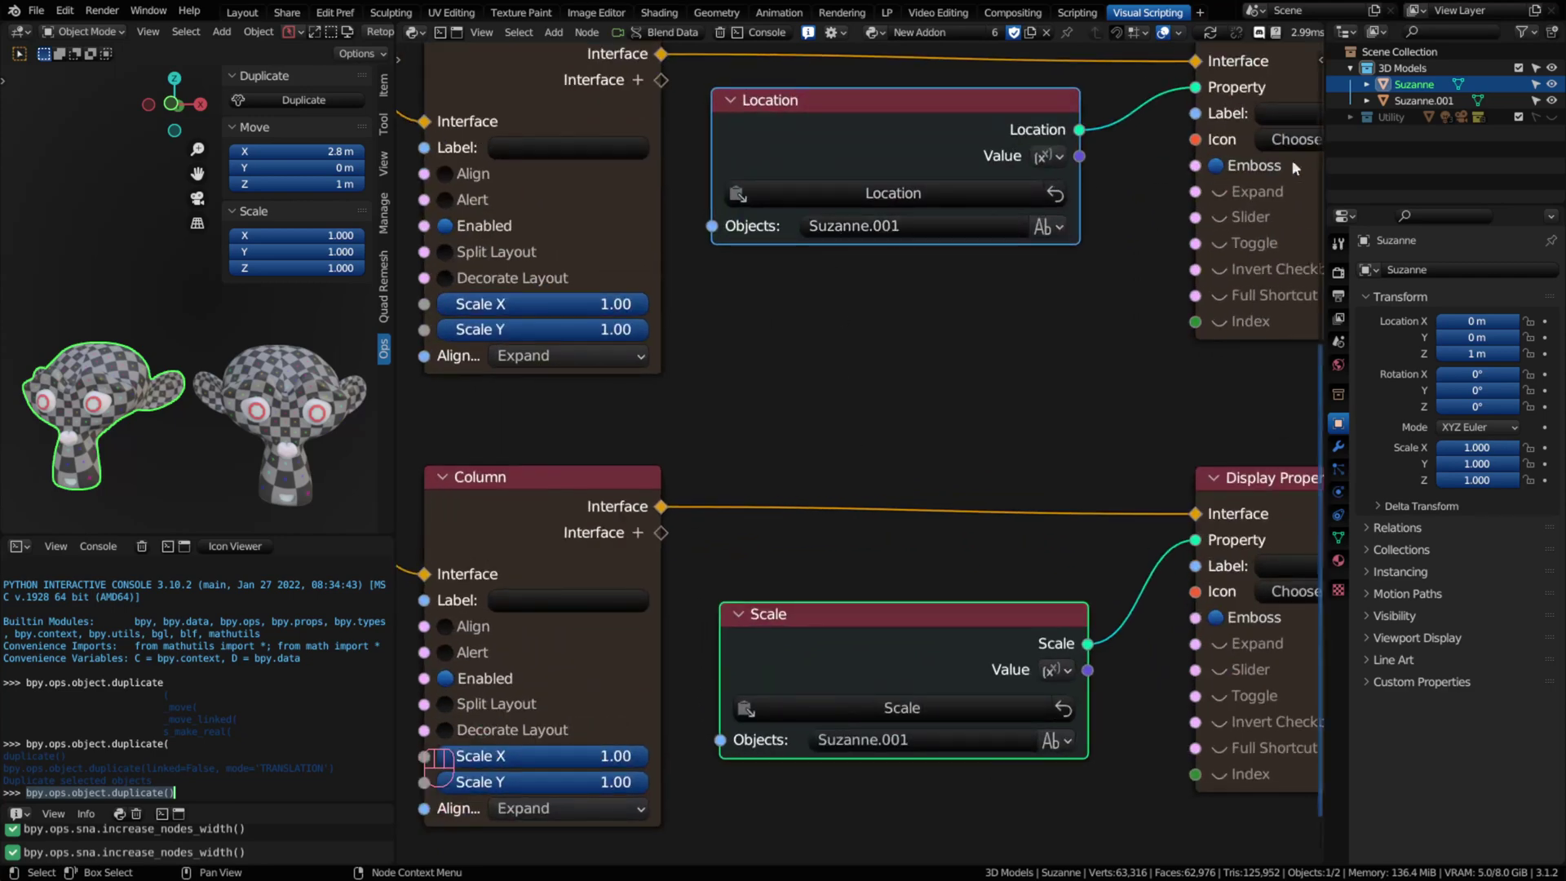
{"action": "left_click", "coordinate": [292, 384]}
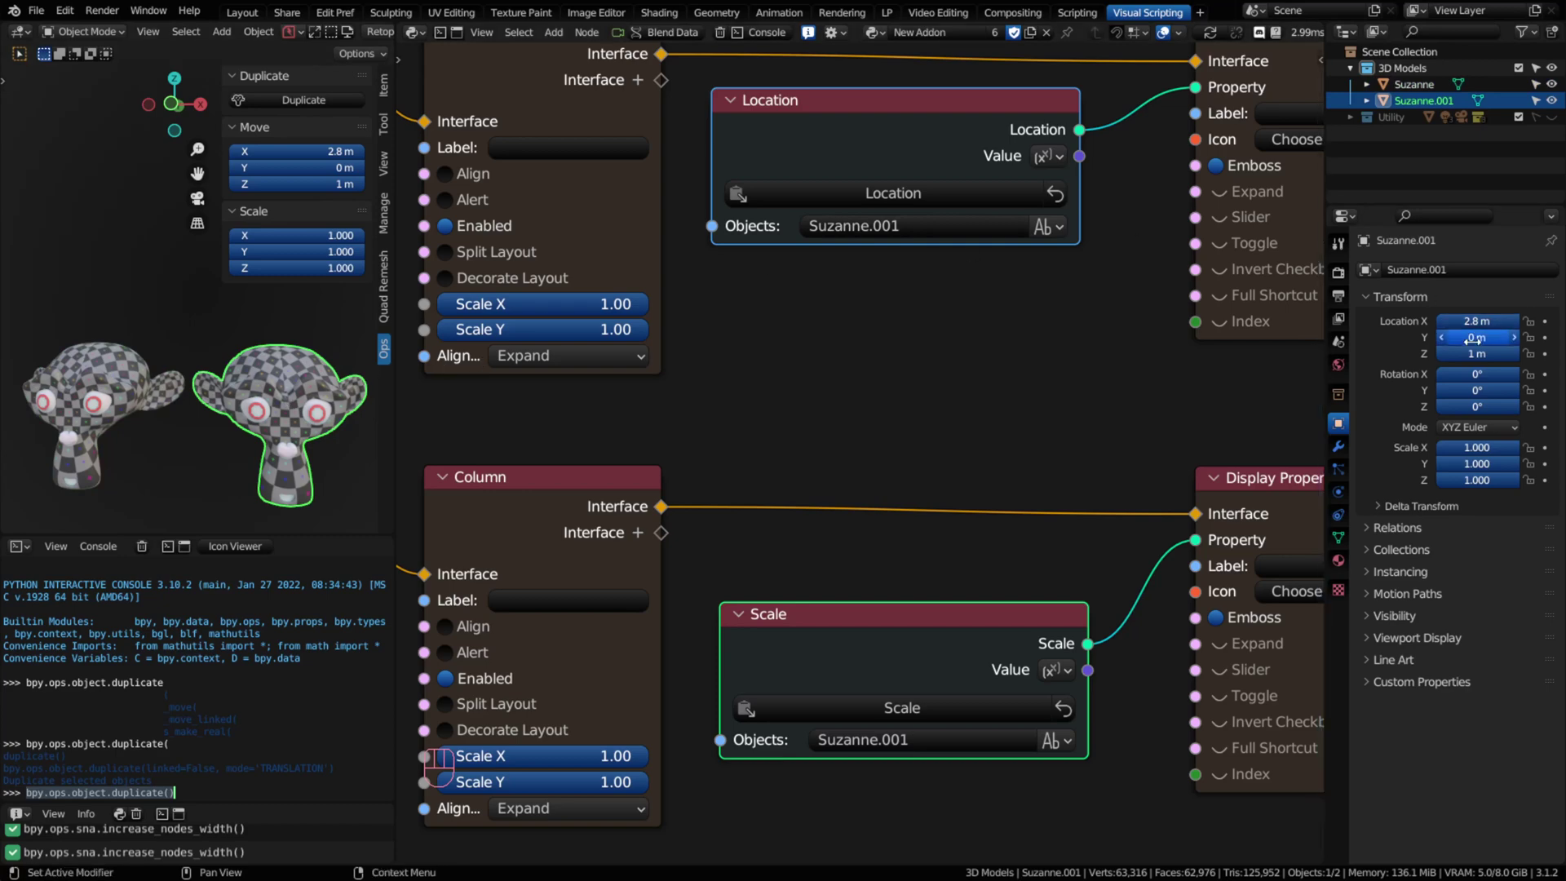
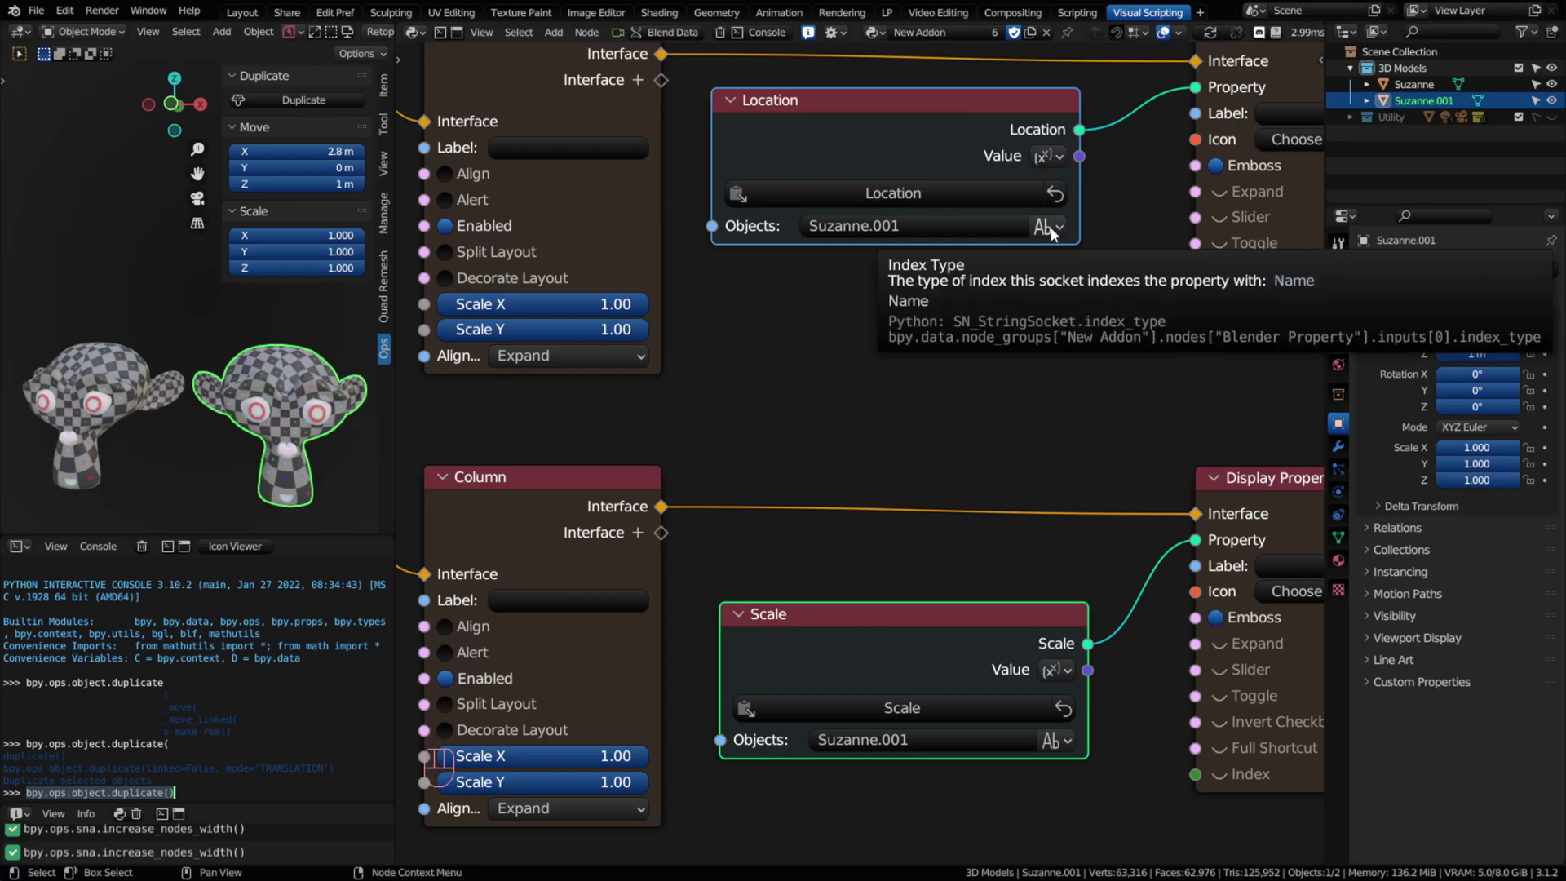
Step: Switch both nodes' object sockets to Using Active and drag the duplicate's Move X to 3.18 m
{"action": "left_click_drag", "start_coordinate": [1057, 233], "coordinate": [1010, 231]}
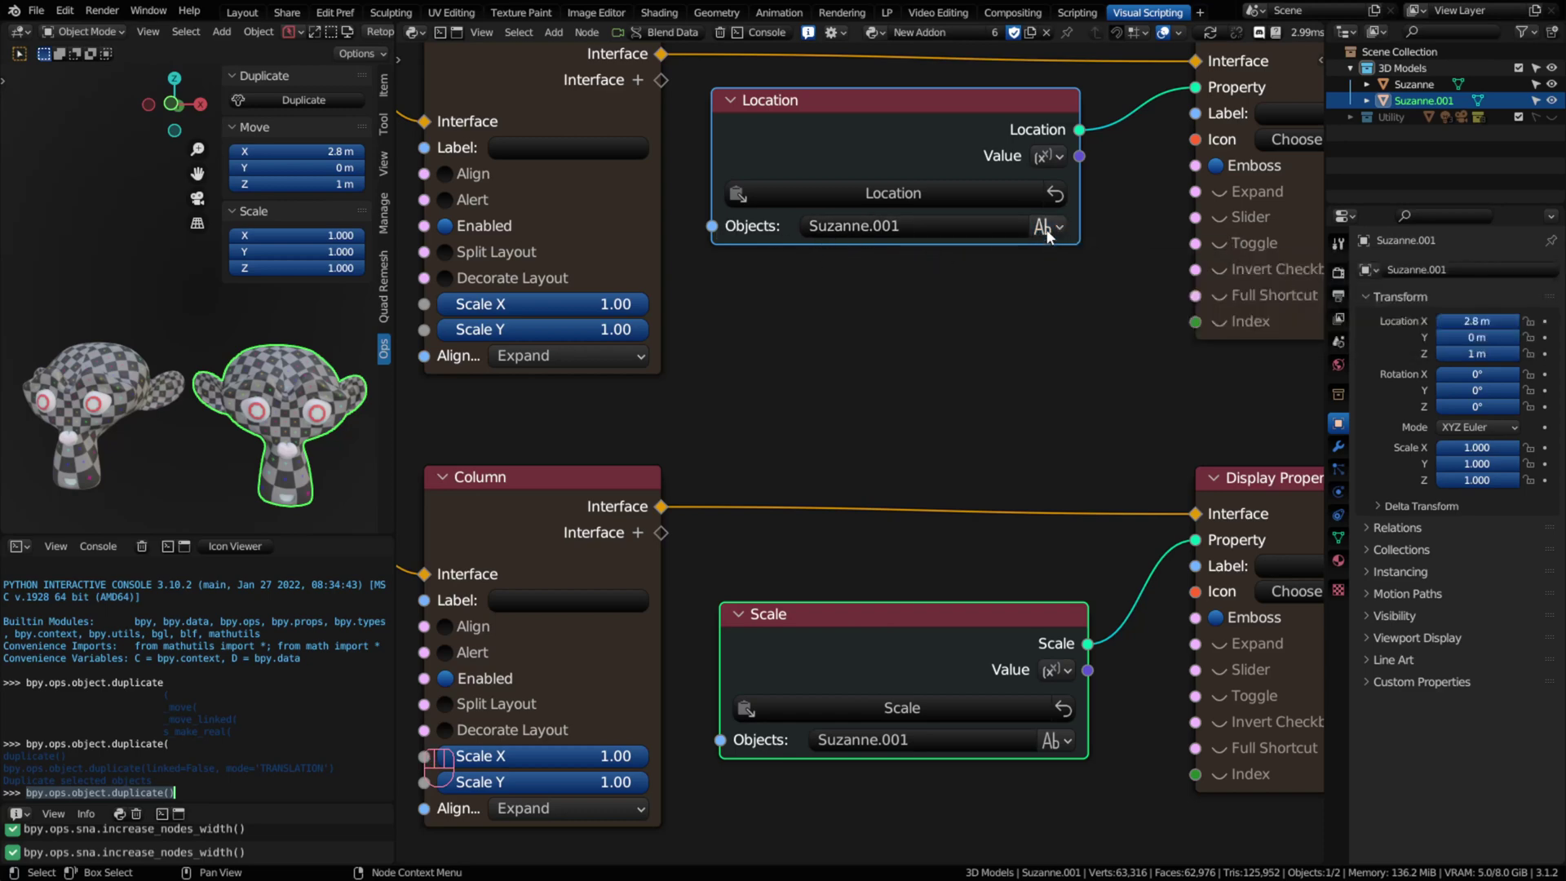
{"action": "left_click_drag", "start_coordinate": [1053, 235], "coordinate": [1081, 309]}
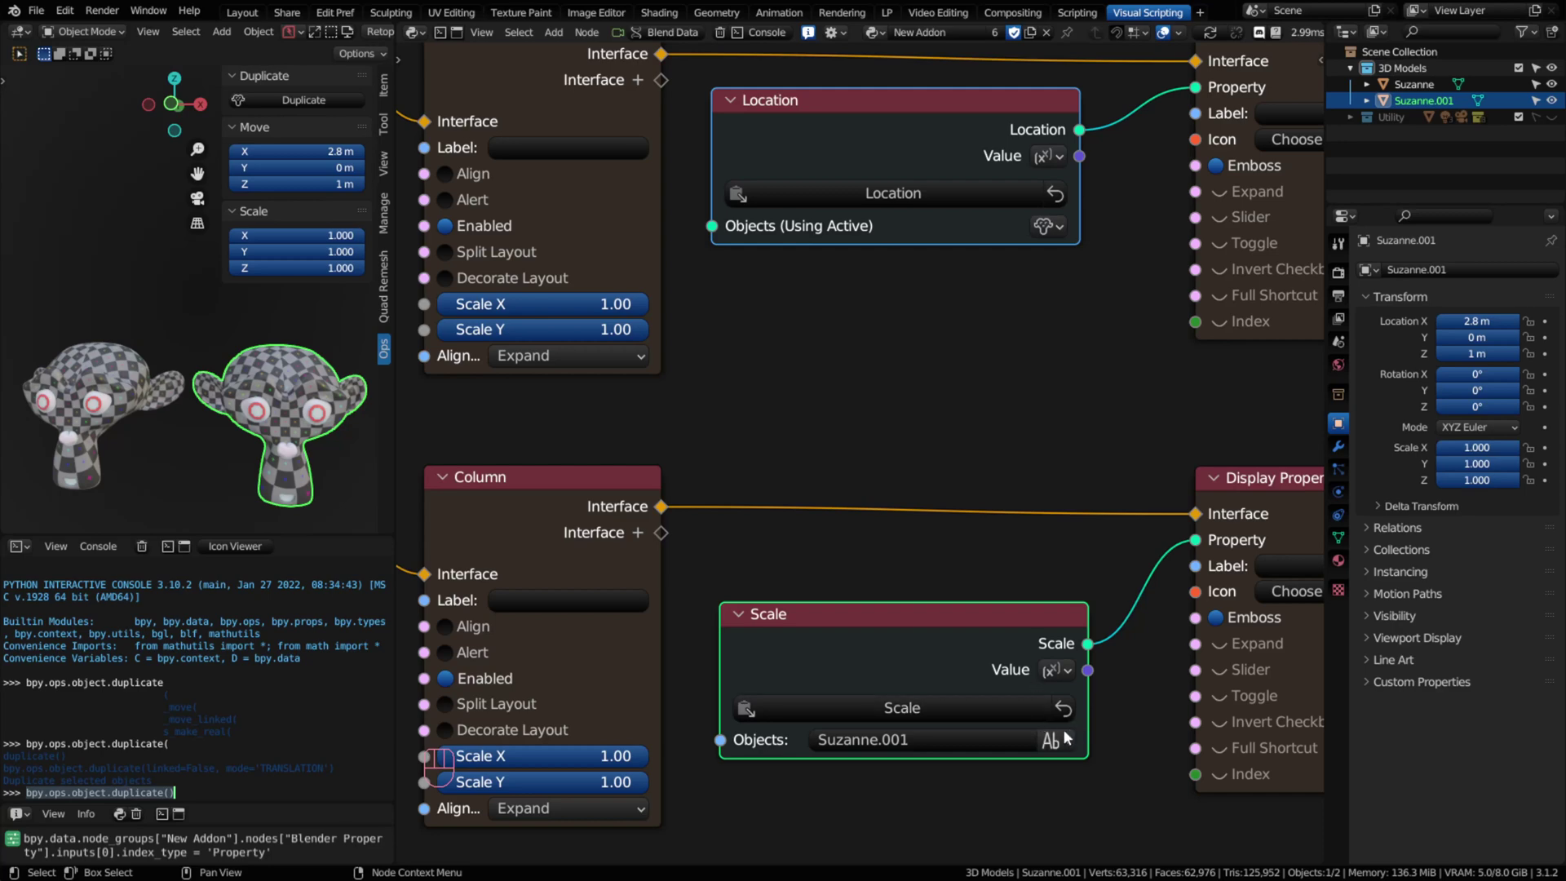
{"action": "left_click_drag", "start_coordinate": [1066, 735], "coordinate": [1098, 821]}
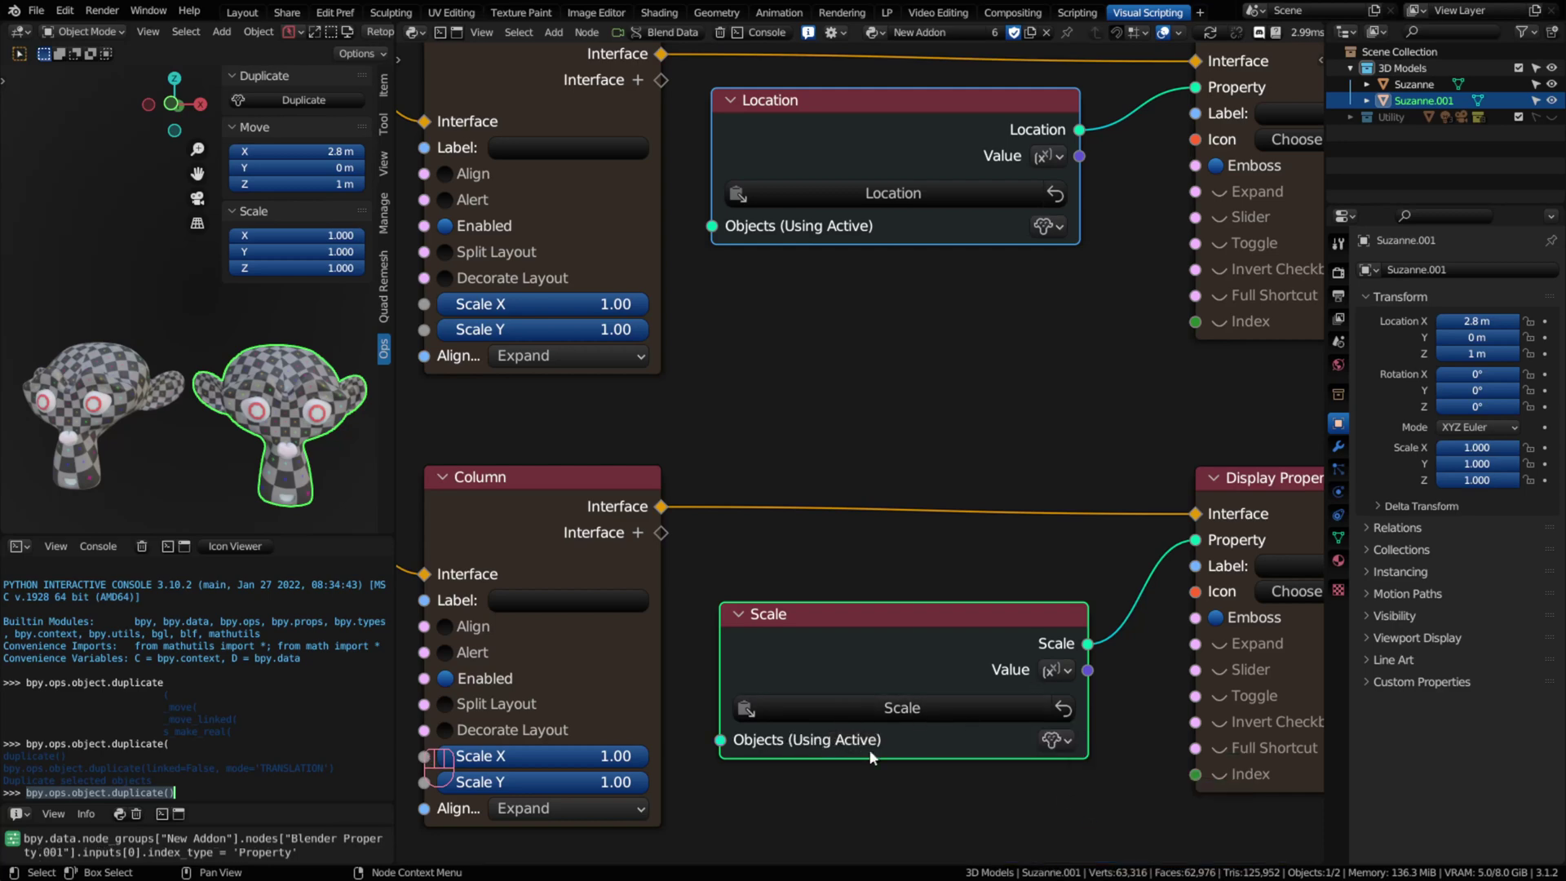
{"action": "left_click", "coordinate": [115, 372]}
{"action": "left_click", "coordinate": [285, 396]}
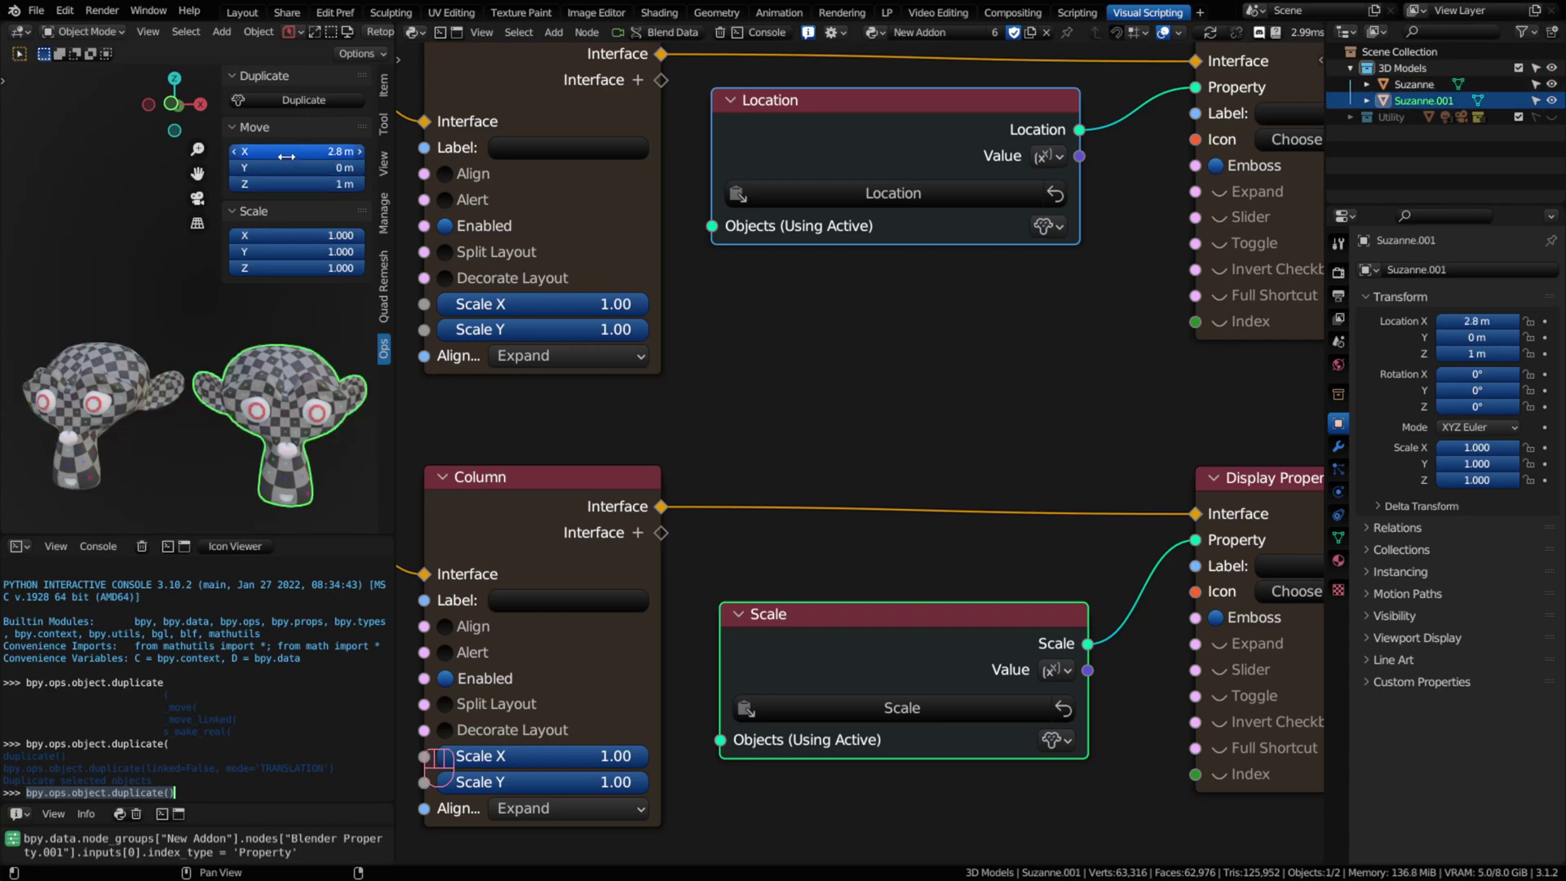
{"action": "left_click", "coordinate": [100, 388]}
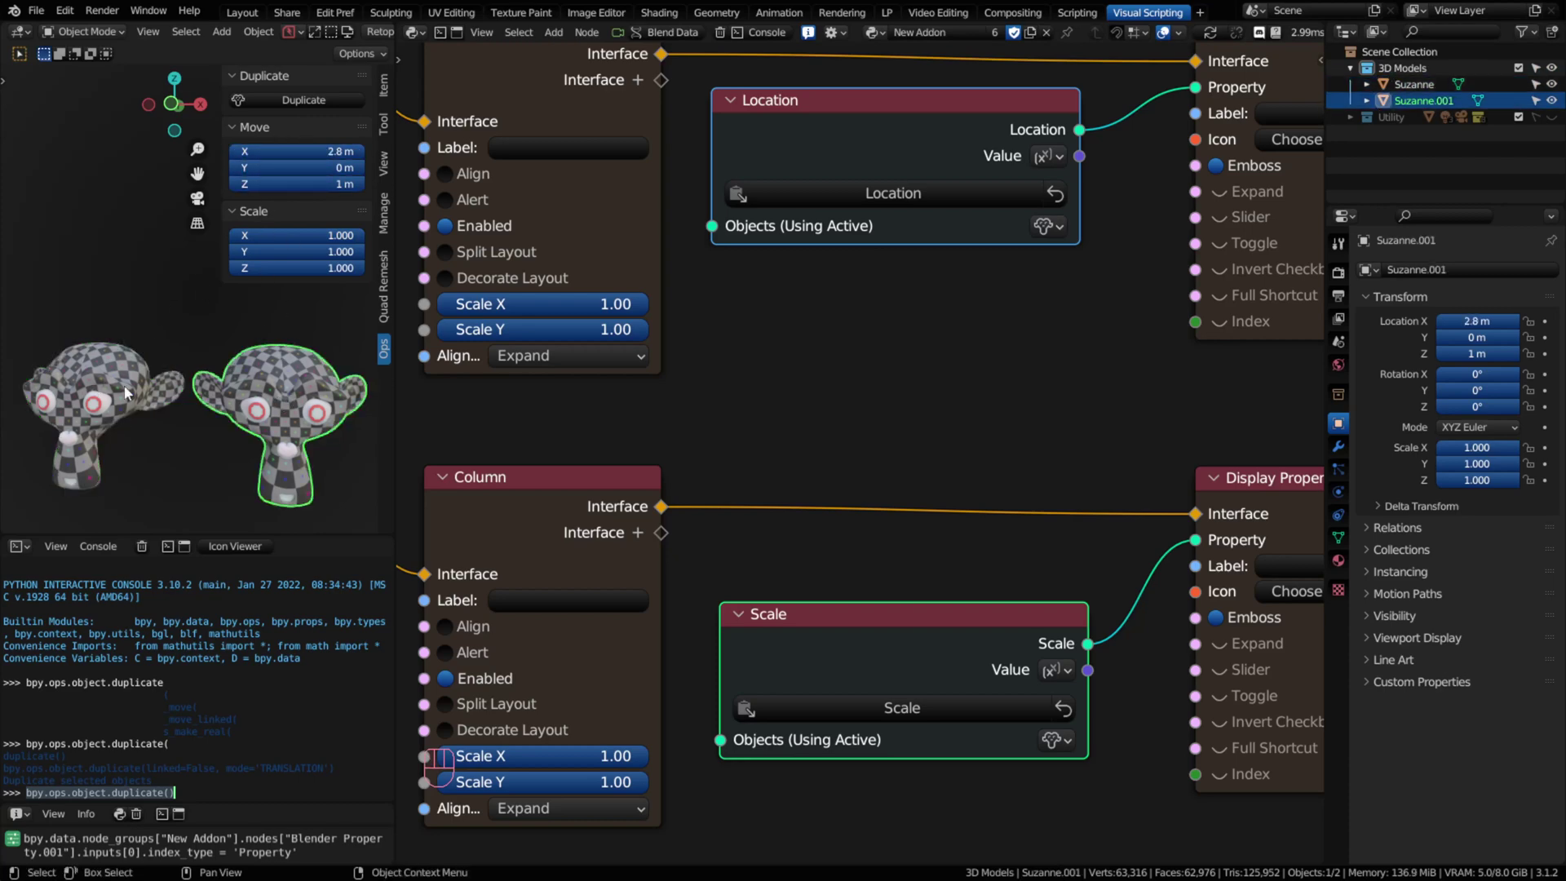
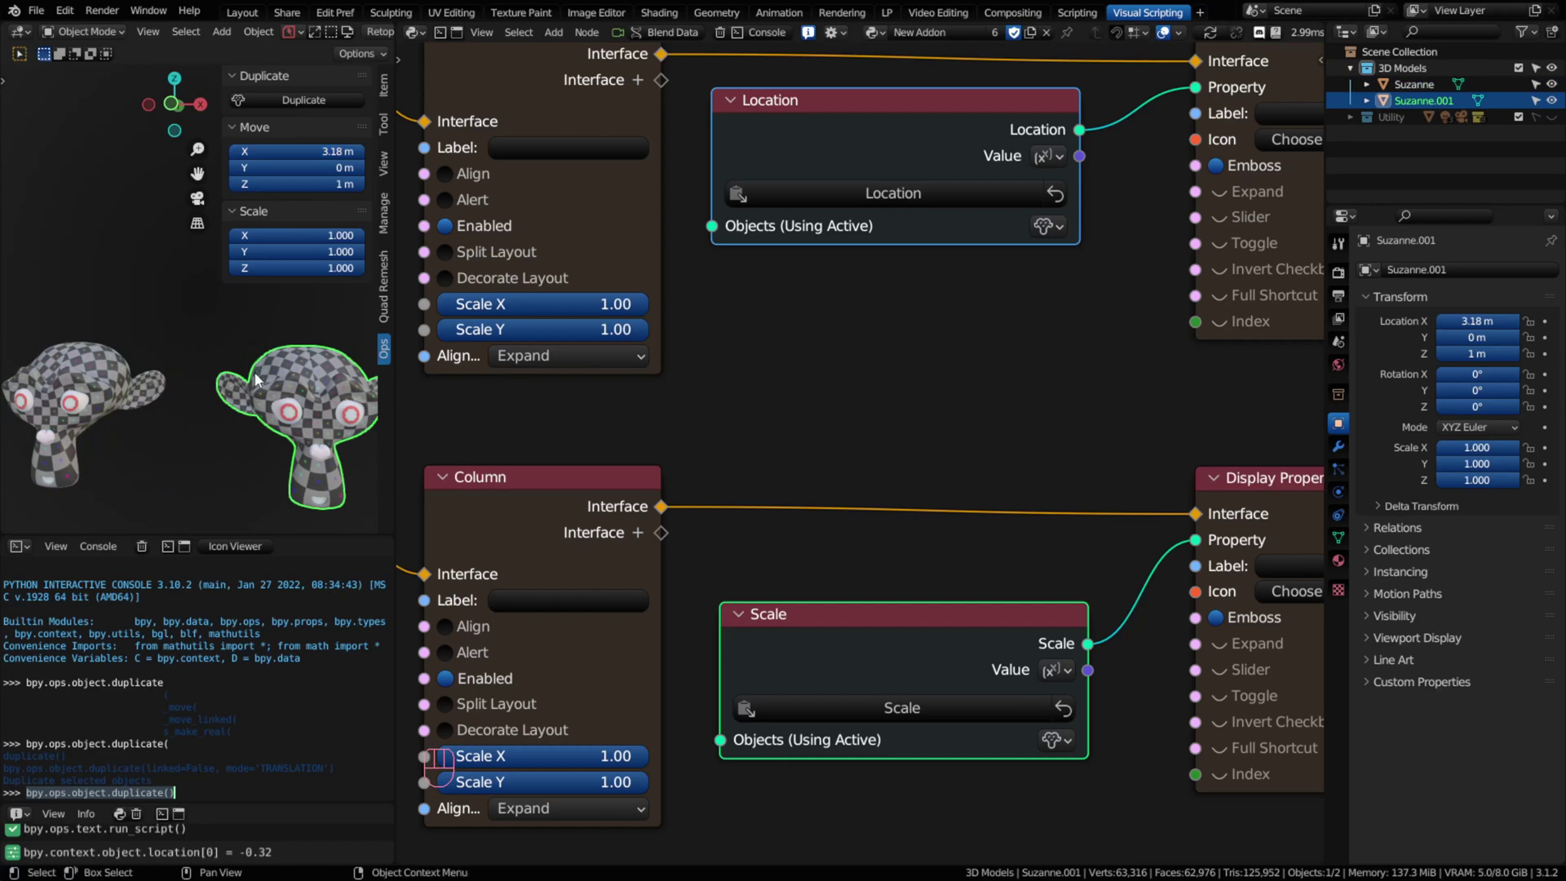
Step: Delete Suzanne.001 so no object is active and the Move and Scale subpanels go blank
{"action": "key", "text": "x"}
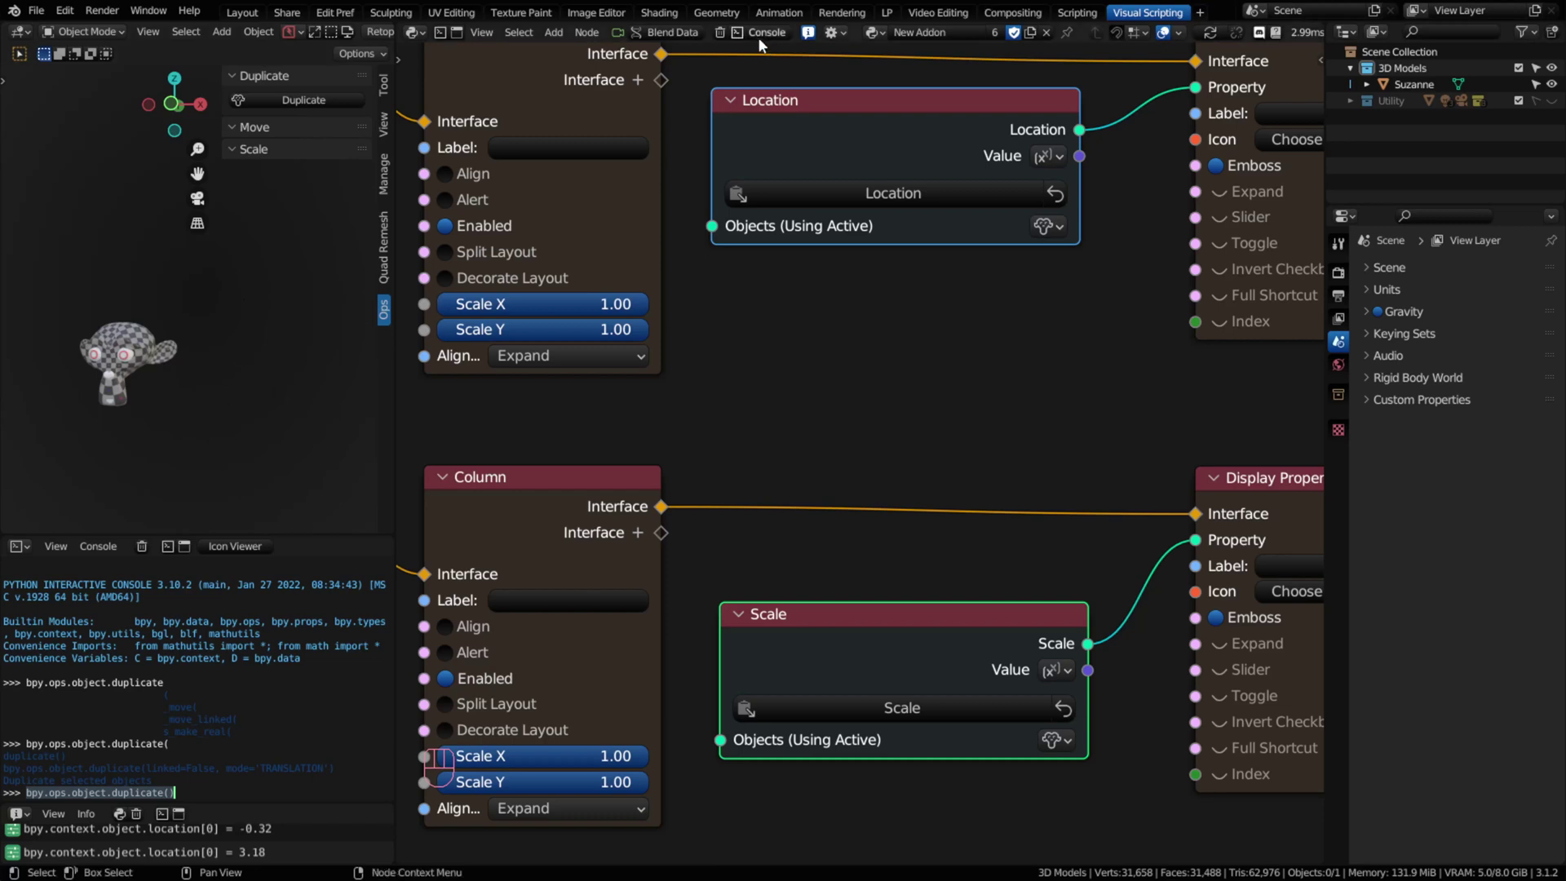
{"action": "left_click", "coordinate": [756, 44]}
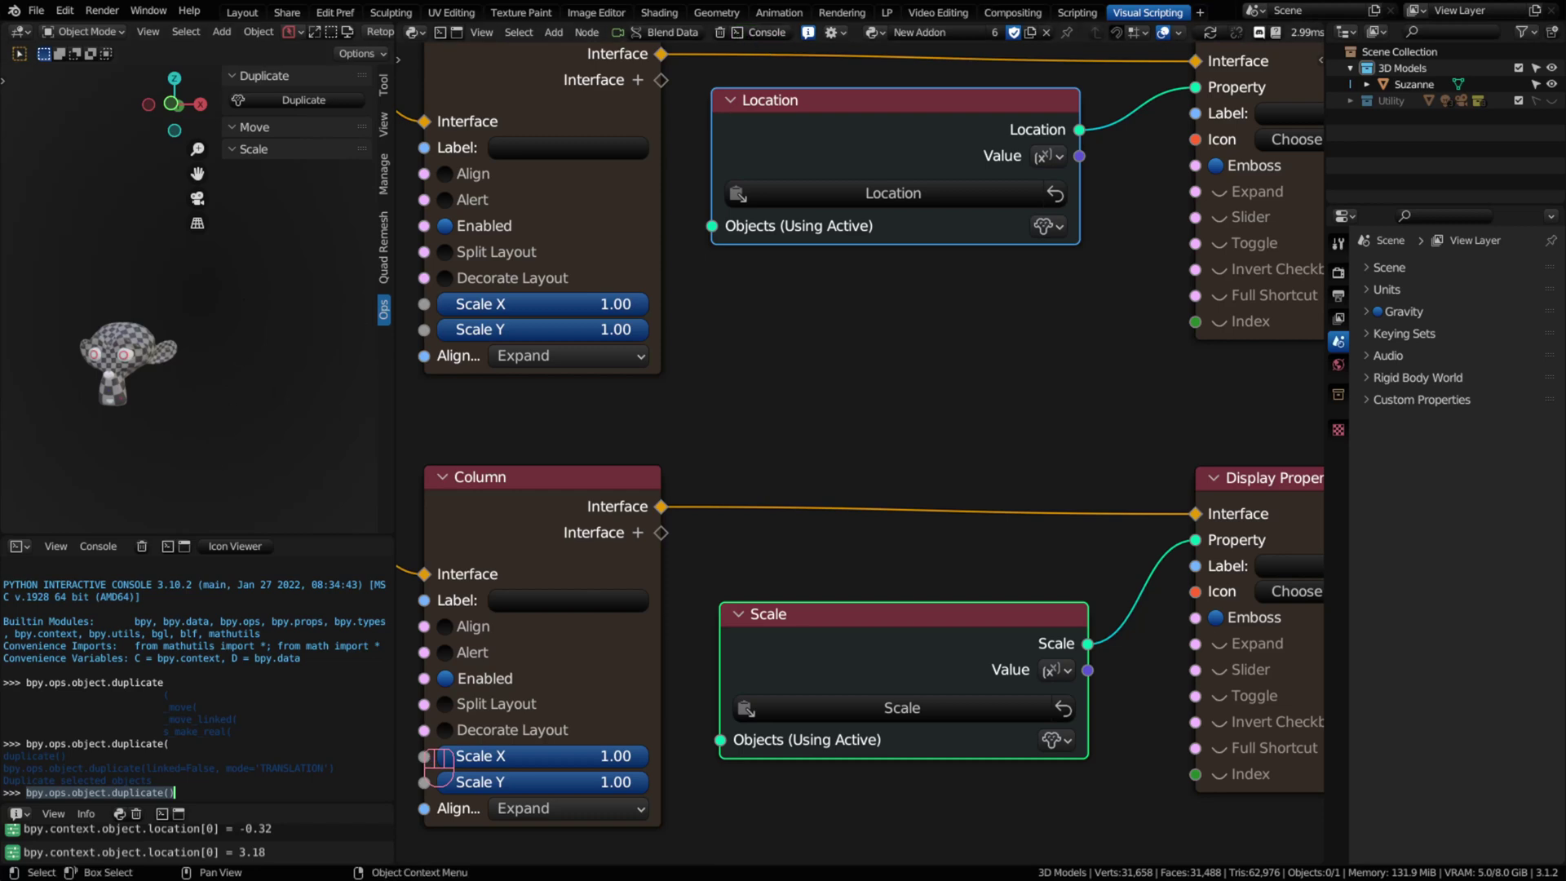
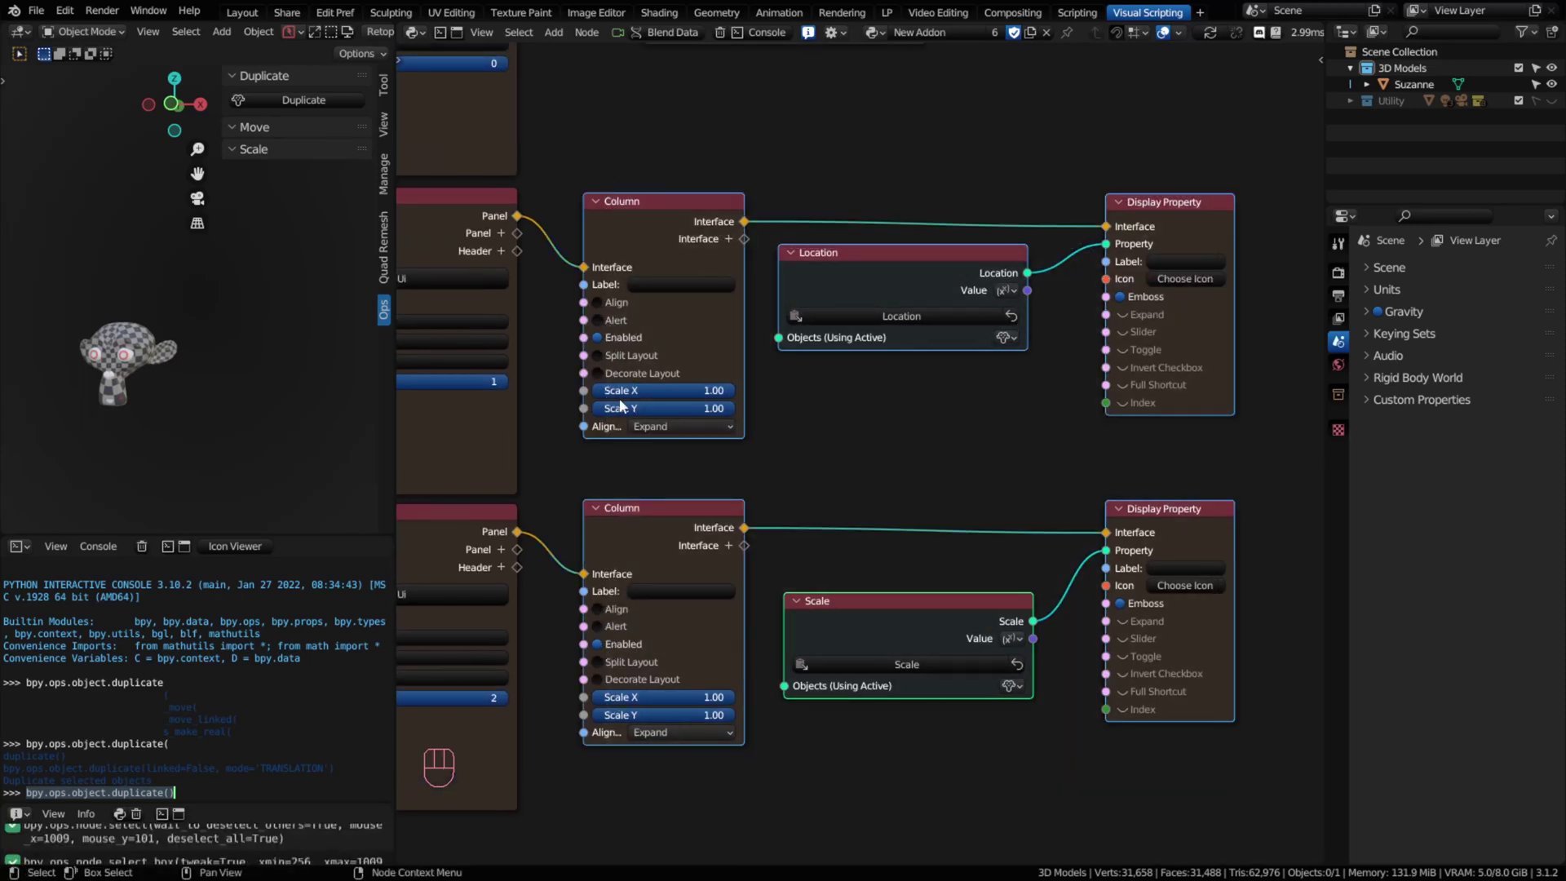
Step: Shift the column nodes right and drop an If/Else (Interface) node into the Move panel's link
{"action": "key", "text": "g"}
{"action": "left_click", "coordinate": [740, 377]}
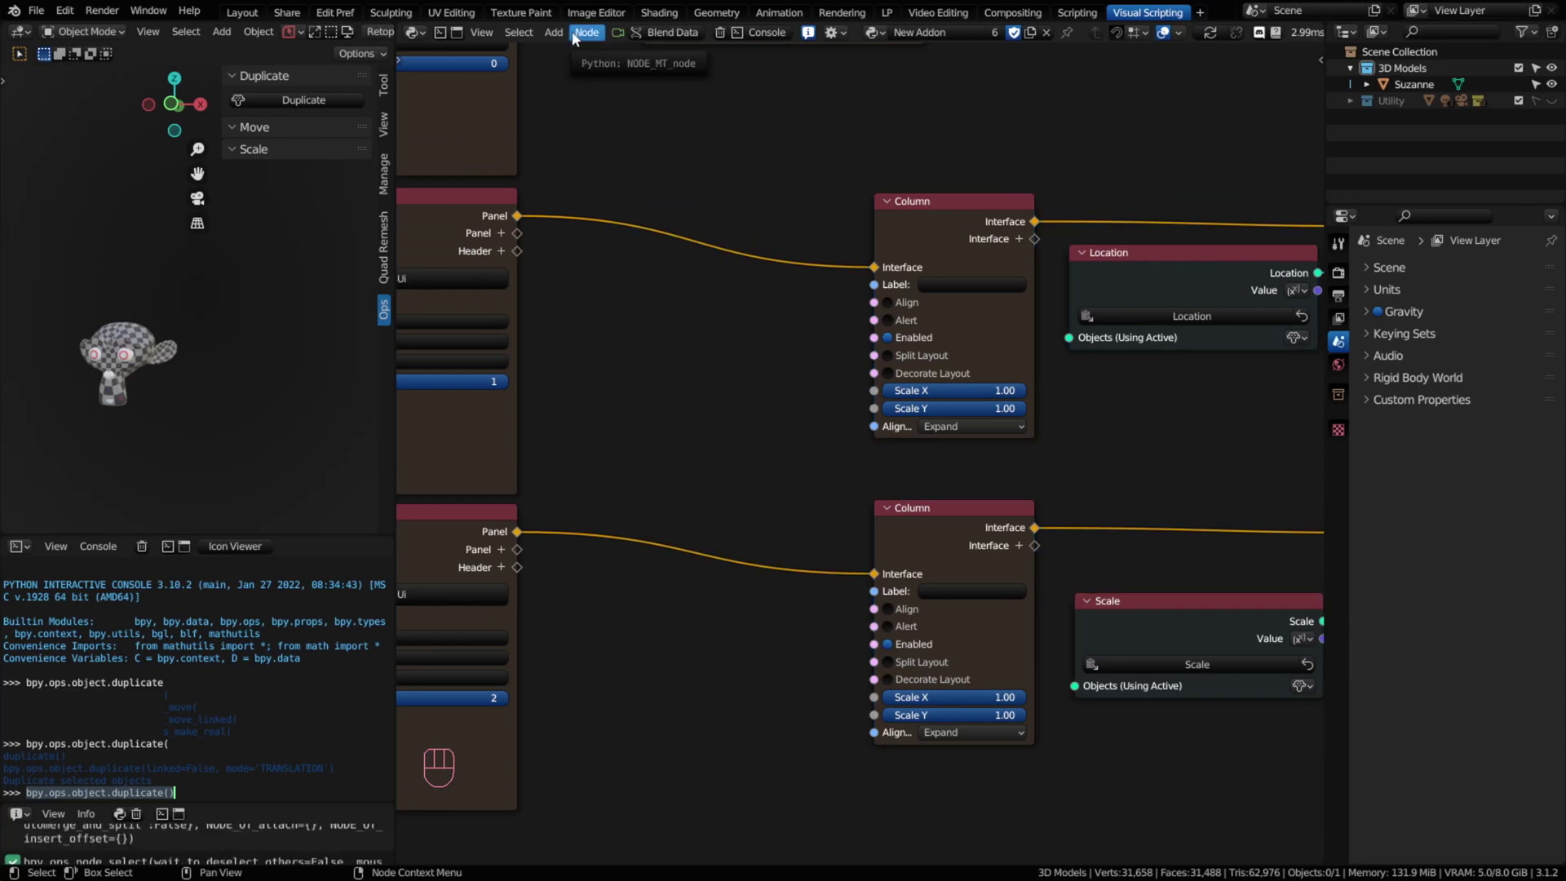
{"action": "left_click_drag", "start_coordinate": [561, 33], "coordinate": [620, 196]}
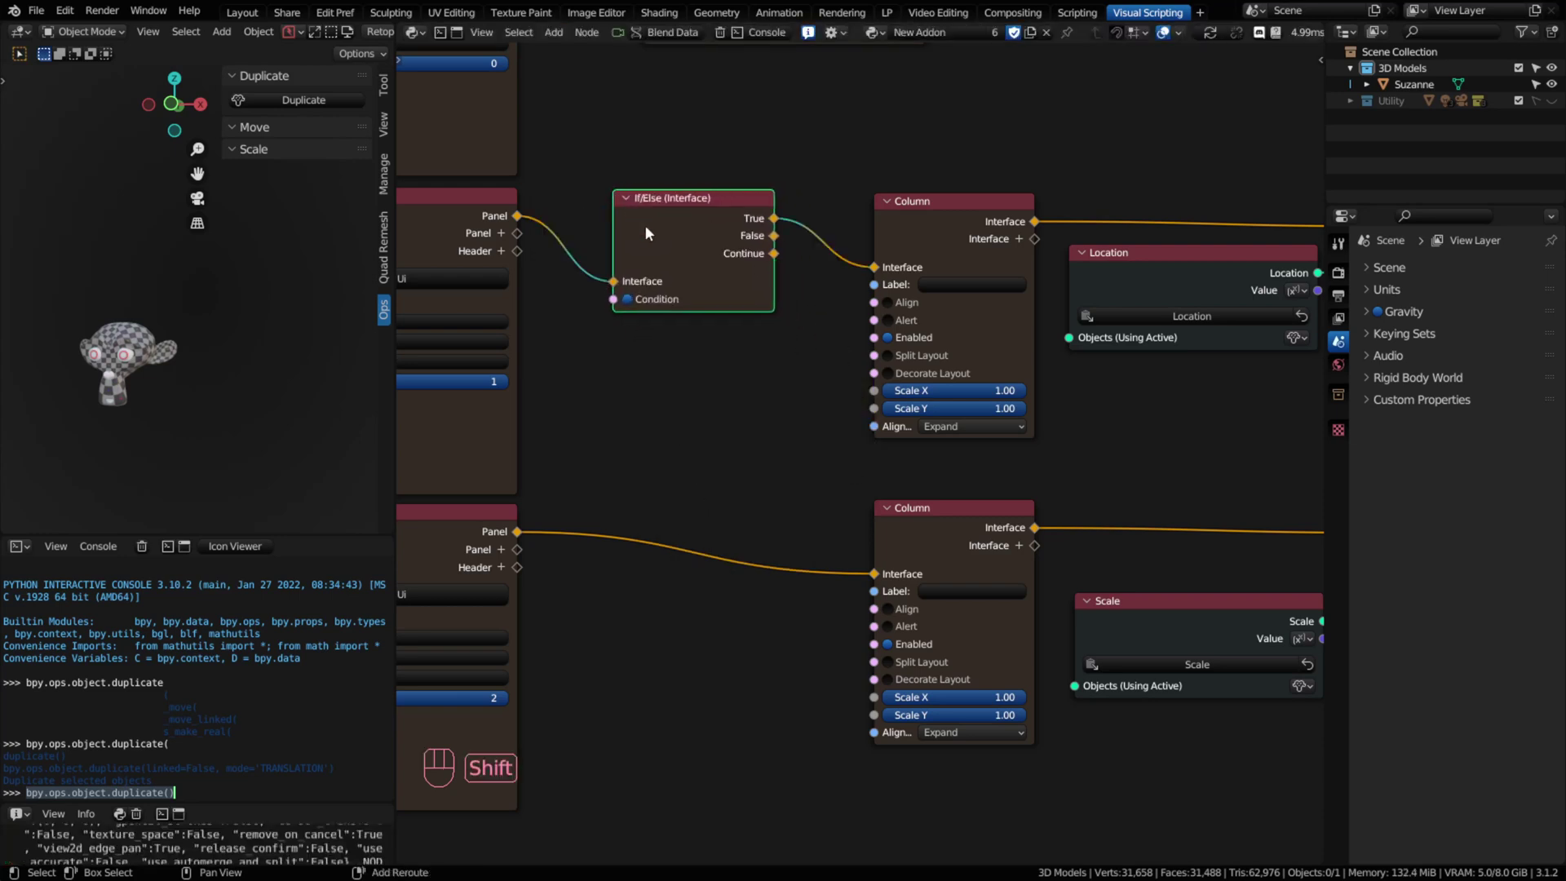
Step: Duplicate the If/Else node and drop the copy into the Scale panel's link
{"action": "key", "text": "shift+d"}
{"action": "key", "text": "y"}
{"action": "left_click", "coordinate": [689, 545]}
{"action": "left_click_drag", "start_coordinate": [736, 658], "coordinate": [1276, 252]}
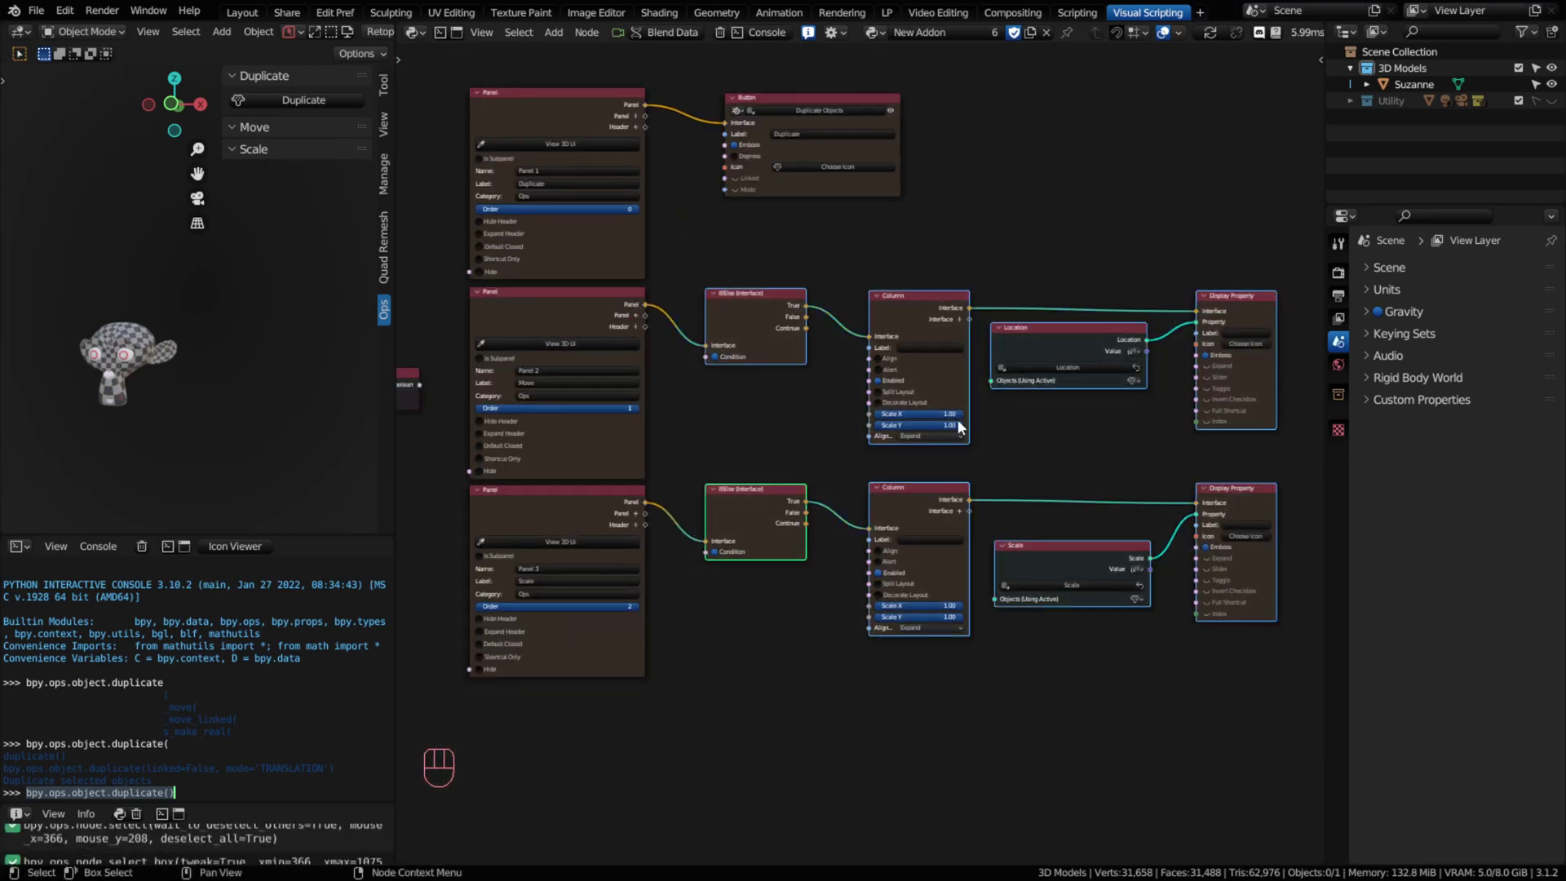
{"action": "key", "text": "g"}
{"action": "left_click", "coordinate": [753, 440]}
{"action": "middle_click", "coordinate": [695, 340]}
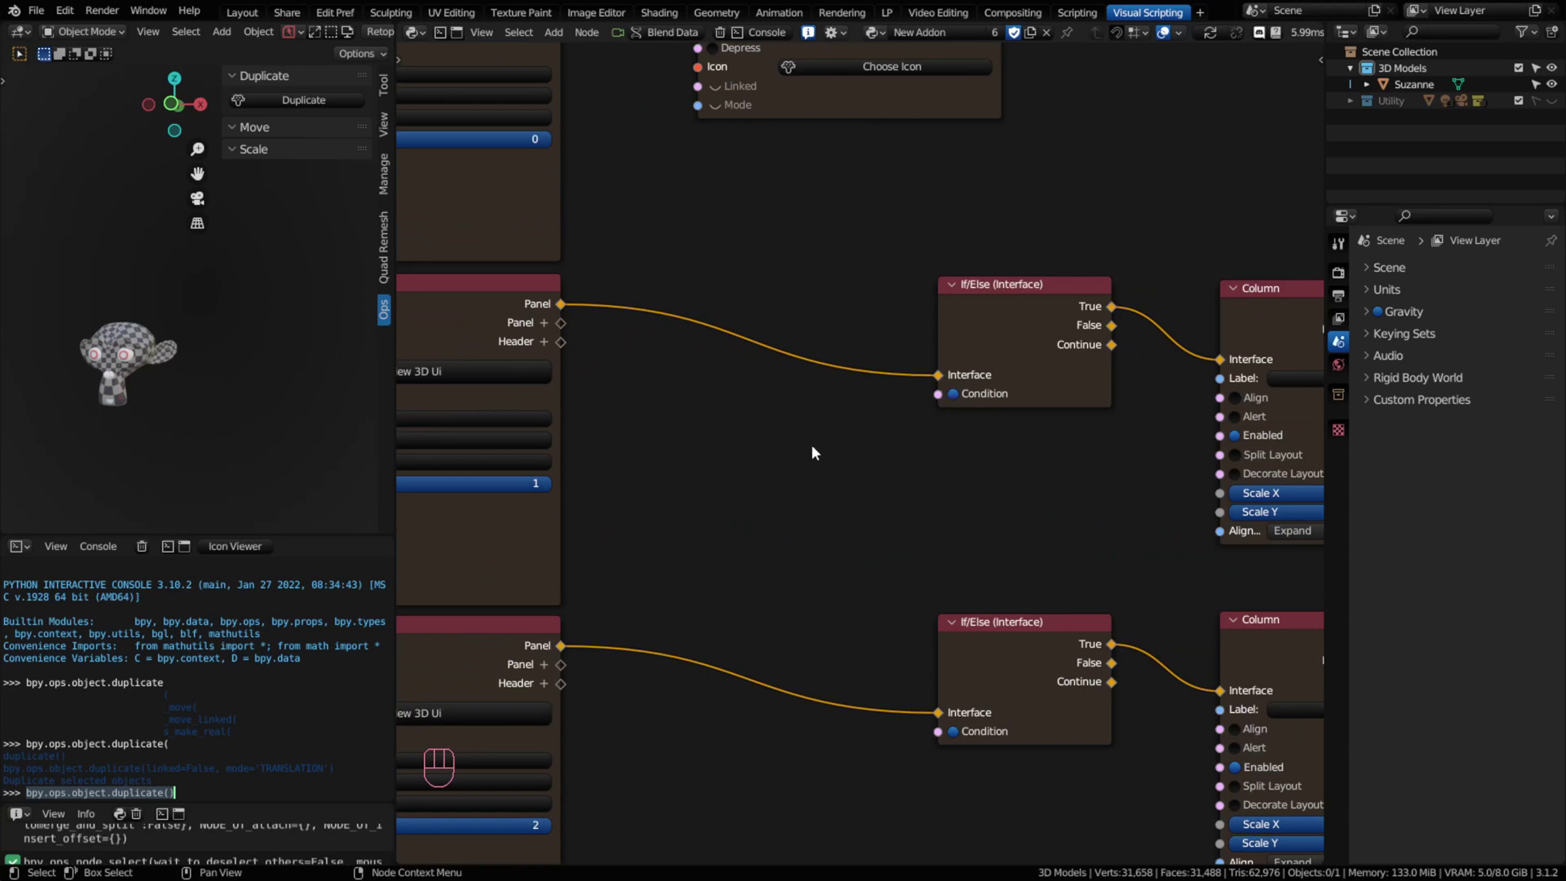
Step: Add an Objects node, duplicate it, and wire each Active Object output into an If/Else Condition
{"action": "key", "text": "shift+a"}
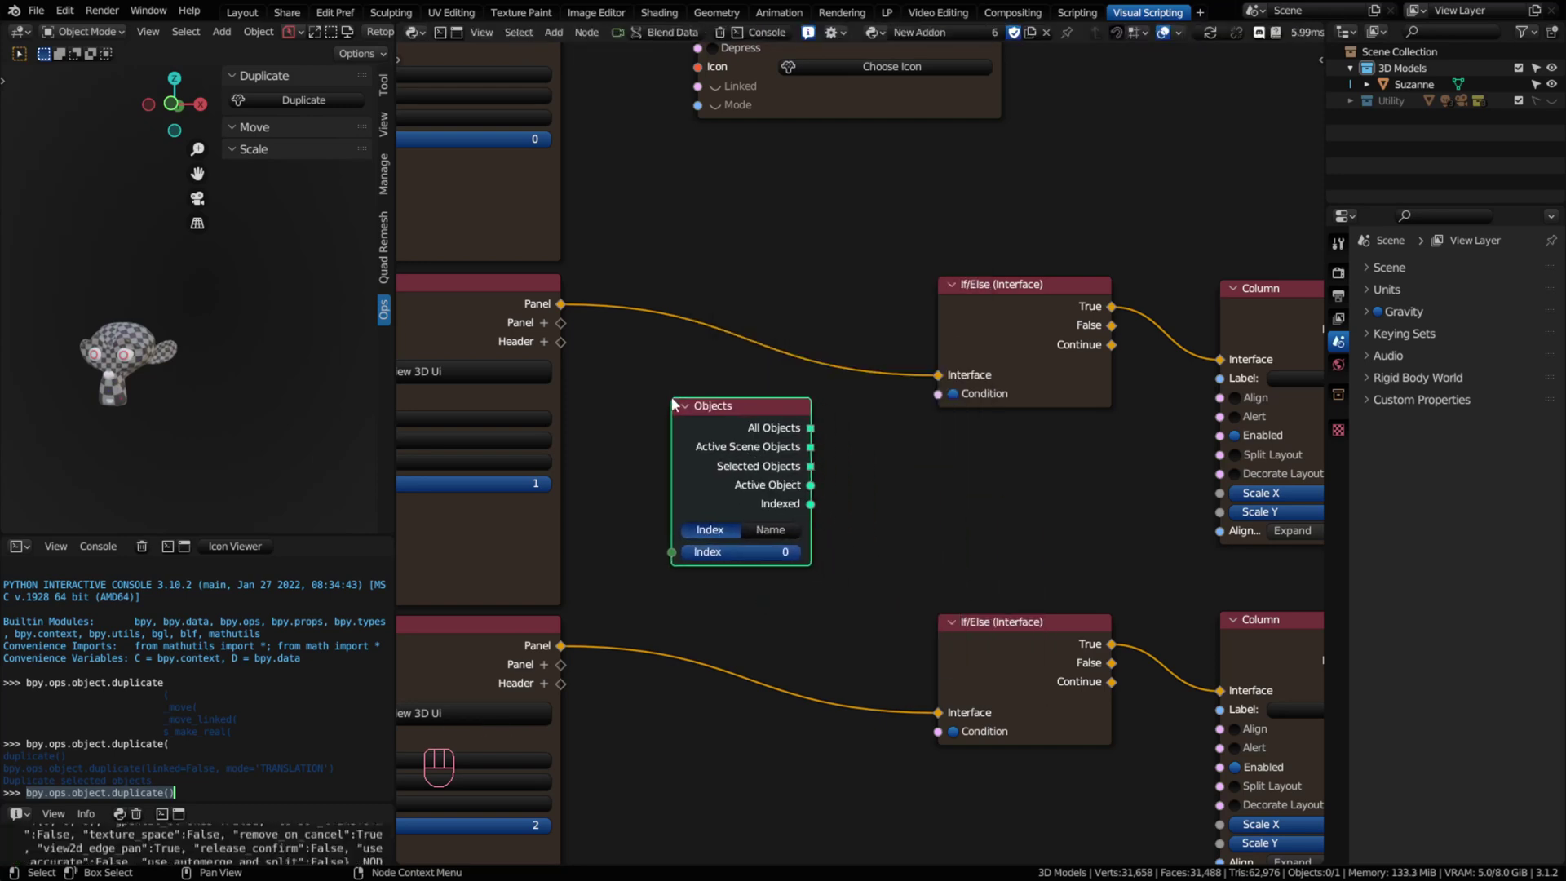
{"action": "left_click_drag", "start_coordinate": [816, 486], "coordinate": [940, 401]}
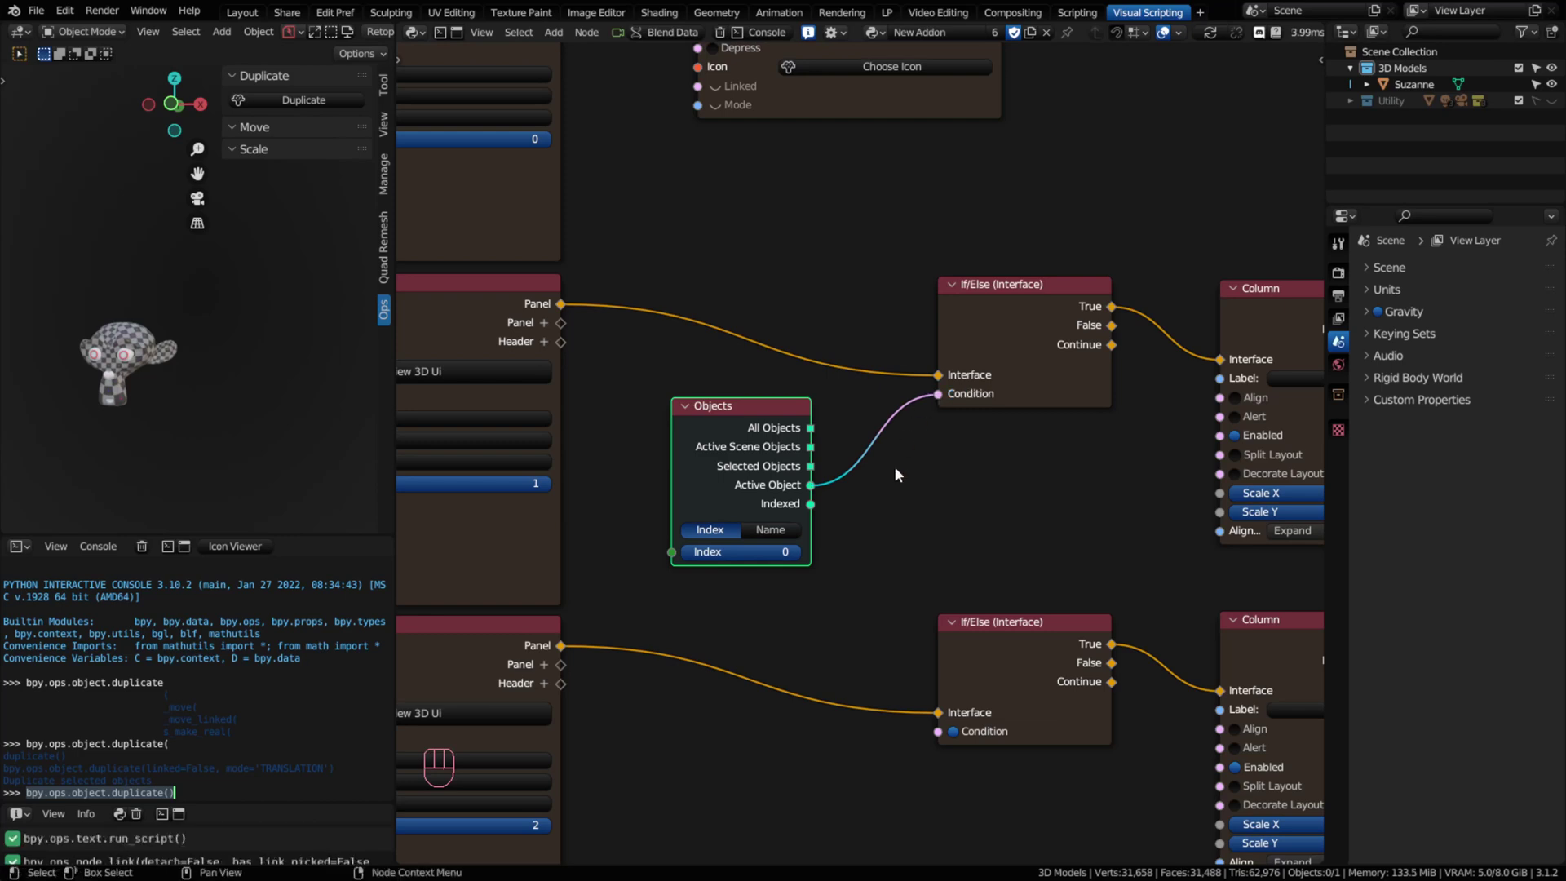
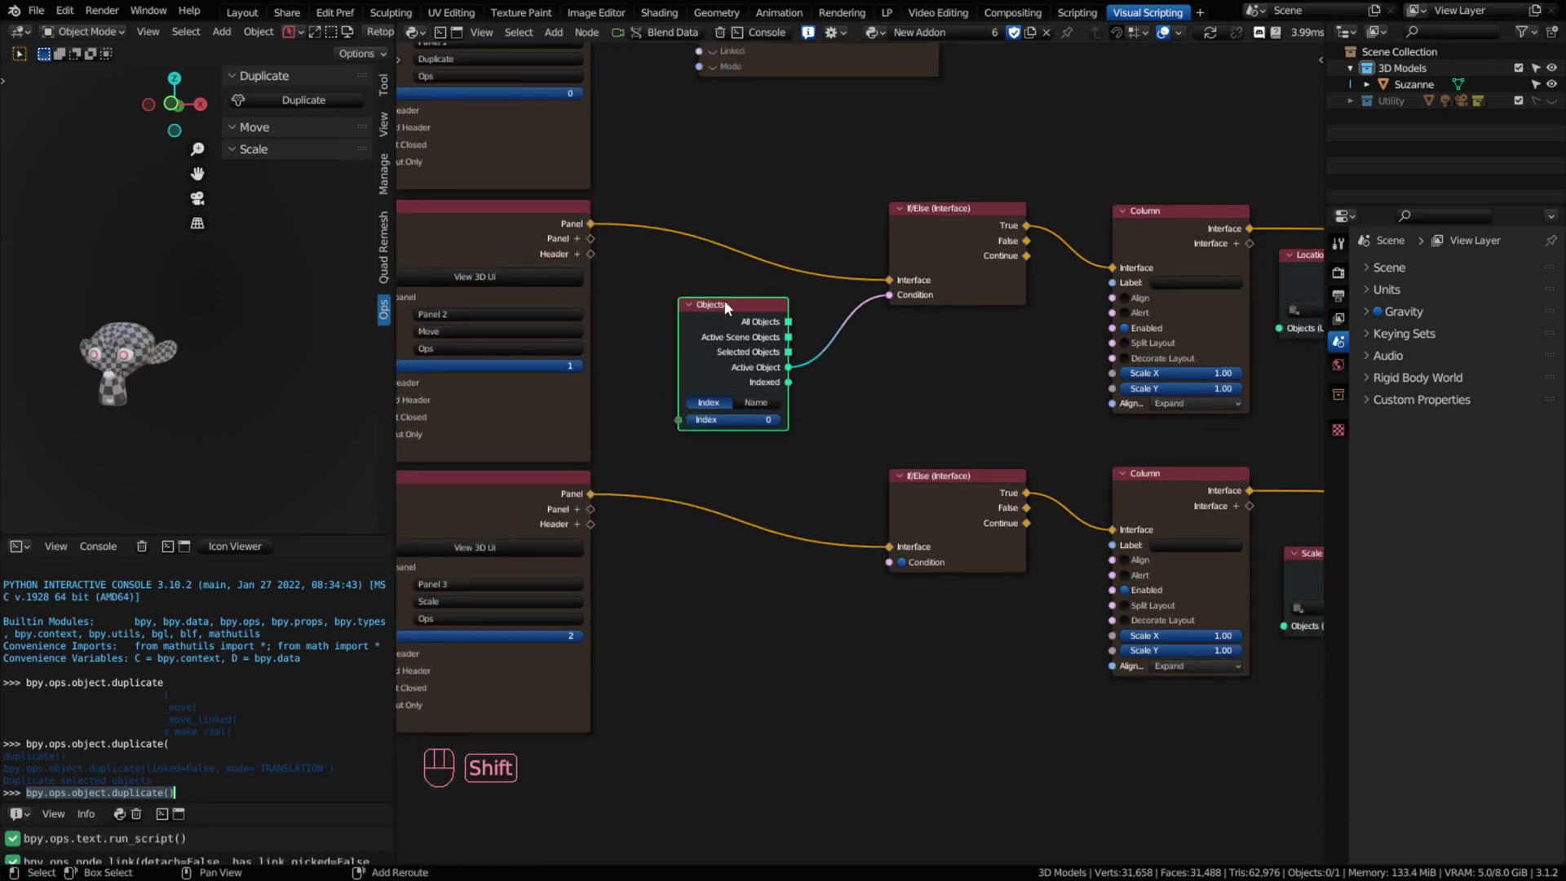
{"action": "key", "text": "shift+d"}
{"action": "key", "text": "y"}
{"action": "left_click", "coordinate": [744, 581]}
{"action": "left_click_drag", "start_coordinate": [792, 650], "coordinate": [890, 551]}
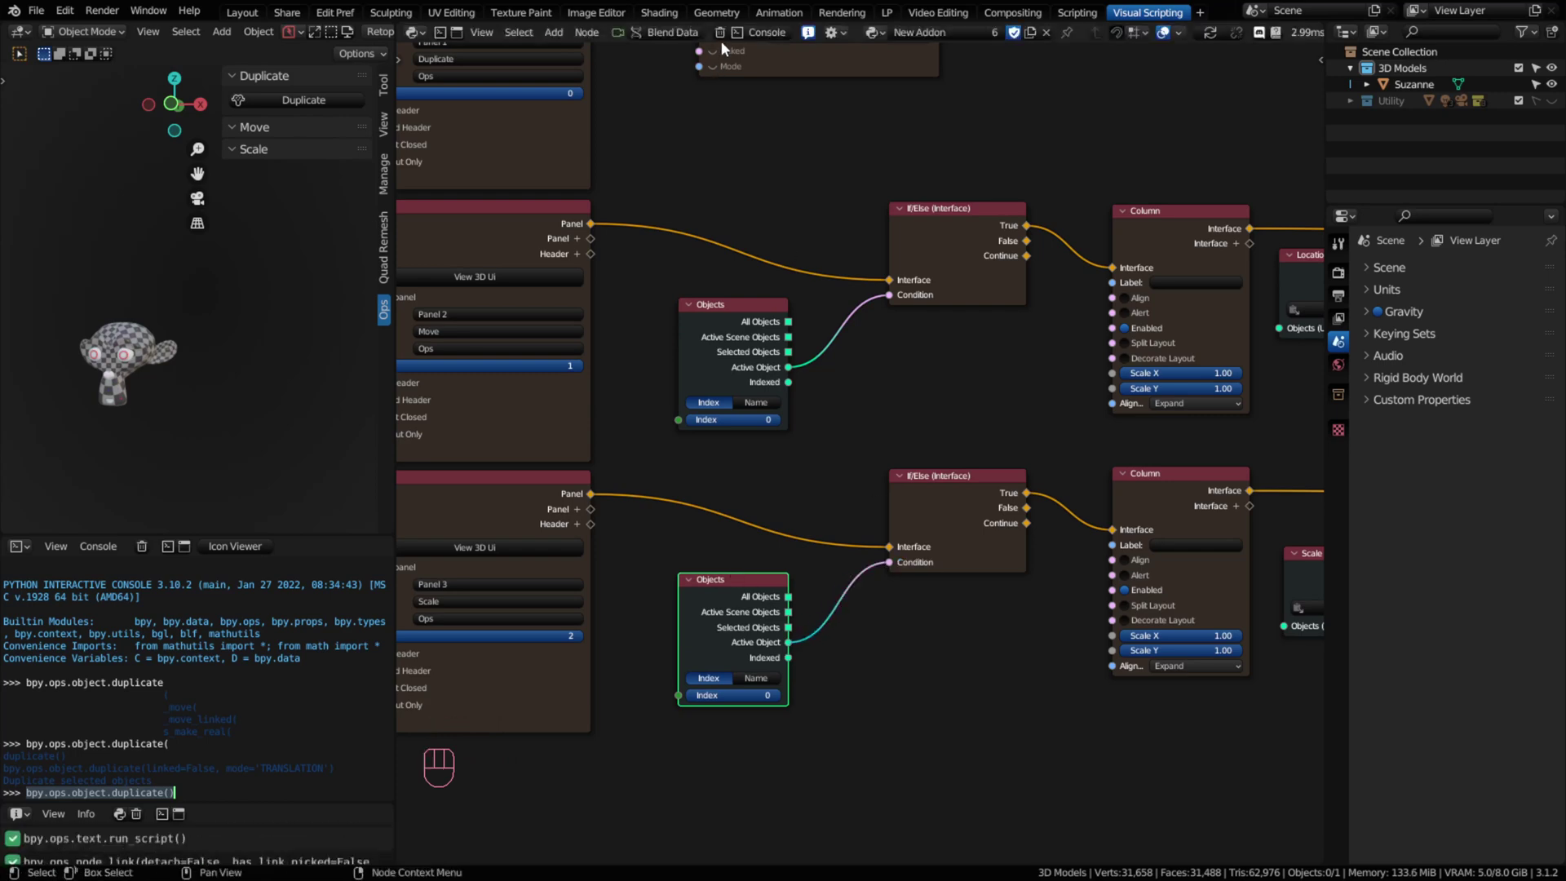
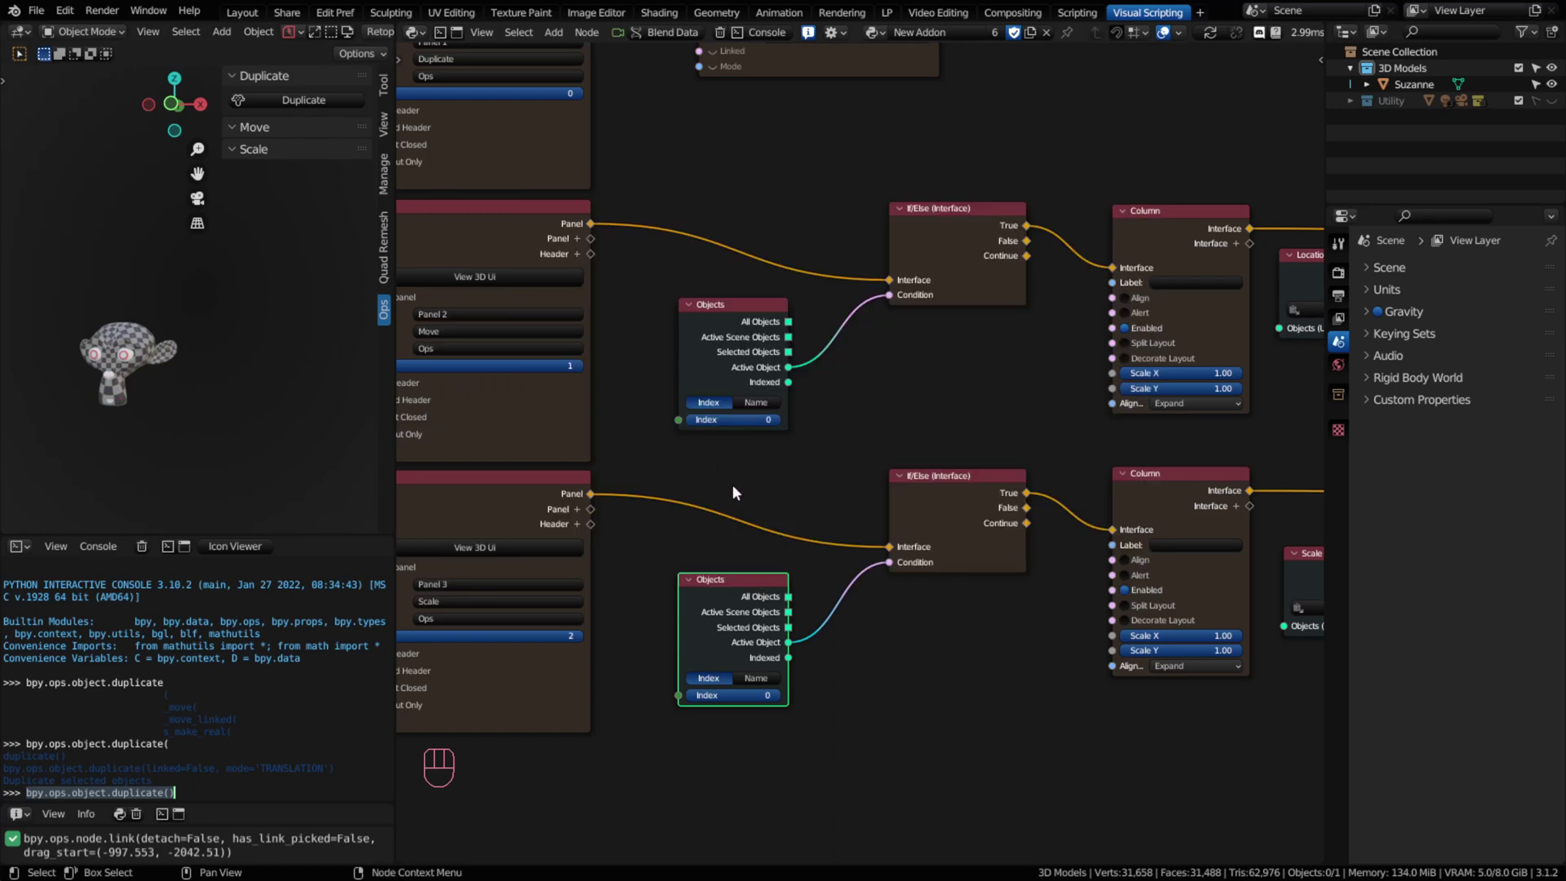
Step: Select, deselect and reselect Suzanne, watching the Move and Scale subpanels appear only while she is active
{"action": "middle_click", "coordinate": [774, 492]}
{"action": "left_click", "coordinate": [127, 351]}
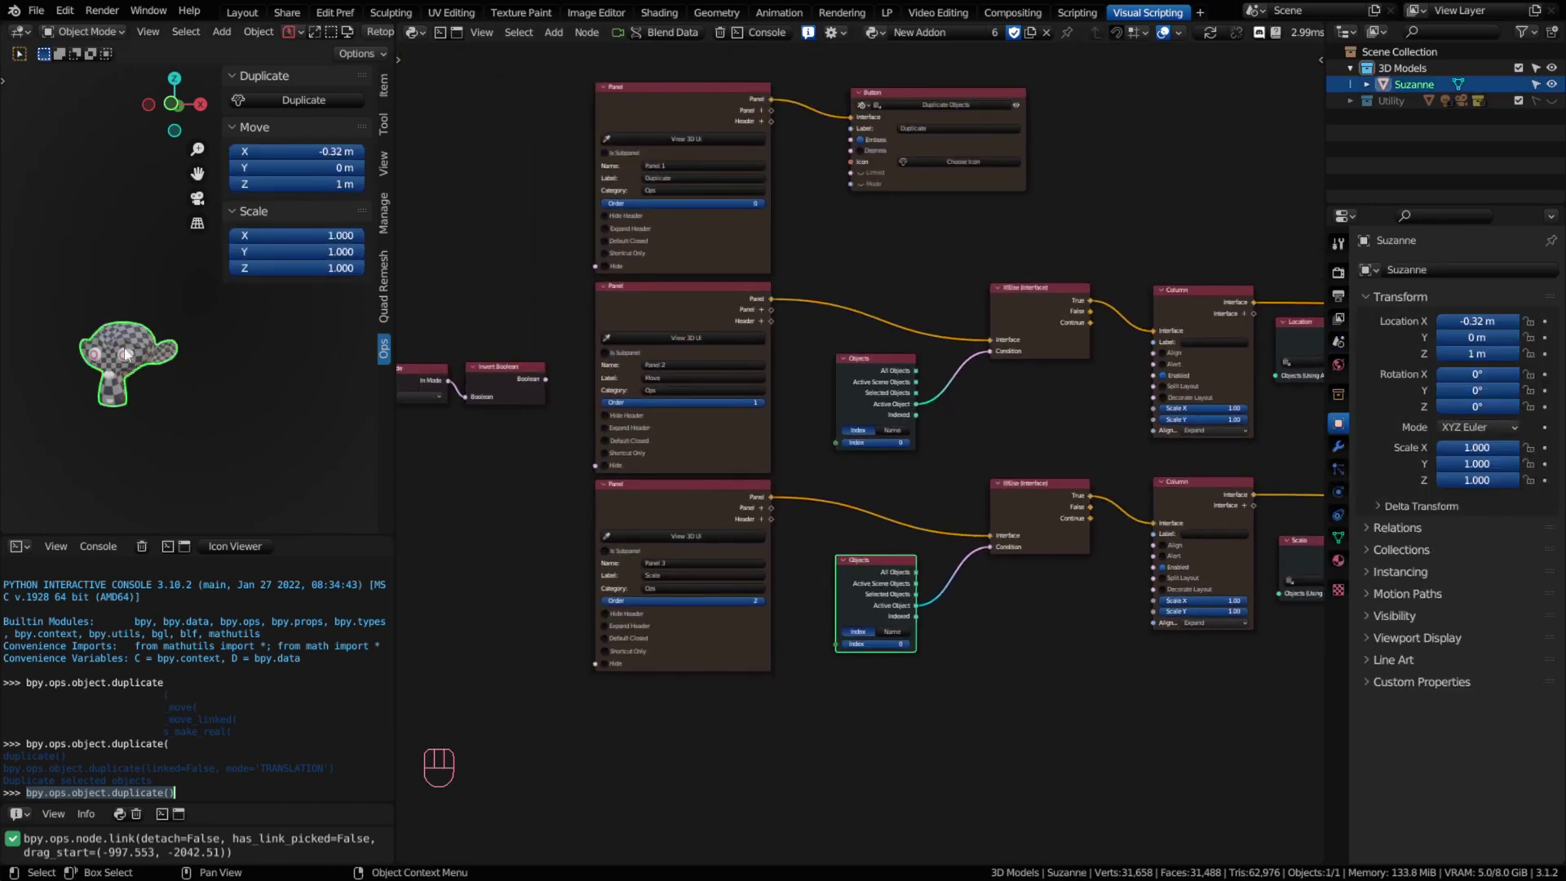
{"action": "left_click", "coordinate": [292, 384]}
{"action": "left_click", "coordinate": [133, 336]}
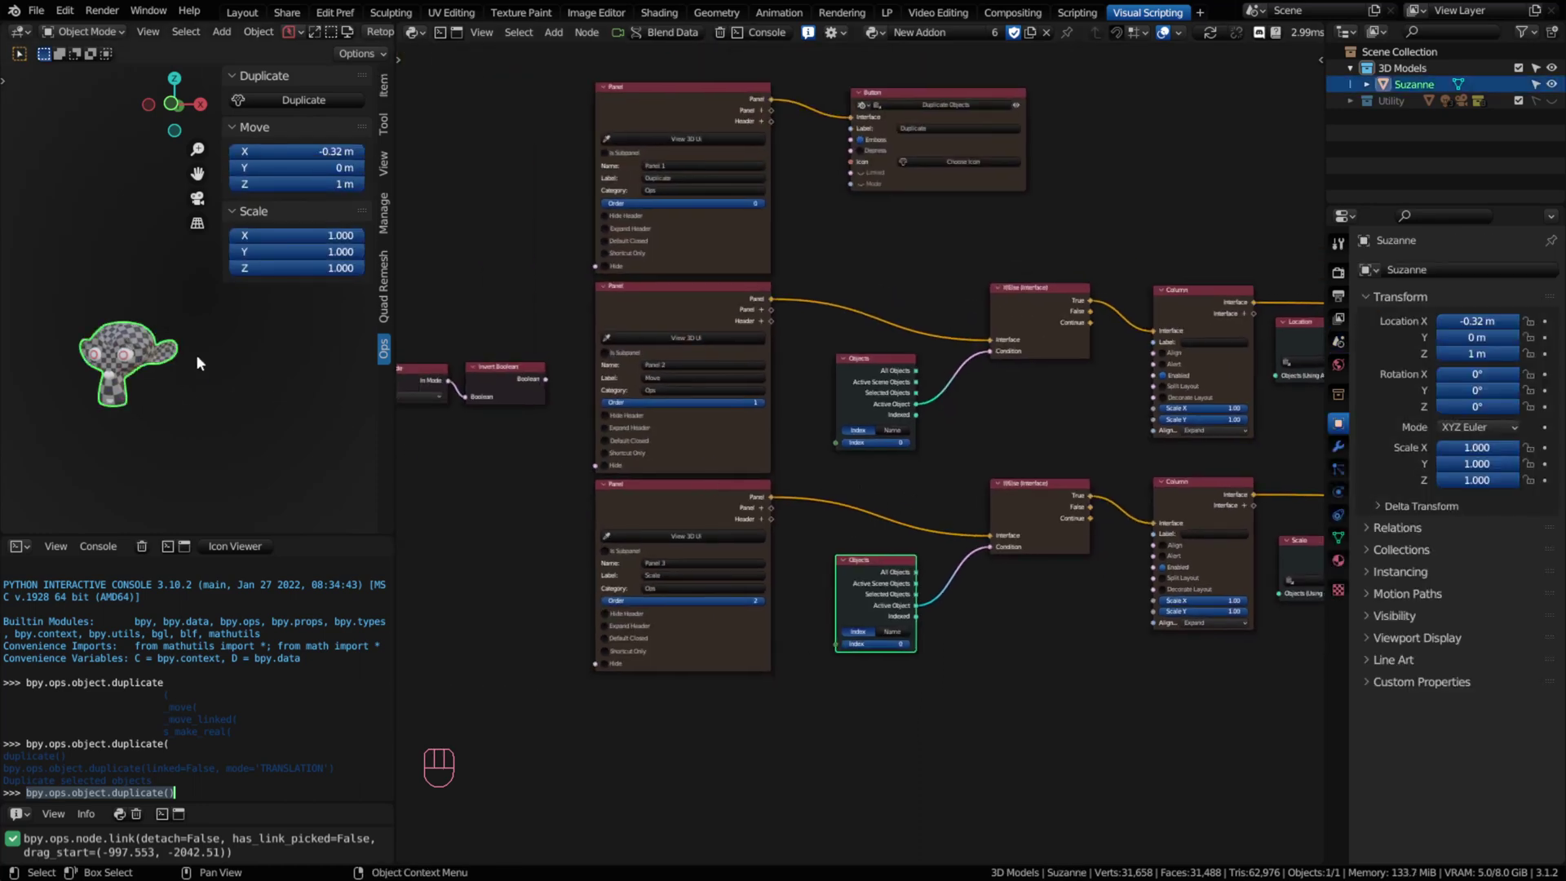
{"action": "left_click", "coordinate": [285, 372]}
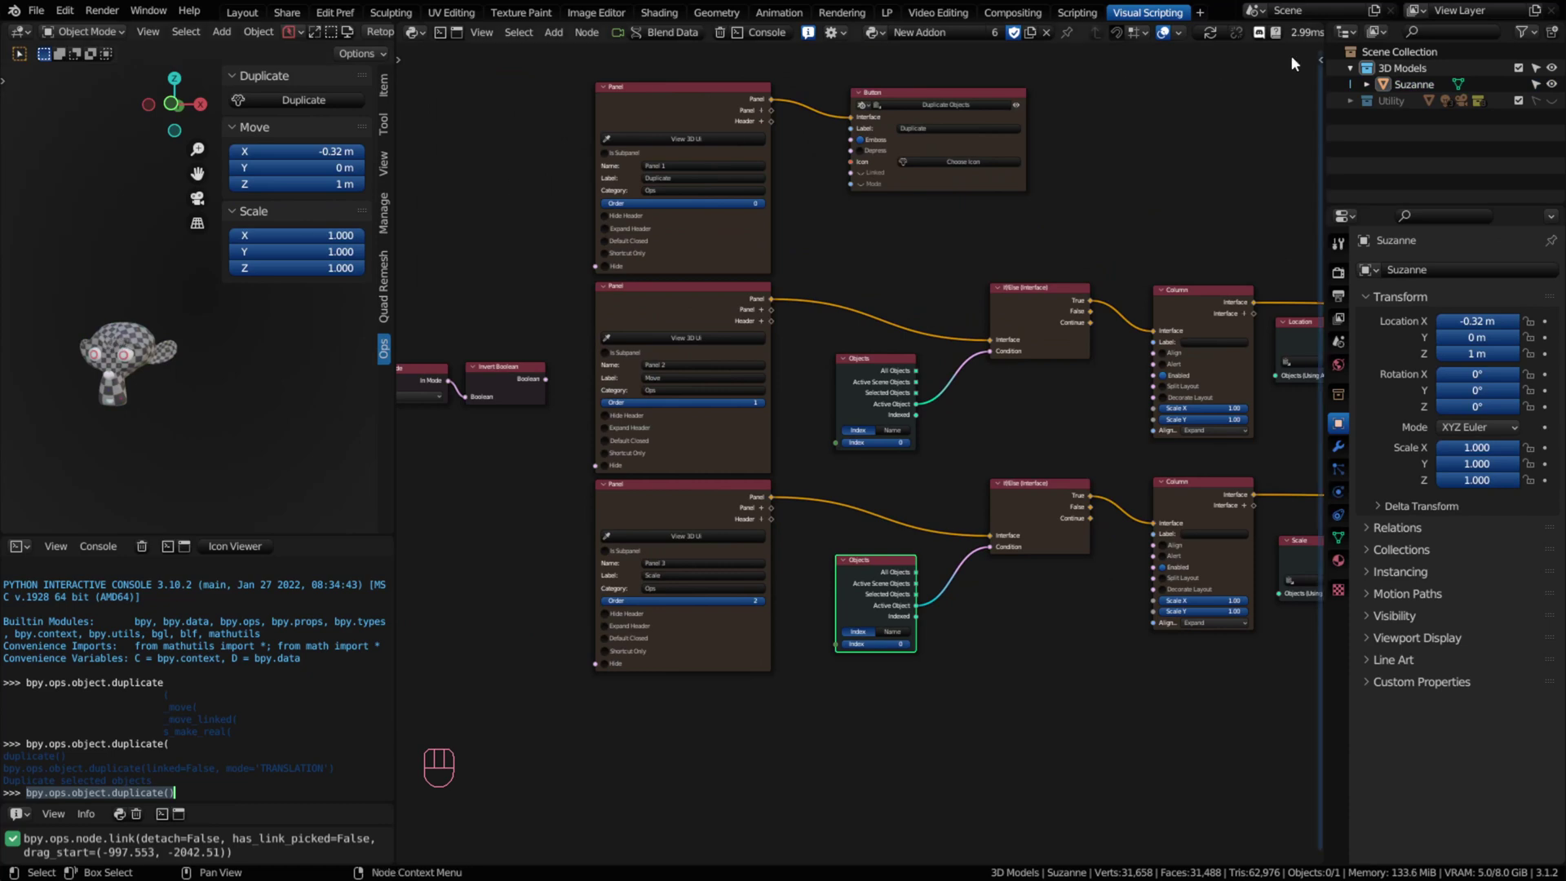
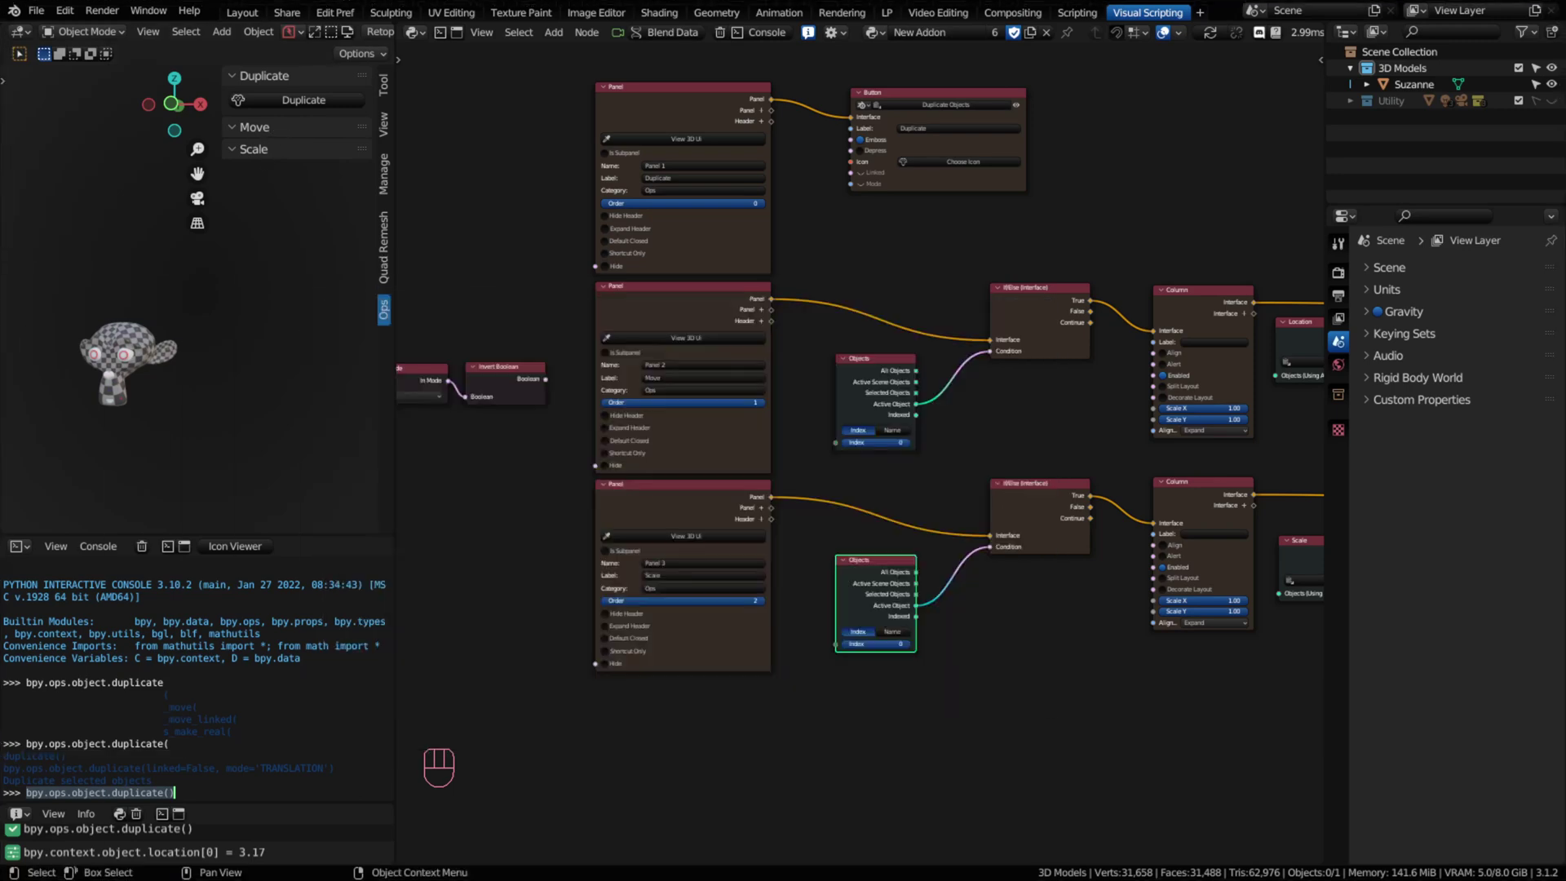
{"action": "left_click", "coordinate": [117, 342]}
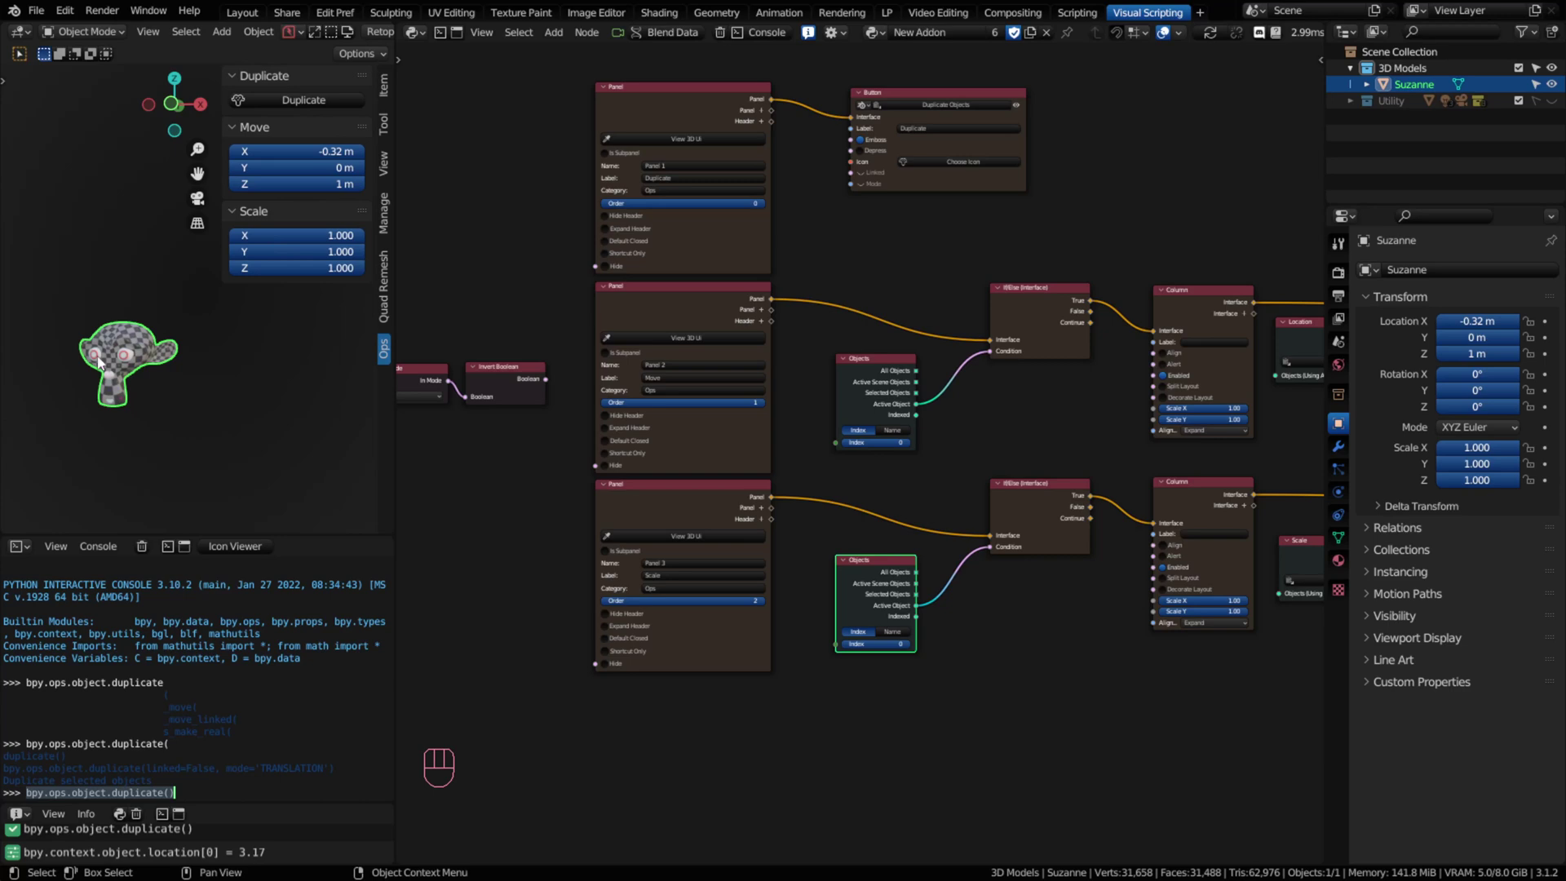
{"action": "middle_click", "coordinate": [216, 422]}
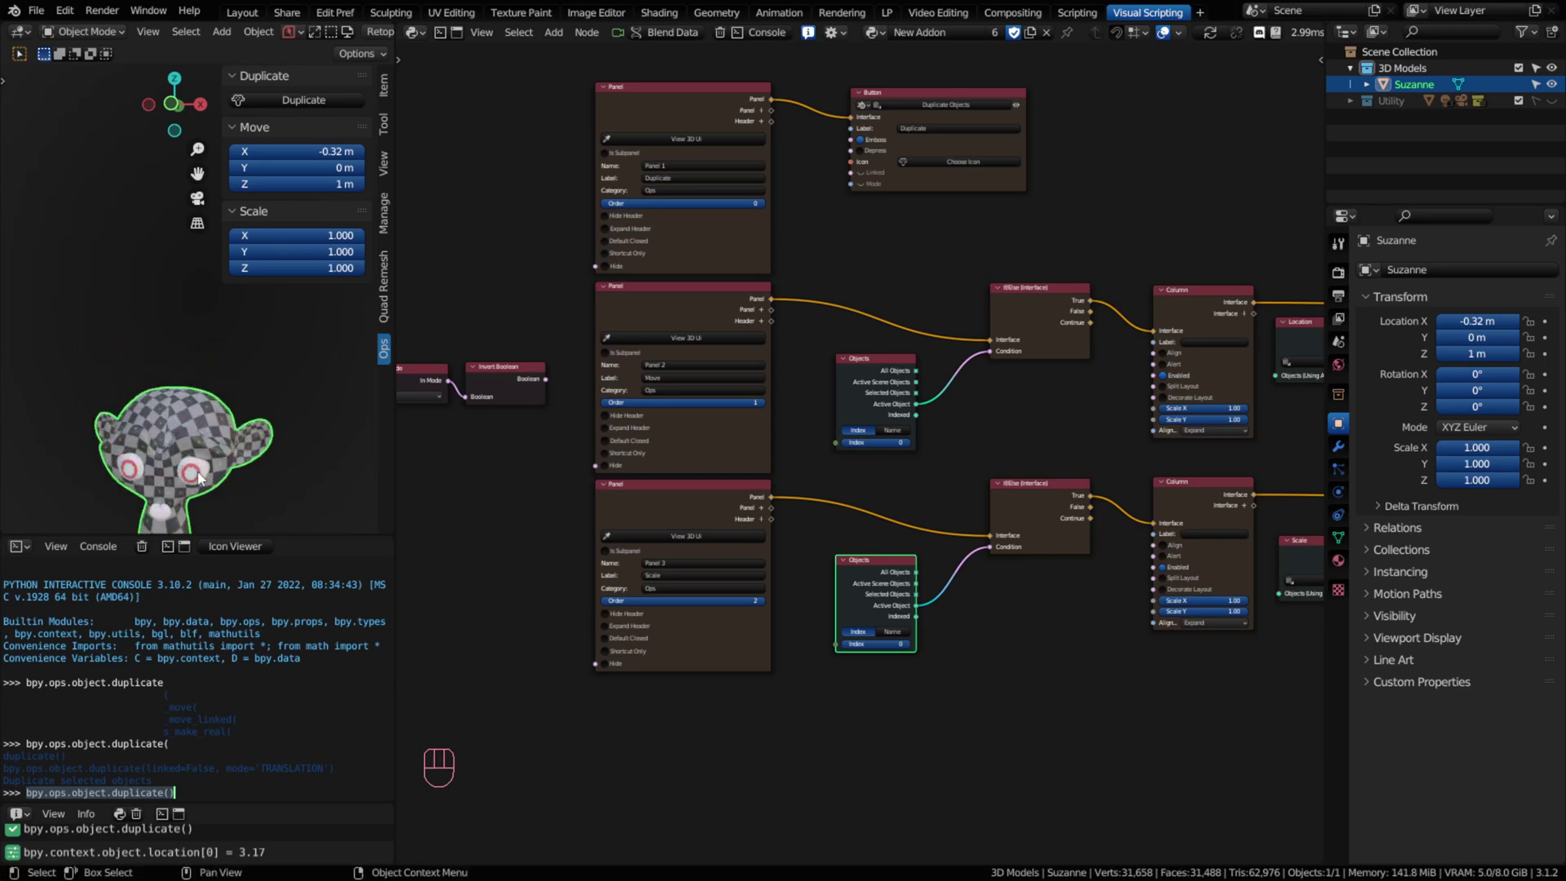
{"action": "middle_click", "coordinate": [185, 376]}
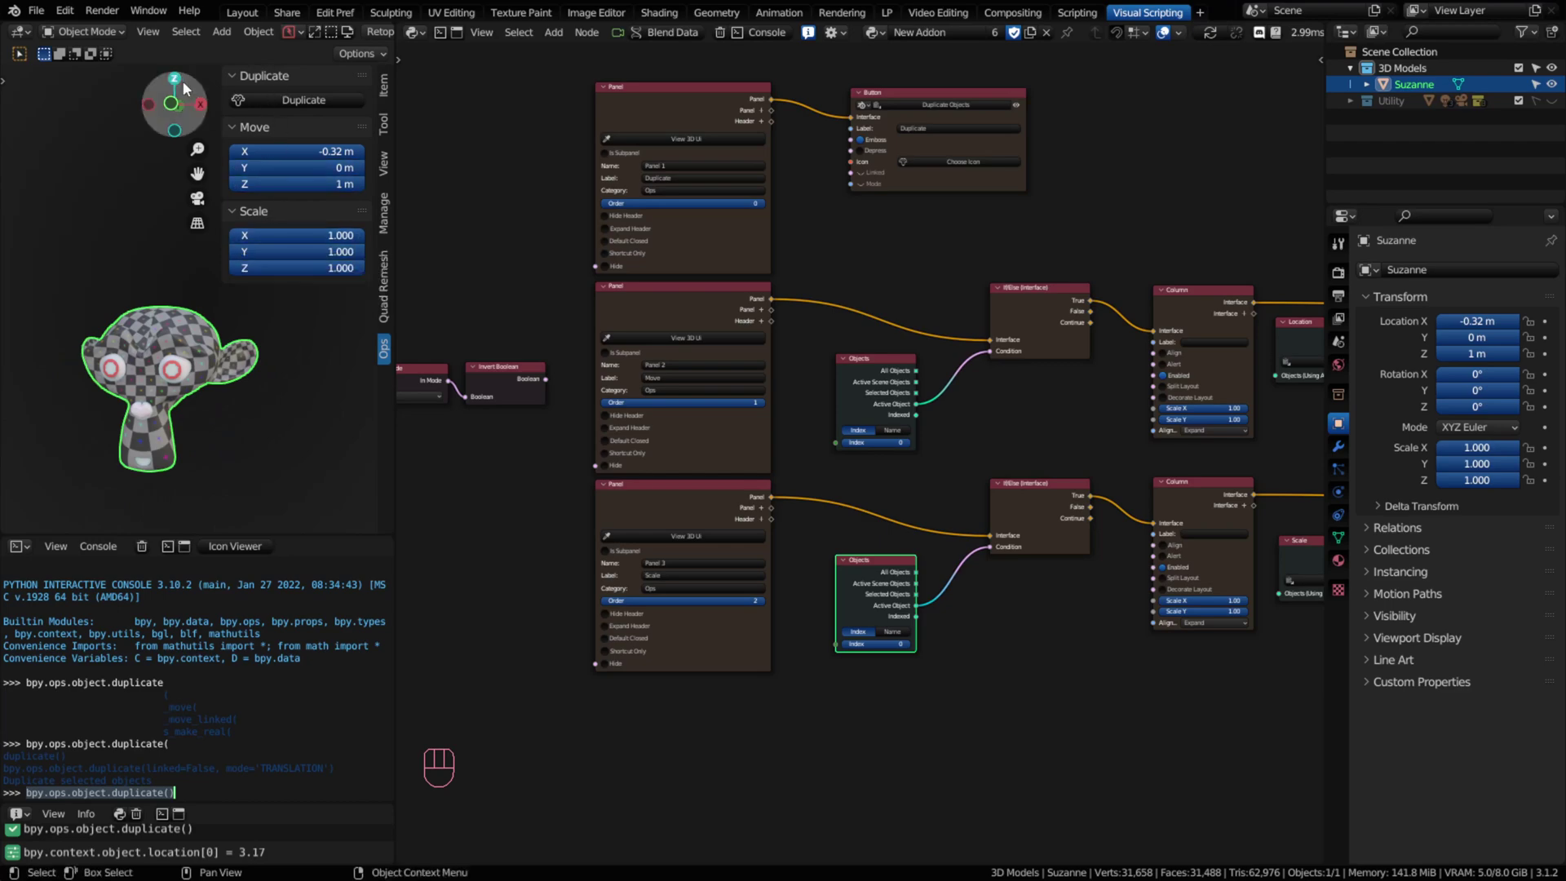
Step: Add an Invert Boolean node fed by In Mode (Object) and place the pair beside the panel nodes
{"action": "middle_click", "coordinate": [546, 370]}
{"action": "middle_click", "coordinate": [600, 496]}
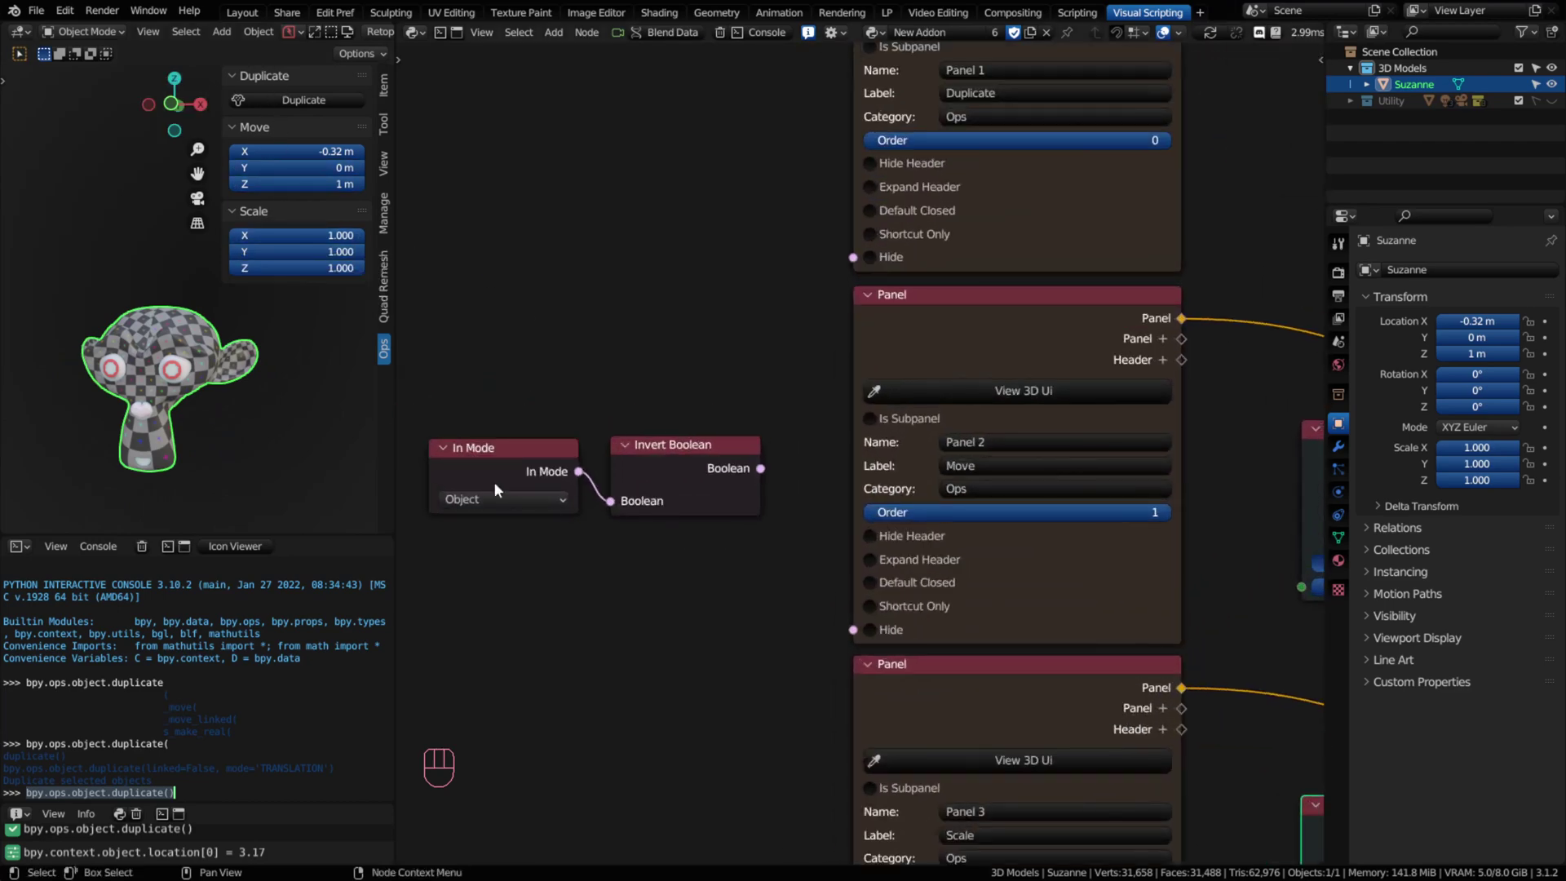
{"action": "middle_click", "coordinate": [576, 606]}
{"action": "left_click", "coordinate": [712, 452]}
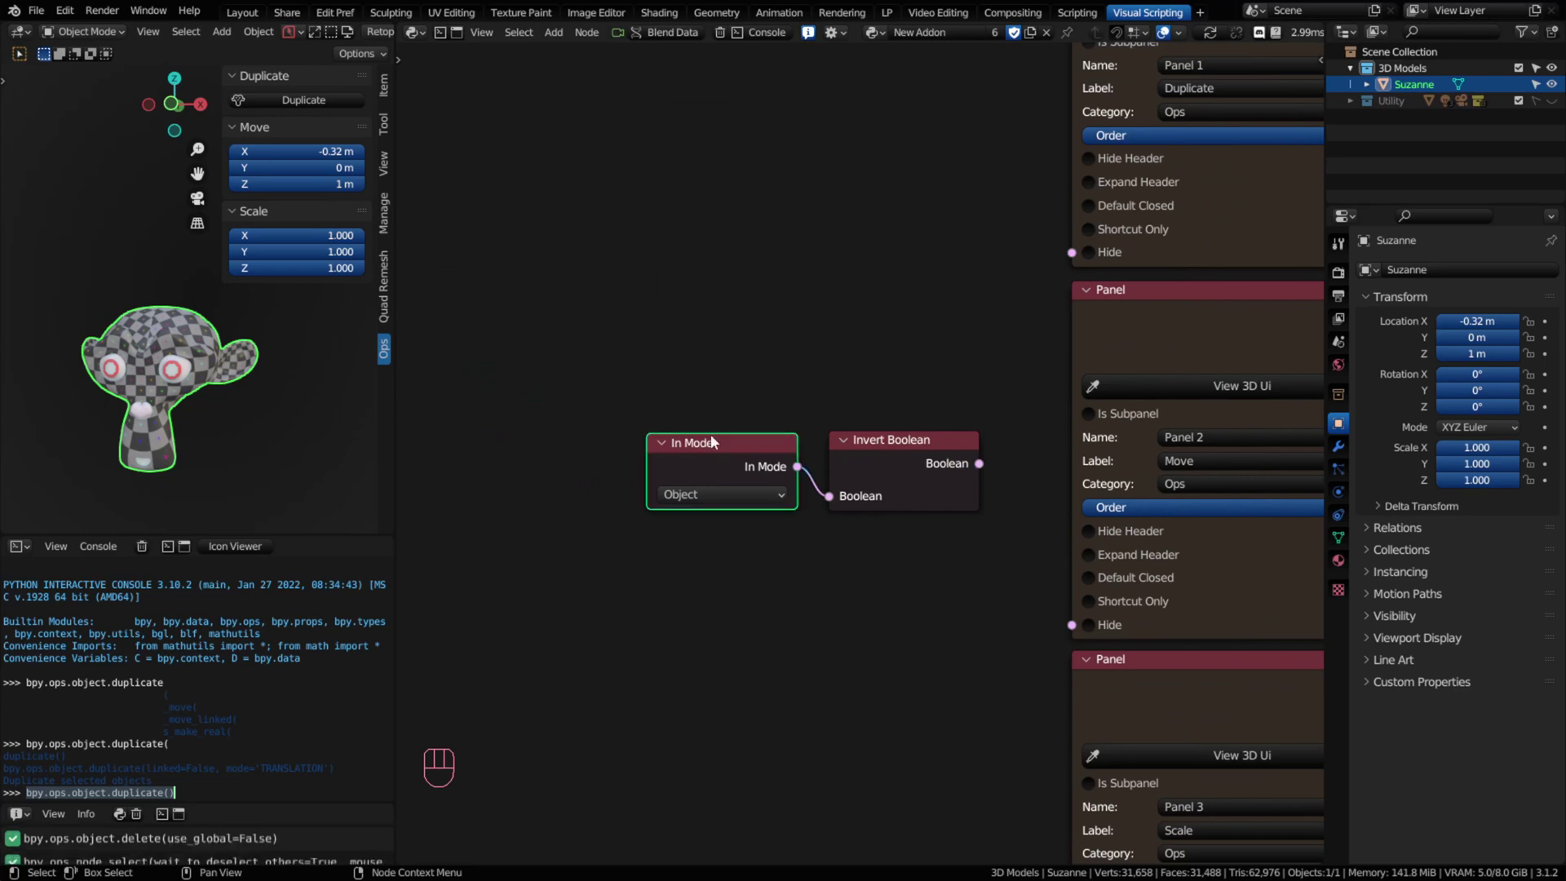
{"action": "left_click", "coordinate": [695, 312]}
{"action": "key", "text": "shift+a"}
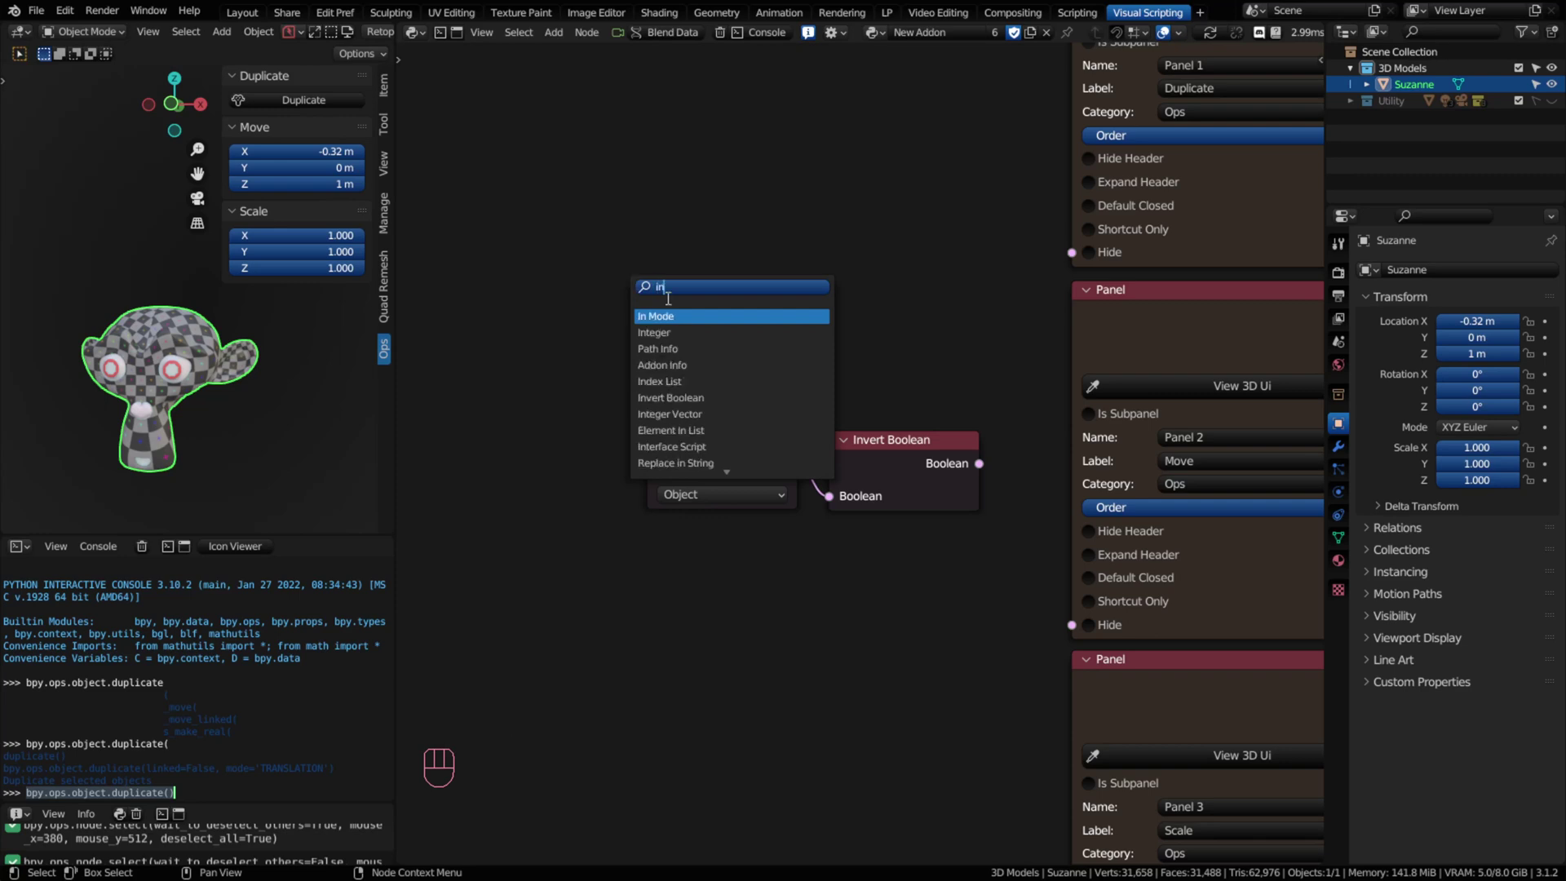
{"action": "left_click_drag", "start_coordinate": [667, 630], "coordinate": [667, 362]}
{"action": "key", "text": "x"}
{"action": "middle_click", "coordinate": [929, 576]}
{"action": "left_click", "coordinate": [667, 479]}
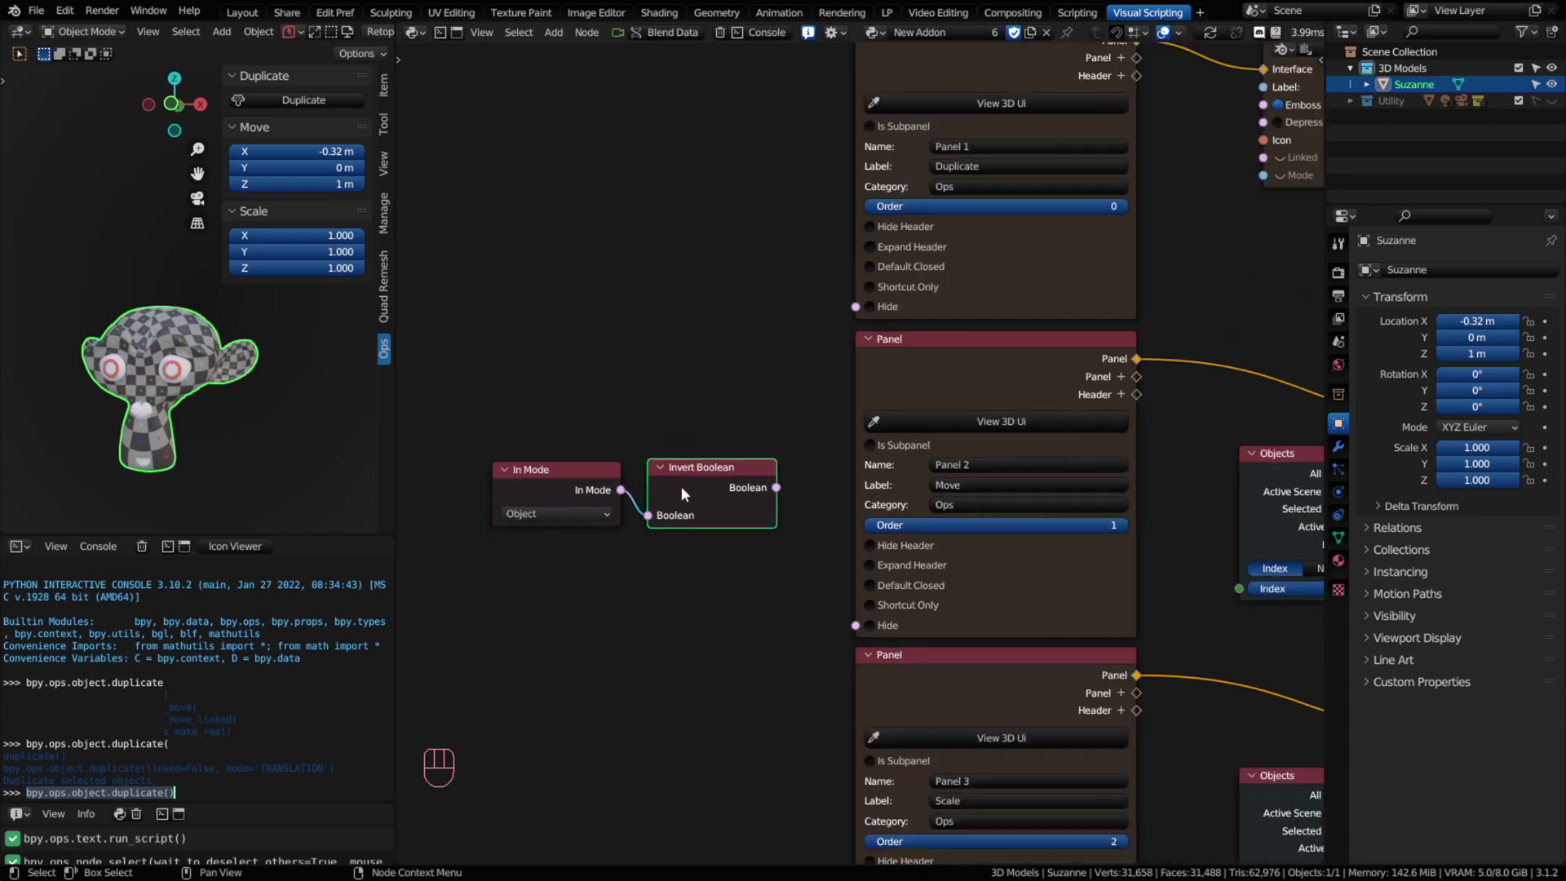
{"action": "left_click_drag", "start_coordinate": [757, 720], "coordinate": [723, 646]}
Step: Wire the inverted mode check into the Hide socket of the Duplicate, Move and Scale panel nodes
{"action": "left_click", "coordinate": [840, 243]}
{"action": "left_click", "coordinate": [840, 243]}
{"action": "left_click", "coordinate": [840, 243]}
{"action": "double_click", "coordinate": [840, 243]}
{"action": "left_click", "coordinate": [839, 246]}
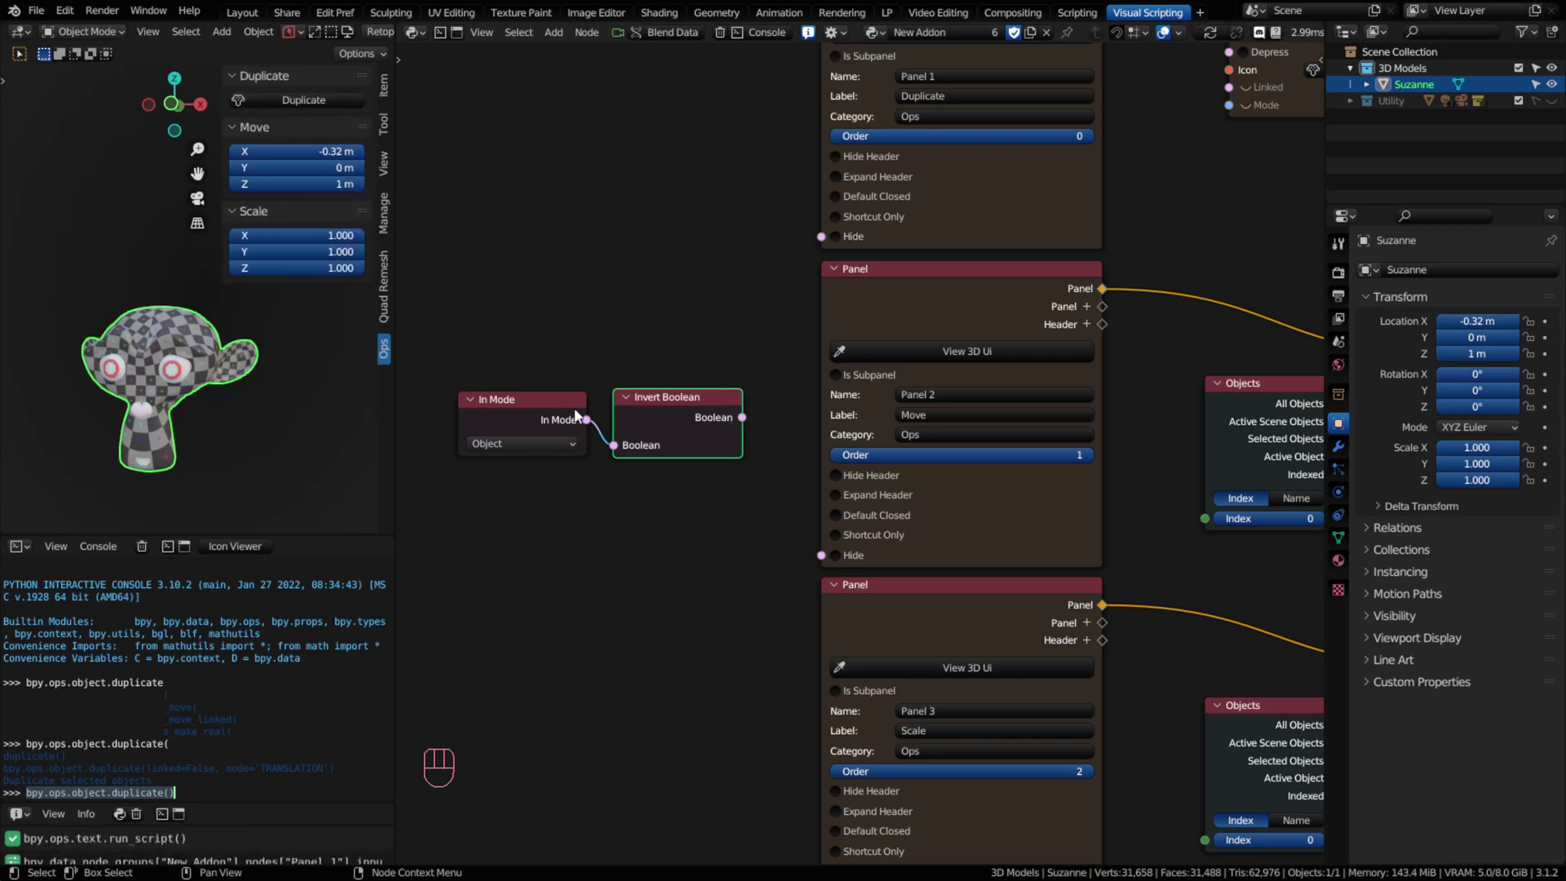
{"action": "left_click_drag", "start_coordinate": [542, 420], "coordinate": [504, 421]}
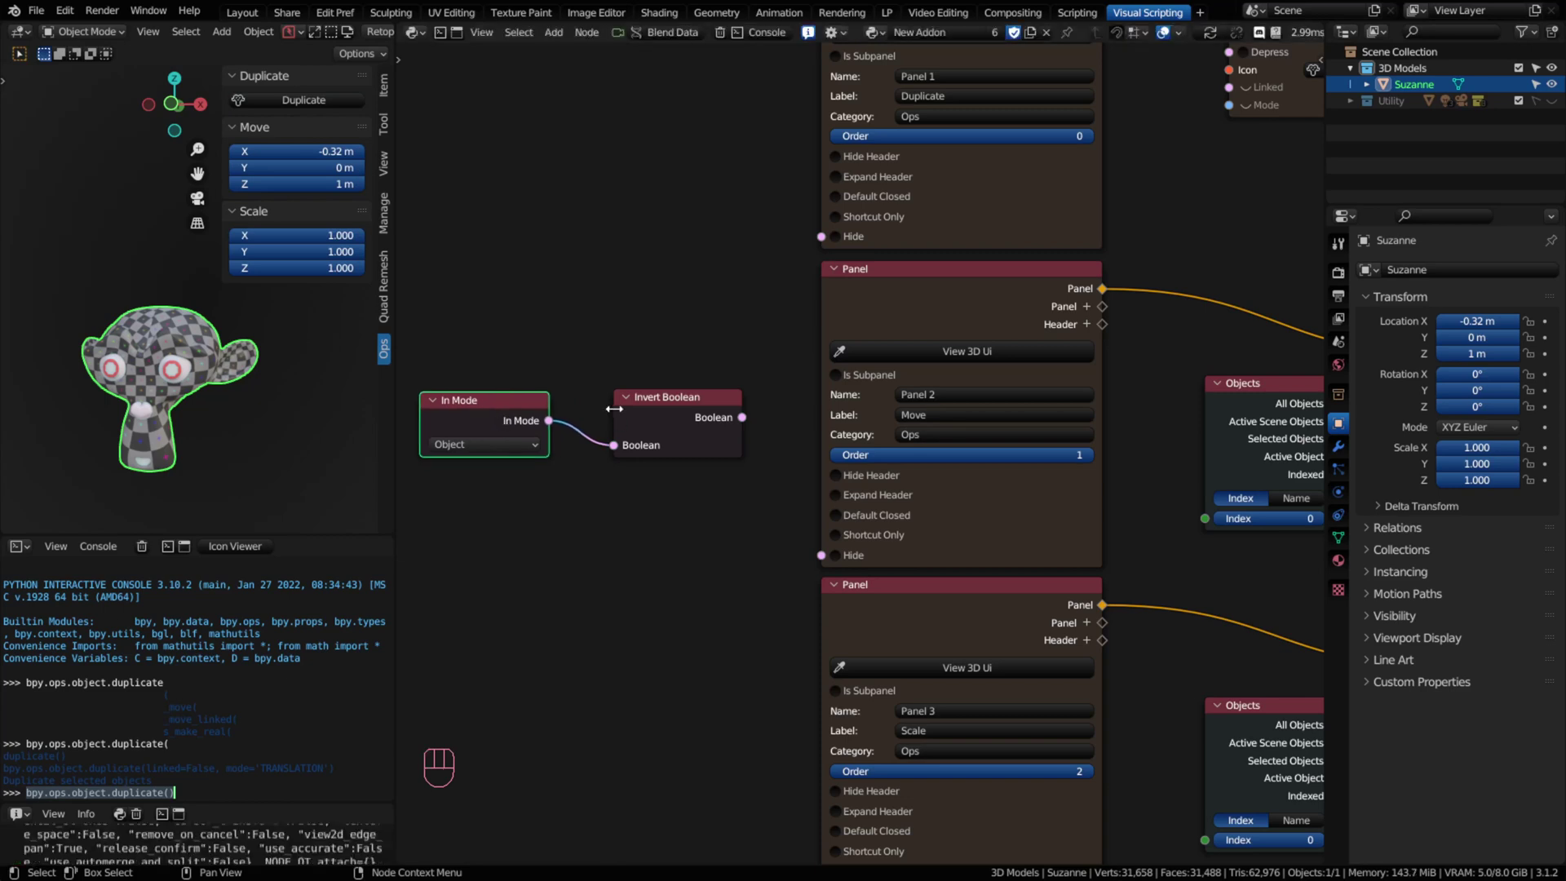
{"action": "left_click_drag", "start_coordinate": [662, 418], "coordinate": [639, 413]}
{"action": "left_click_drag", "start_coordinate": [707, 422], "coordinate": [818, 252]}
{"action": "left_click_drag", "start_coordinate": [710, 418], "coordinate": [726, 661]}
{"action": "middle_click", "coordinate": [709, 687]}
{"action": "left_click_drag", "start_coordinate": [660, 206], "coordinate": [765, 630]}
{"action": "middle_click", "coordinate": [551, 336]}
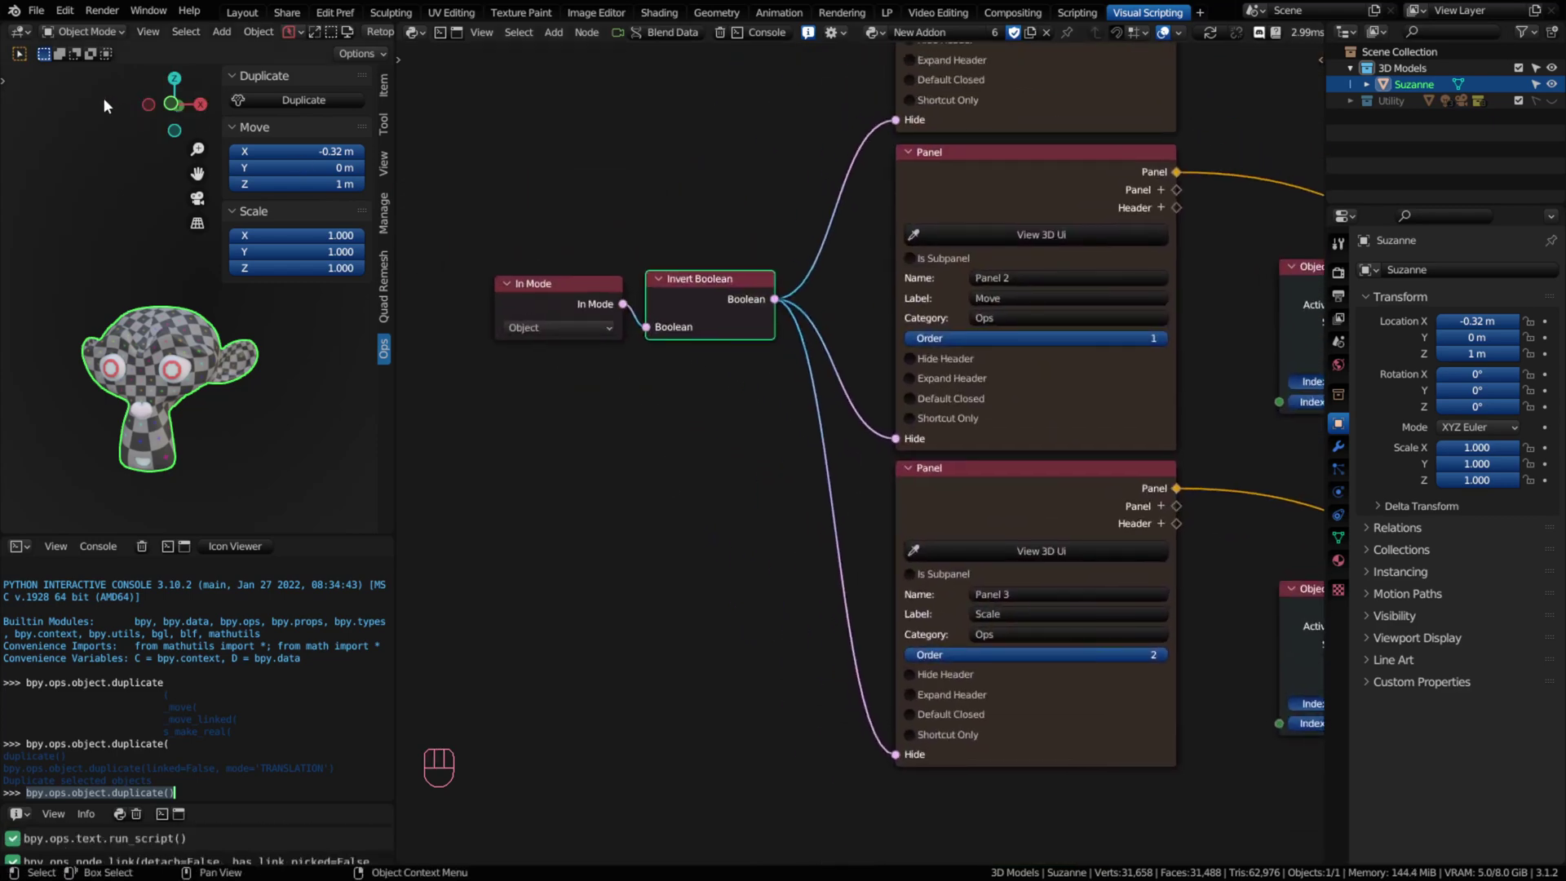
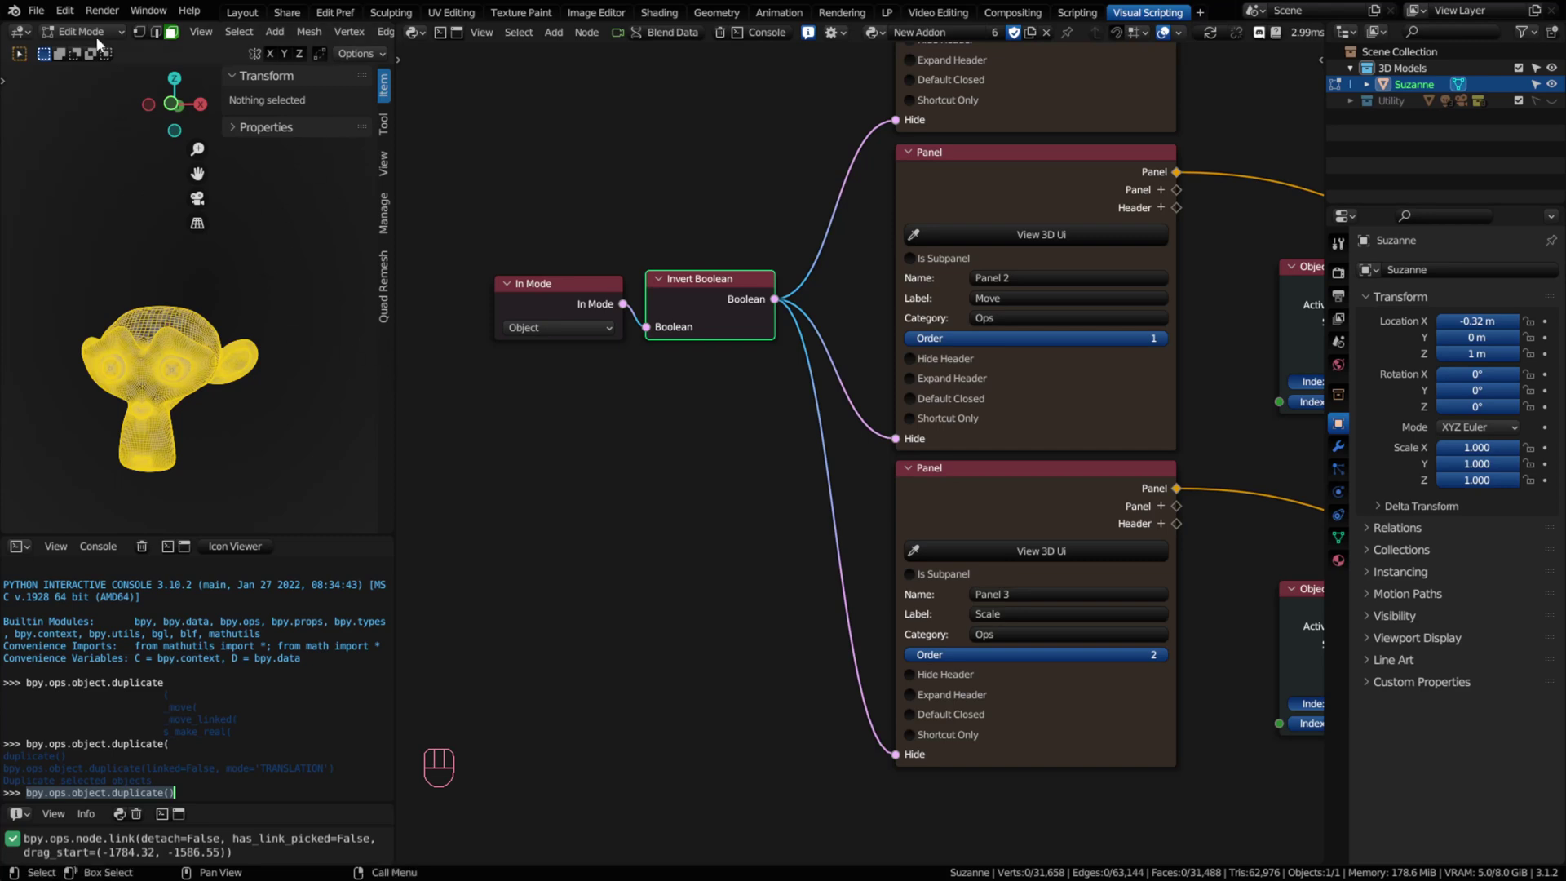
{"action": "left_click_drag", "start_coordinate": [100, 38], "coordinate": [98, 57]}
{"action": "middle_click", "coordinate": [753, 483]}
{"action": "middle_click", "coordinate": [827, 481]}
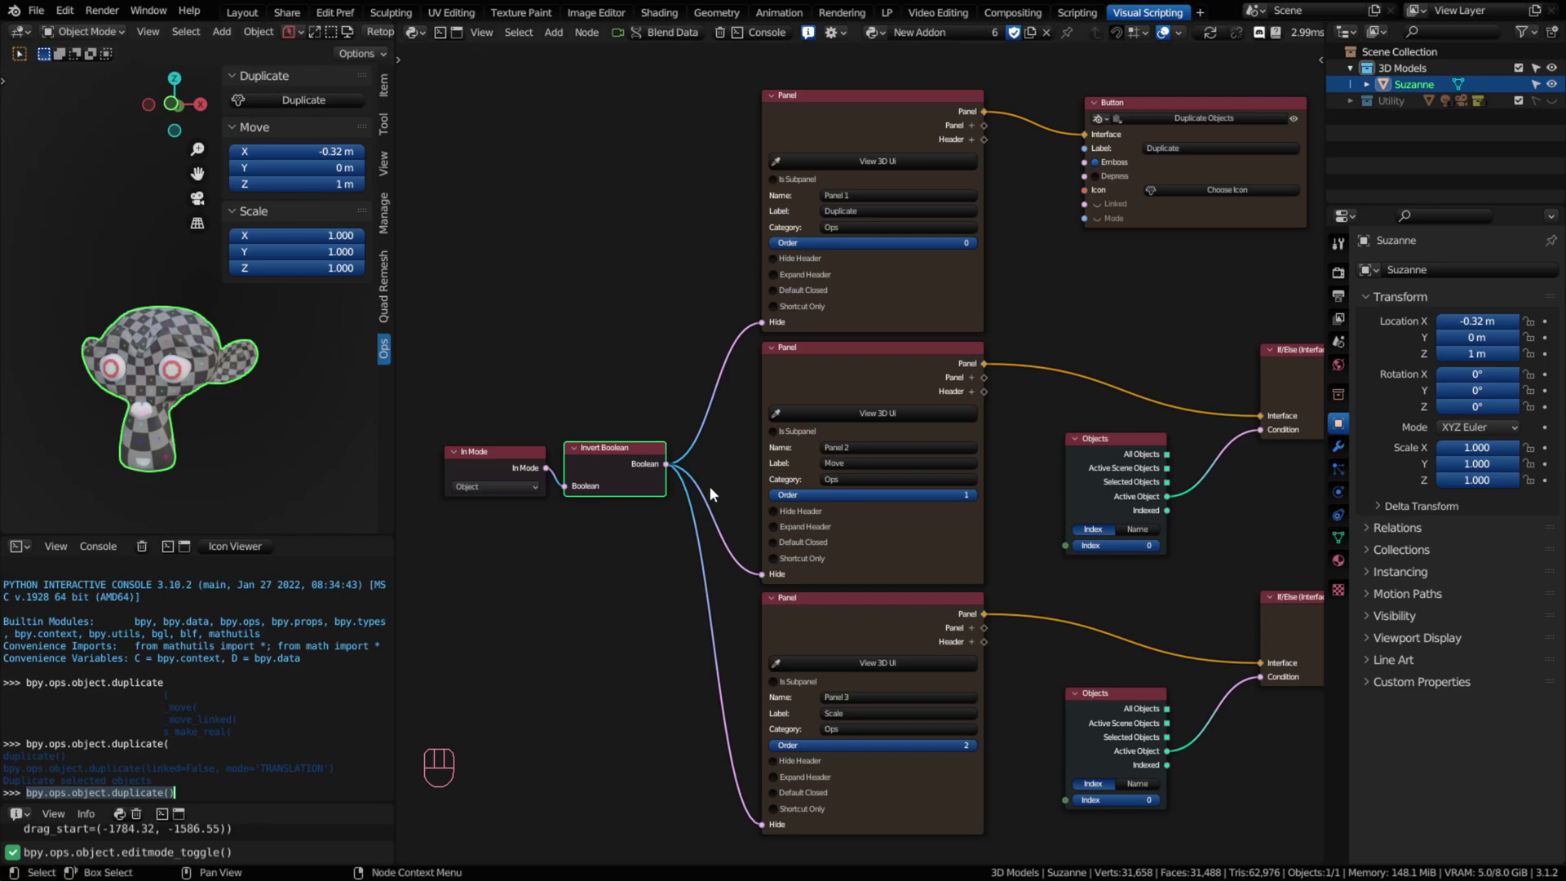
Step: Tick Is Subpanel on Panel 2 and Panel 3 and parent both to New Addon > Panel 1
{"action": "left_click_drag", "start_coordinate": [720, 576], "coordinate": [662, 450]}
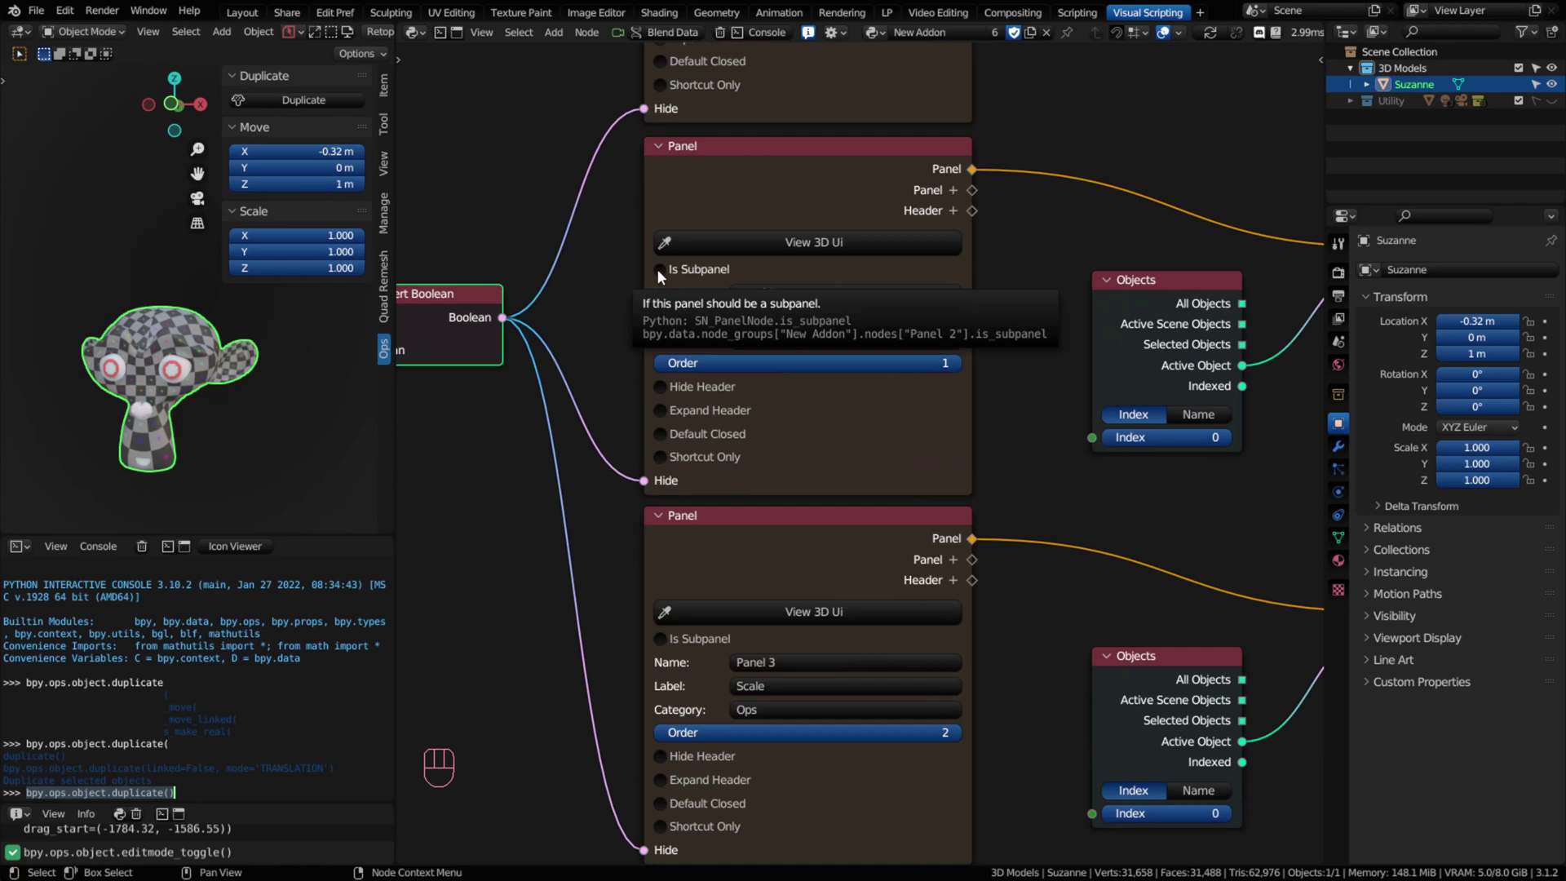
{"action": "left_click", "coordinate": [664, 276]}
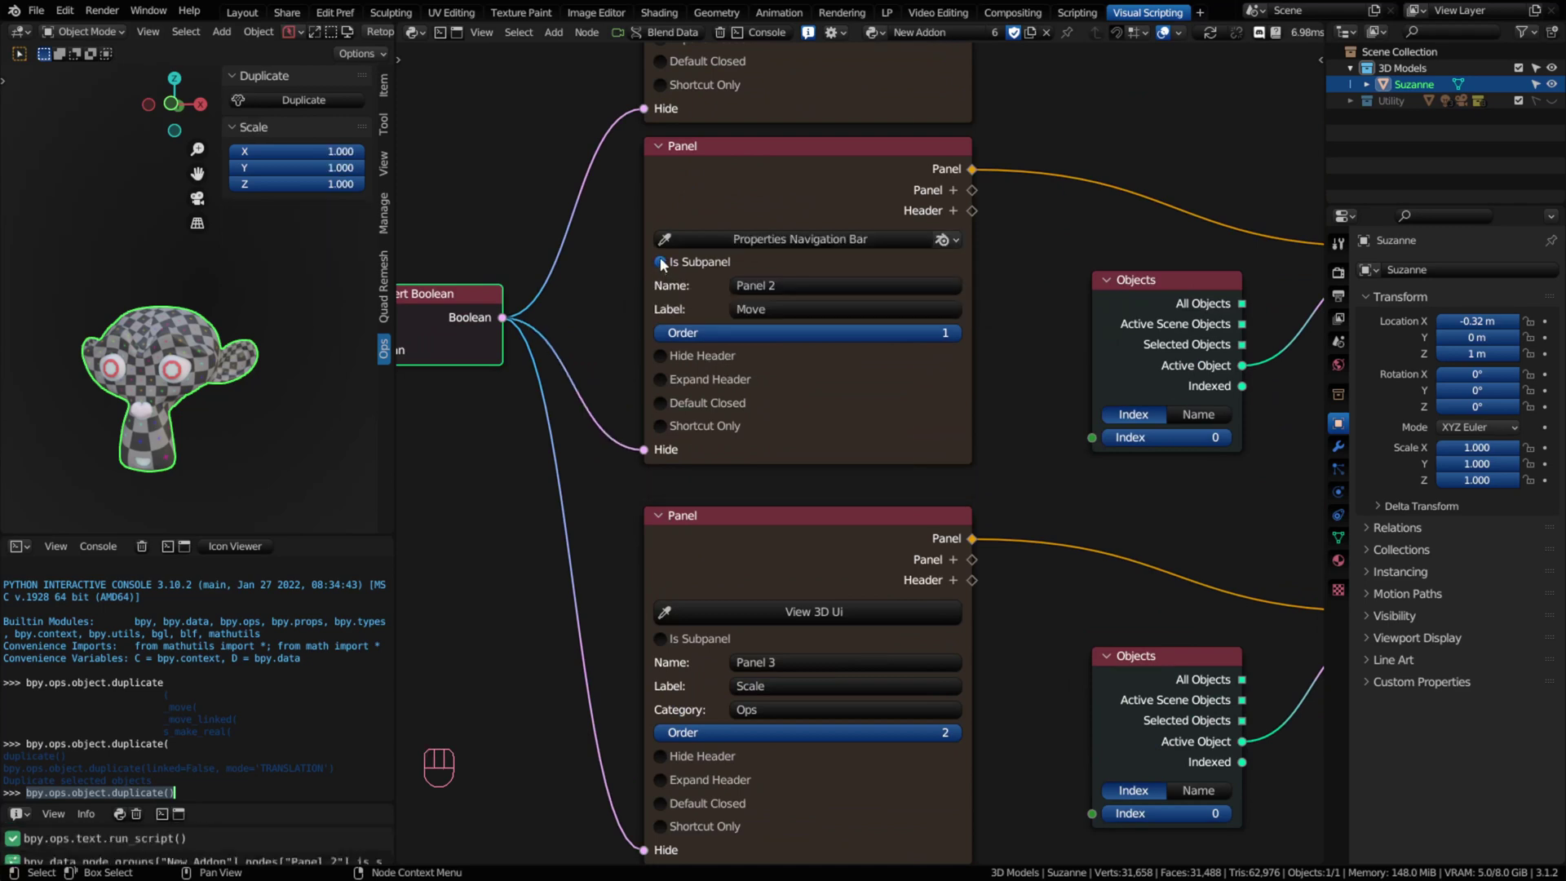
{"action": "left_click", "coordinate": [671, 640]}
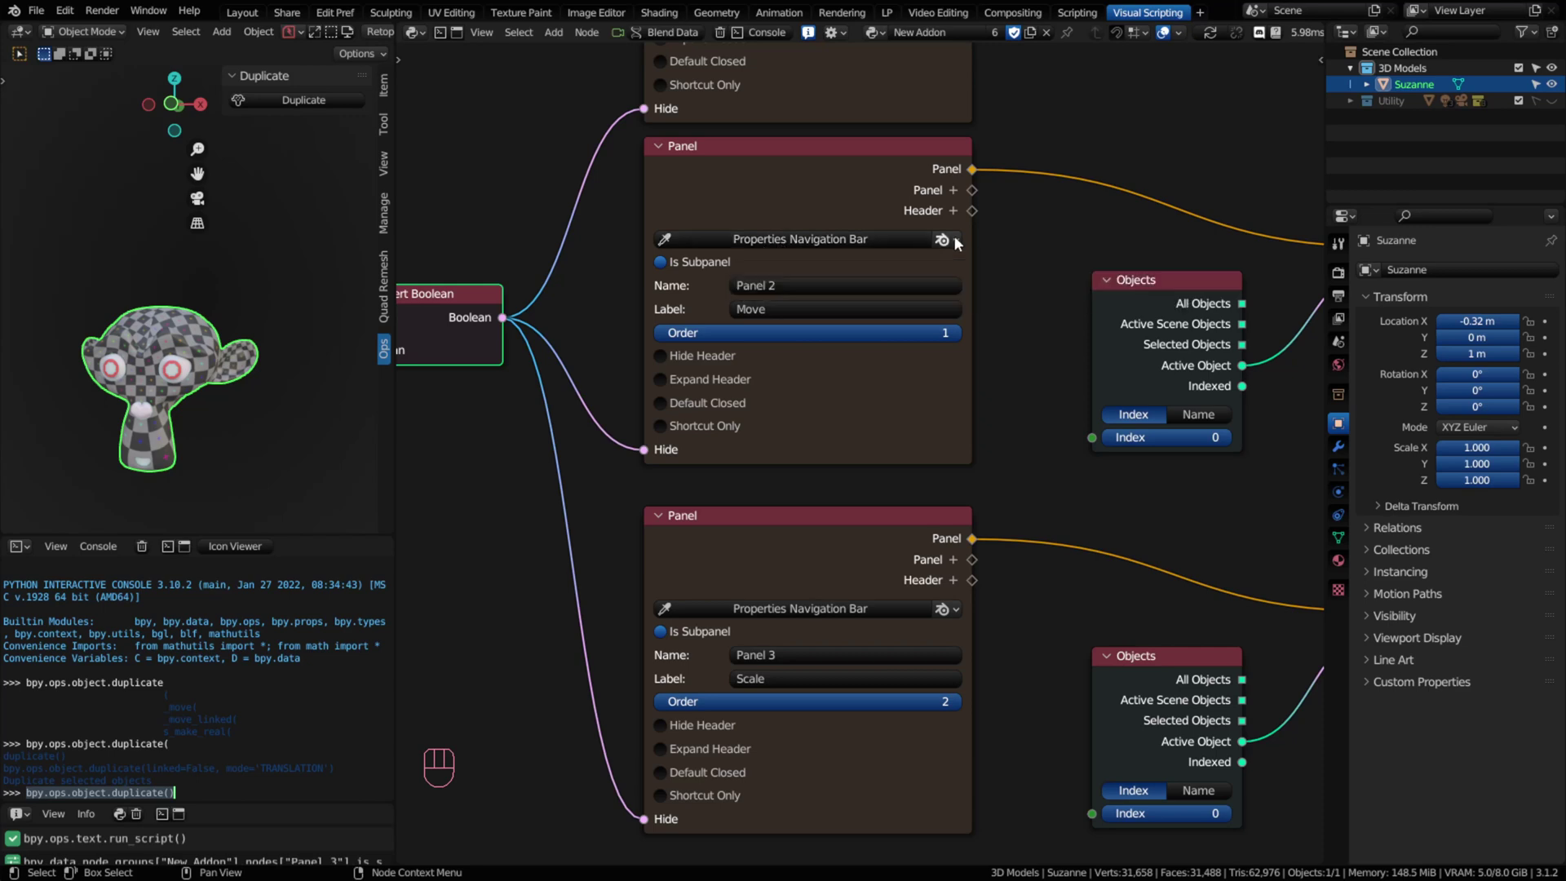
{"action": "left_click_drag", "start_coordinate": [960, 246], "coordinate": [964, 287]}
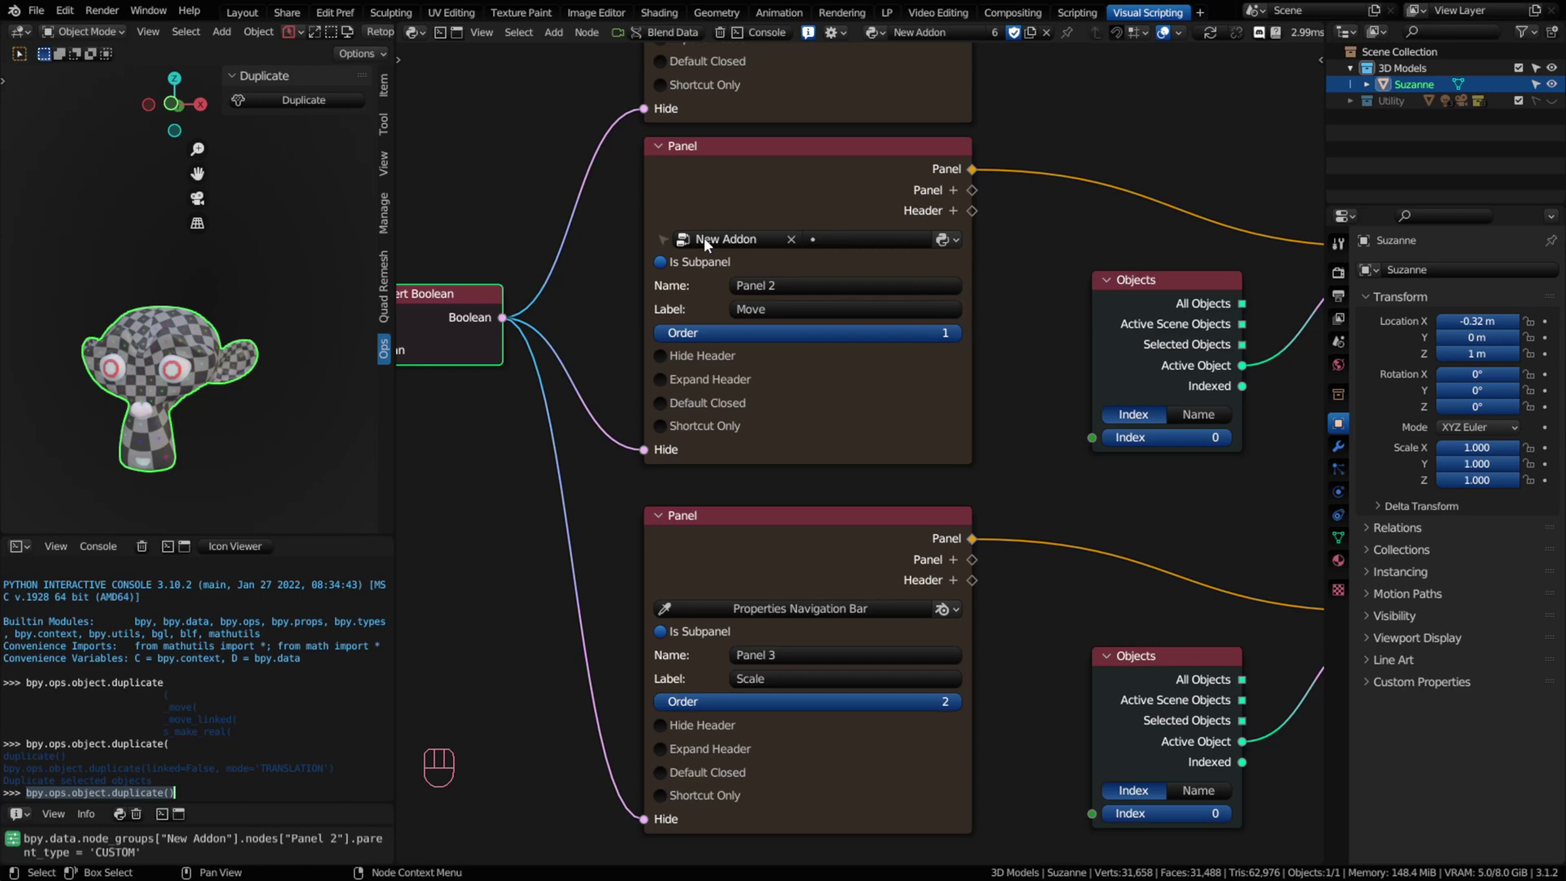
{"action": "left_click_drag", "start_coordinate": [740, 243], "coordinate": [925, 78]}
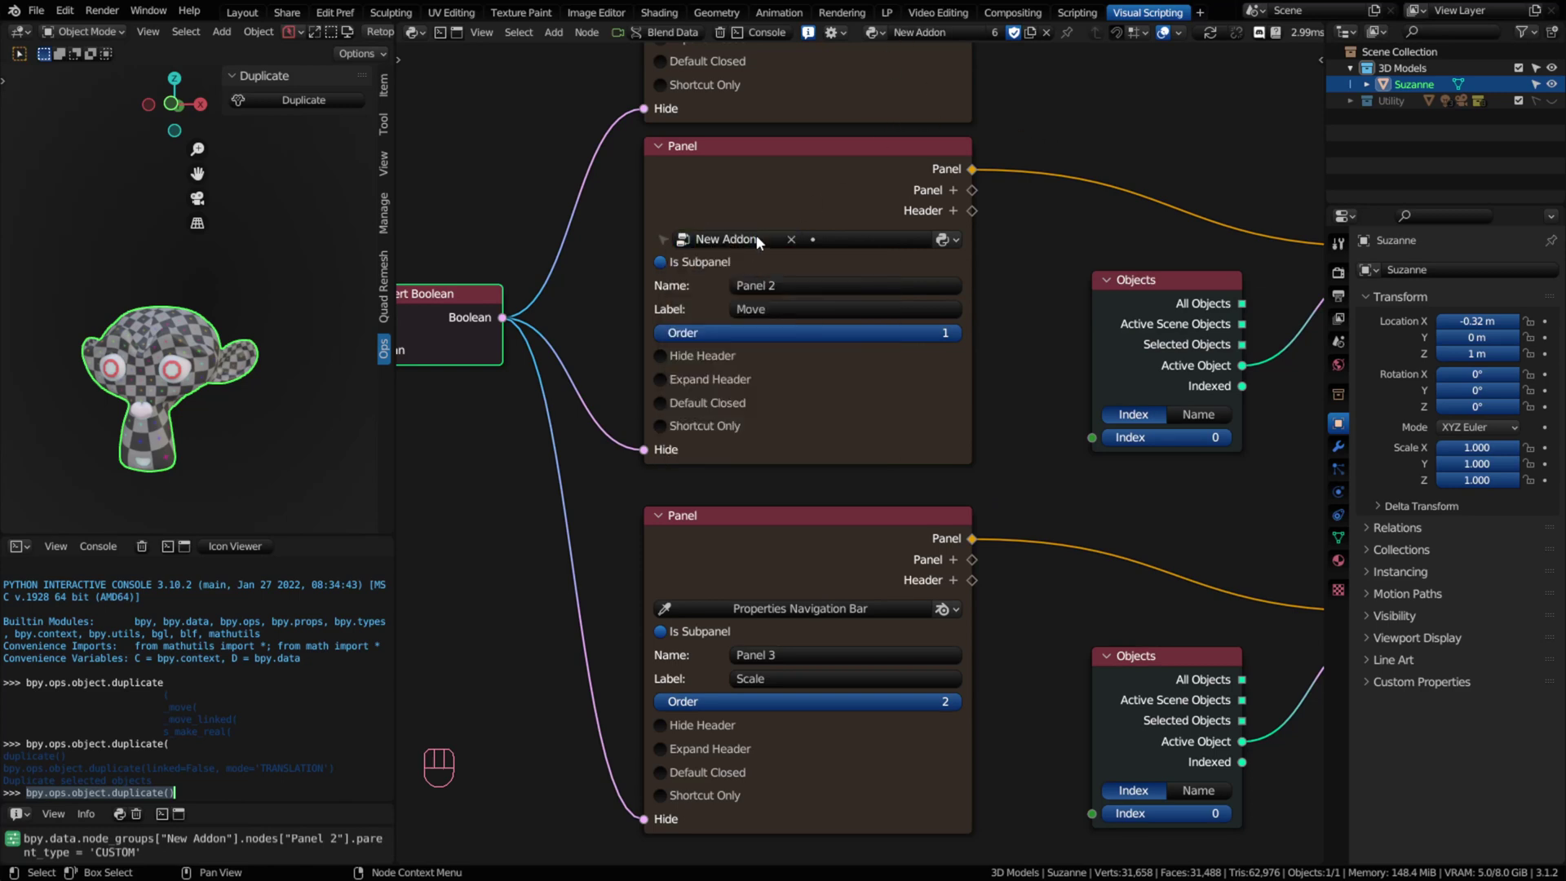
{"action": "left_click_drag", "start_coordinate": [870, 237], "coordinate": [832, 278]}
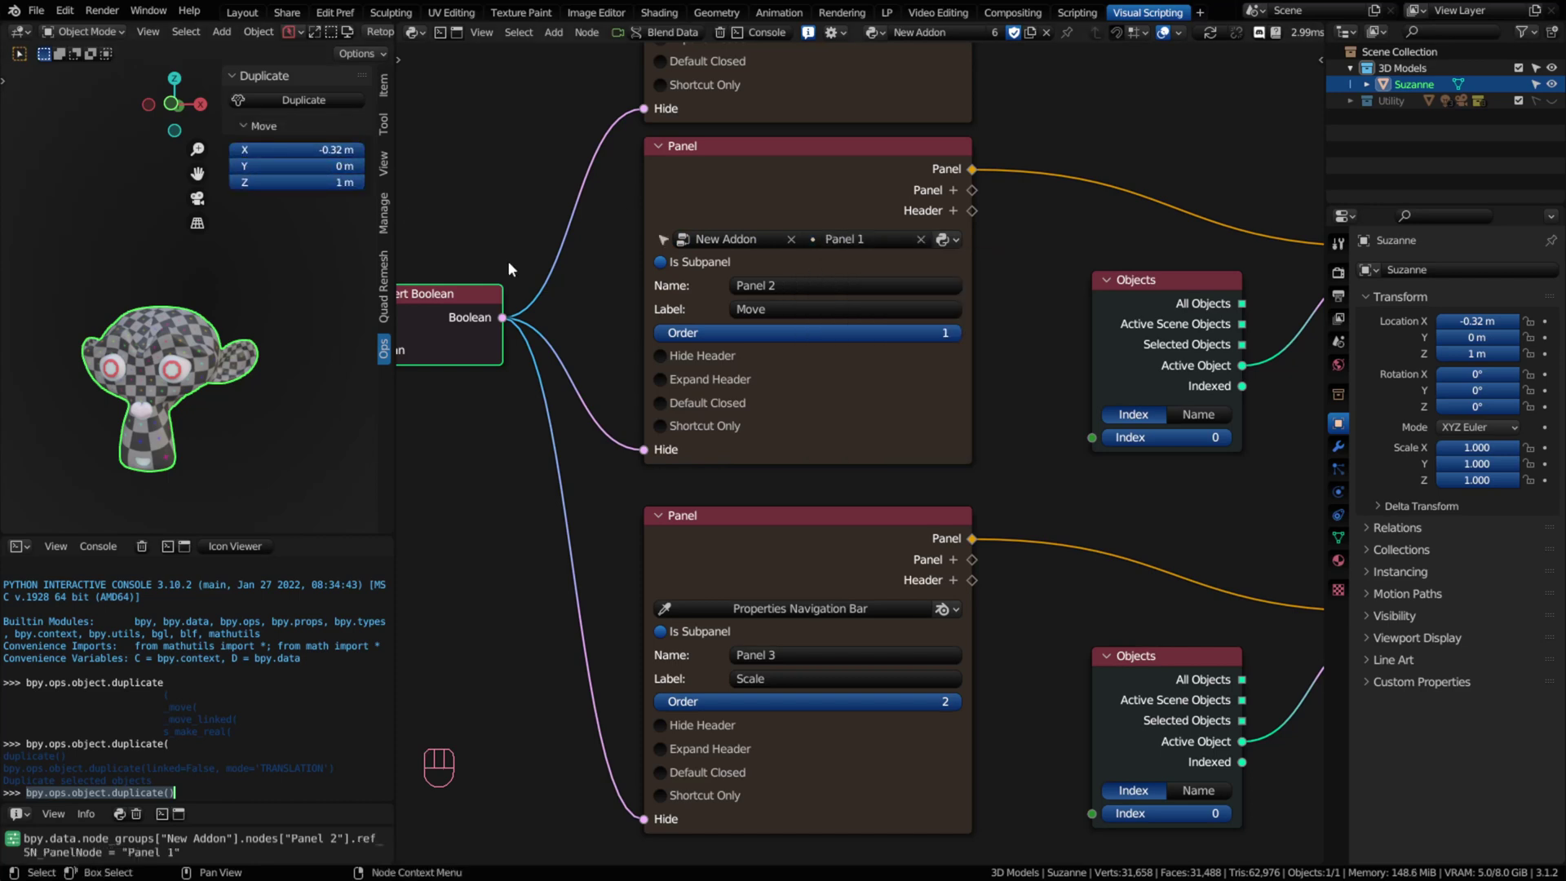
{"action": "left_click_drag", "start_coordinate": [954, 612], "coordinate": [964, 654]}
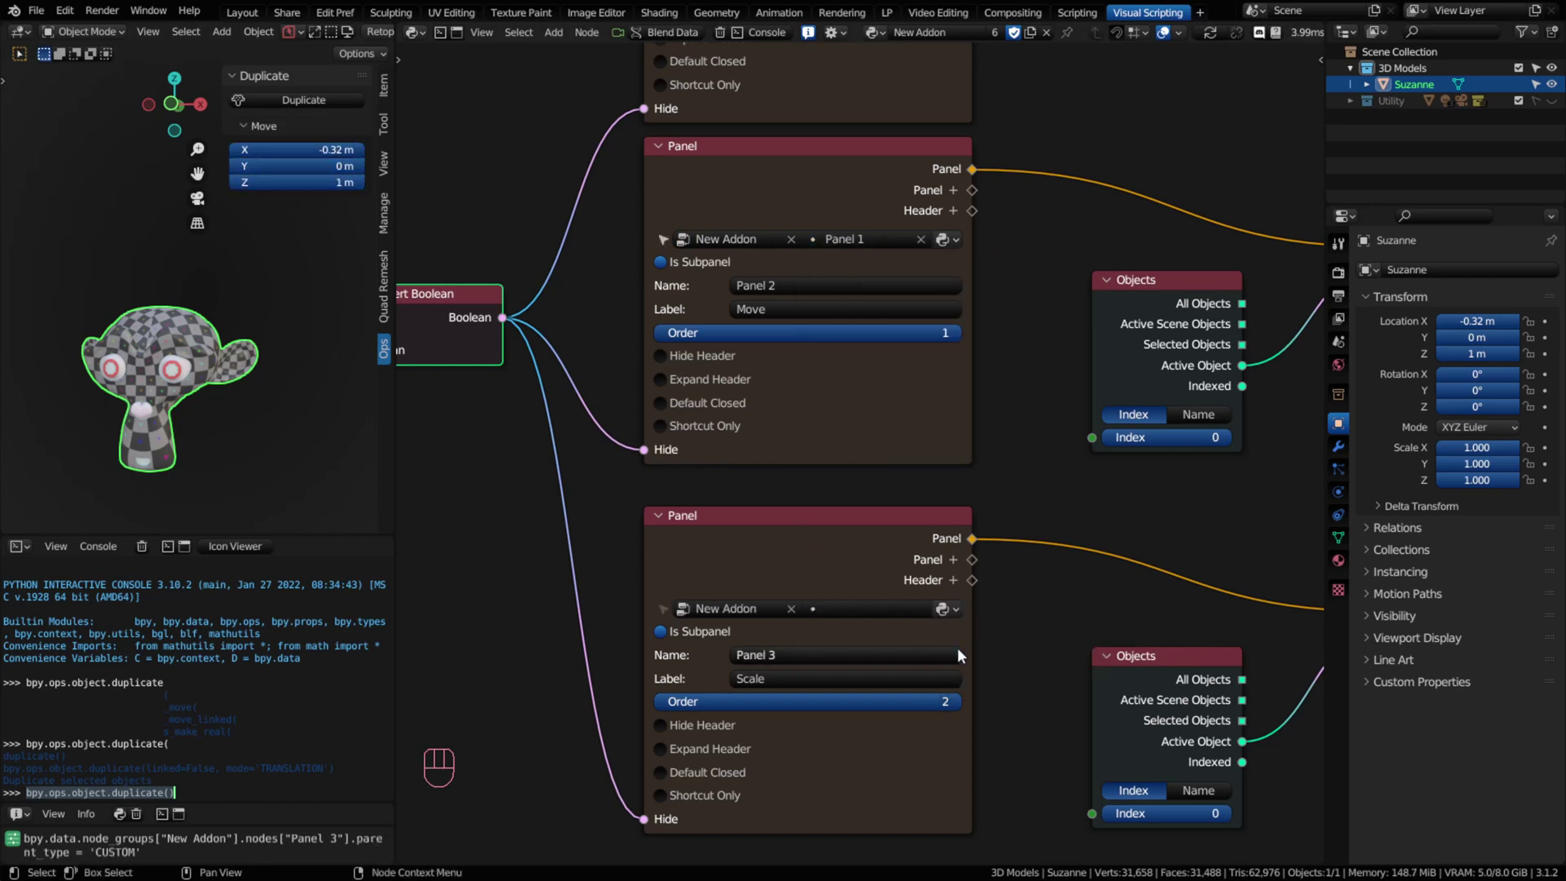
{"action": "left_click_drag", "start_coordinate": [841, 614], "coordinate": [840, 651]}
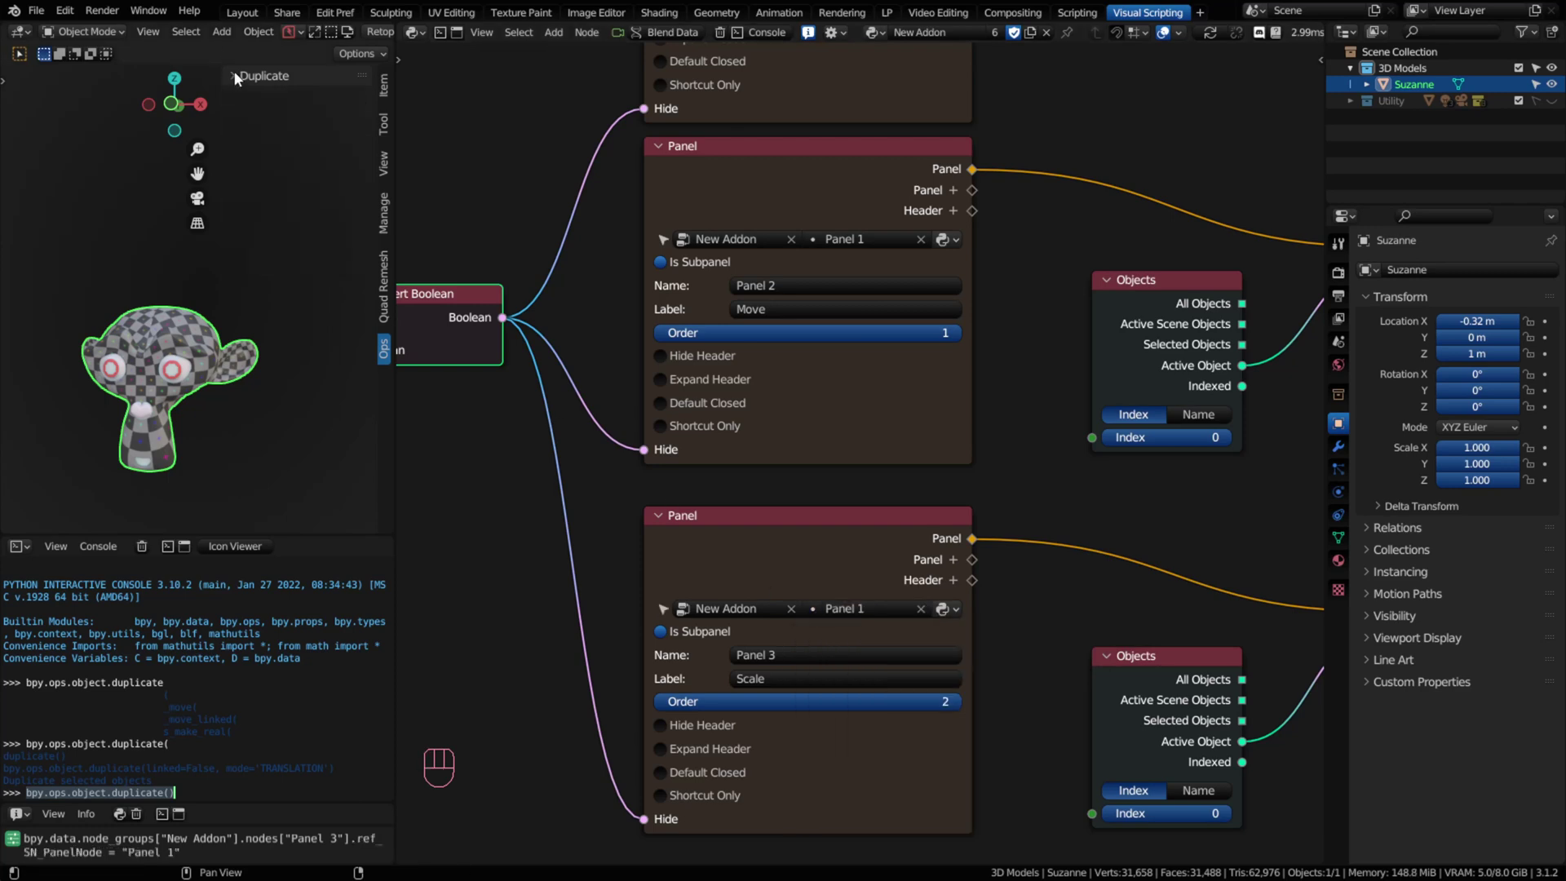
Step: Expand the Duplicate panel in the Ops tab and fold its nested Move and Scale subpanels
{"action": "left_click", "coordinate": [239, 79]}
{"action": "double_click", "coordinate": [240, 80]}
{"action": "double_click", "coordinate": [241, 79]}
{"action": "left_click", "coordinate": [247, 131]}
{"action": "left_click", "coordinate": [252, 151]}
{"action": "left_click", "coordinate": [252, 148]}
{"action": "left_click", "coordinate": [256, 128]}
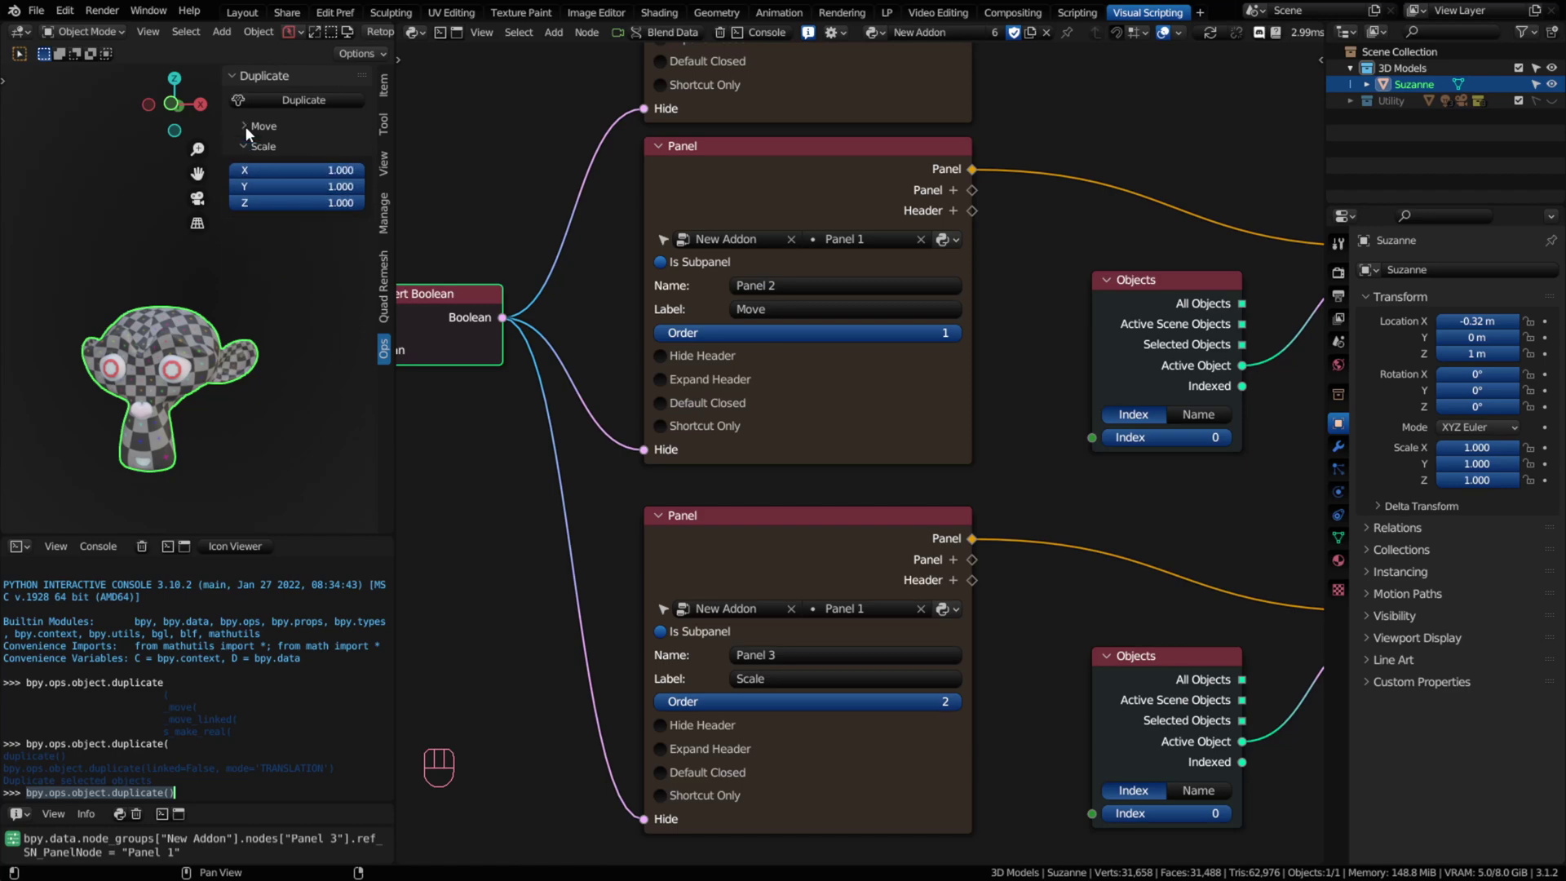
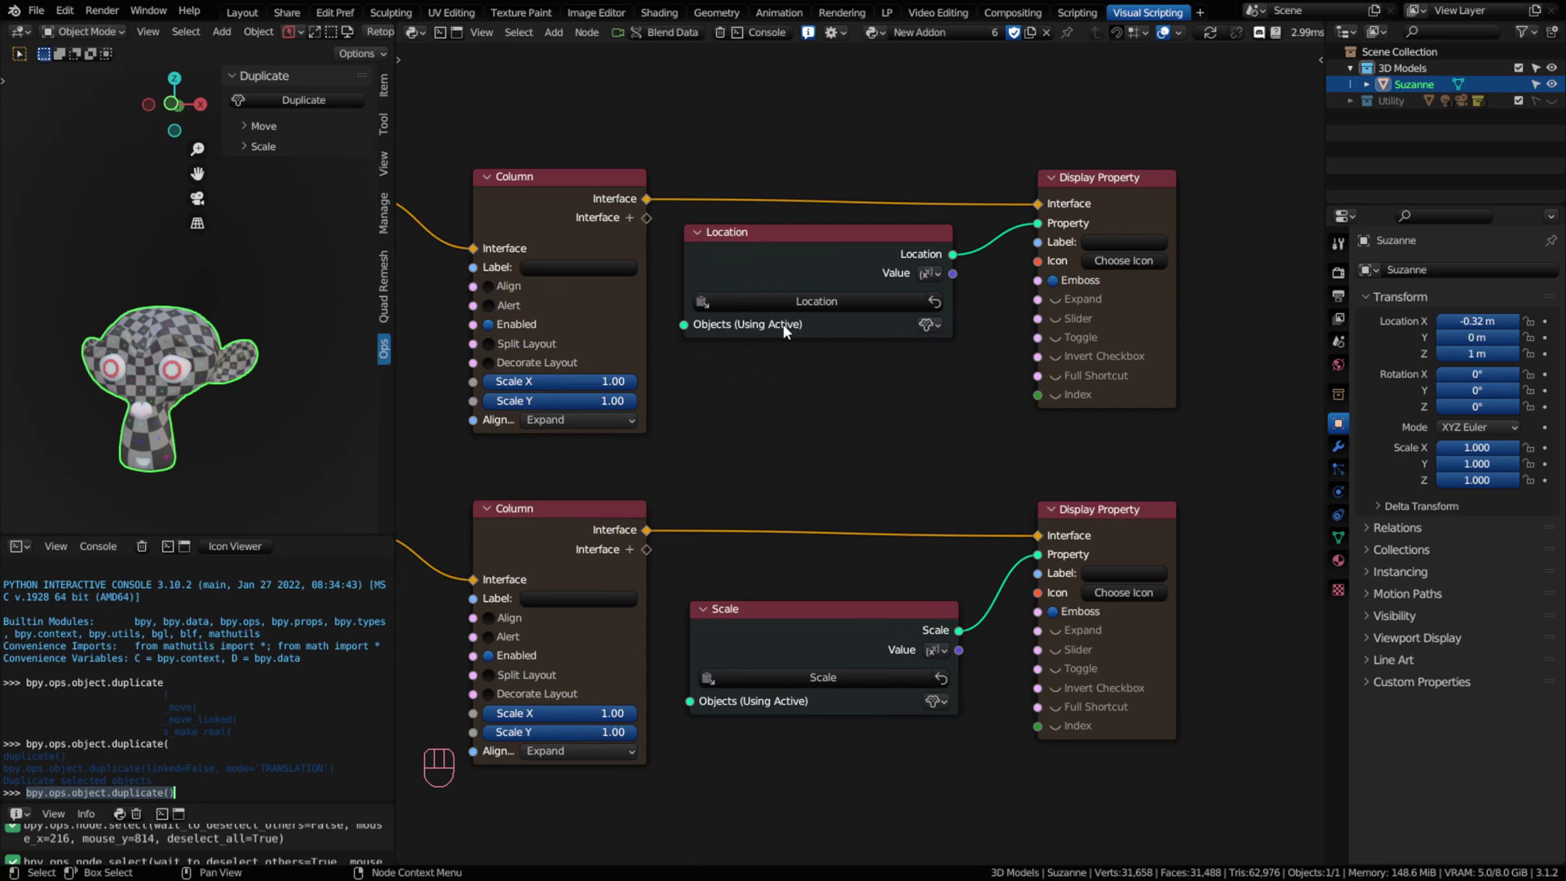
Step: Look over the Column, Location and Scale nodes, then collapse the Duplicate panel in the Ops tab
{"action": "left_click_drag", "start_coordinate": [947, 706], "coordinate": [1012, 619]}
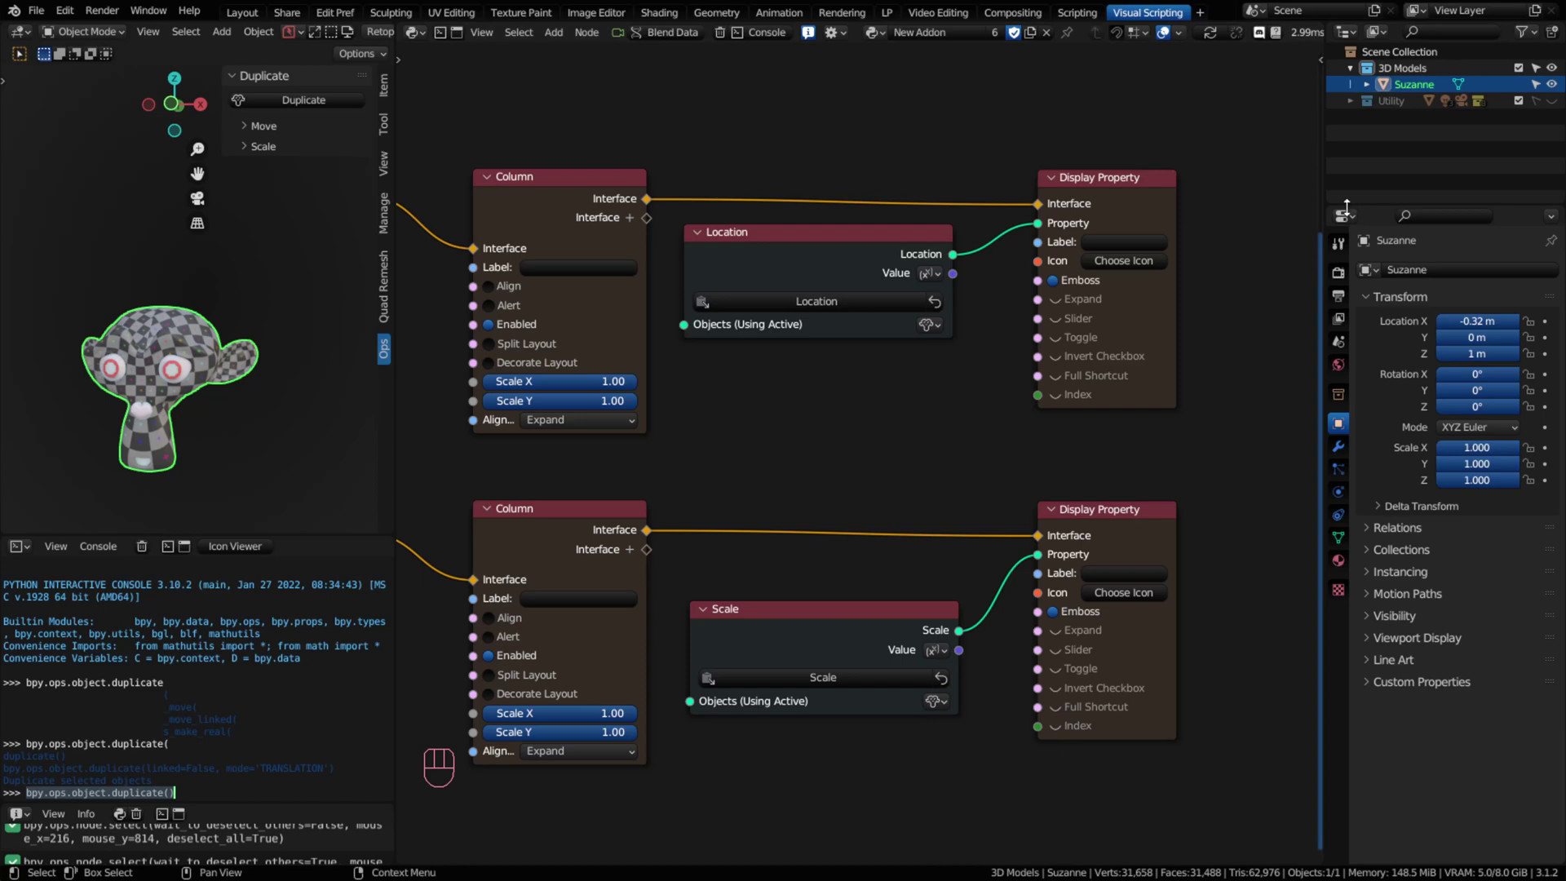
{"action": "middle_click", "coordinate": [517, 483]}
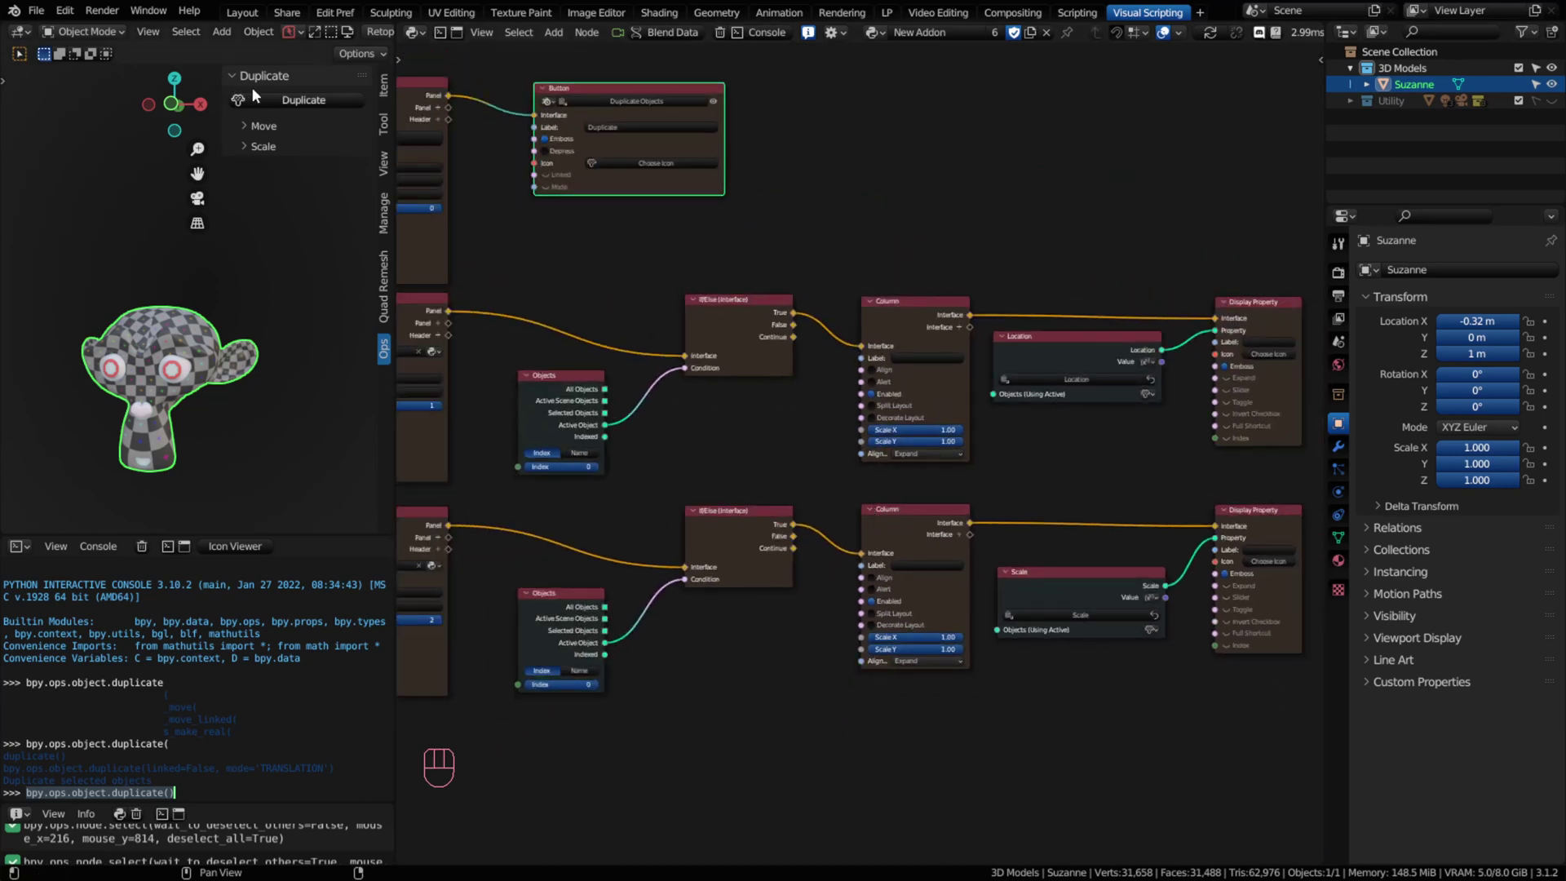
{"action": "middle_click", "coordinate": [556, 502]}
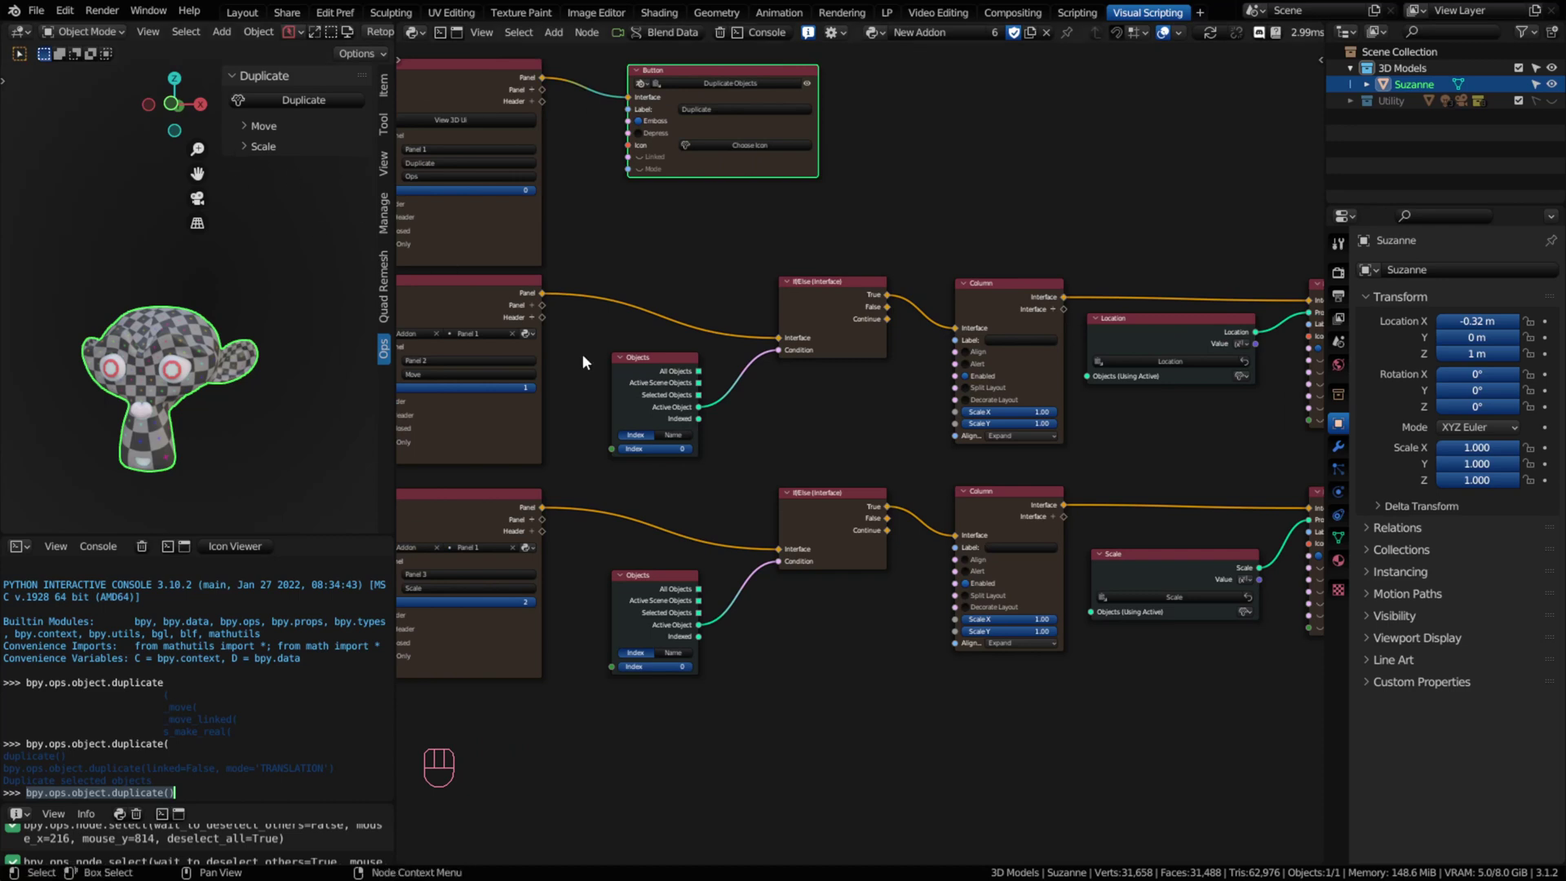
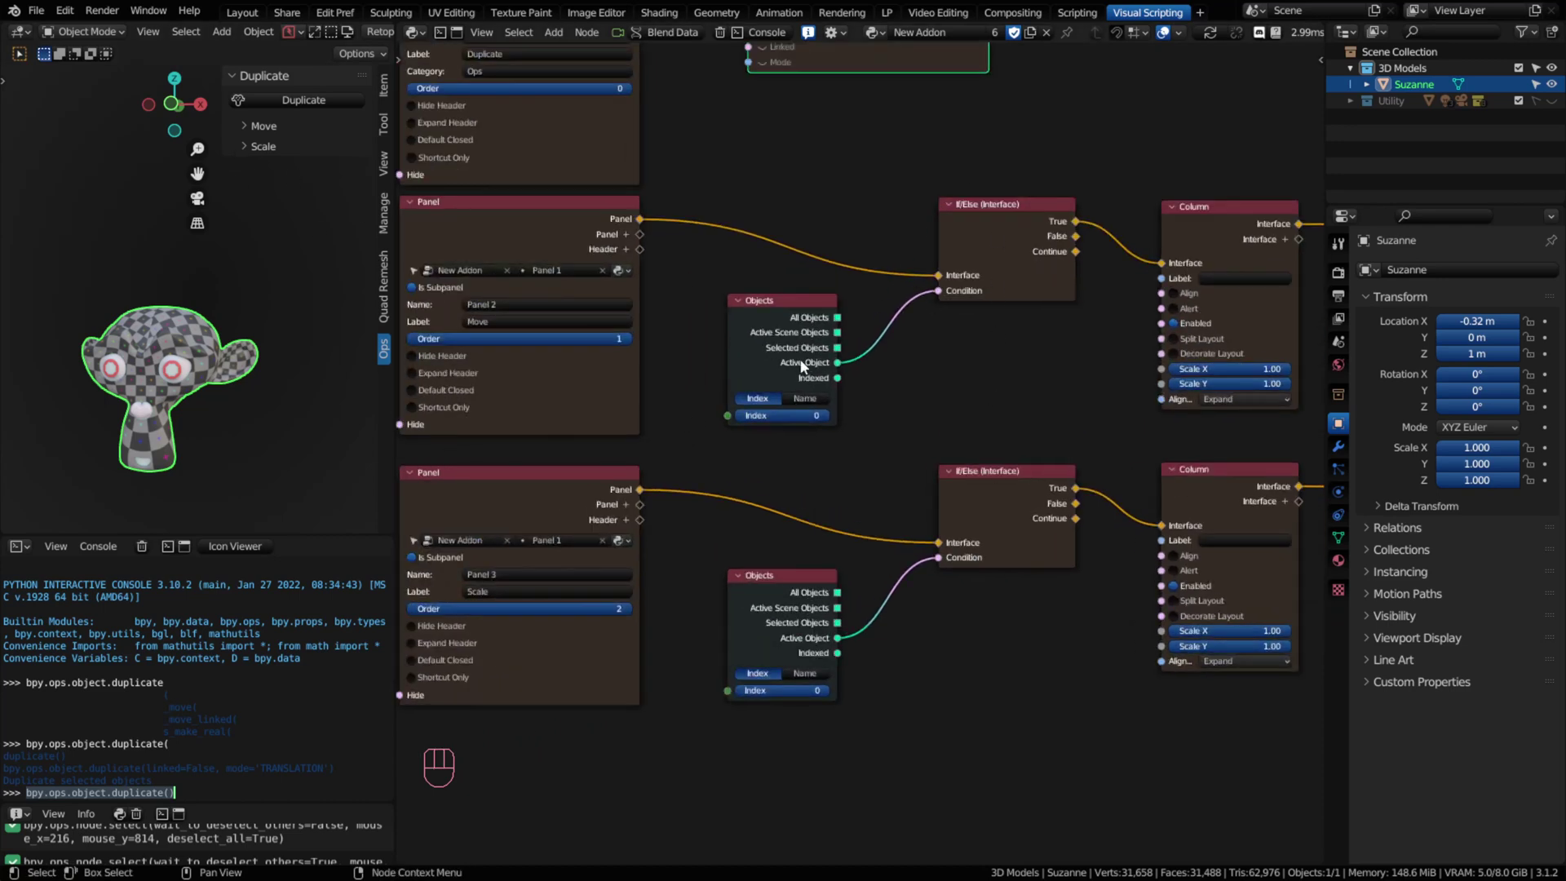
{"action": "middle_click", "coordinate": [1109, 511]}
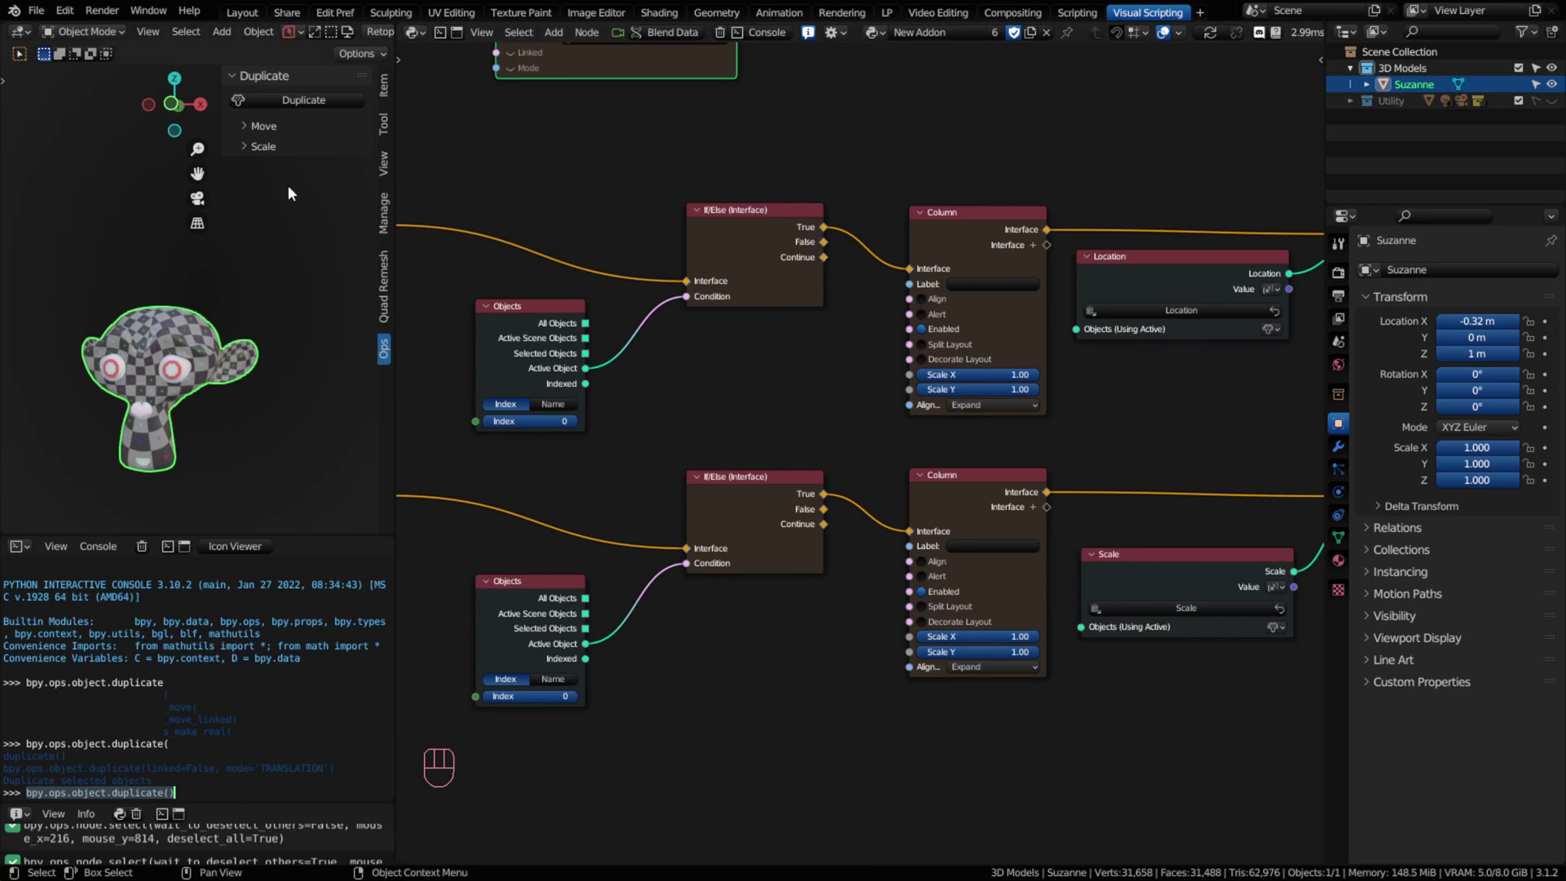
{"action": "left_click", "coordinate": [235, 75]}
{"action": "middle_click", "coordinate": [616, 360]}
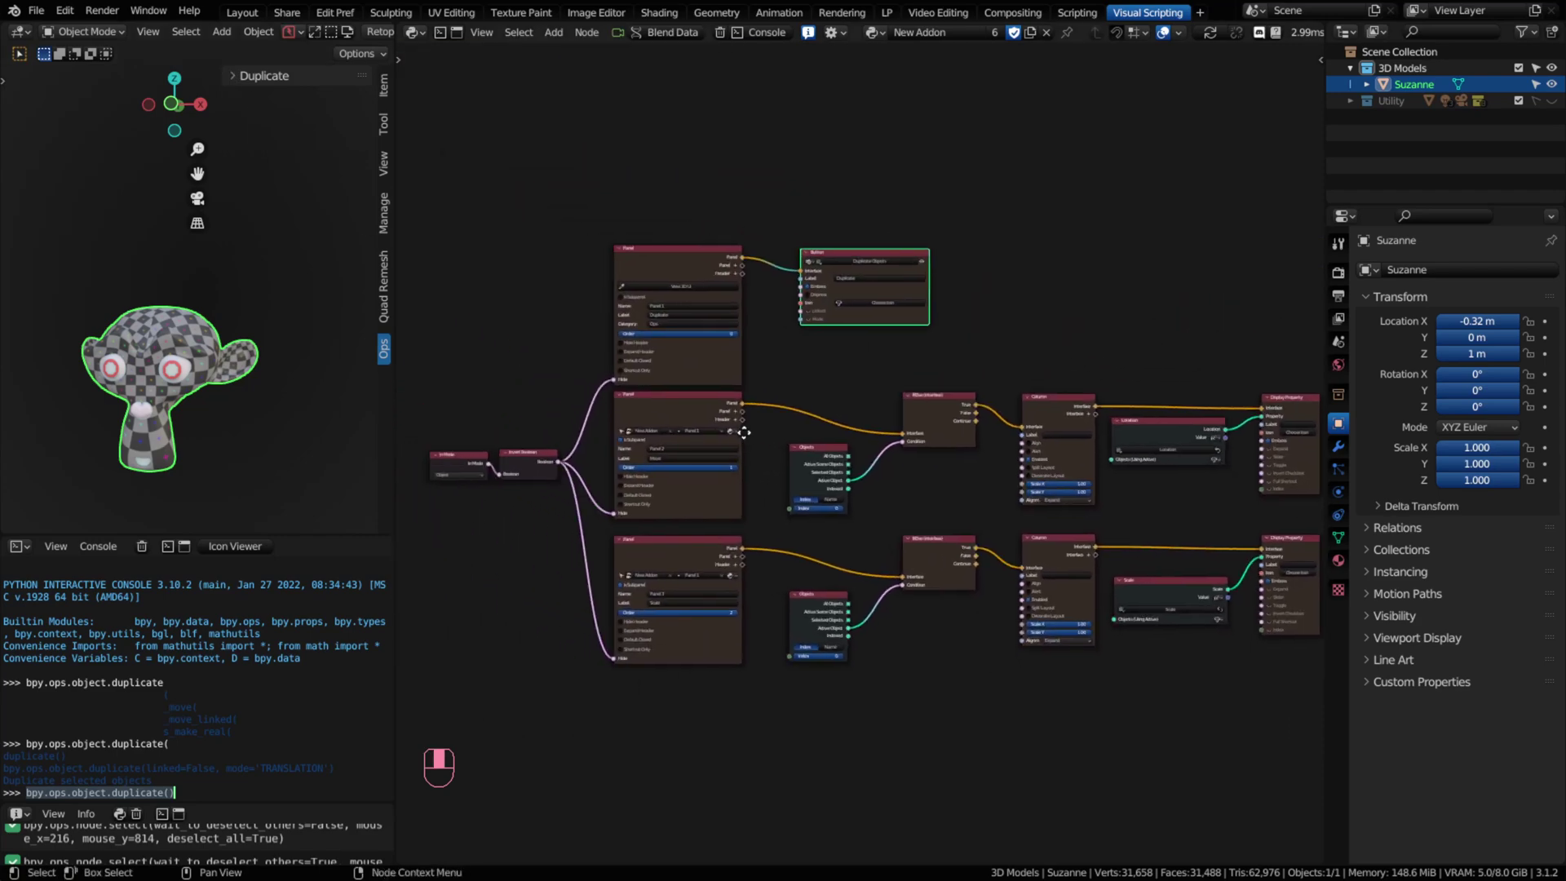